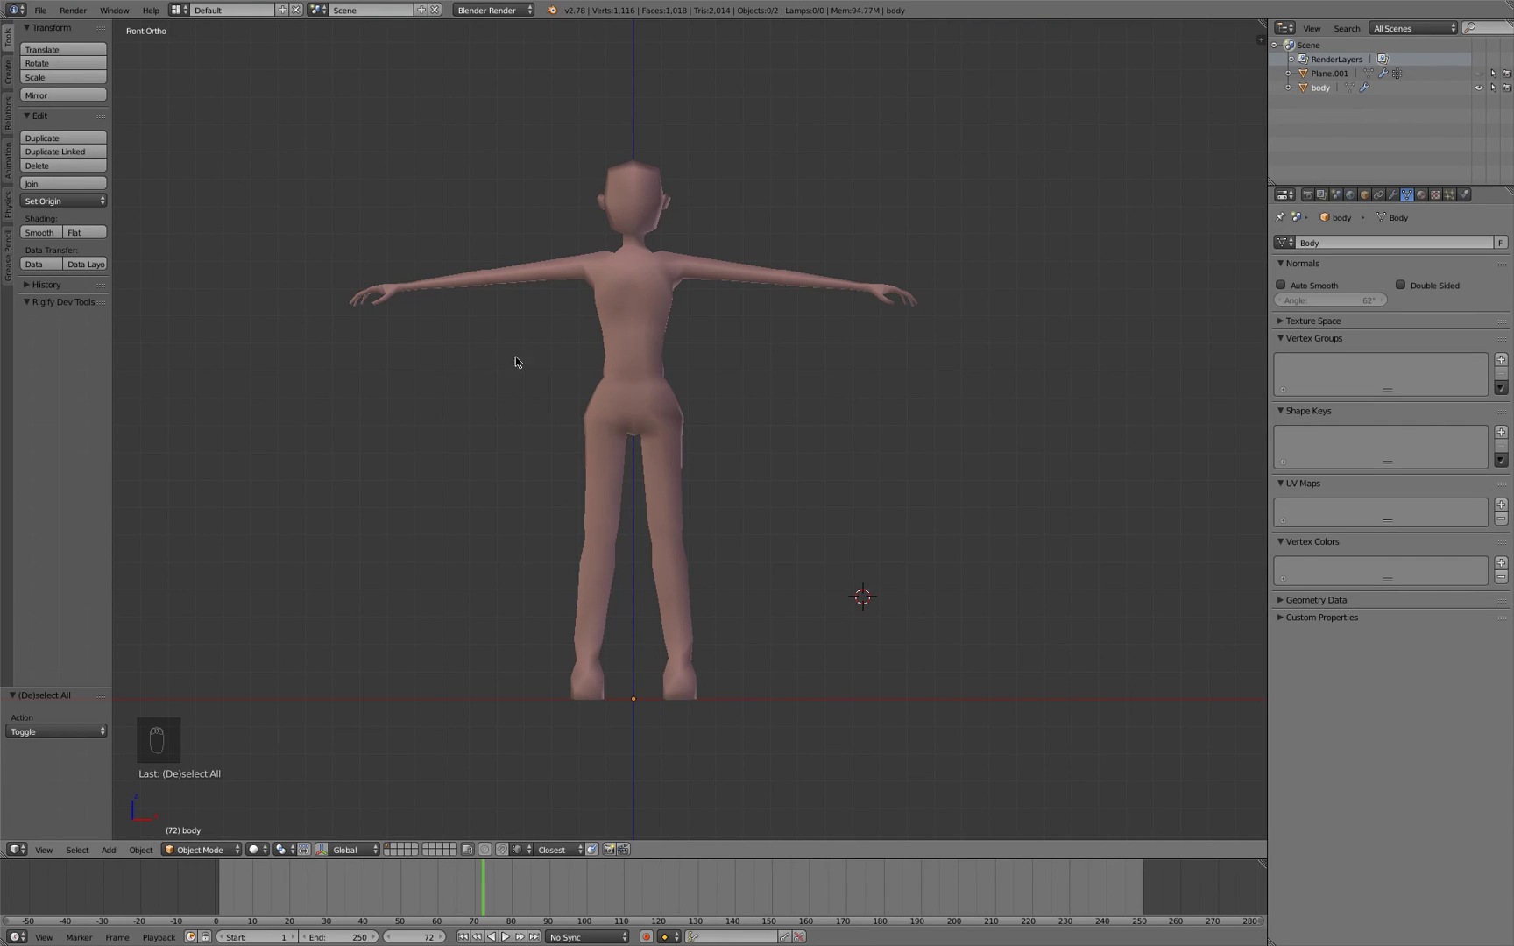
Inspect the T-posed figure from a few angles and settle on the straight front view
{"action": "left_click_drag", "start_coordinate": [540, 362], "coordinate": [556, 385]}
{"action": "left_click_drag", "start_coordinate": [517, 390], "coordinate": [400, 423]}
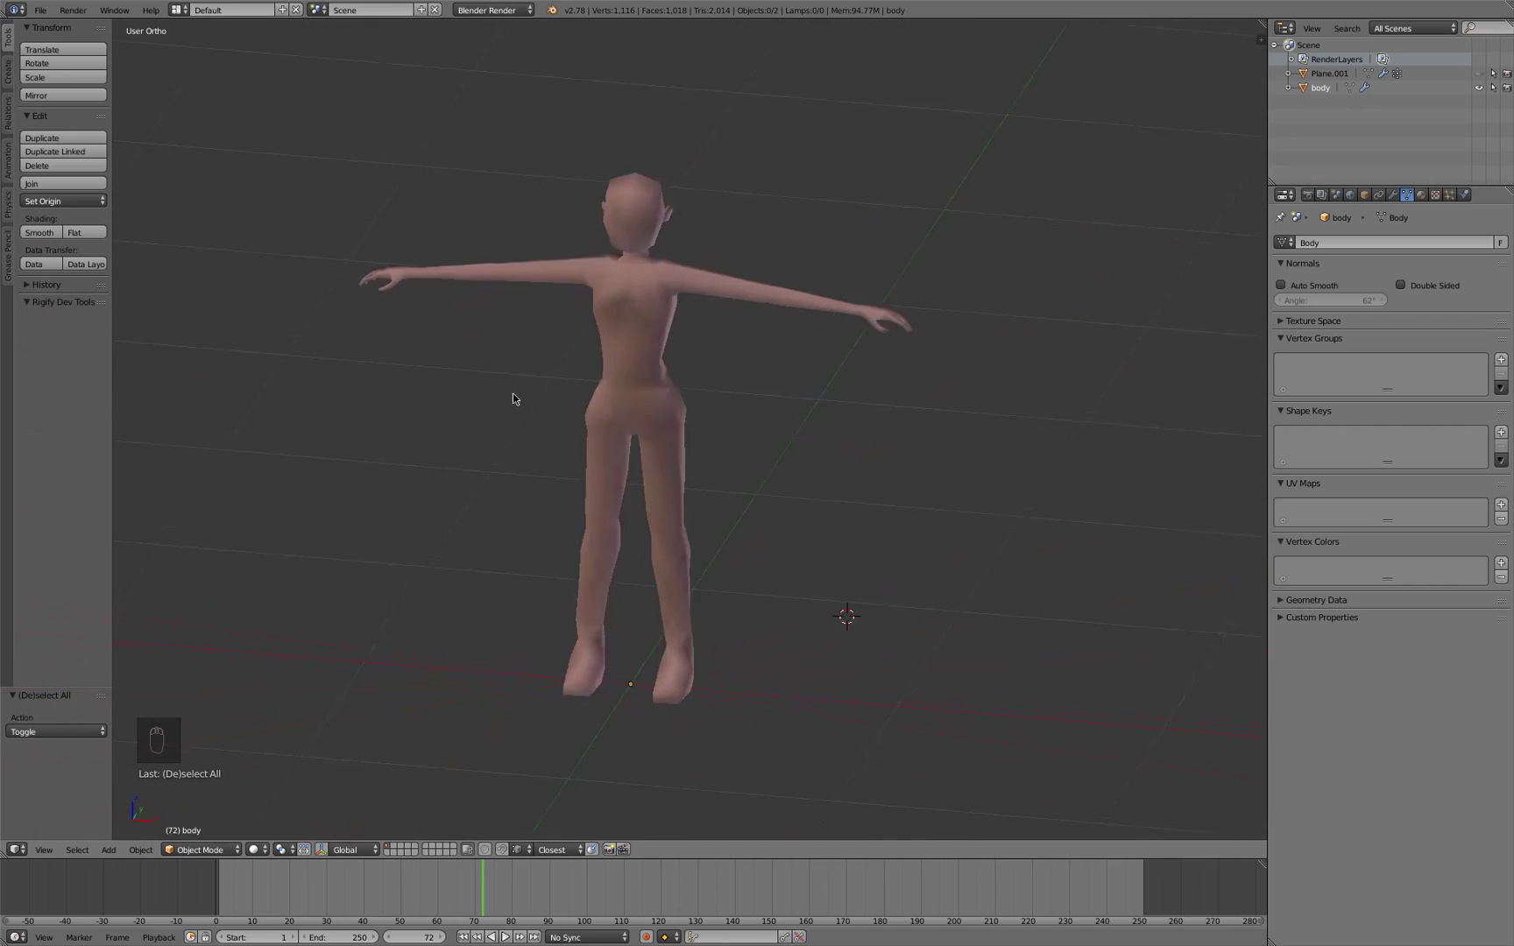
{"action": "key", "text": "KP_1"}
Place the 3D cursor left of the figure and bring up the operator search for Add Plane
{"action": "left_click_drag", "start_coordinate": [445, 446], "coordinate": [454, 388]}
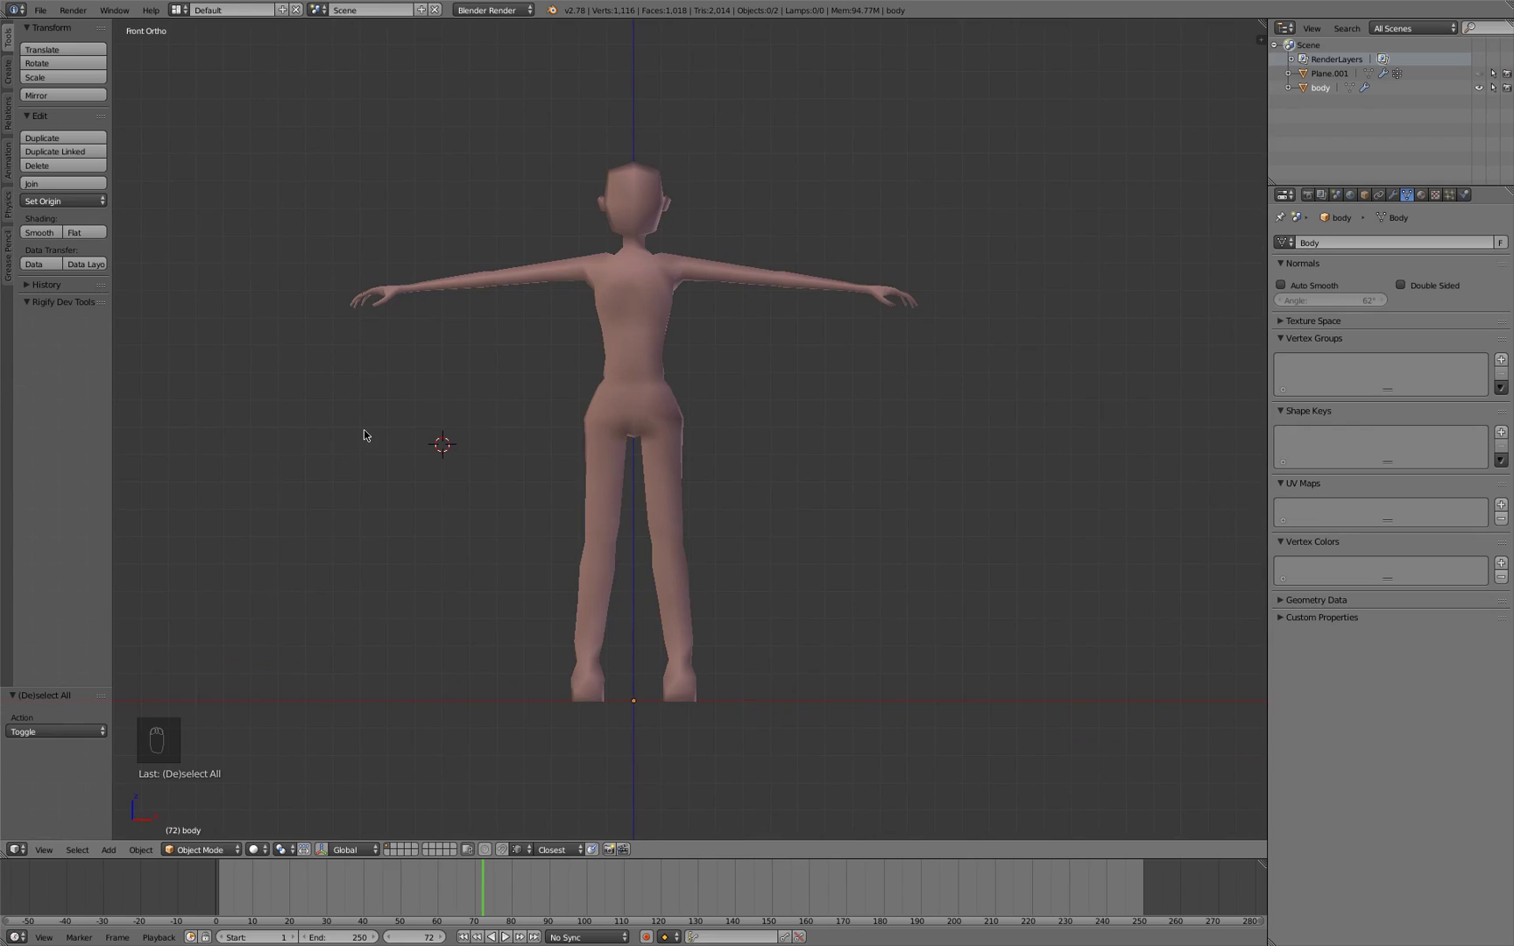
{"action": "left_click_drag", "start_coordinate": [410, 427], "coordinate": [398, 434]}
{"action": "key", "text": "space"}
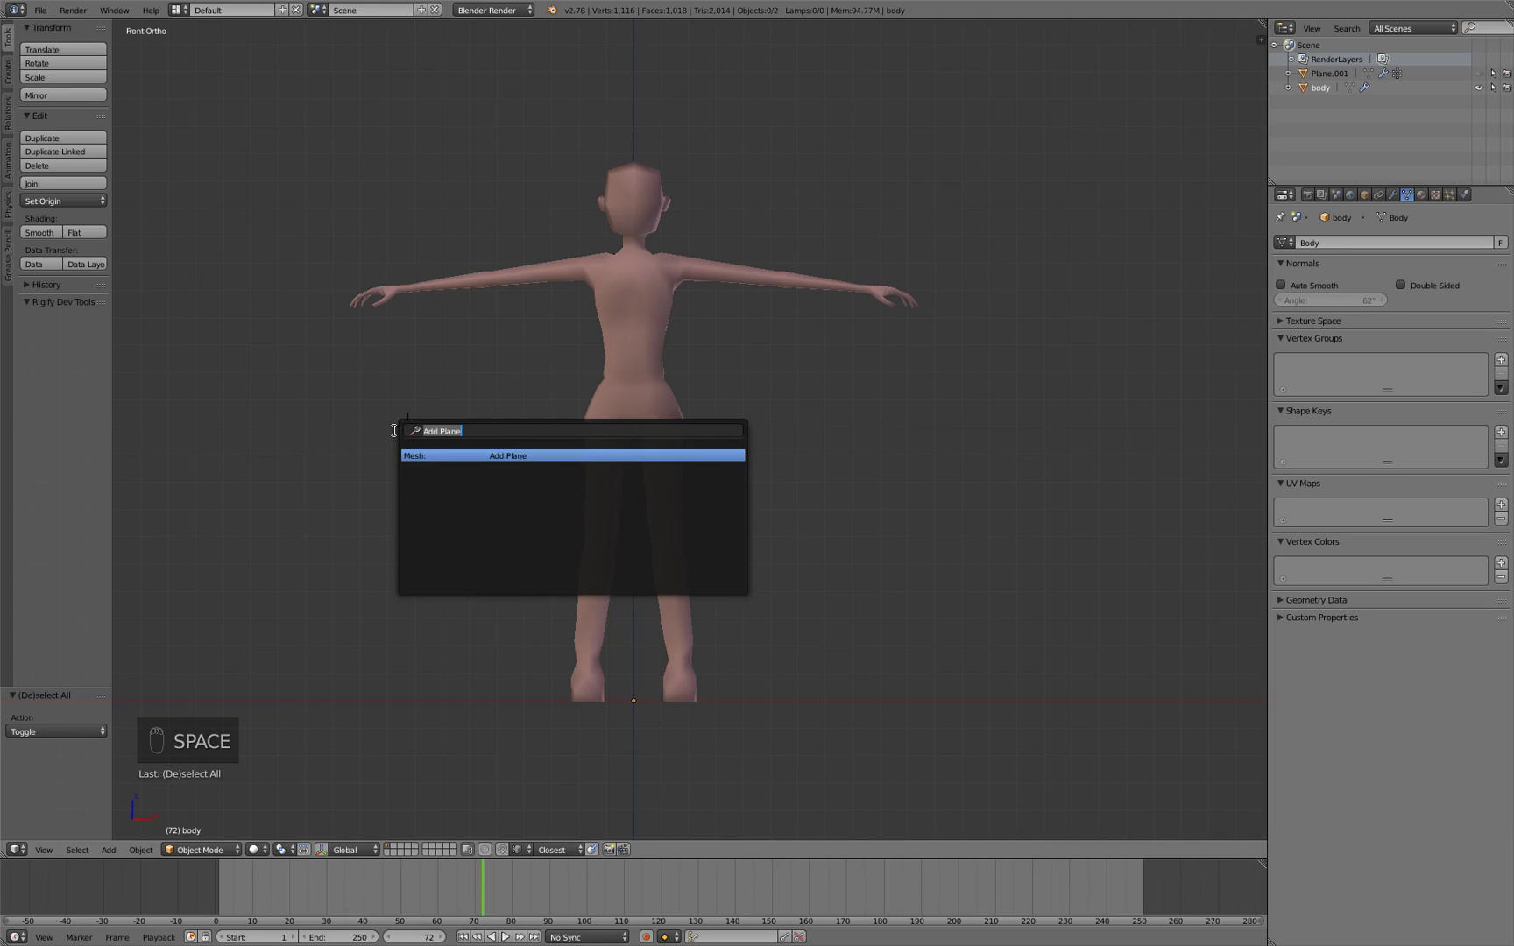
Add a plane rotated 90° on X, scale it to torso size and move it onto the chest, then enter Edit Mode
{"action": "key", "text": "r"}
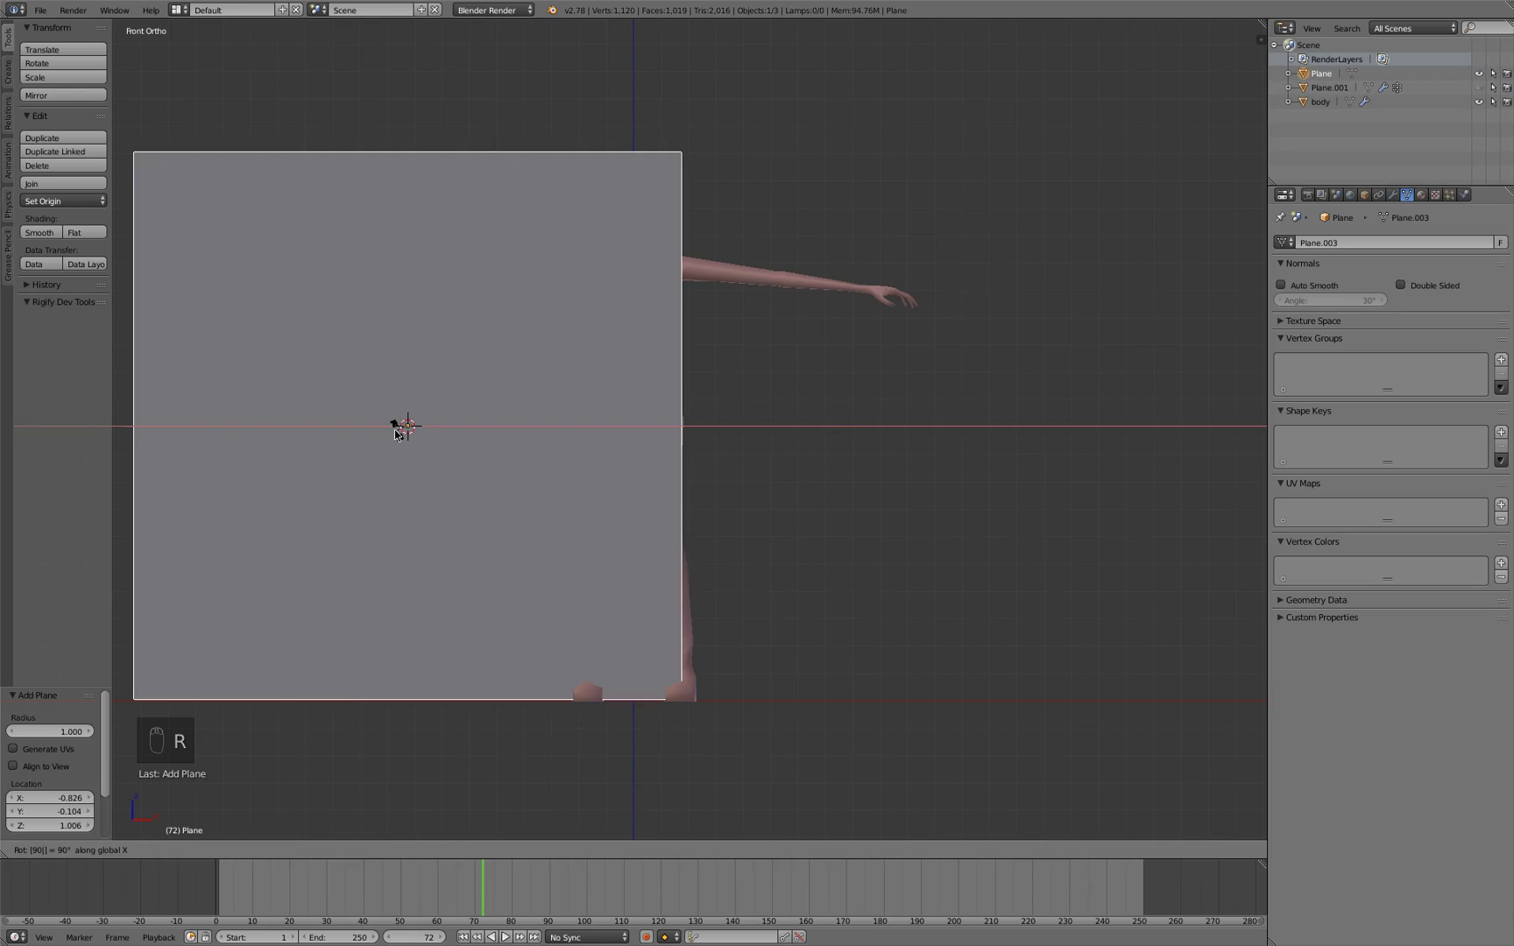
{"action": "key", "text": "s"}
{"action": "key", "text": "g"}
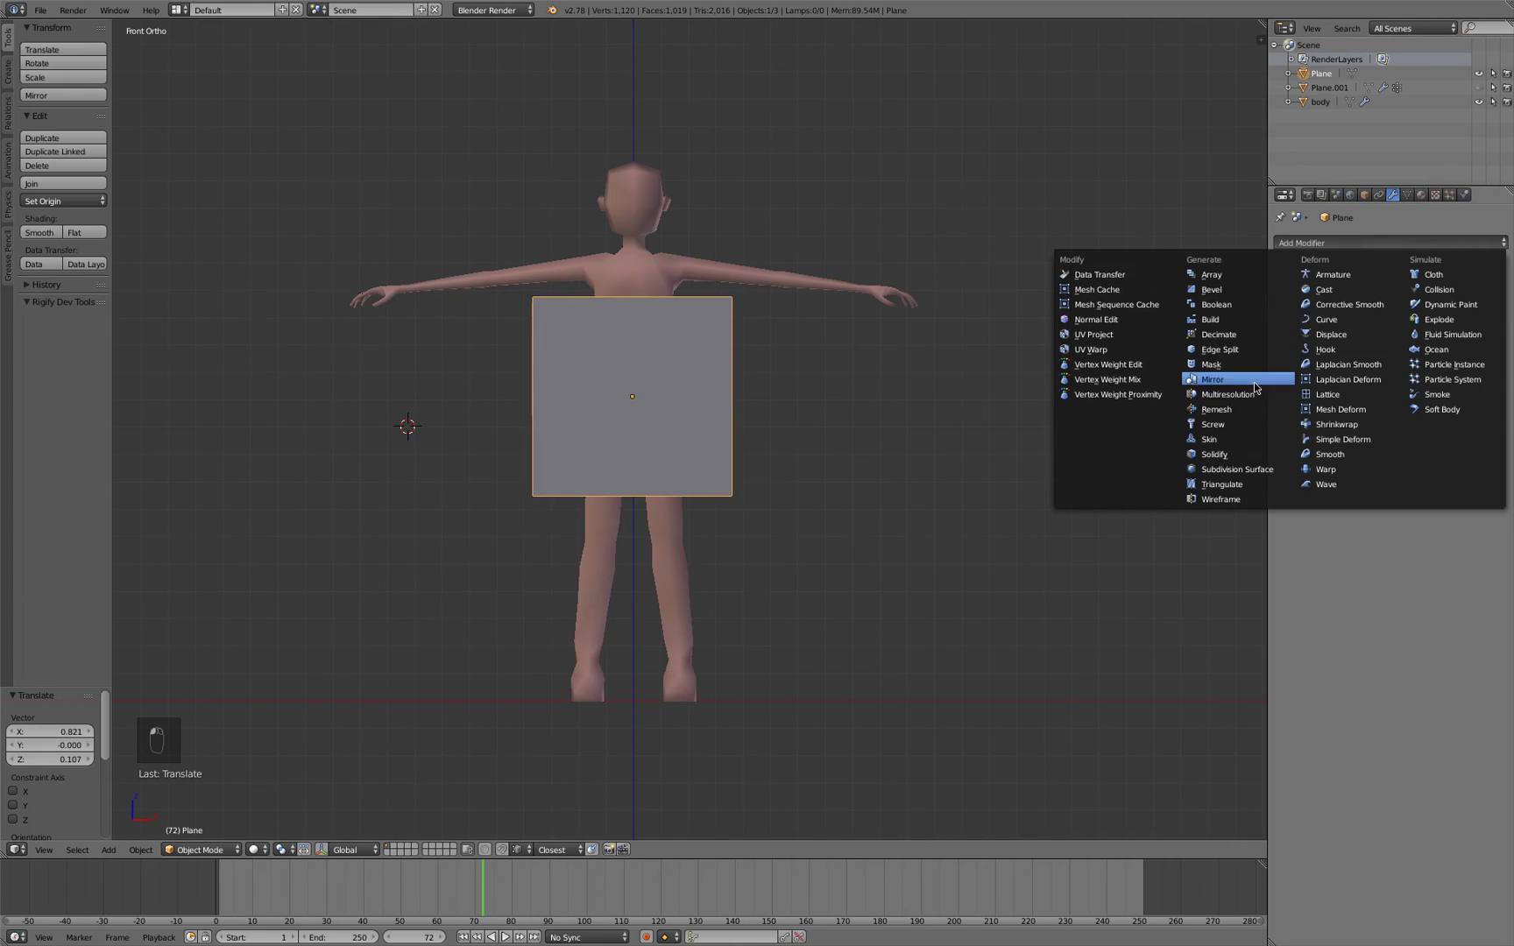
{"action": "key", "text": "Tab"}
Align the half-panel to the centre line, narrow it and extrude the top edge up to the shoulders
{"action": "key", "text": "g"}
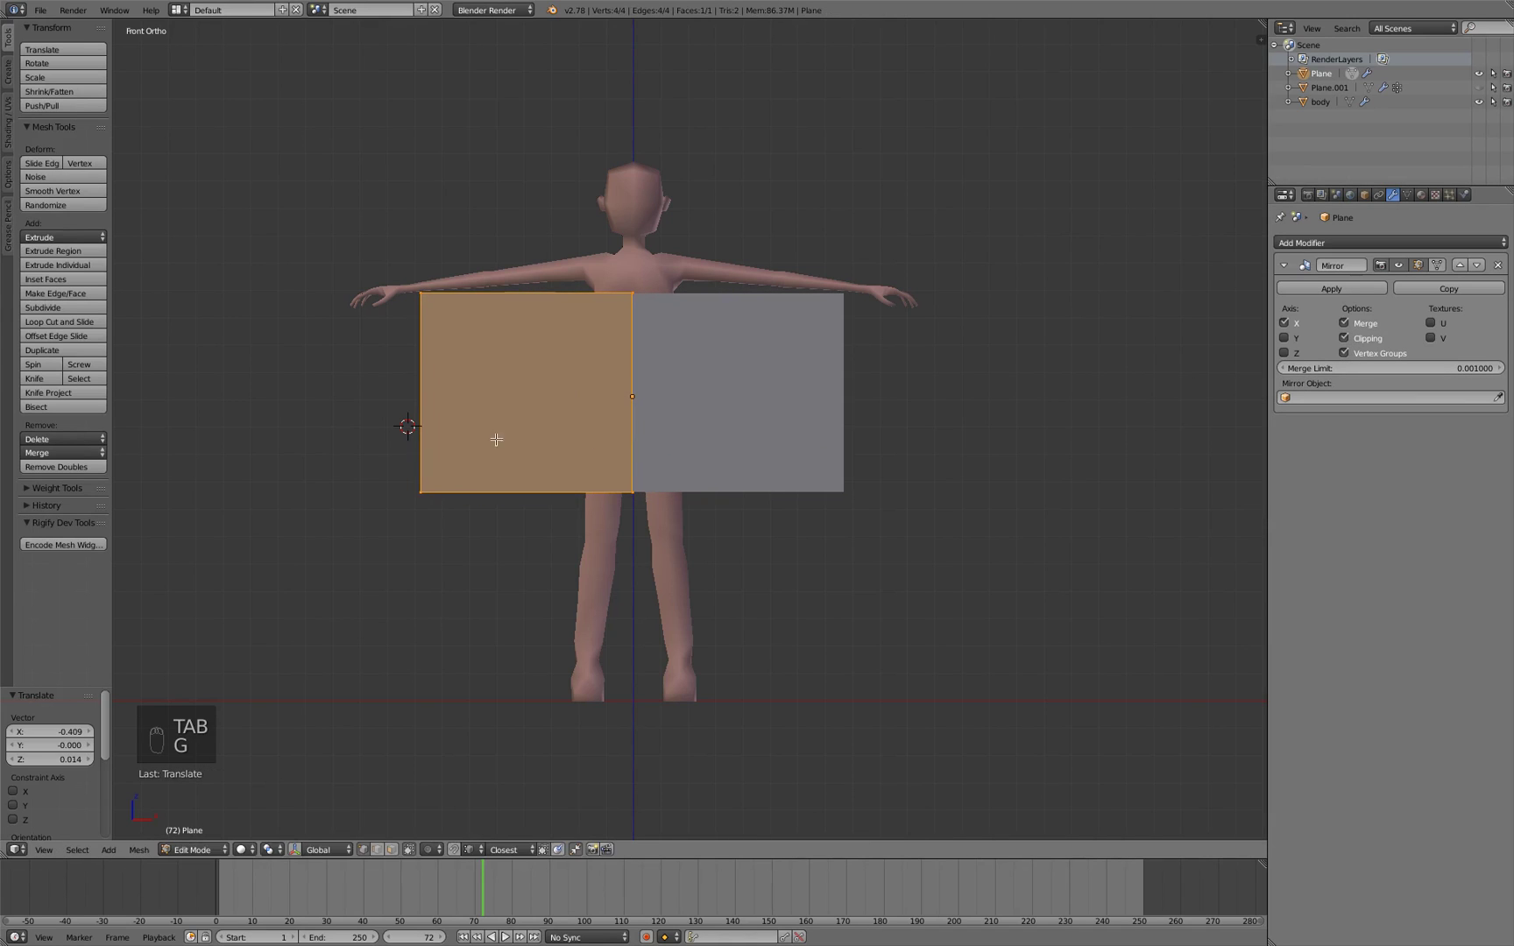
{"action": "key", "text": "g"}
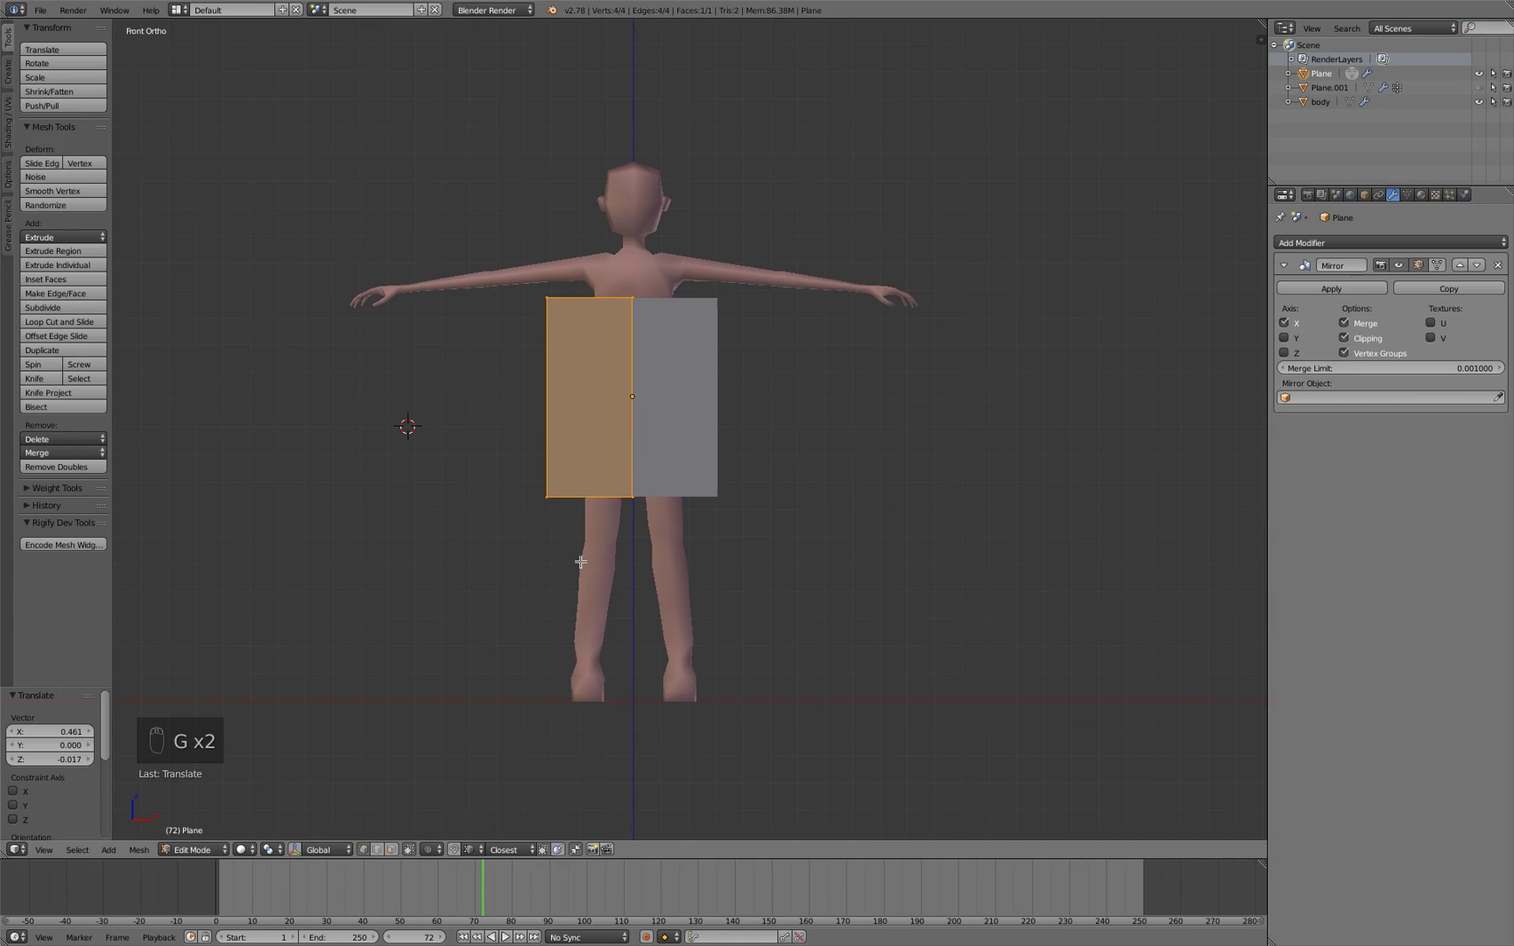
{"action": "key", "text": "s"}
{"action": "key", "text": "g"}
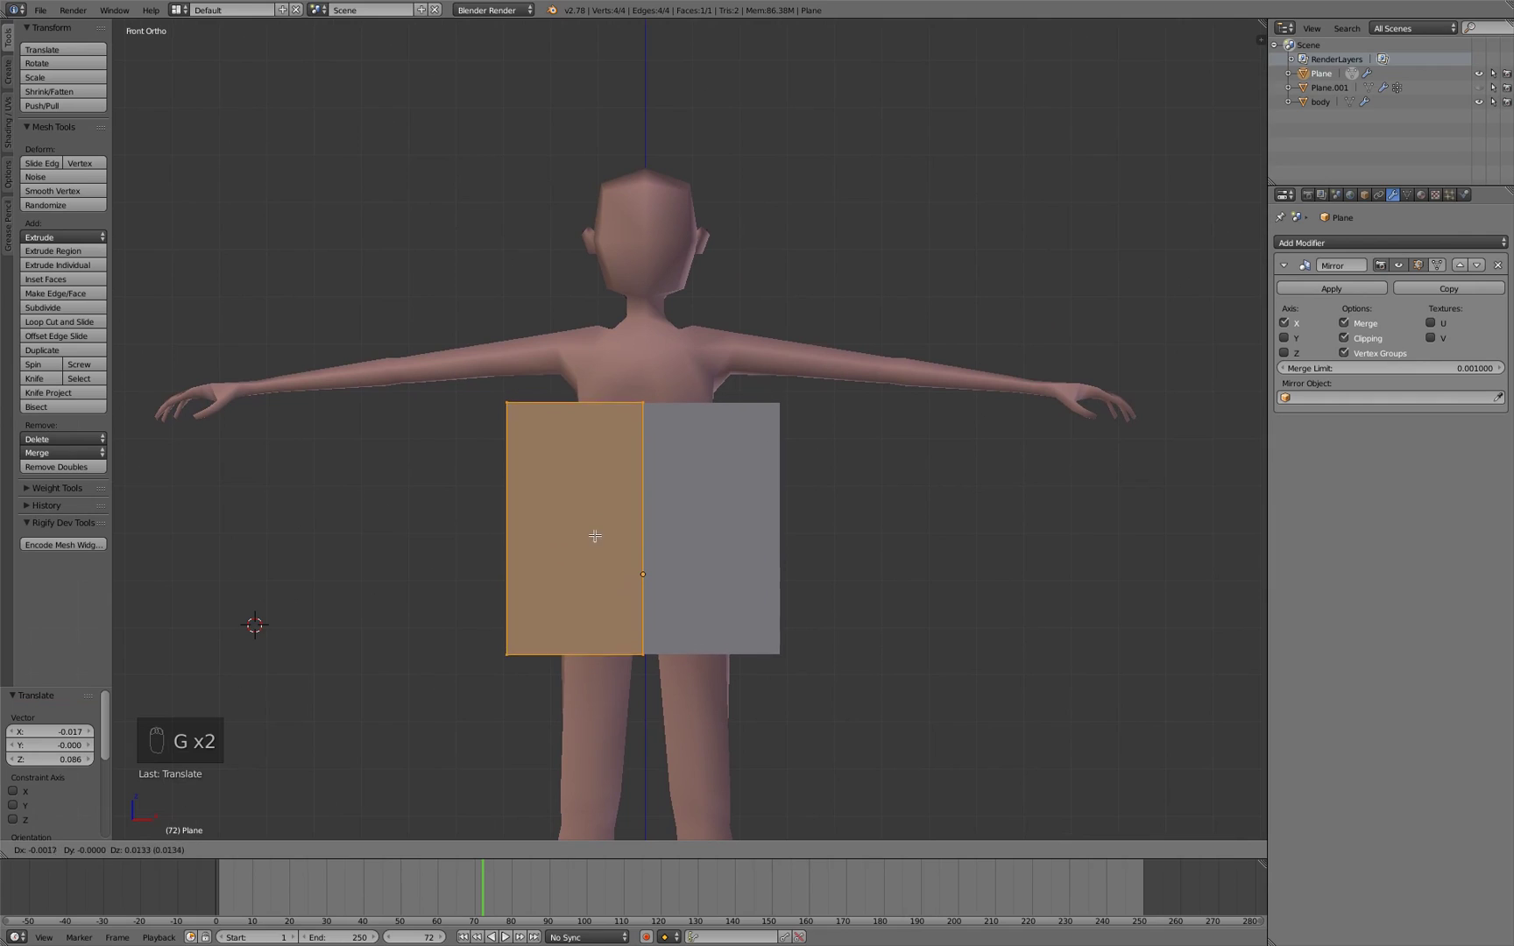
{"action": "key", "text": "g"}
{"action": "key", "text": "e"}
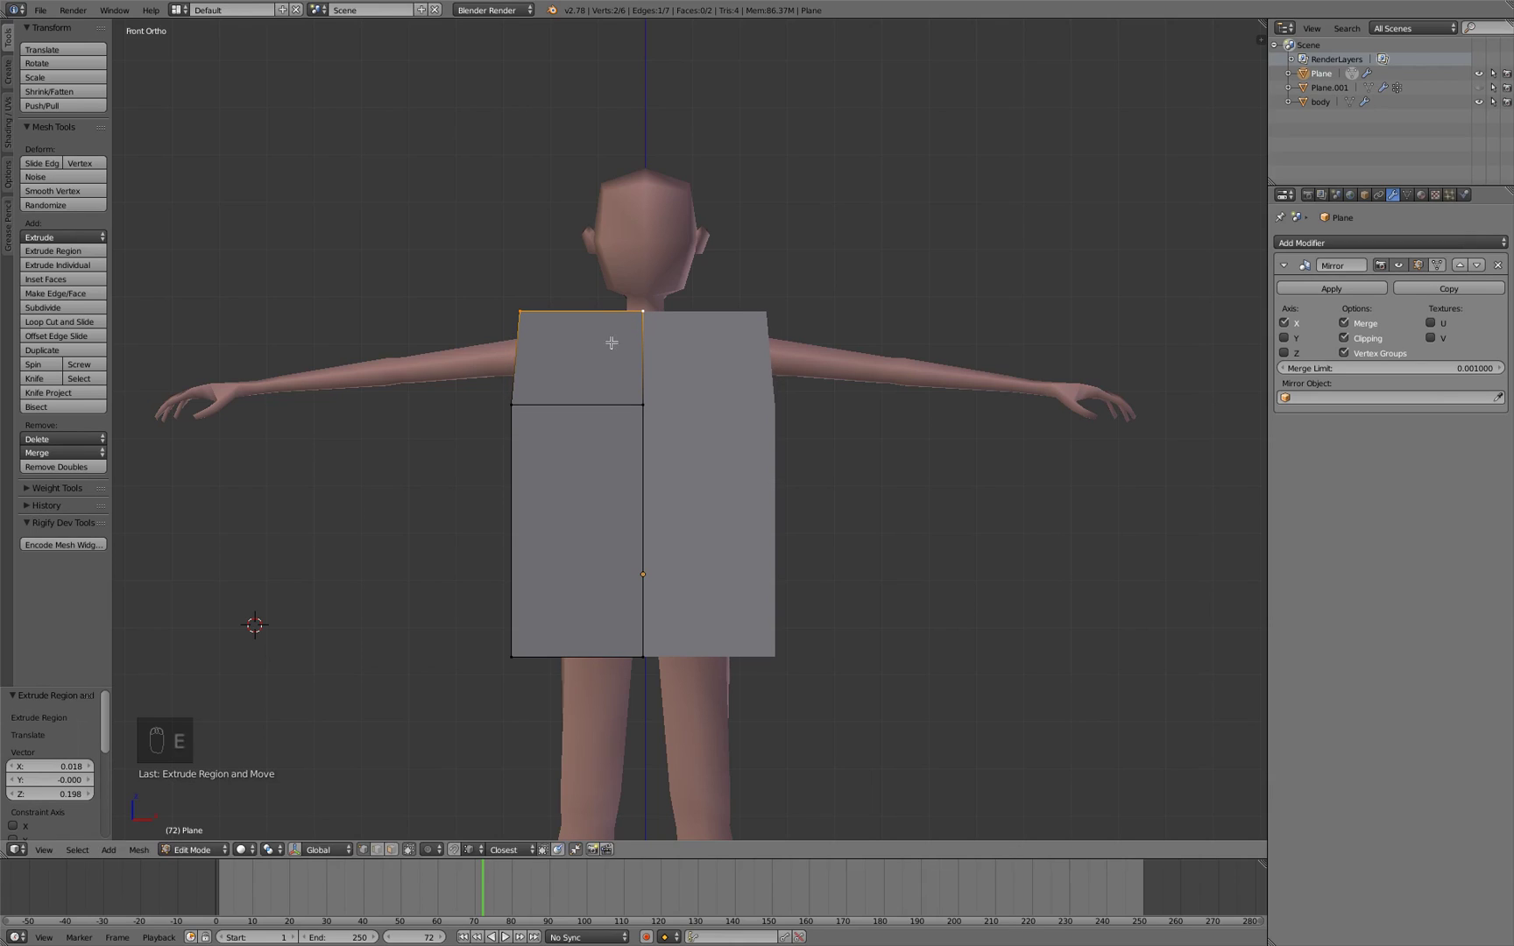
{"action": "key", "text": "g"}
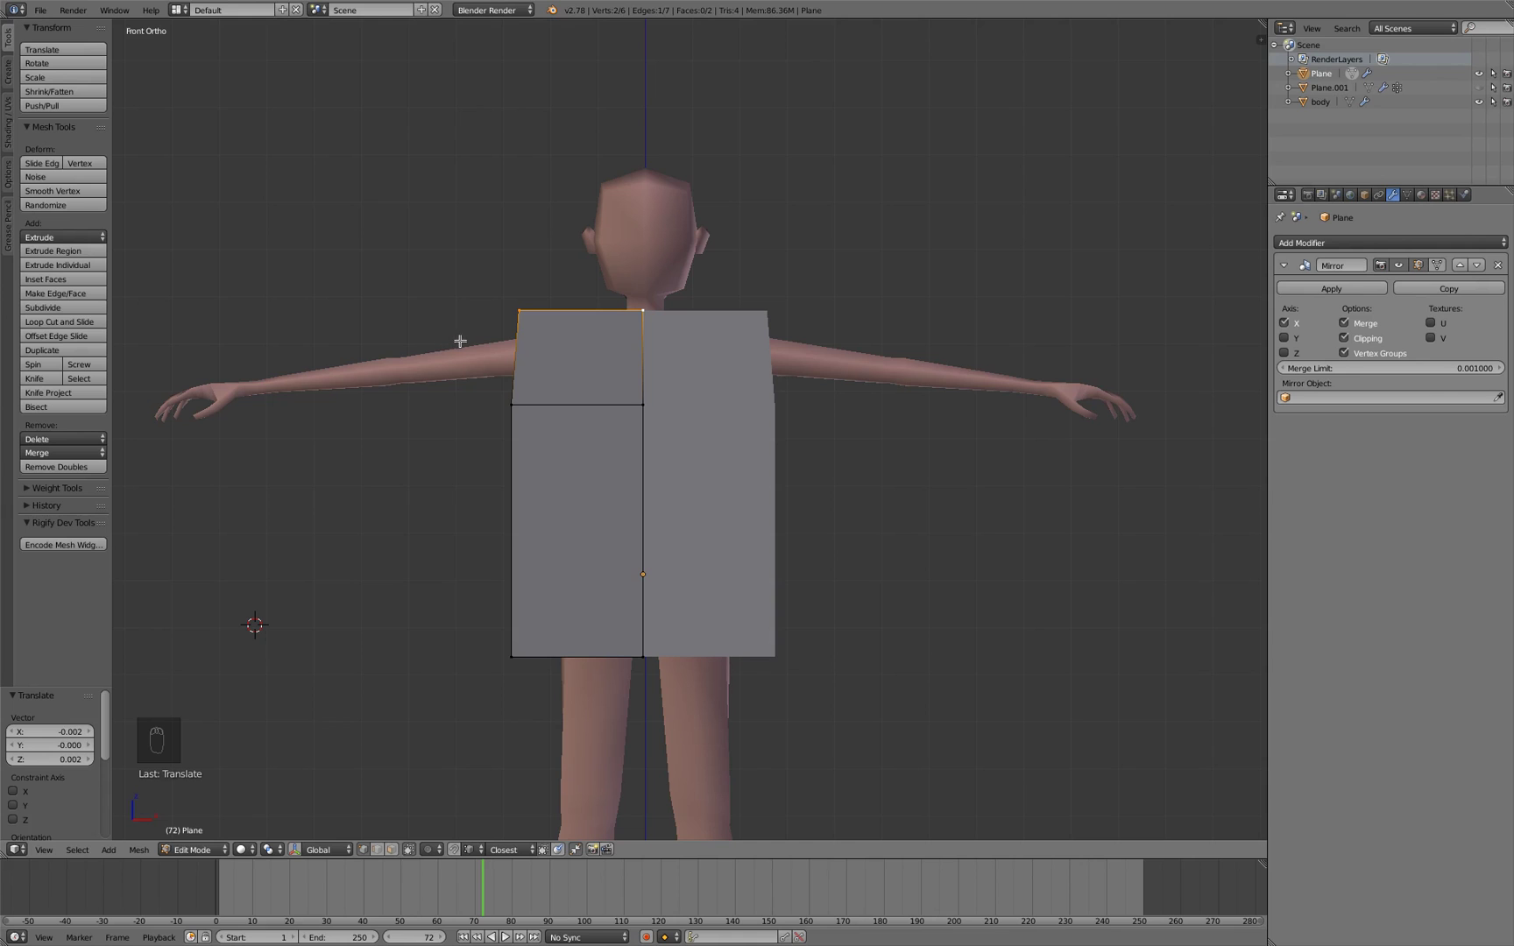
{"action": "left_click_drag", "start_coordinate": [456, 370], "coordinate": [528, 392]}
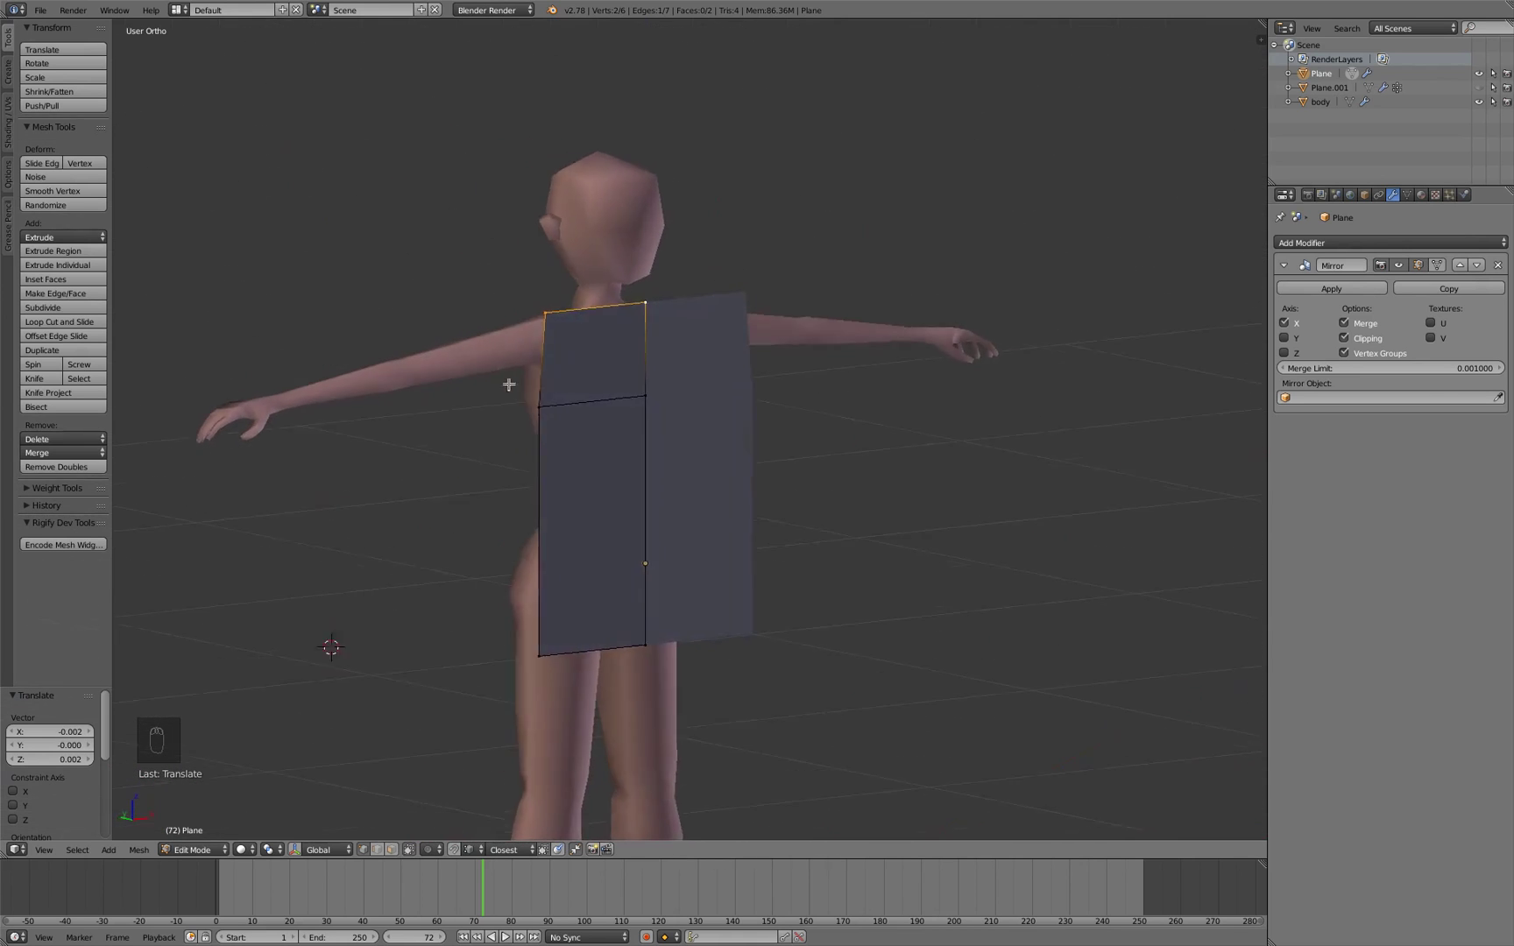
{"action": "key", "text": "KP_1"}
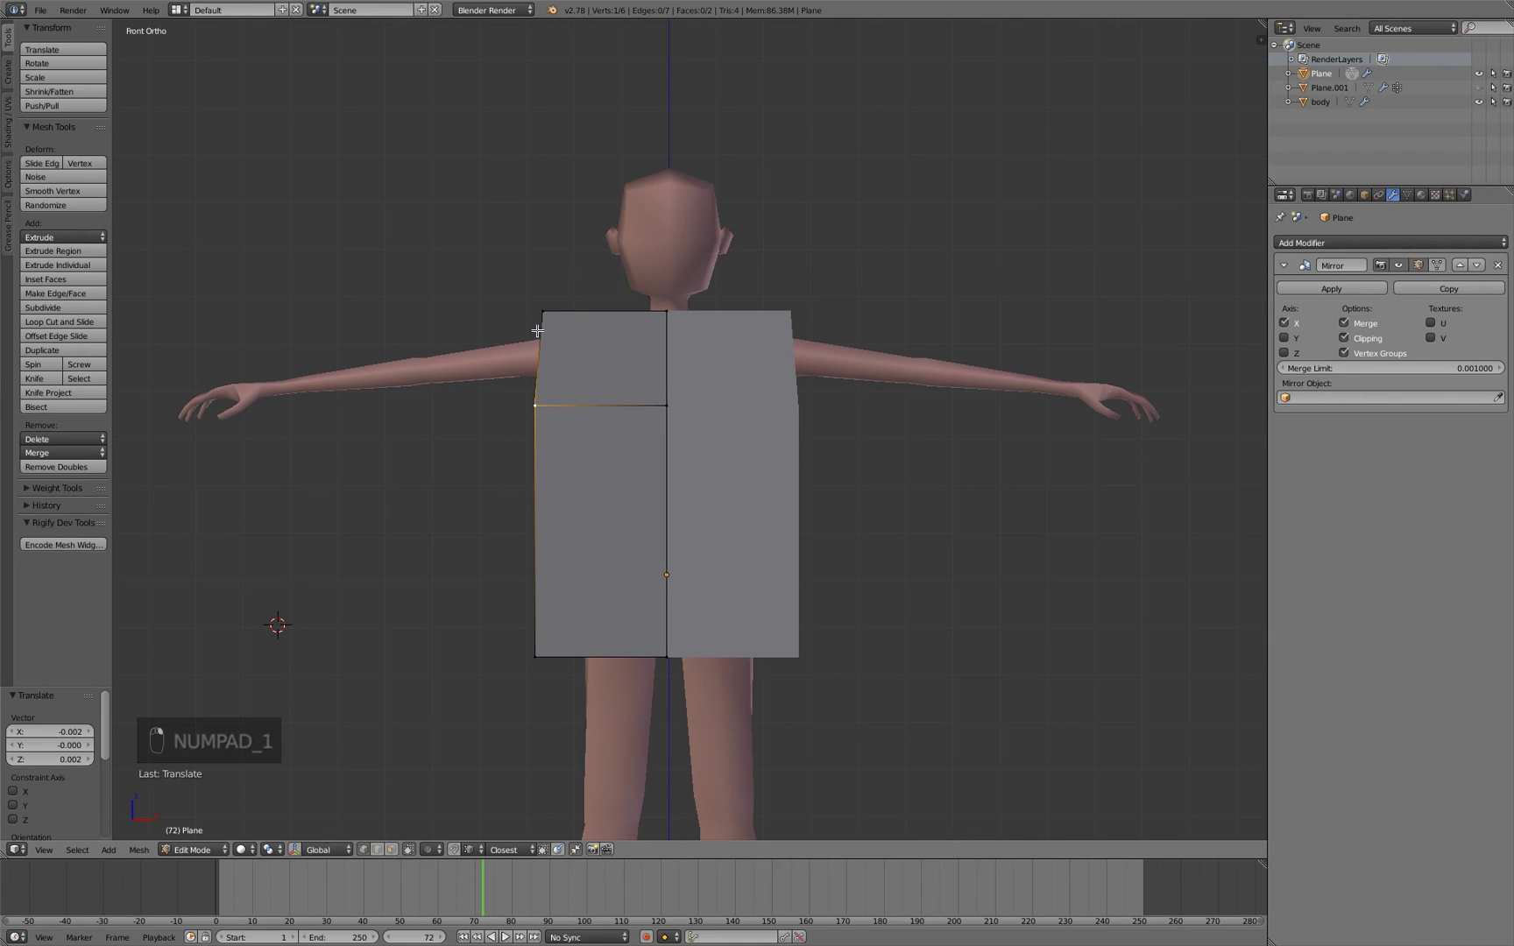
Extrude a short horizontal sleeve from the shoulder, tilt its end downward and widen the hem corner outward
{"action": "key", "text": "e"}
{"action": "key", "text": "r"}
{"action": "key", "text": "g"}
{"action": "key", "text": "r"}
{"action": "key", "text": "g"}
{"action": "key", "text": "g"}
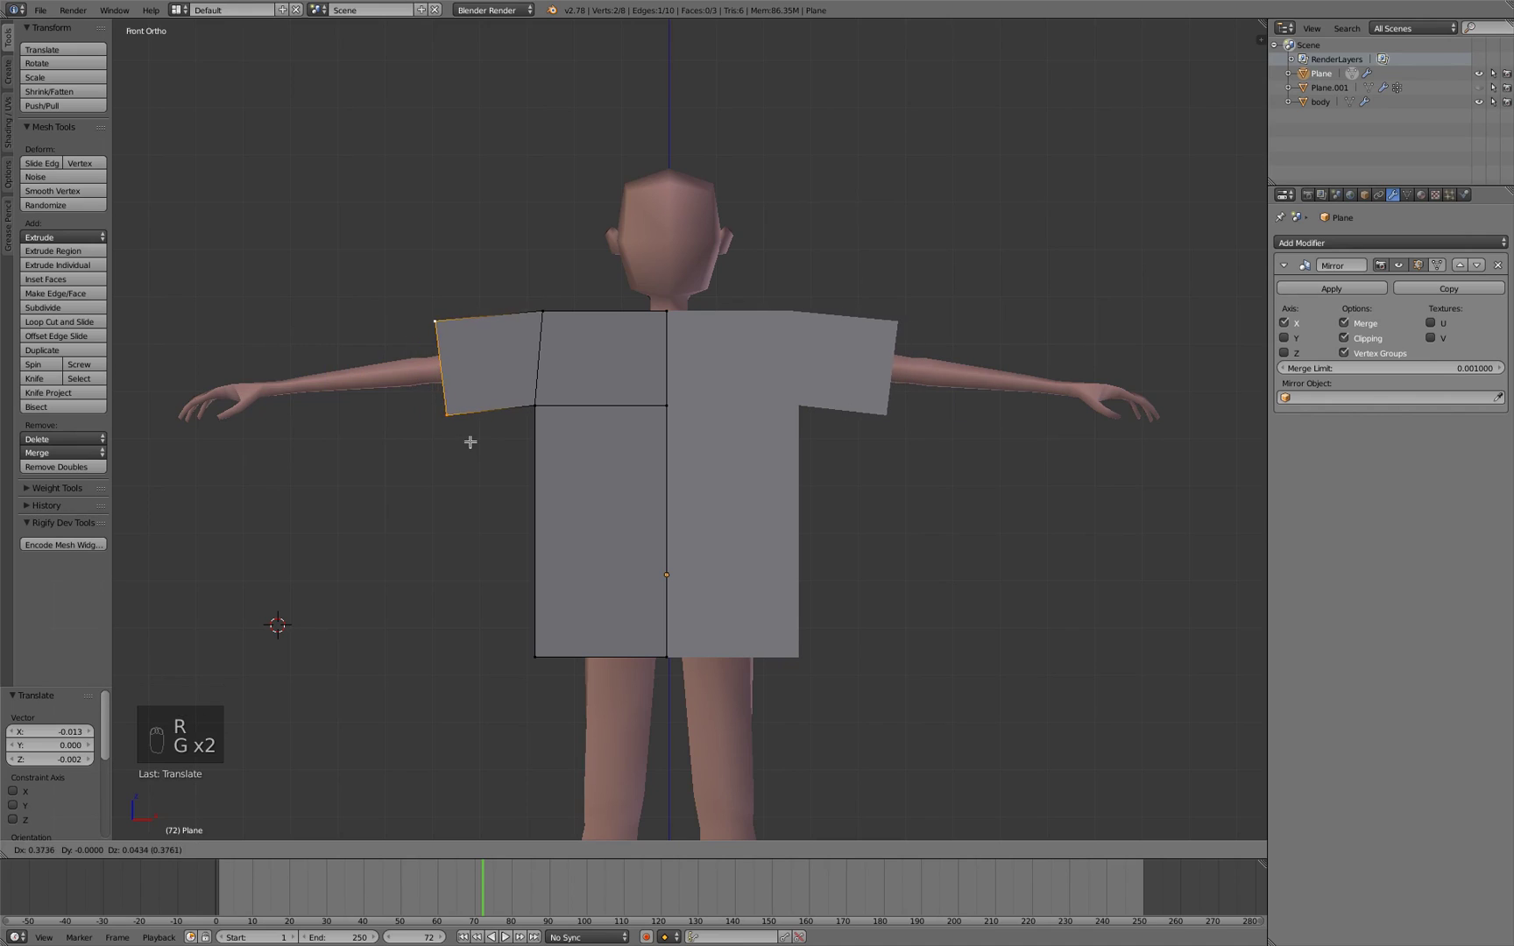
{"action": "key", "text": "r"}
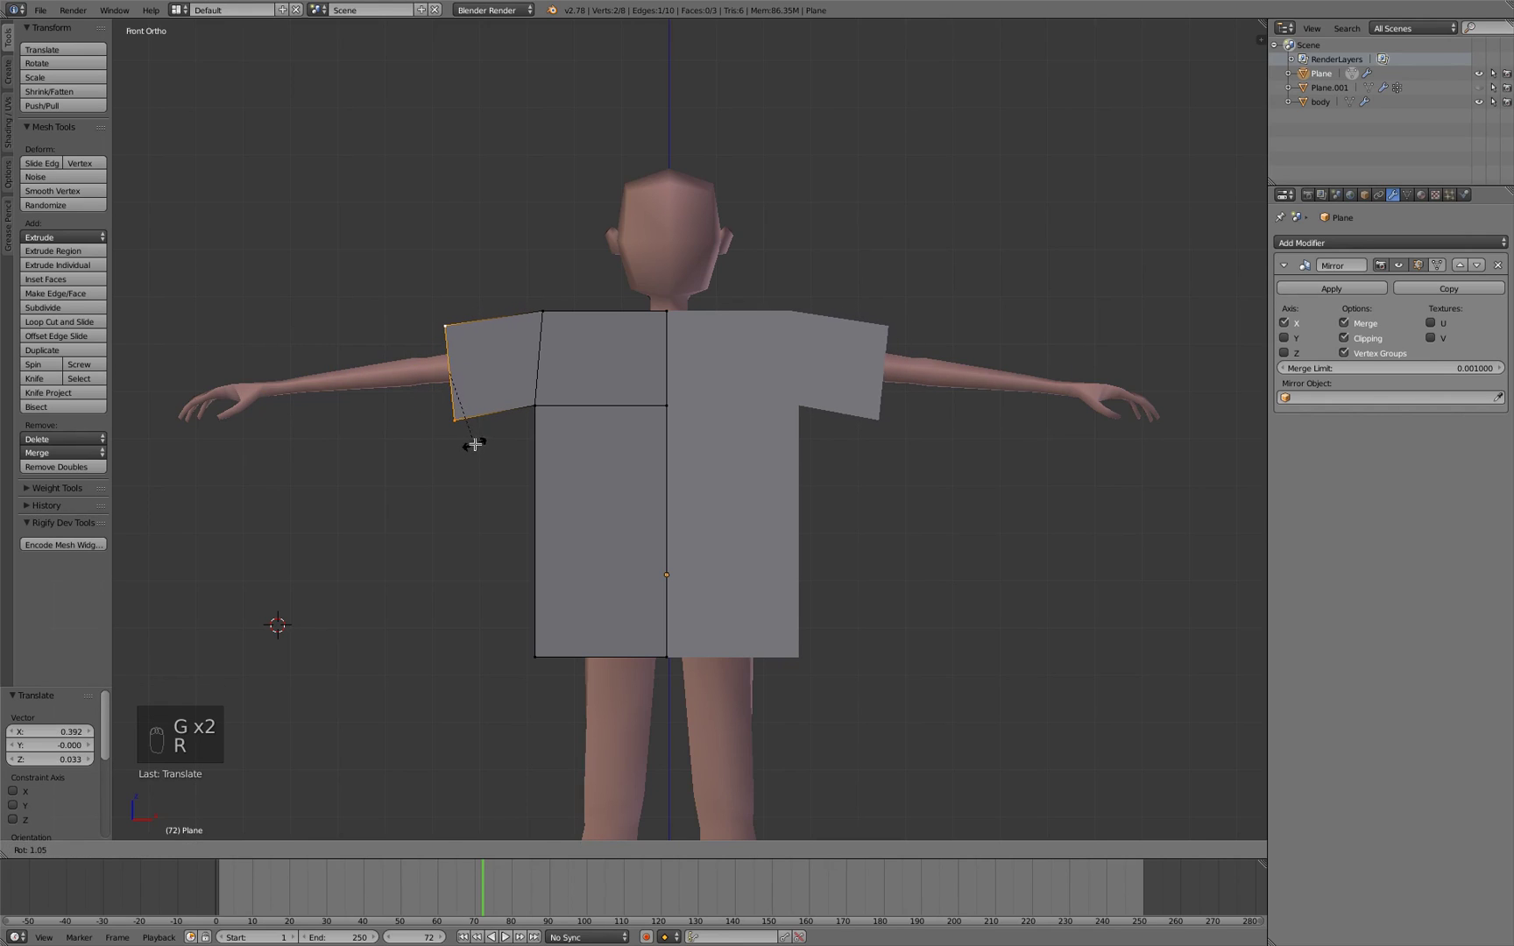
{"action": "key", "text": "g"}
{"action": "key", "text": "r"}
{"action": "key", "text": "g"}
{"action": "key", "text": "a"}
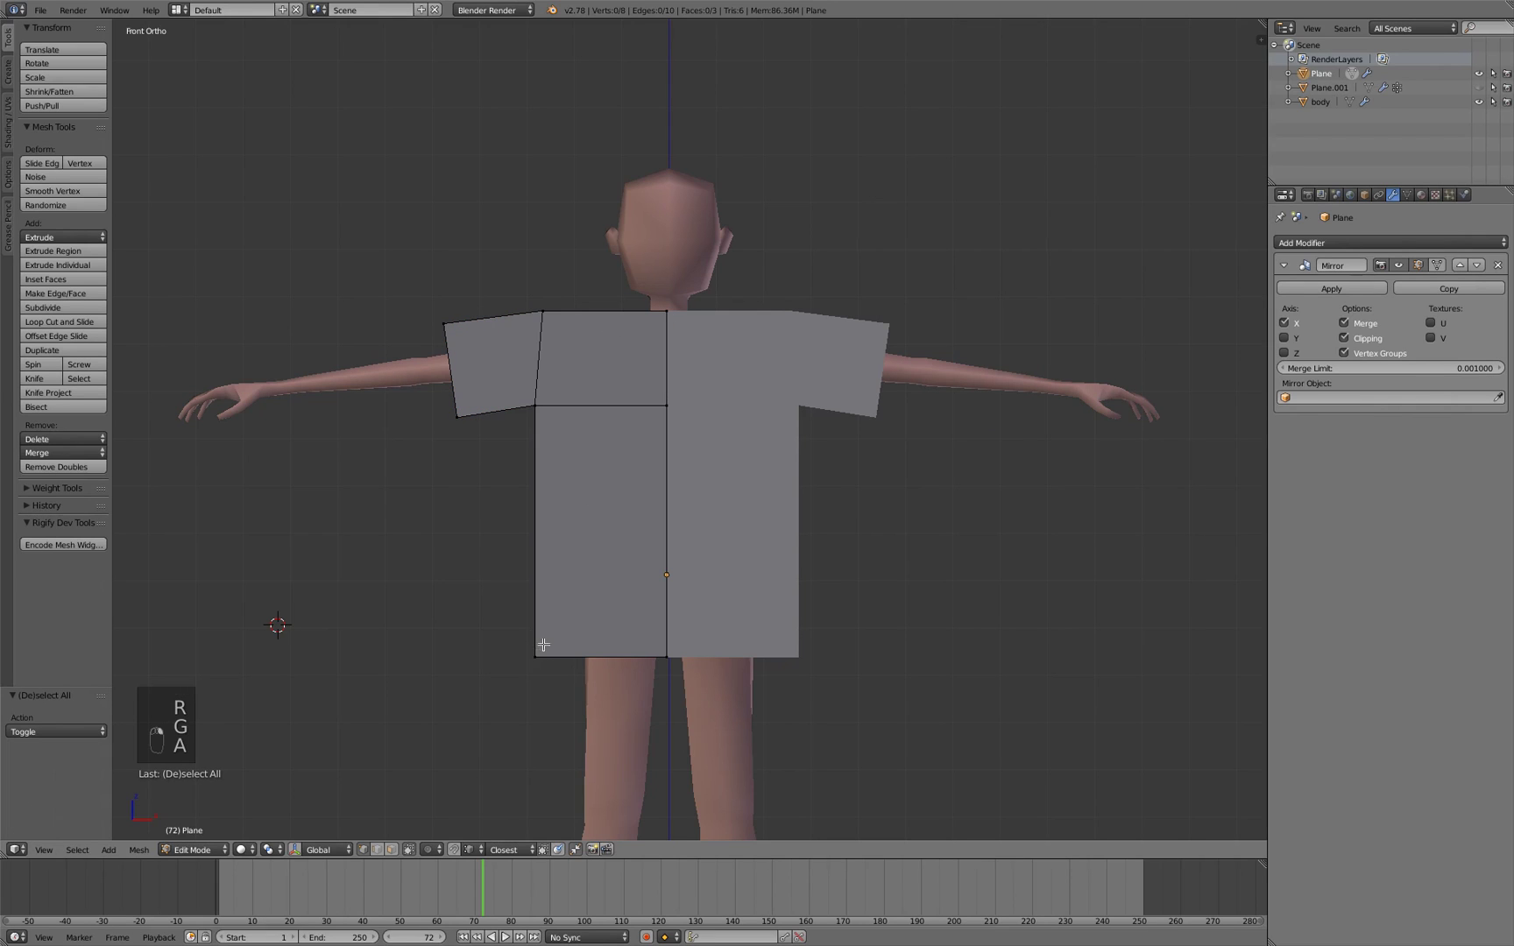
{"action": "key", "text": "g"}
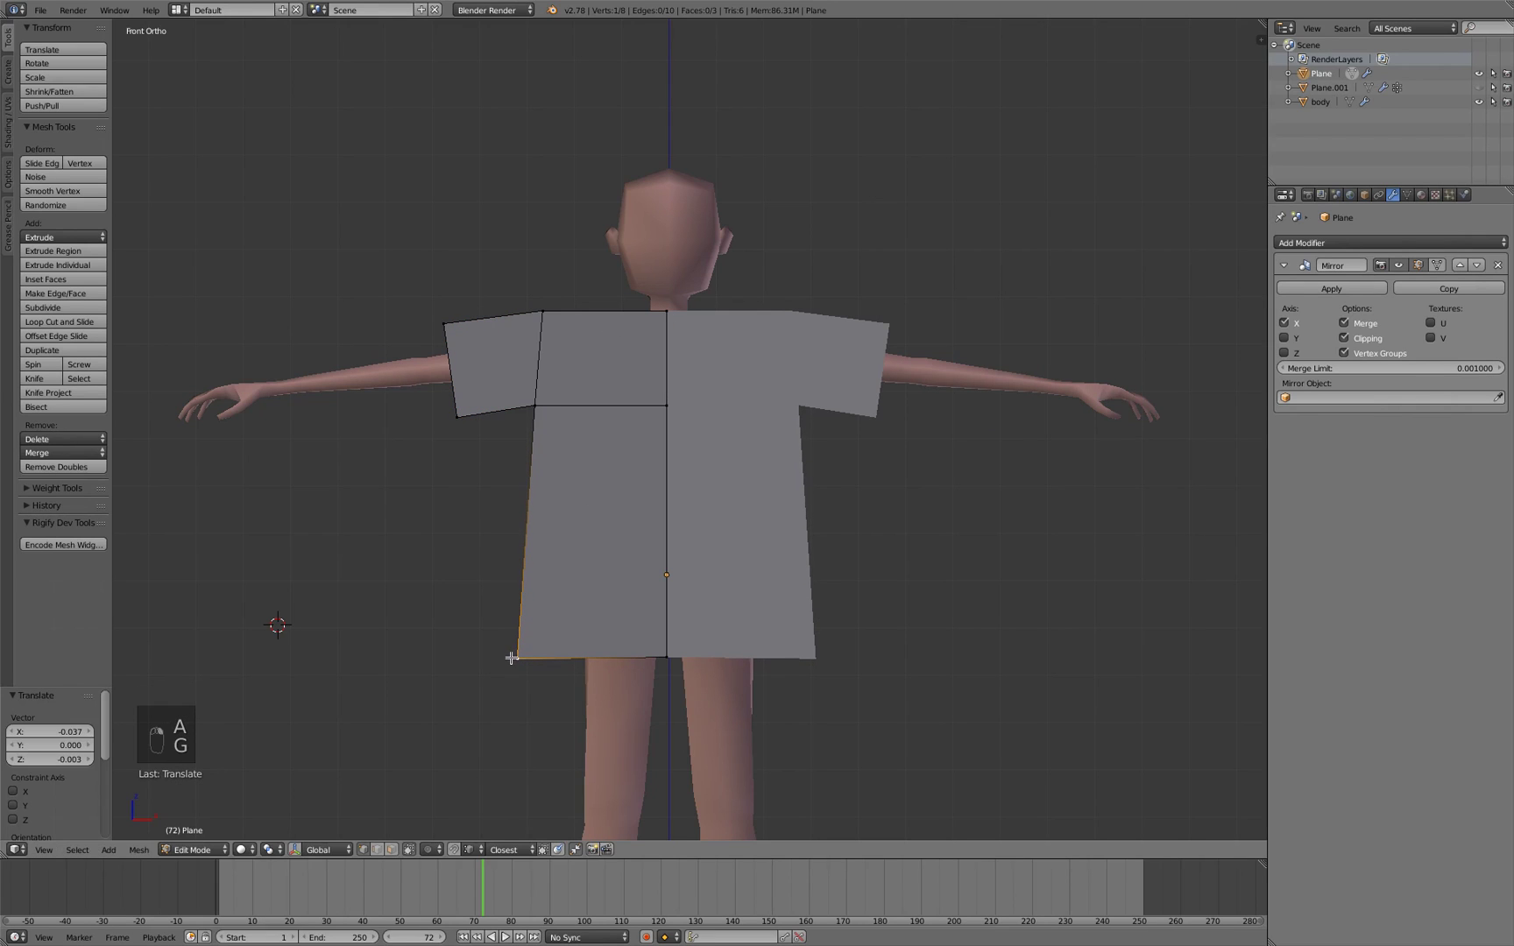
Add a vertical loop cut through the torso, a cut across the shoulders and several horizontal cuts down the body
{"action": "key", "text": "a"}
{"action": "key", "text": "ctrl+r"}
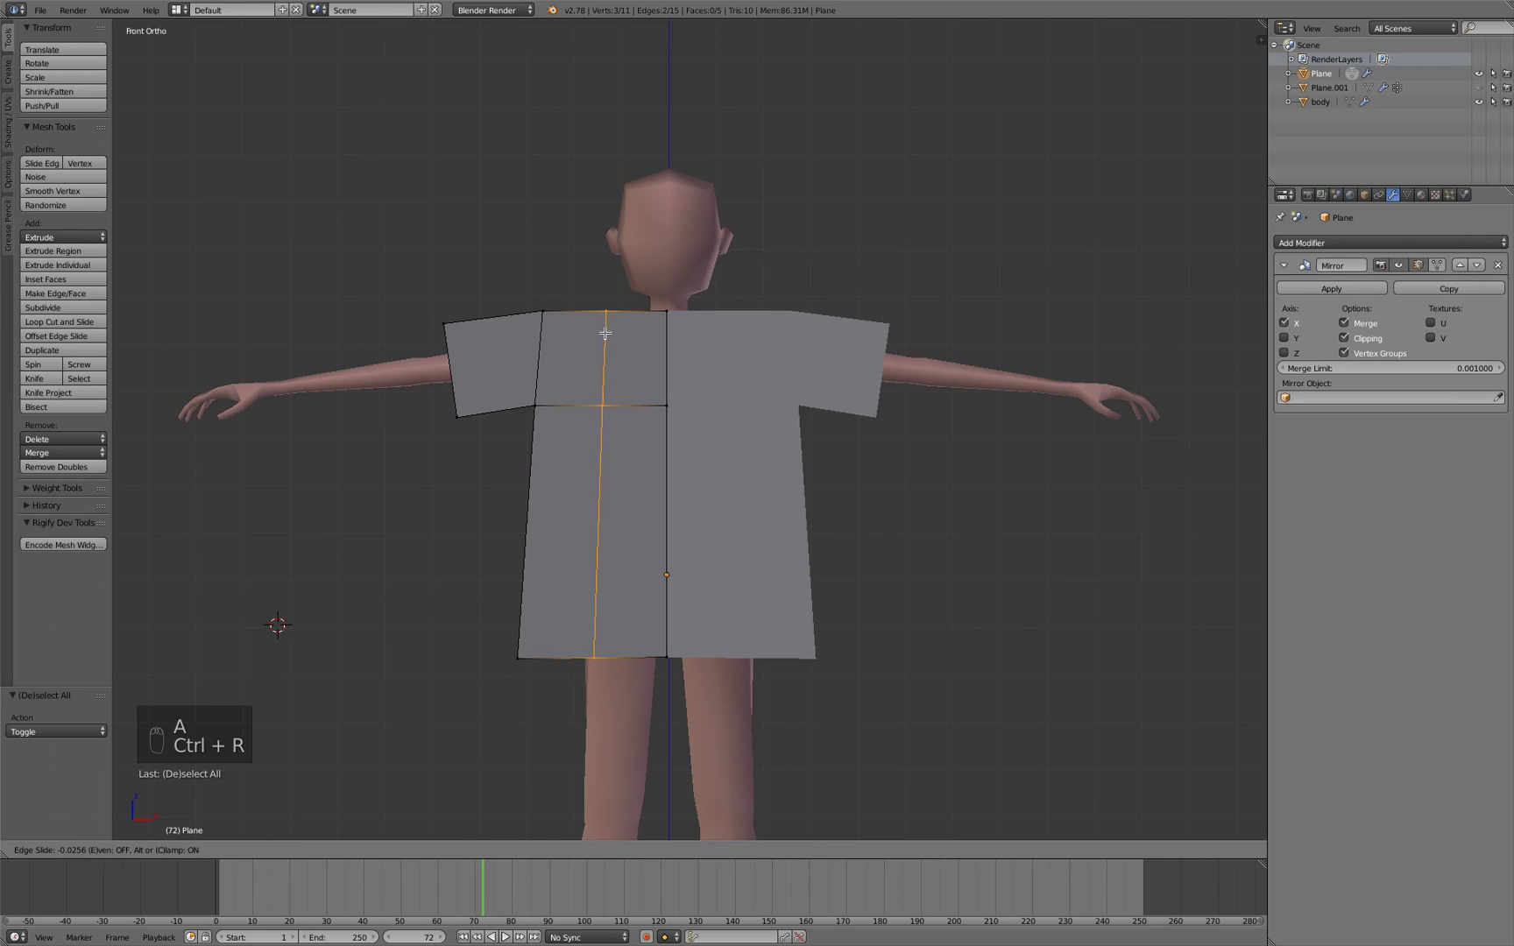
{"action": "key", "text": "a"}
{"action": "key", "text": "ctrl+r"}
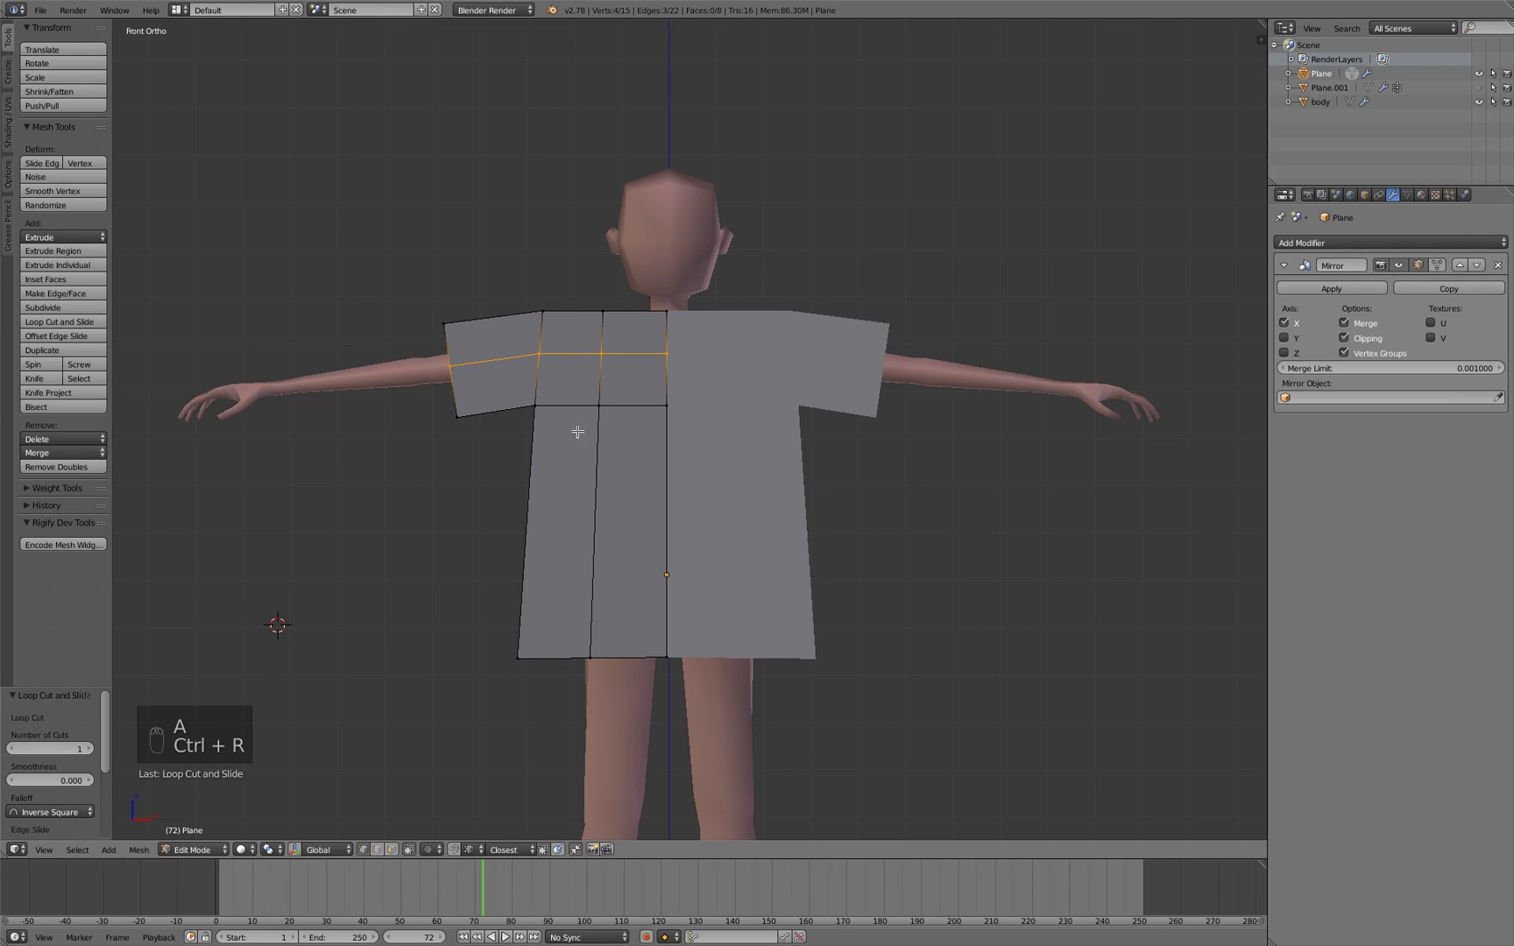
{"action": "key", "text": "ctrl+r"}
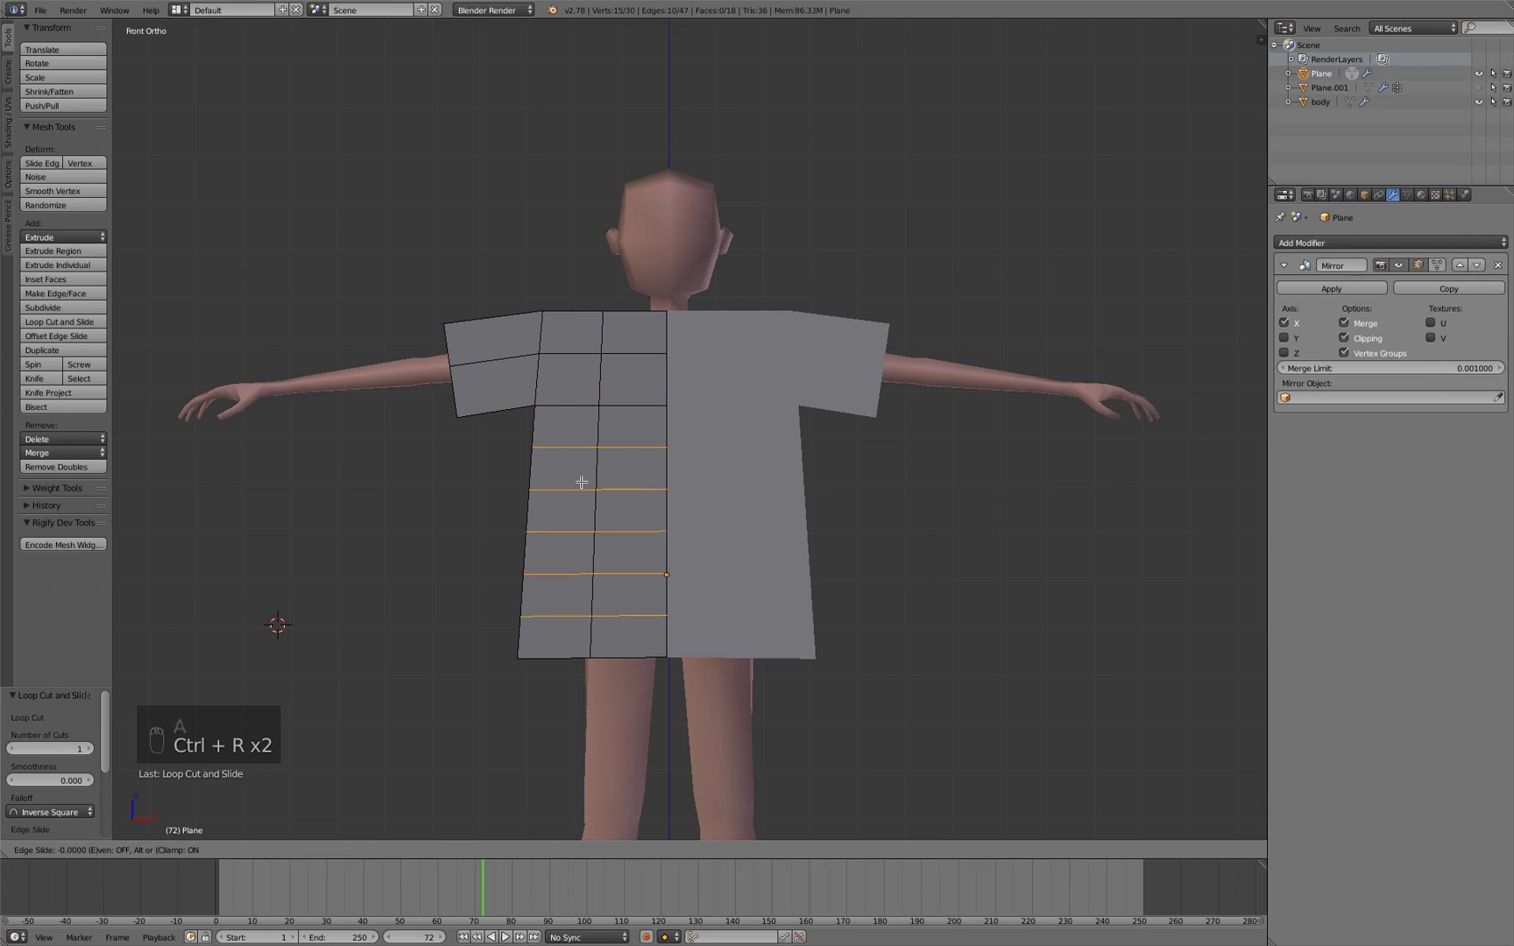
{"action": "key", "text": "a"}
{"action": "key", "text": "ctrl+r"}
{"action": "key", "text": "a"}
Add more vertical cuts across the torso and several cuts along the sleeve to complete the face grid
{"action": "key", "text": "ctrl+r"}
{"action": "key", "text": "ctrl+r"}
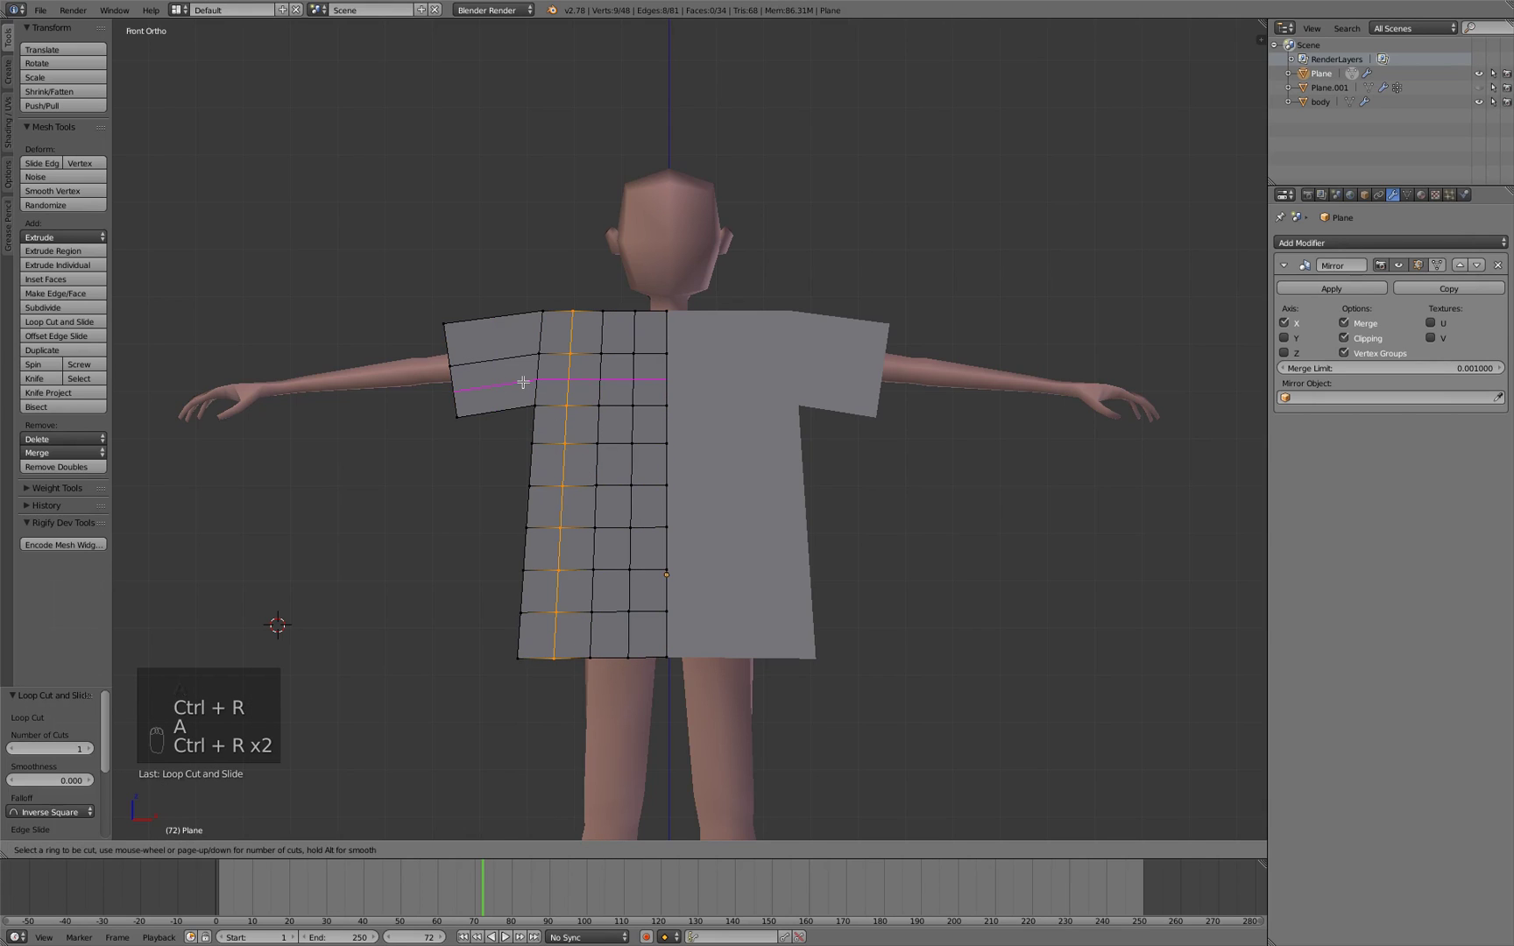
{"action": "key", "text": "ctrl+r"}
{"action": "key", "text": "ctrl+r"}
{"action": "key", "text": "ctrl+r"}
{"action": "key", "text": "ctrl+r"}
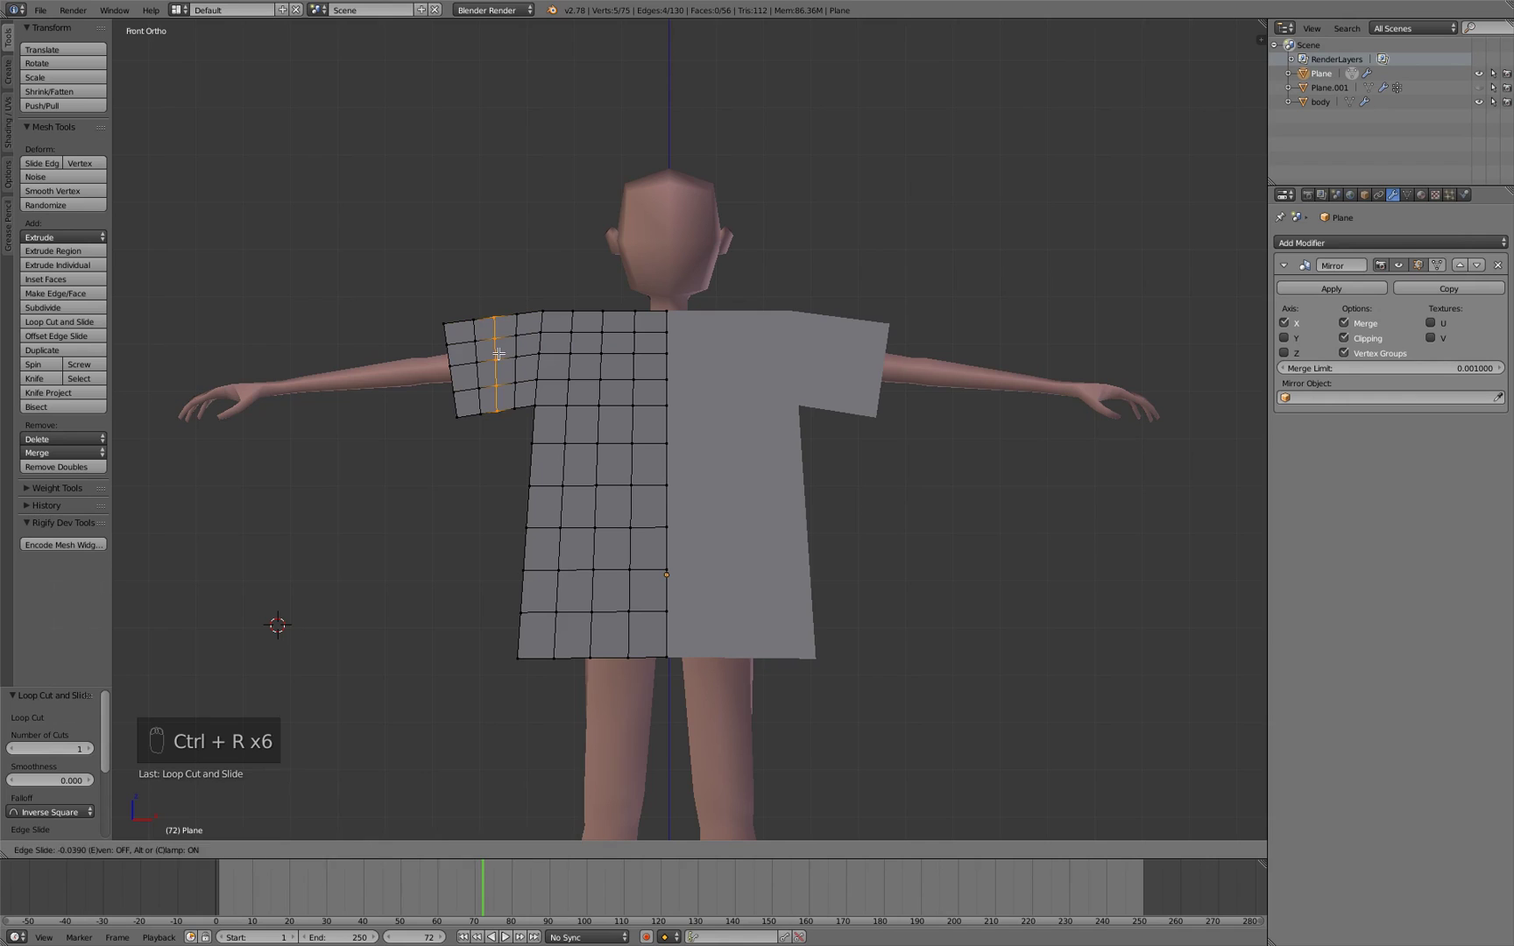
Pull the neckline vertices down around the neck
{"action": "key", "text": "a"}
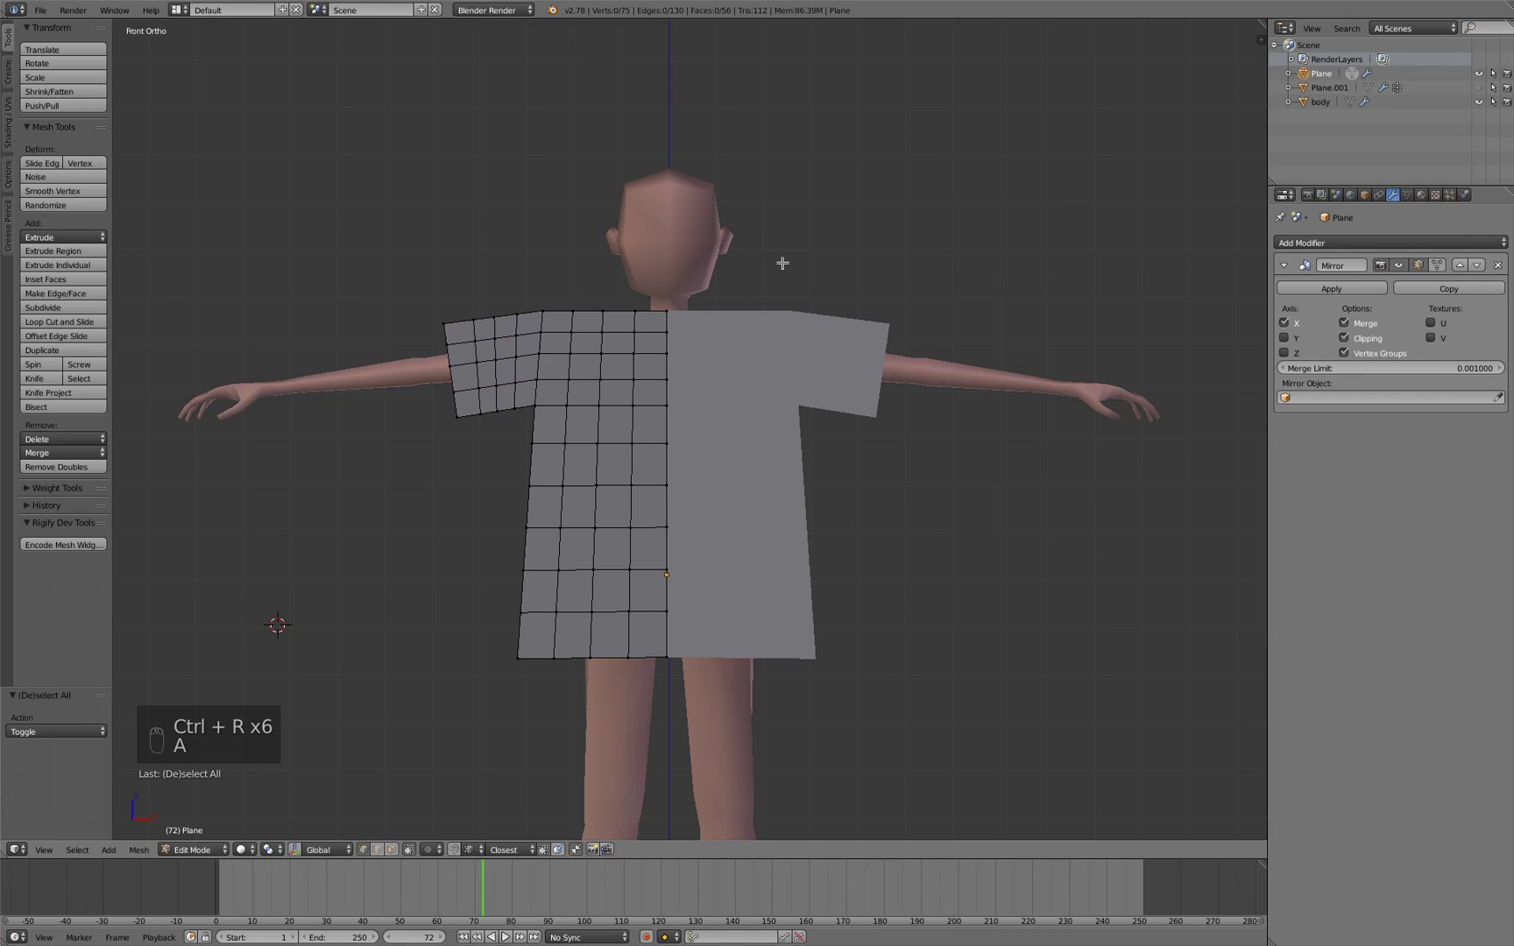
{"action": "key", "text": "g"}
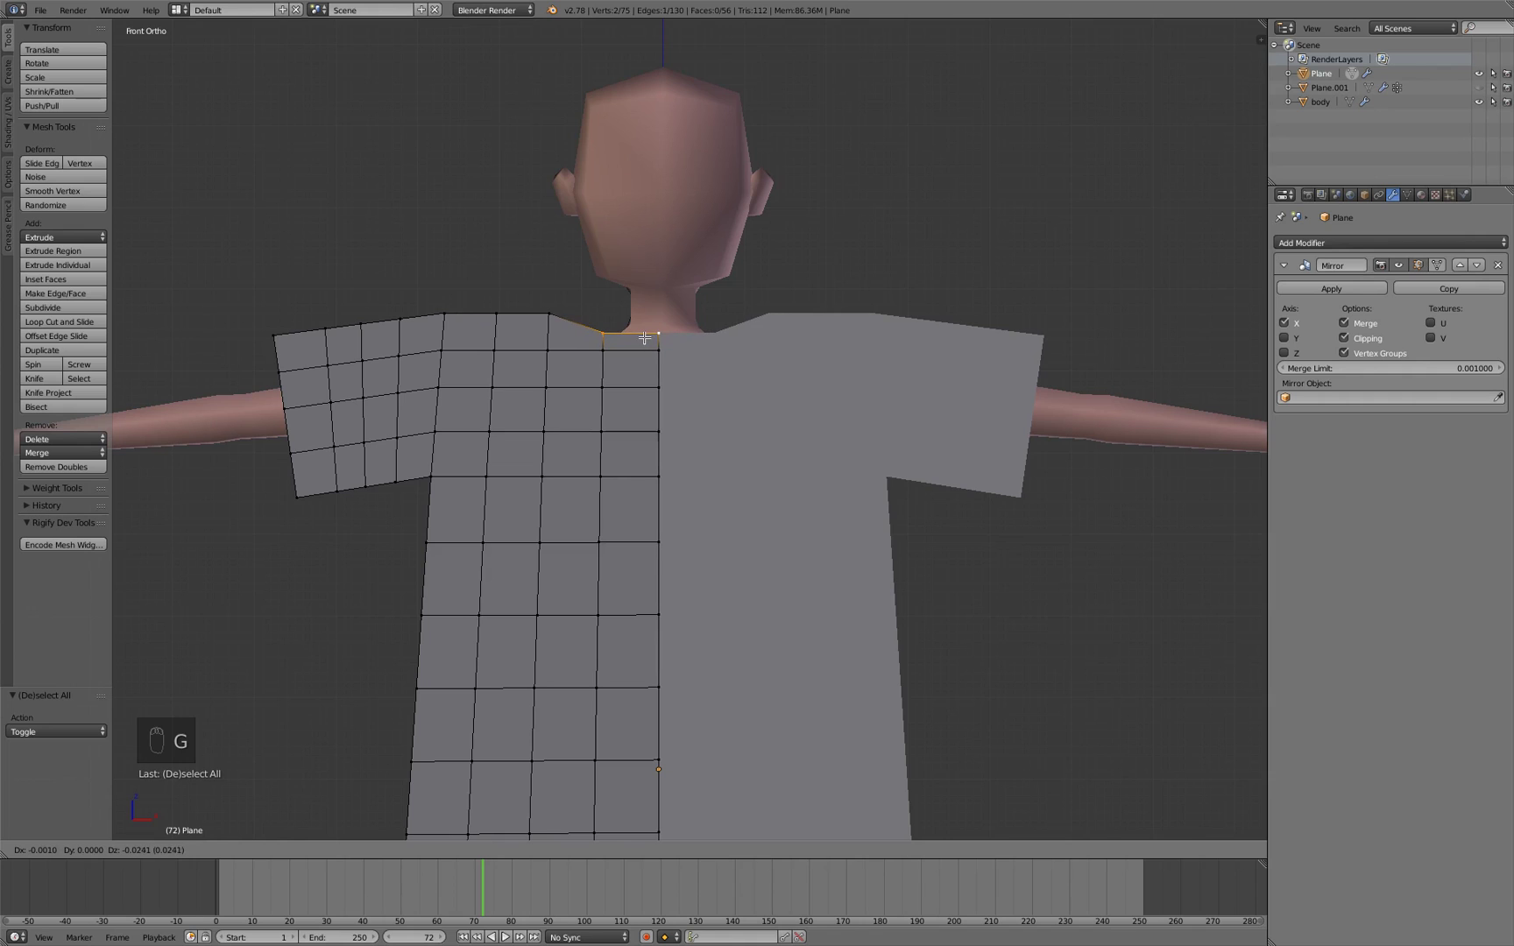
{"action": "key", "text": "g"}
{"action": "key", "text": "a"}
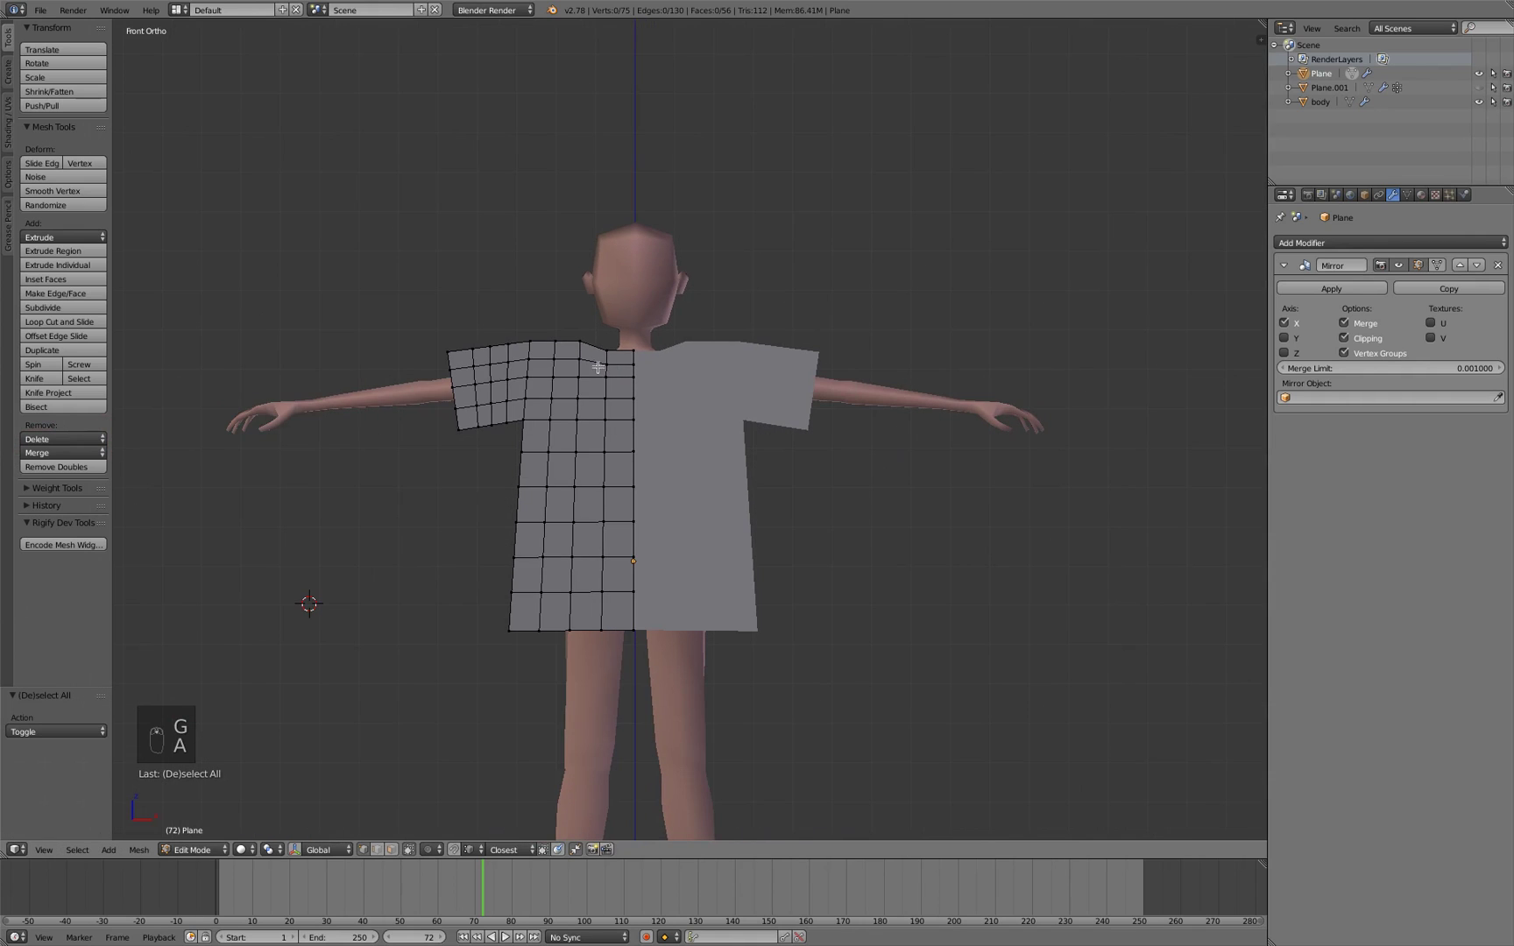
Select the whole shirt panel, duplicate it and place the copy behind the figure as a back panel
{"action": "left_click", "coordinate": [707, 388]}
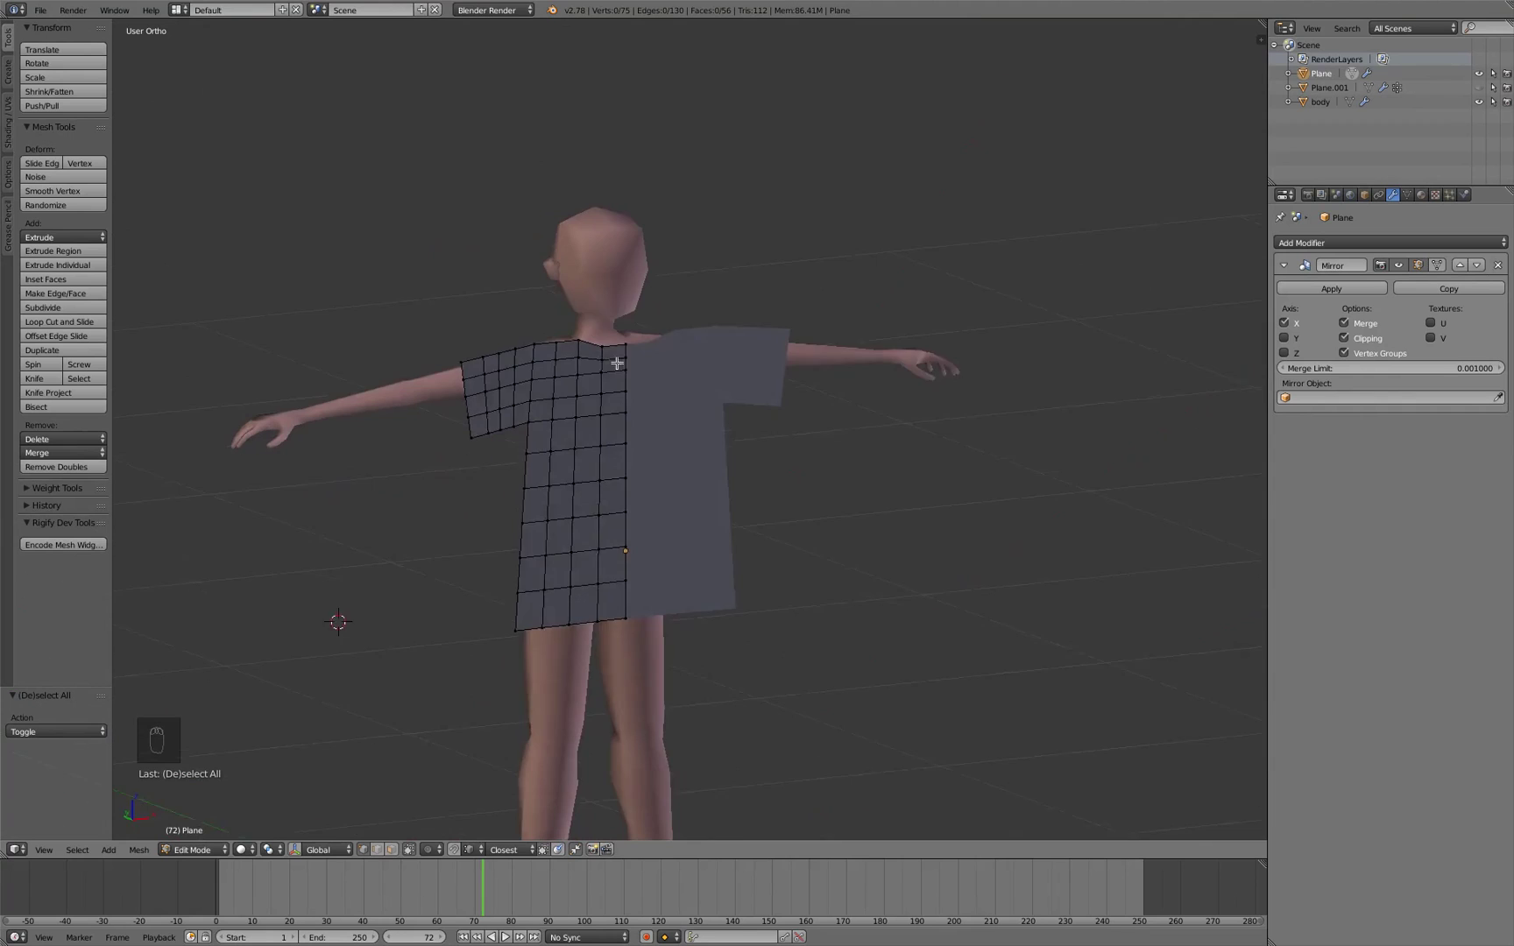
{"action": "key", "text": "a"}
{"action": "left_click_drag", "start_coordinate": [604, 396], "coordinate": [630, 419]}
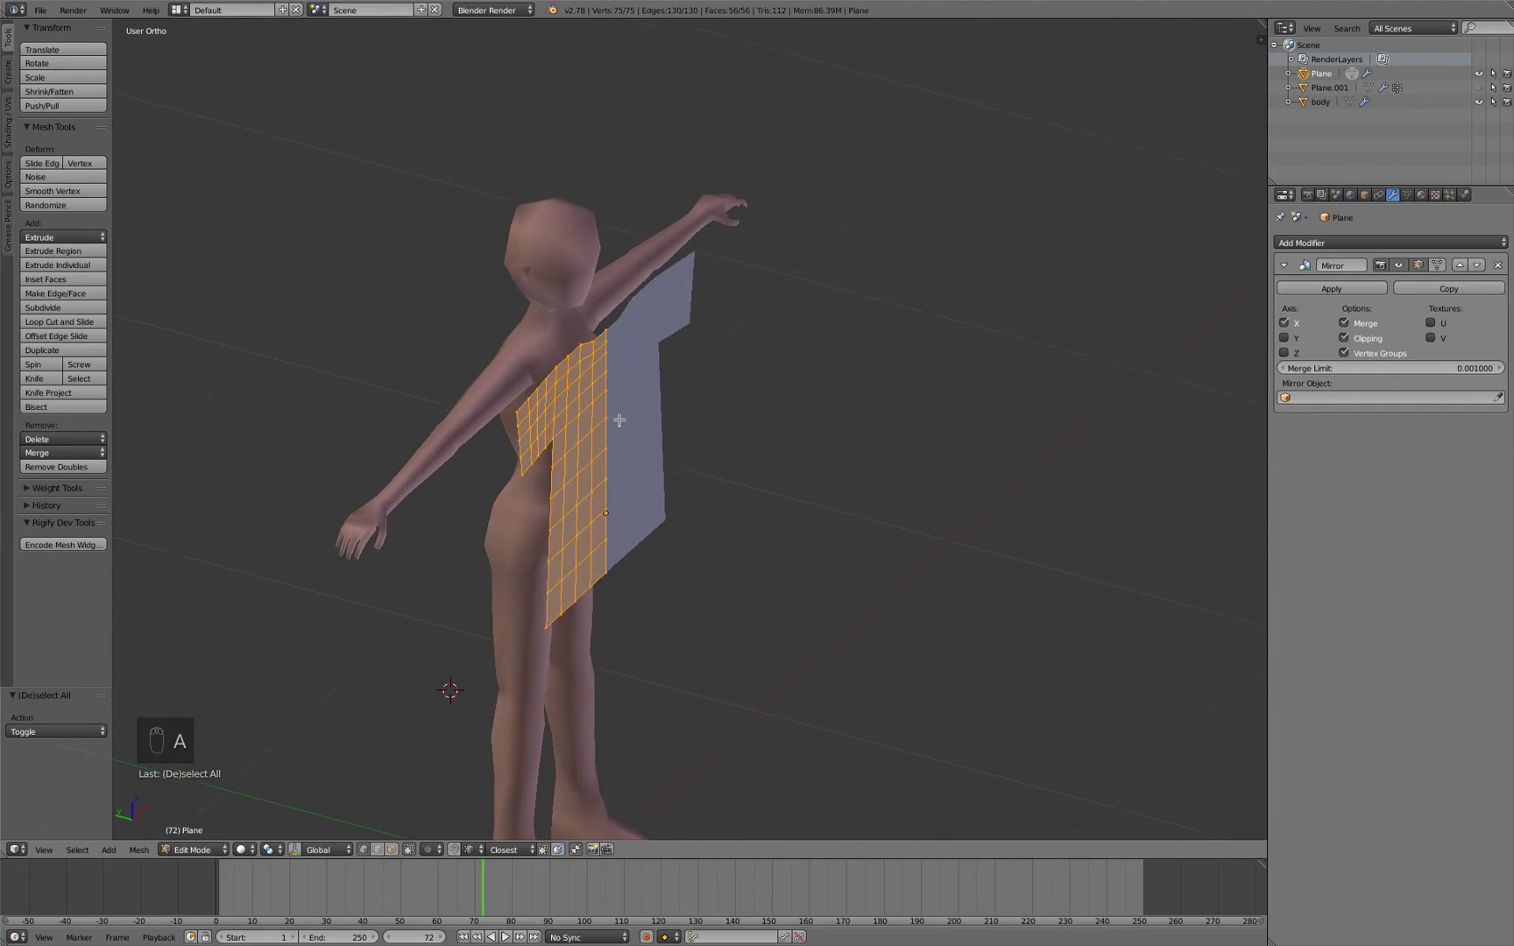
{"action": "key", "text": "shift+d"}
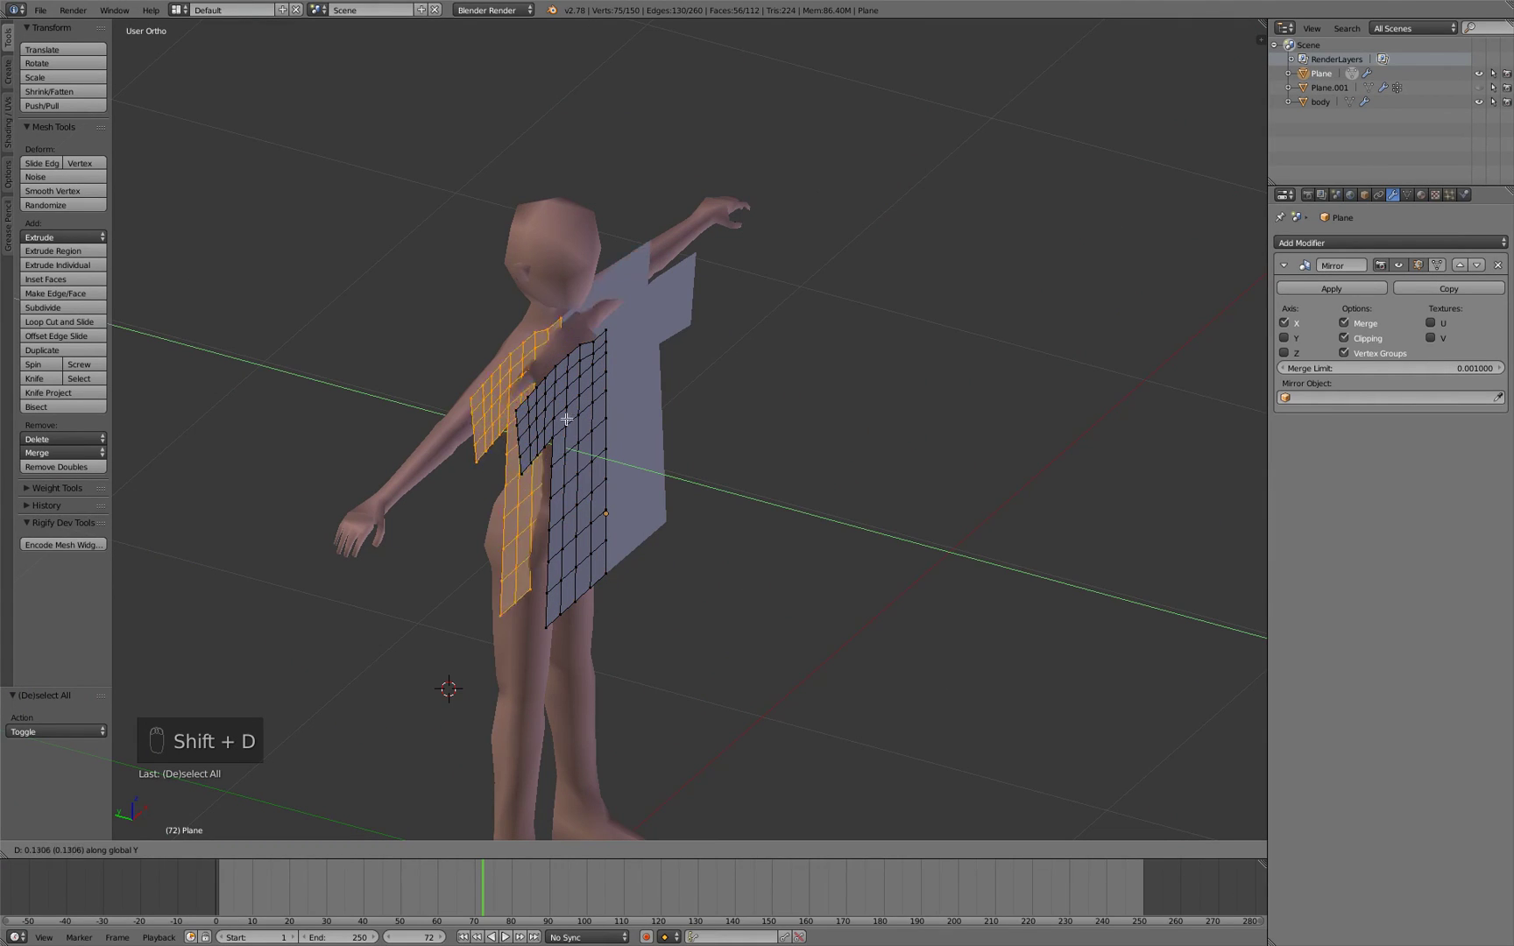
{"action": "key", "text": "ctrl+f"}
Flip the normals of the back panel so they face outward, then deselect everything
{"action": "left_click", "coordinate": [482, 414]}
{"action": "left_click", "coordinate": [551, 382]}
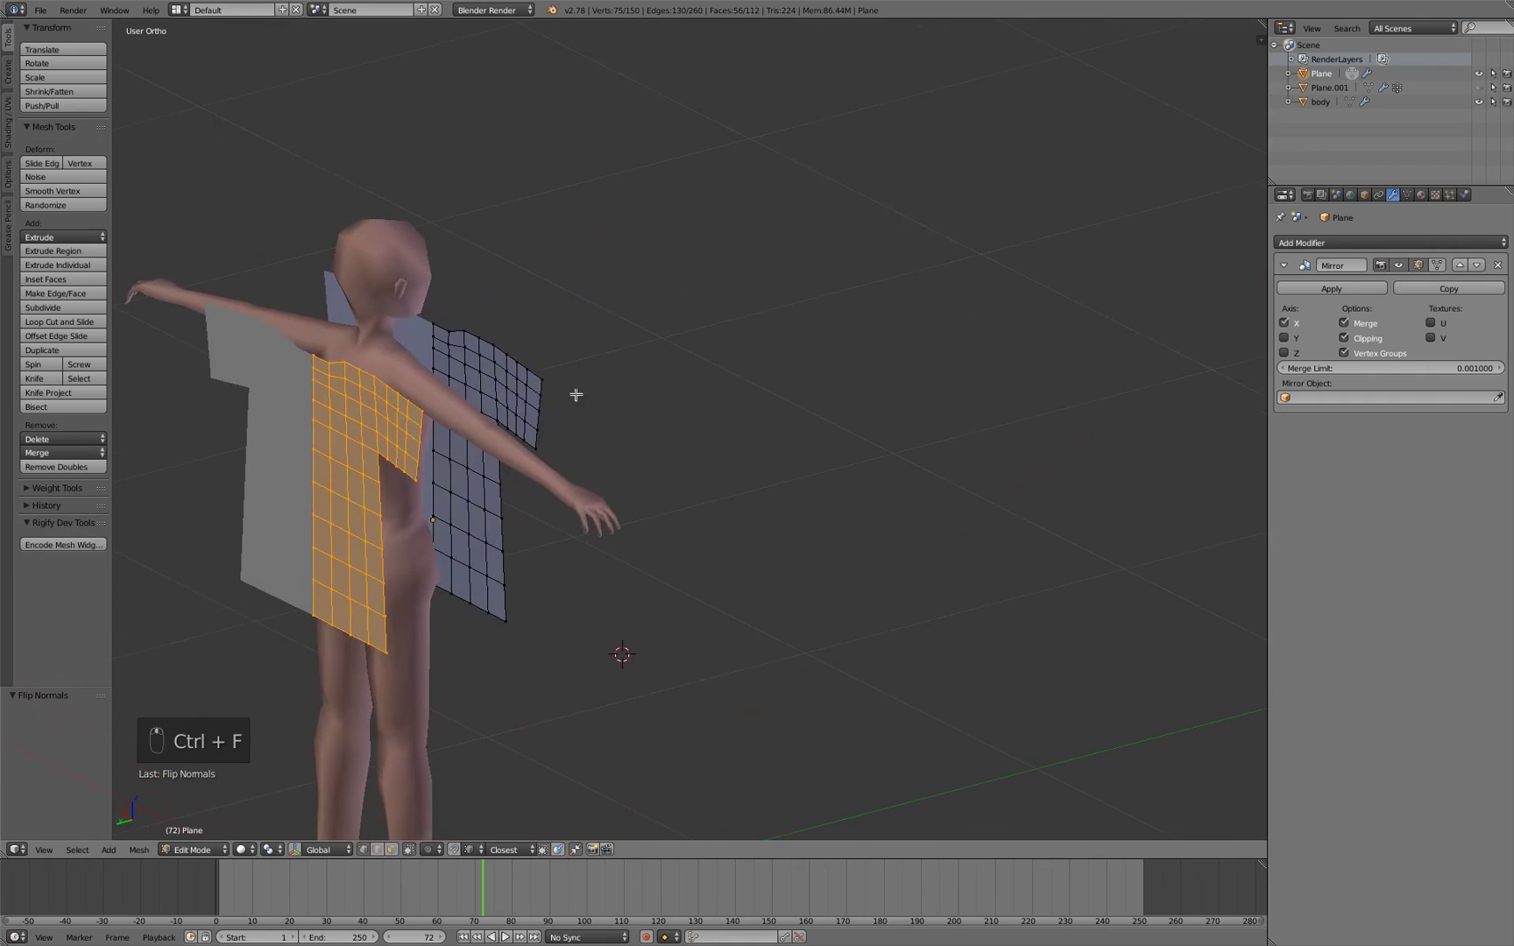
{"action": "key", "text": "a"}
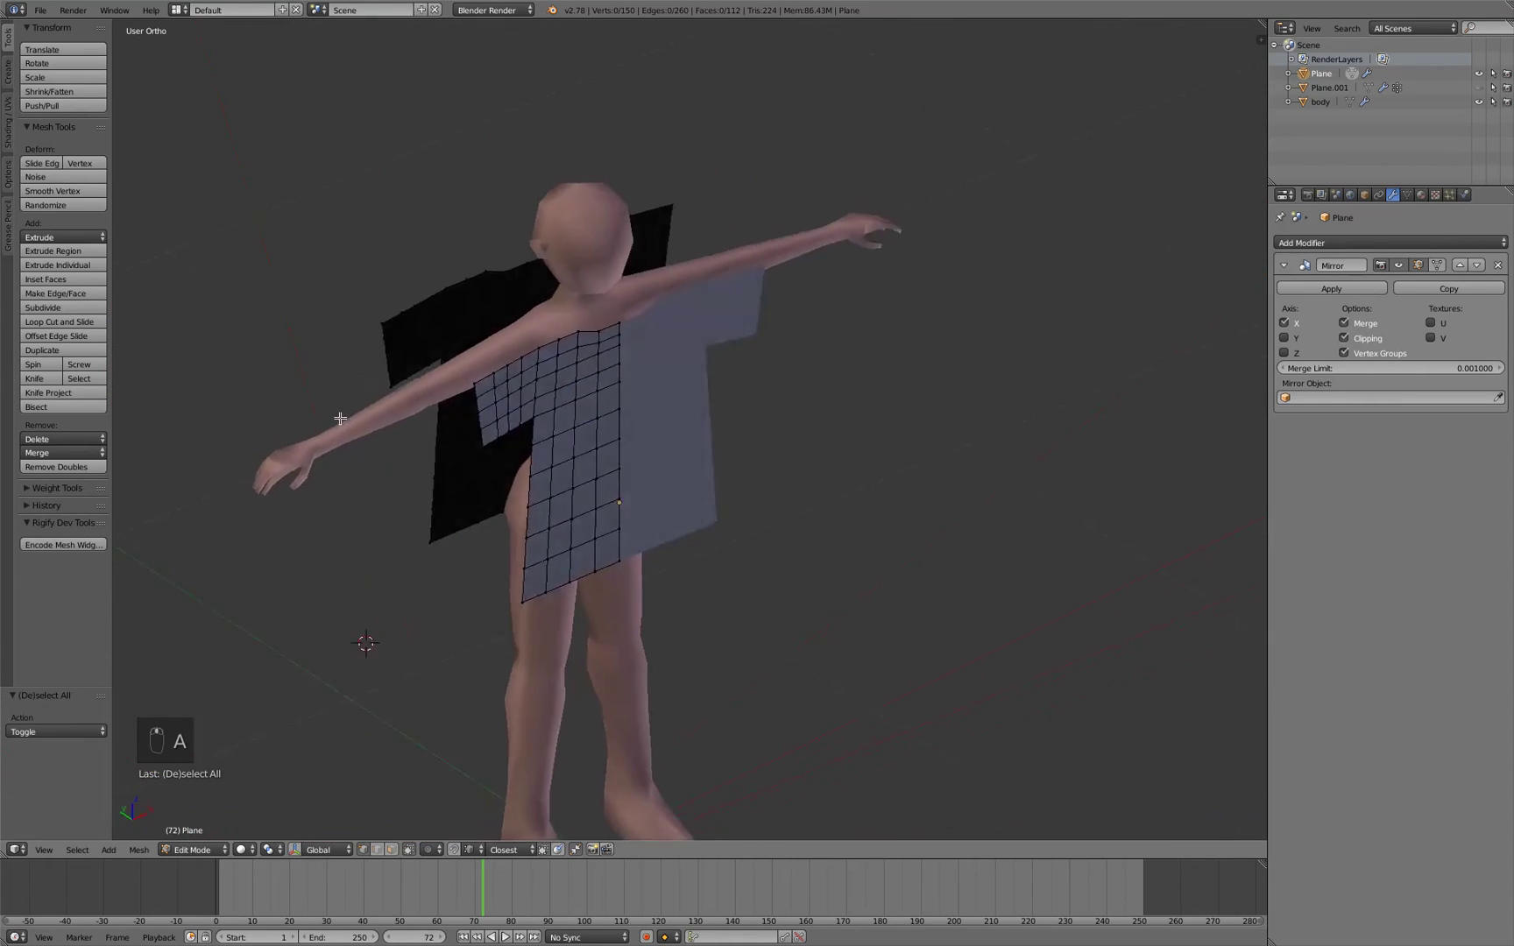
{"action": "middle_click", "coordinate": [364, 343]}
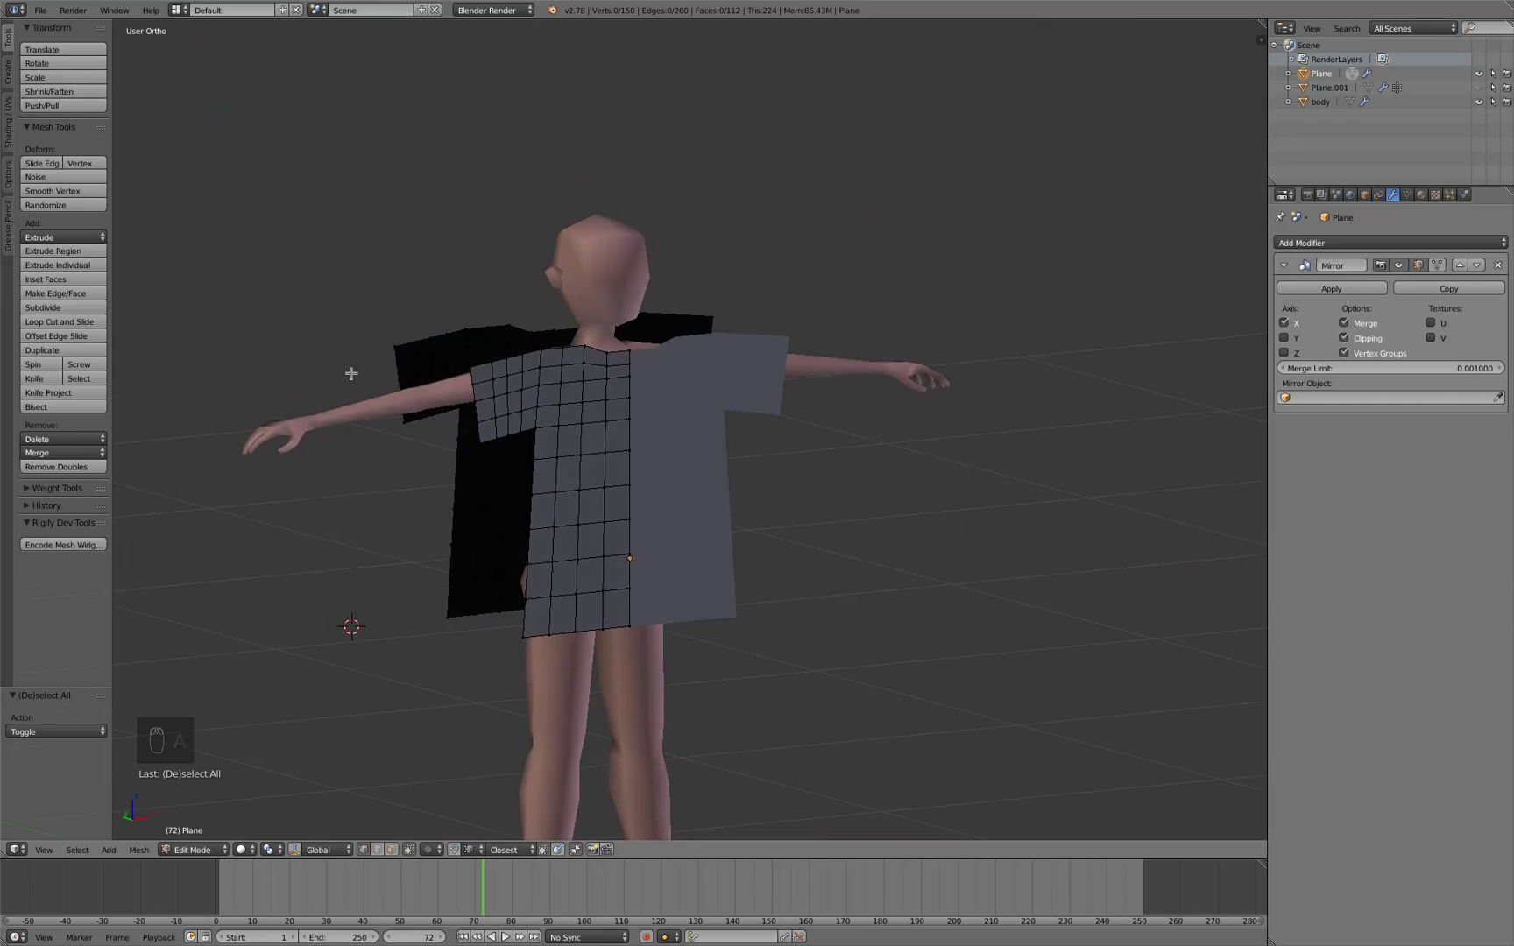
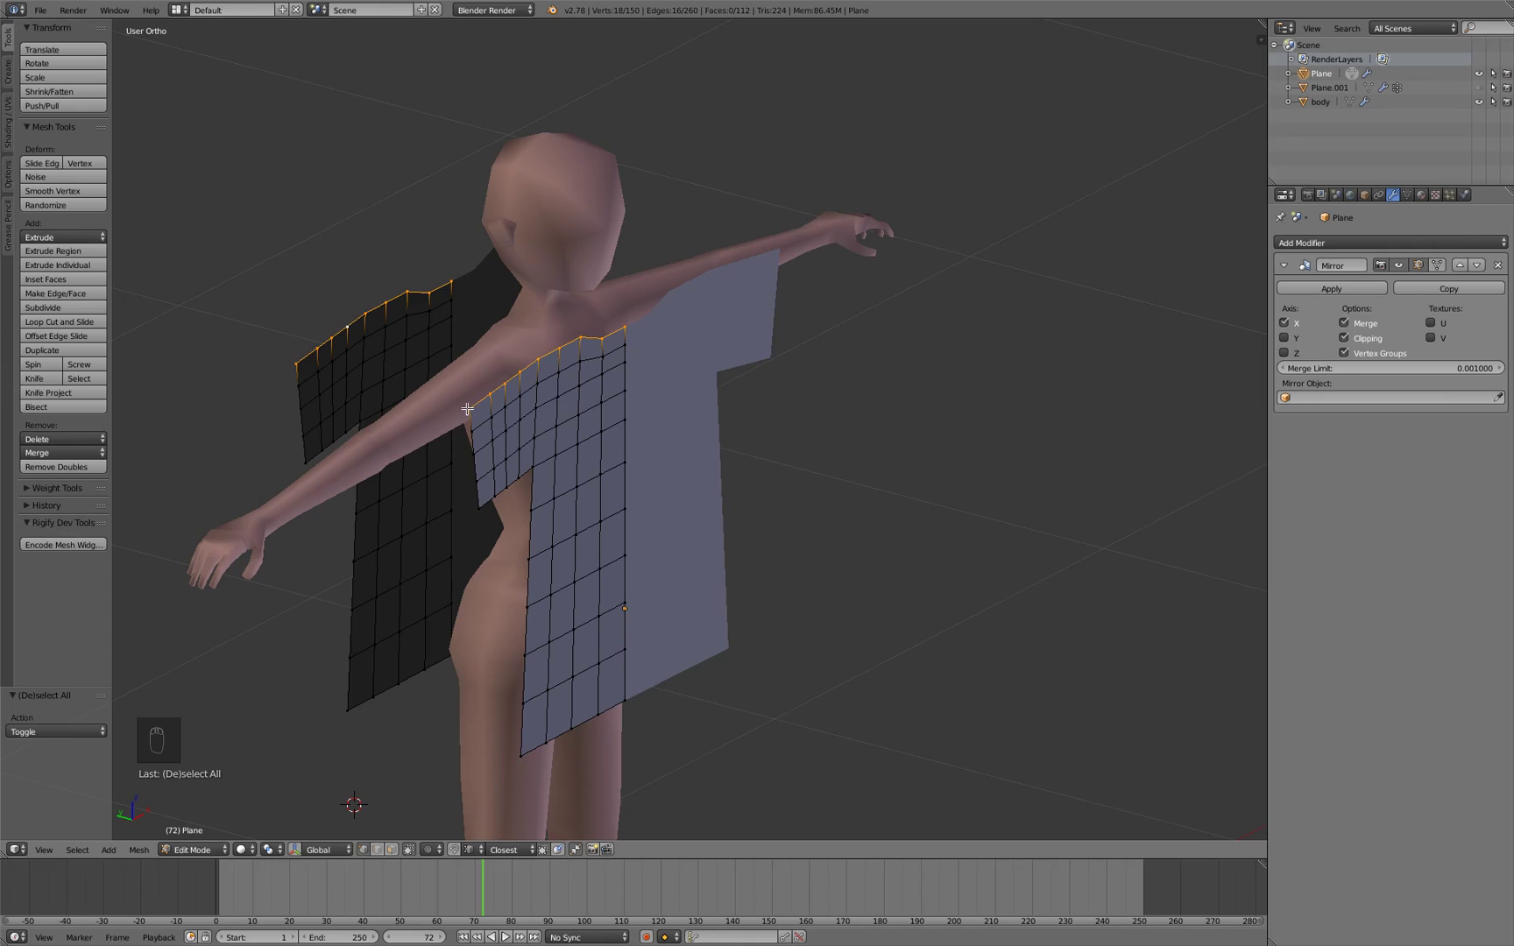
Add Cloth physics to the shirt in the Physics tab with collision and sewing enabled, then face the figure's front
{"action": "left_click_drag", "start_coordinate": [470, 403], "coordinate": [1466, 190]}
{"action": "left_click_drag", "start_coordinate": [1466, 191], "coordinate": [1312, 294]}
{"action": "left_click_drag", "start_coordinate": [1312, 294], "coordinate": [672, 561]}
{"action": "left_click_drag", "start_coordinate": [672, 562], "coordinate": [617, 521]}
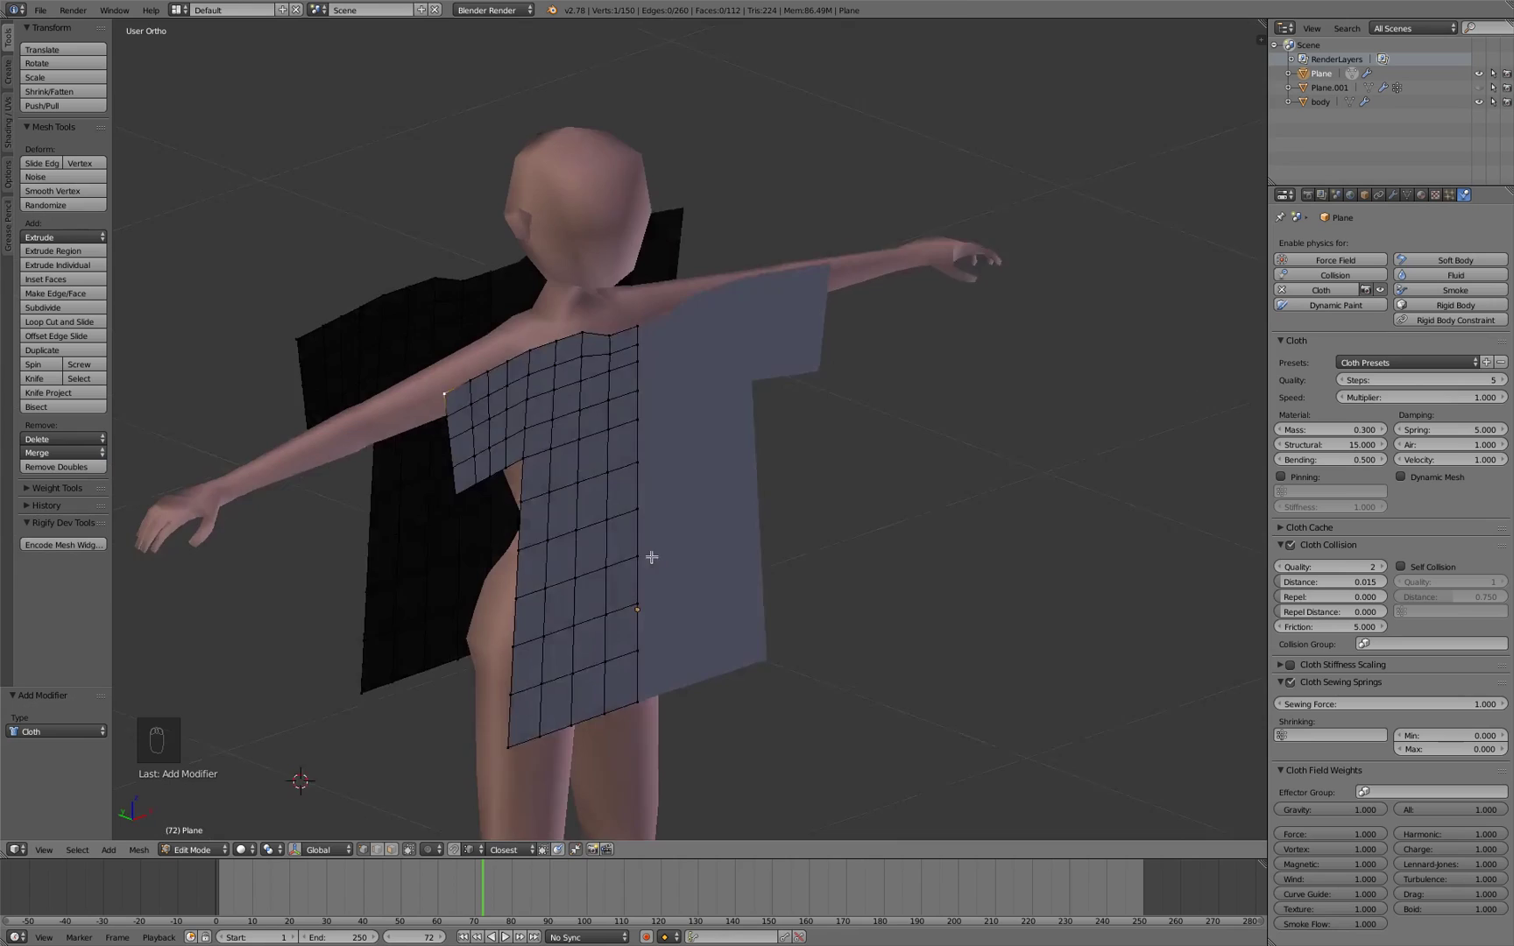
Try adjusting the cloth Sewing Force, reset it to 1.0 and rewind the animation to frame 1
{"action": "left_click_drag", "start_coordinate": [573, 495], "coordinate": [1402, 702]}
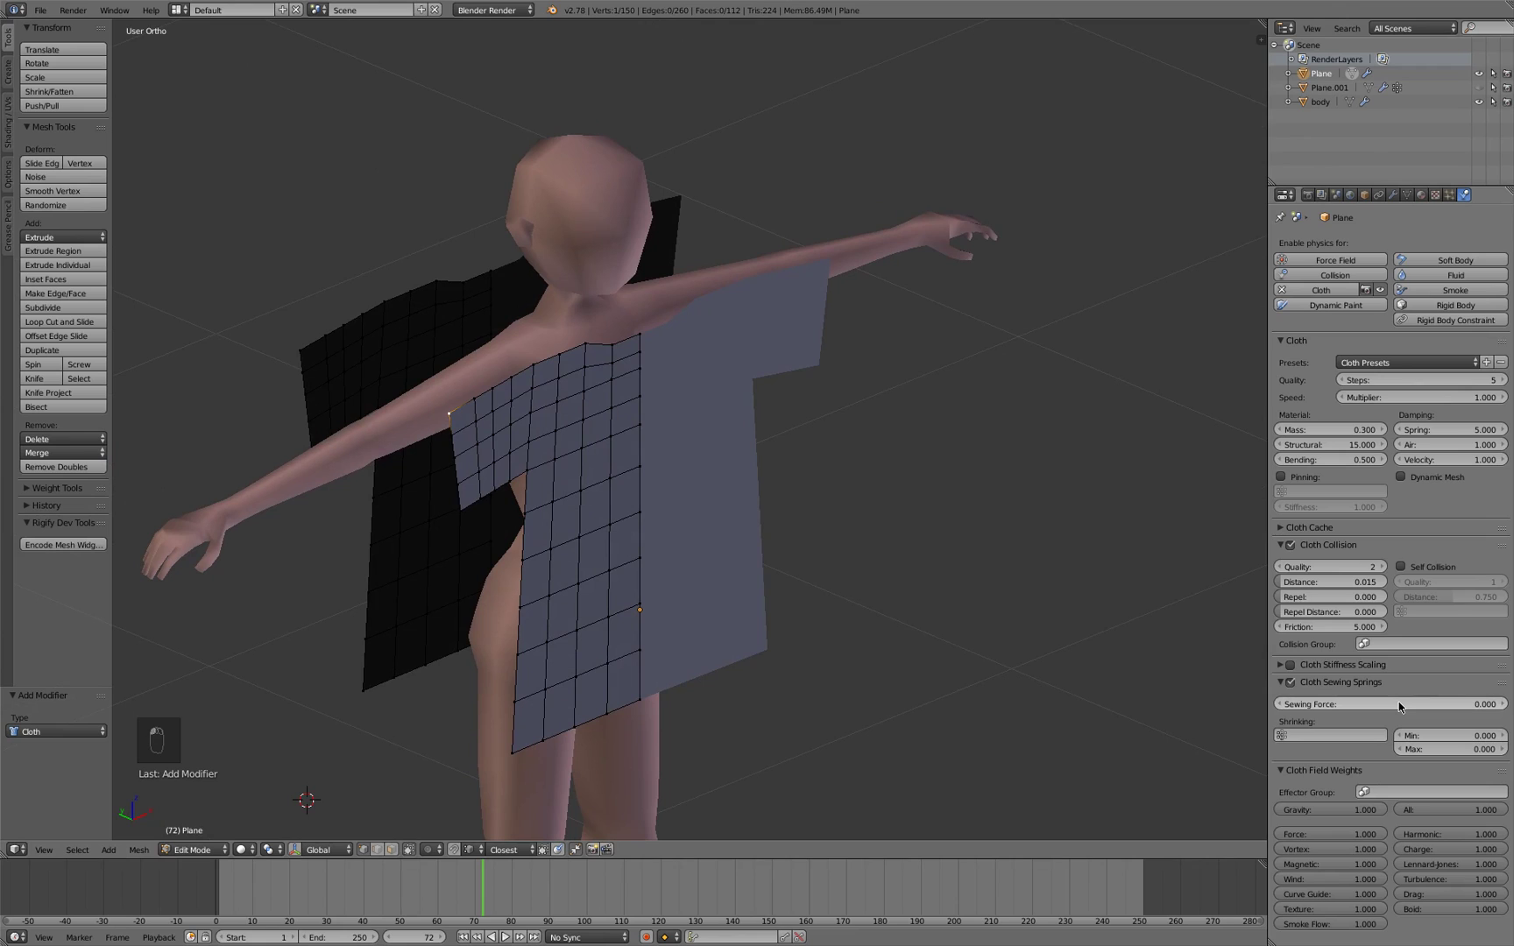
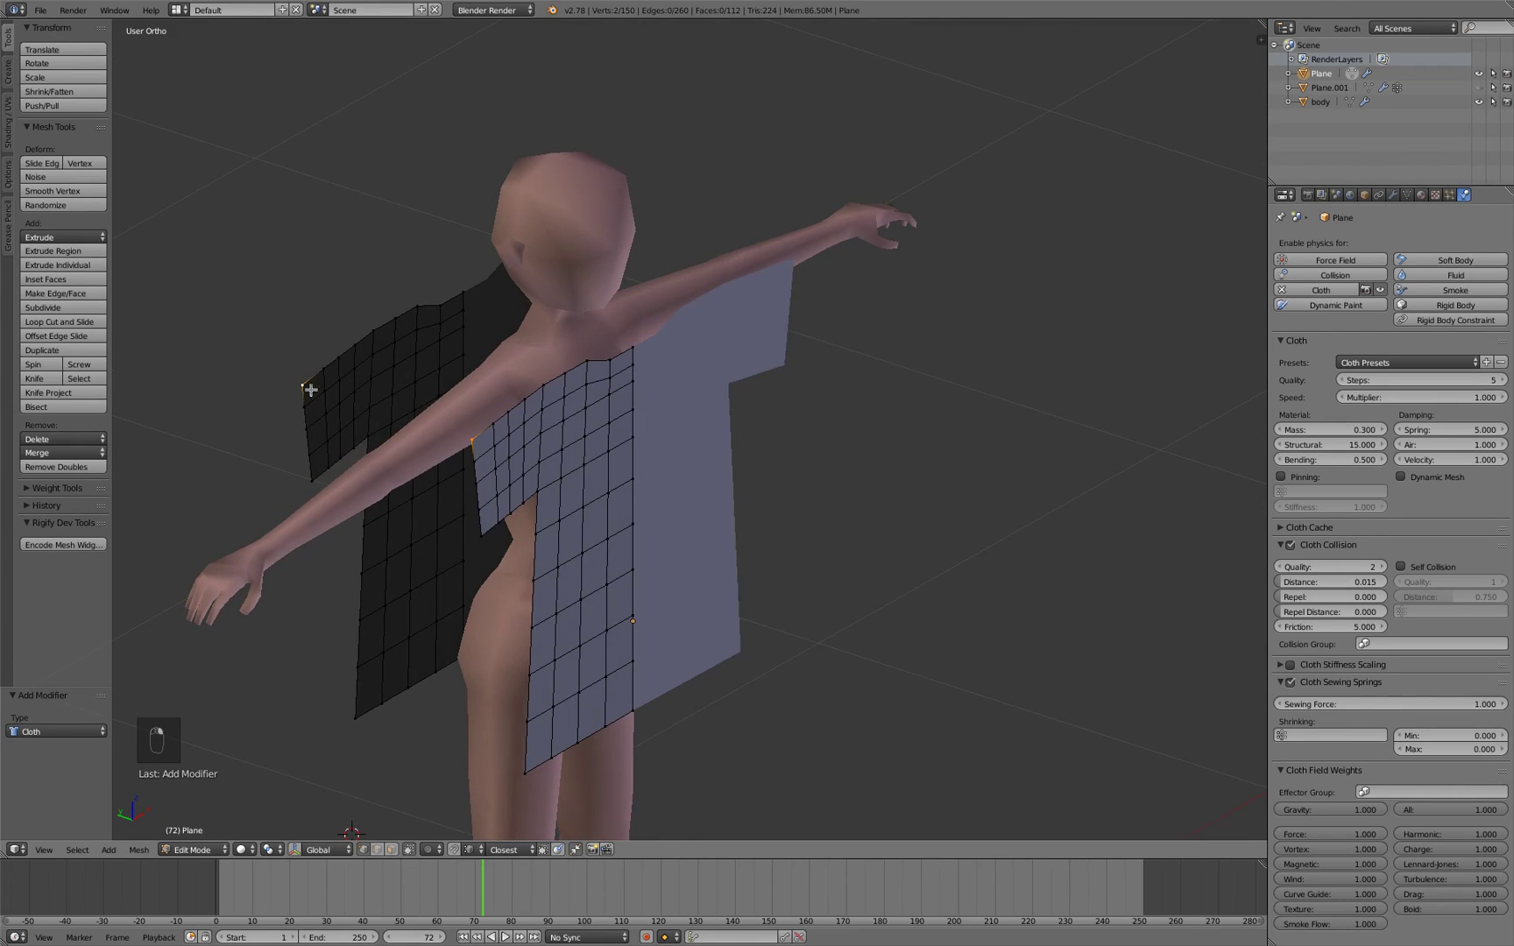
{"action": "key", "text": "f"}
{"action": "key", "text": "a"}
{"action": "middle_click", "coordinate": [527, 413]}
Return to Object Mode, set the cloth Gravity field weight to 0 and play the simulation so the panels draw together
{"action": "key", "text": "Tab"}
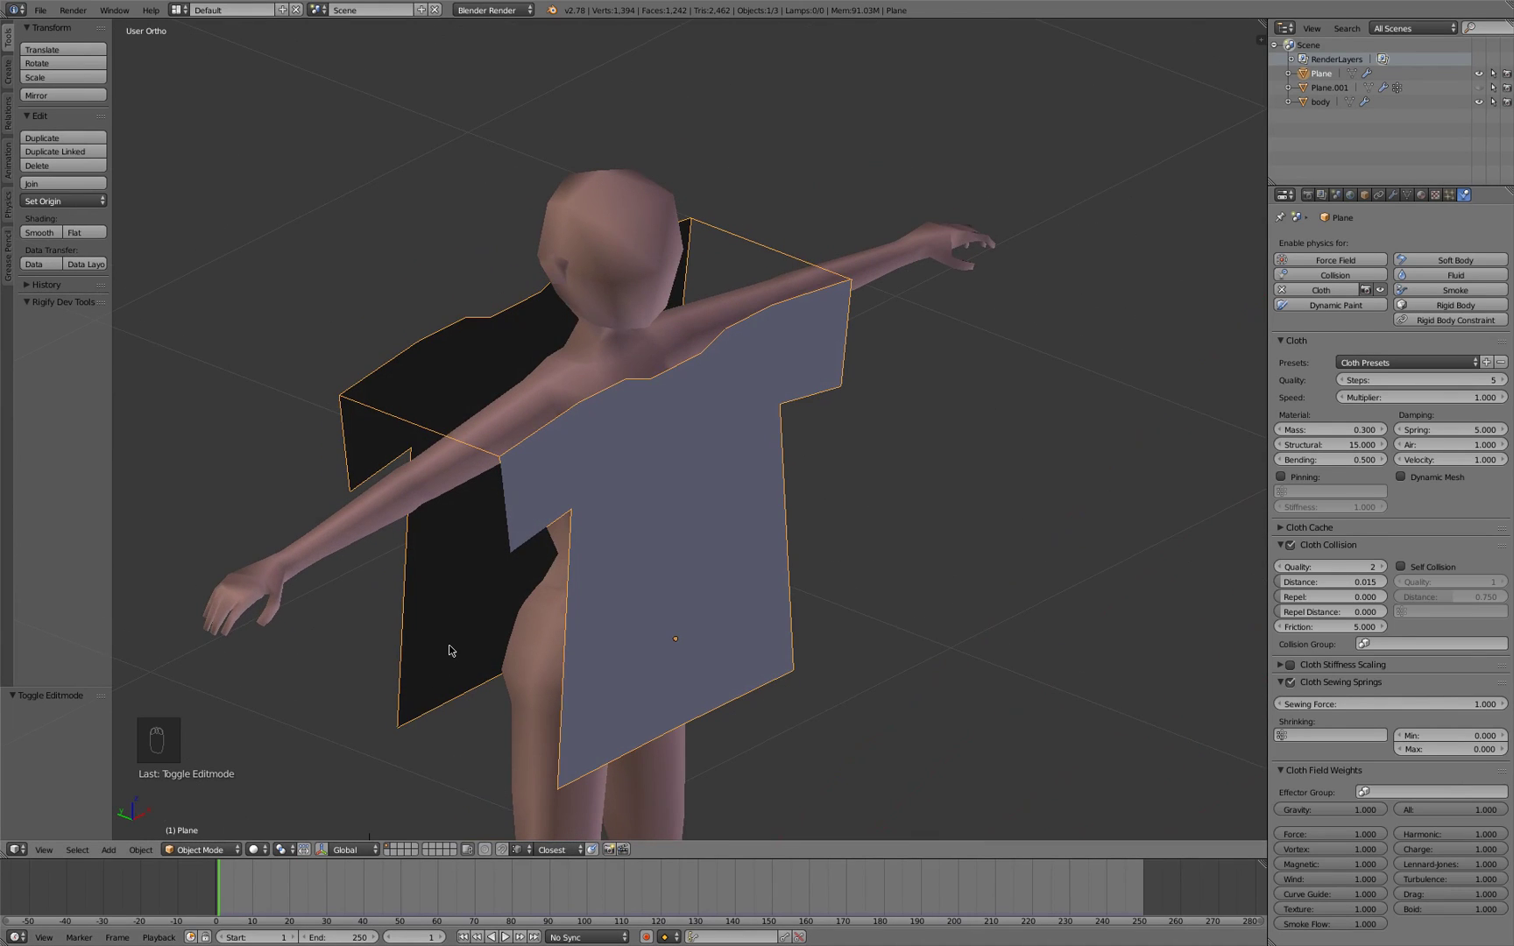
{"action": "key", "text": "alt+a"}
{"action": "key", "text": "alt+a"}
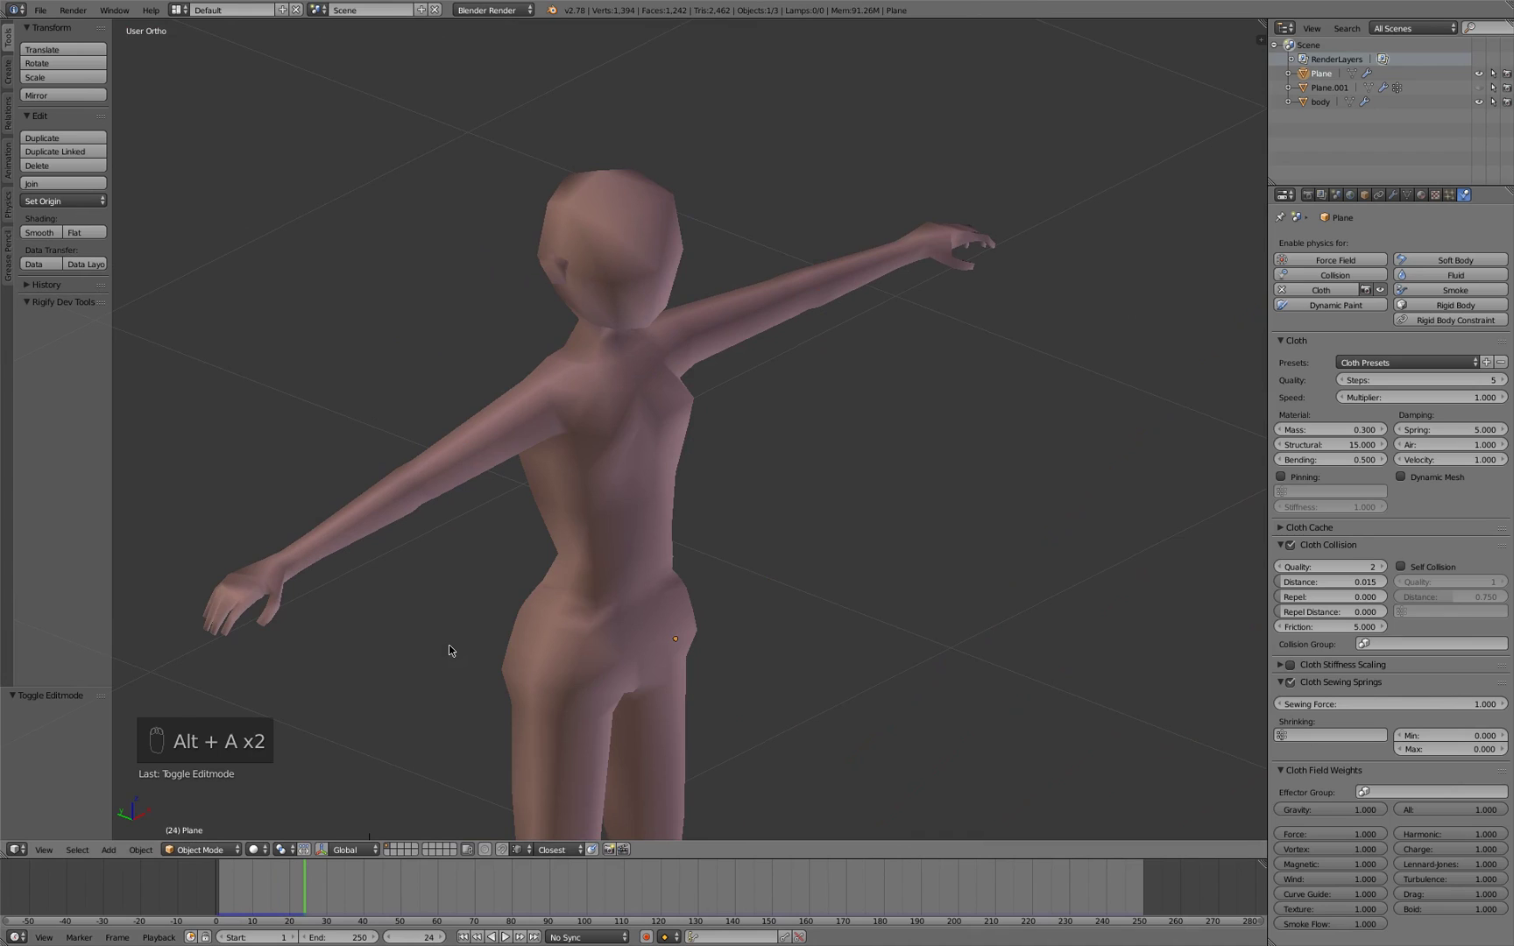
{"action": "key", "text": "shift+Left"}
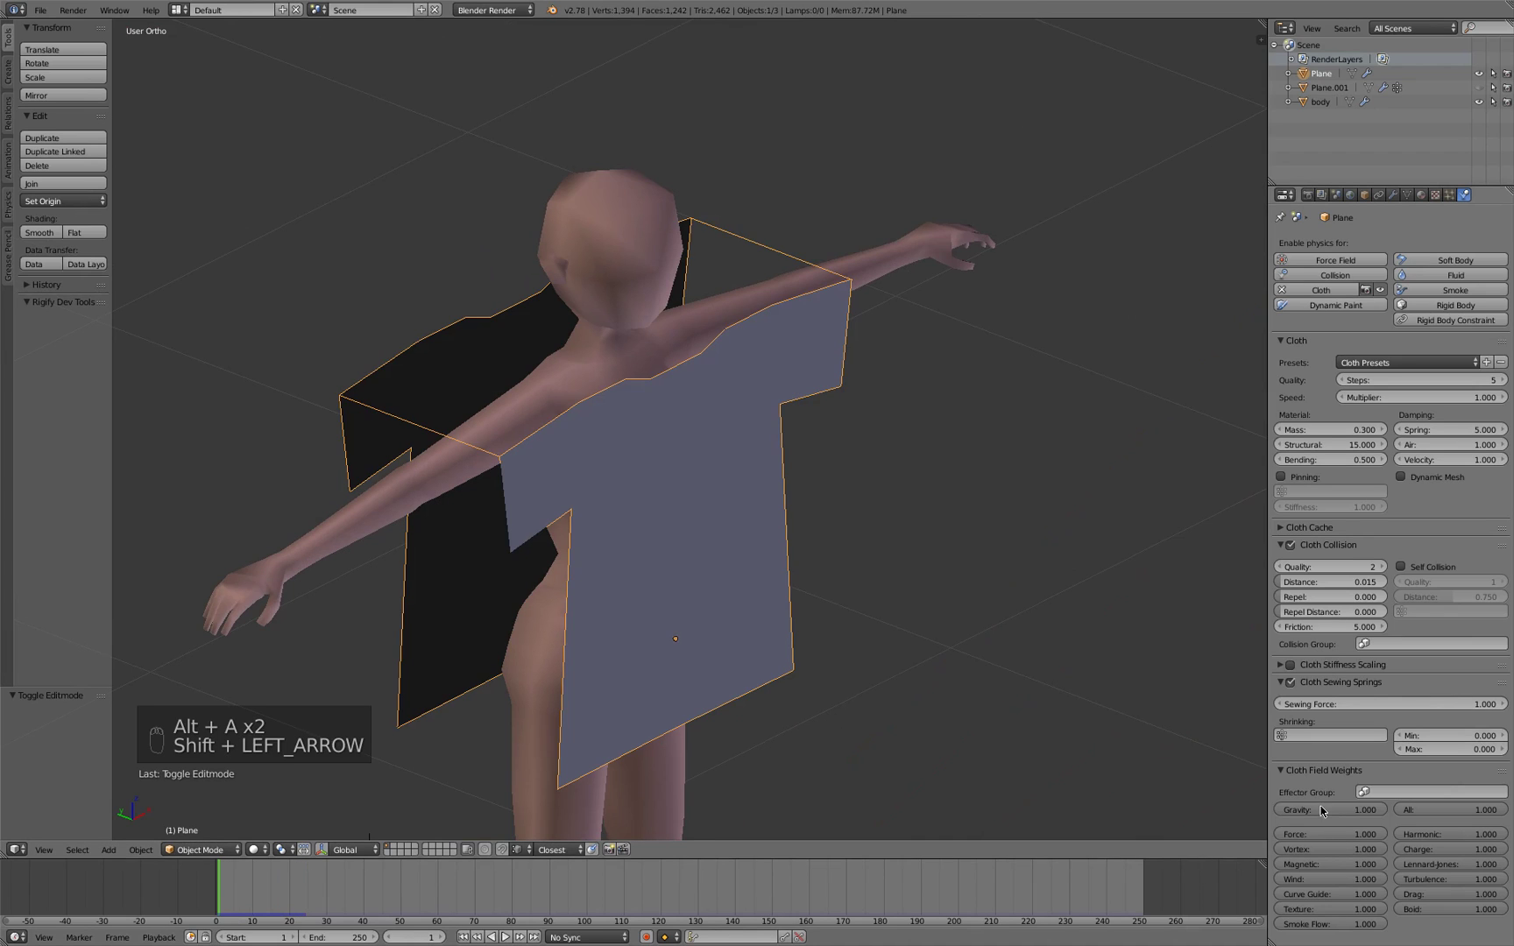
{"action": "key", "text": "alt+a"}
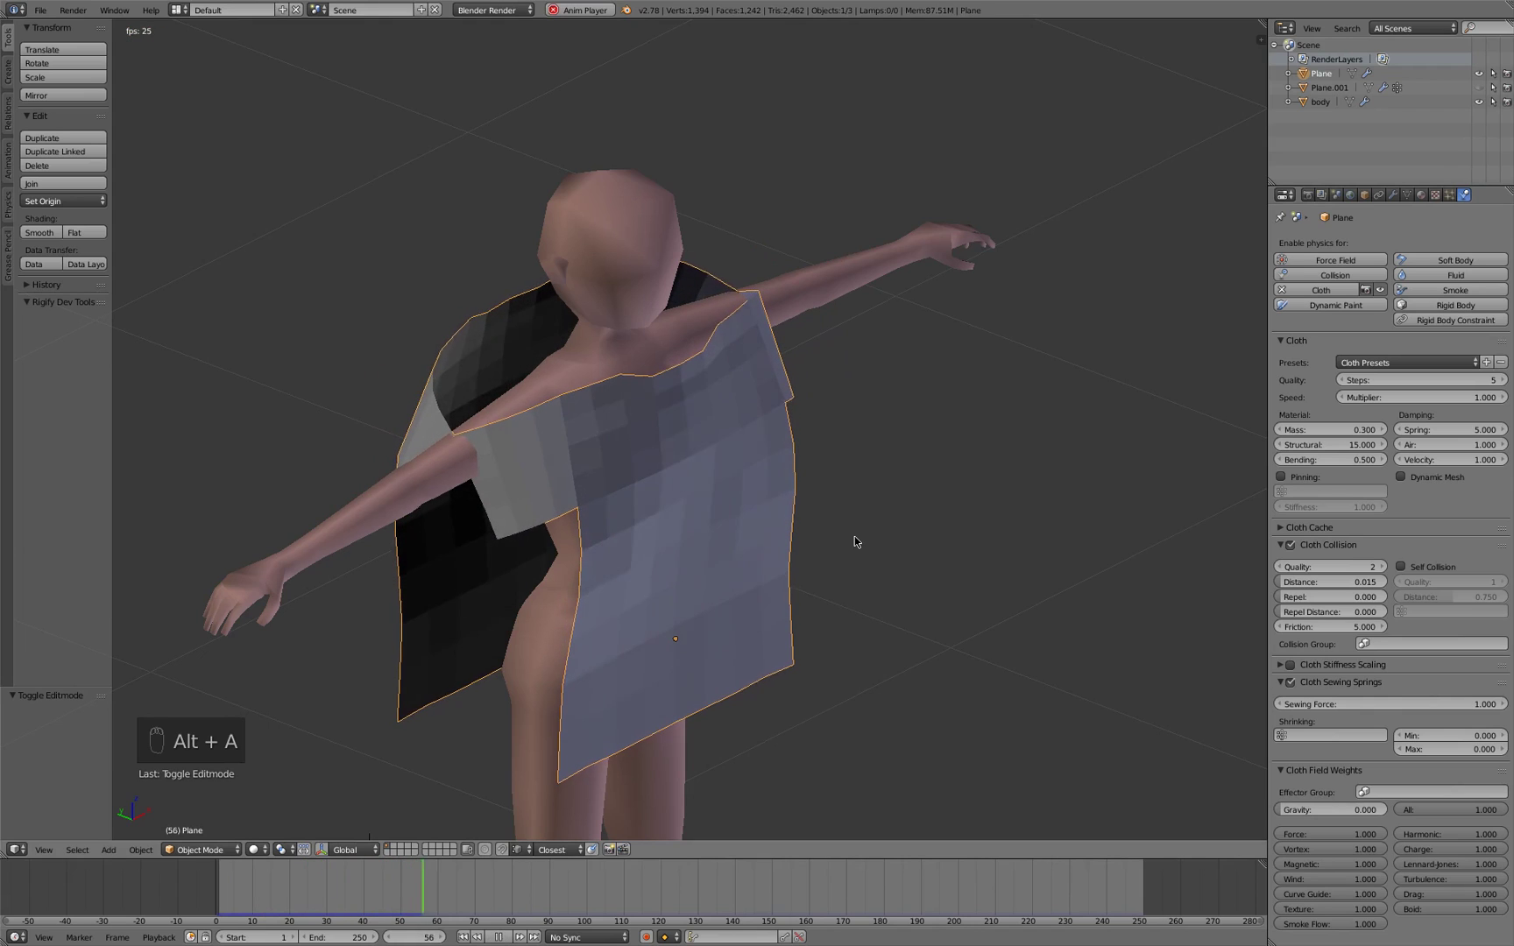
{"action": "key", "text": "alt+a"}
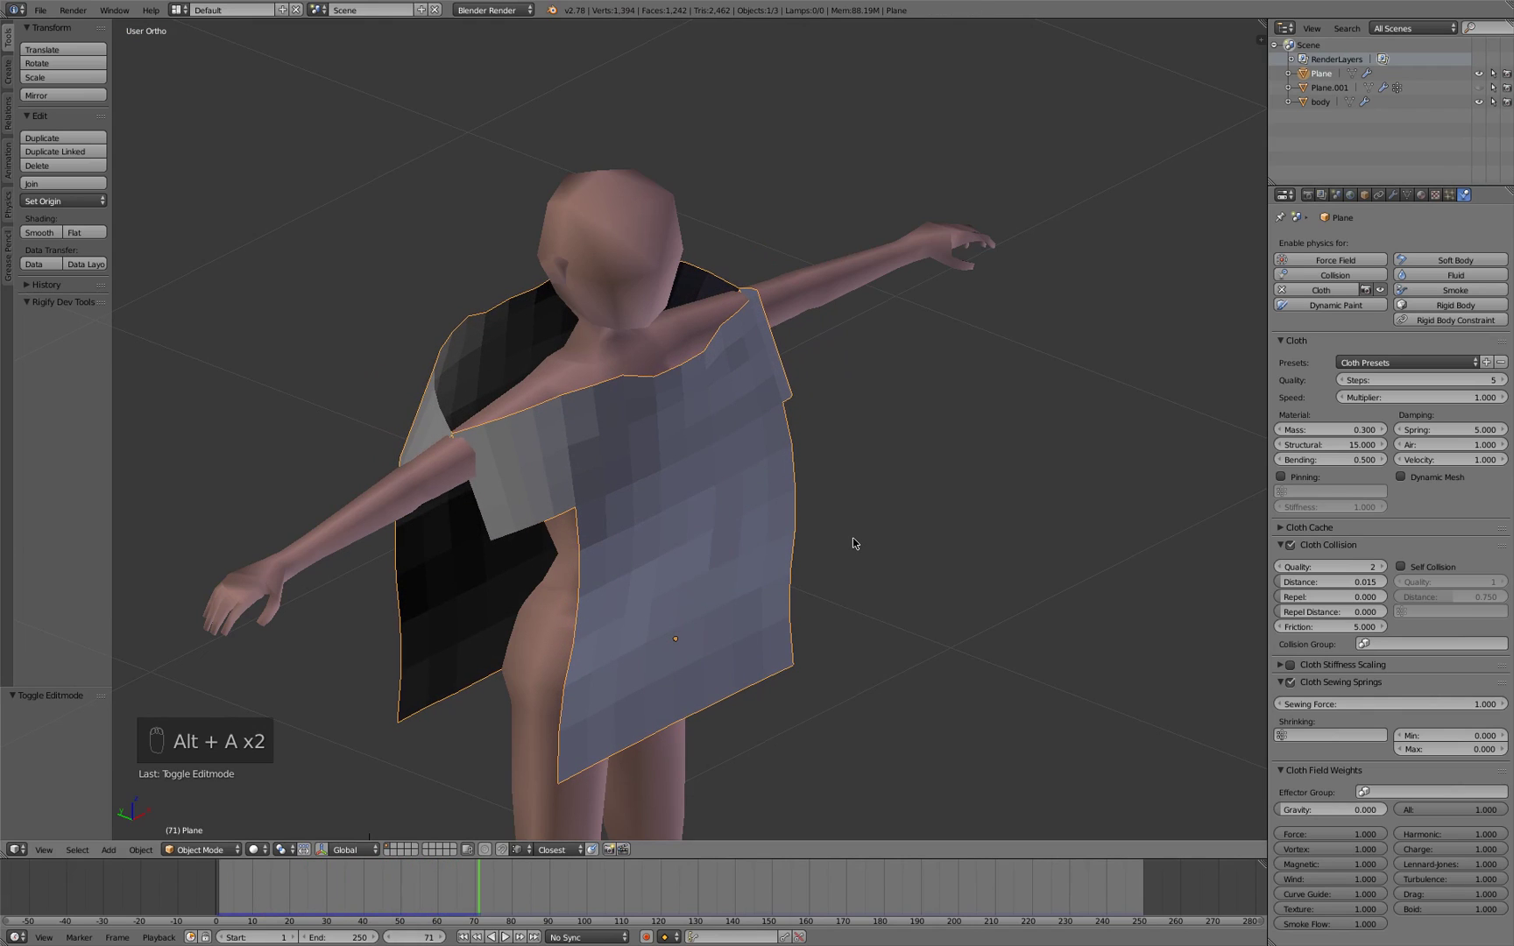
Step backward and forward through the frames to examine how the shirt halves close around the figure
{"action": "key", "text": "Left"}
{"action": "key", "text": "Left"}
{"action": "key", "text": "Left"}
{"action": "key", "text": "Left"}
{"action": "key", "text": "Left"}
{"action": "key", "text": "Left"}
{"action": "key", "text": "Left"}
{"action": "key", "text": "Left"}
{"action": "key", "text": "Left"}
{"action": "key", "text": "Left"}
{"action": "key", "text": "Left"}
{"action": "key", "text": "Left"}
{"action": "key", "text": "Left"}
{"action": "key", "text": "Left"}
{"action": "key", "text": "Left"}
{"action": "key", "text": "Left"}
{"action": "key", "text": "Left"}
{"action": "key", "text": "Left"}
{"action": "key", "text": "Left"}
{"action": "key", "text": "Left"}
{"action": "key", "text": "Left"}
{"action": "key", "text": "Right"}
{"action": "key", "text": "Right"}
{"action": "key", "text": "Right"}
{"action": "key", "text": "Right"}
Scrub through the simulation frames to check the shirt passing into the body without collision
{"action": "key", "text": "Right"}
{"action": "key", "text": "Right"}
{"action": "key", "text": "Right"}
{"action": "key", "text": "Right"}
{"action": "key", "text": "Right"}
{"action": "key", "text": "Right"}
{"action": "key", "text": "Right"}
{"action": "key", "text": "Right"}
{"action": "key", "text": "Right"}
{"action": "key", "text": "Right"}
{"action": "key", "text": "Right"}
{"action": "key", "text": "Right"}
{"action": "key", "text": "Right"}
{"action": "key", "text": "Right"}
{"action": "key", "text": "Right"}
{"action": "key", "text": "Right"}
{"action": "key", "text": "Right"}
{"action": "key", "text": "Left"}
{"action": "key", "text": "Left"}
{"action": "key", "text": "Left"}
{"action": "key", "text": "Left"}
{"action": "key", "text": "Left"}
{"action": "key", "text": "Left"}
{"action": "key", "text": "Right"}
{"action": "key", "text": "Right"}
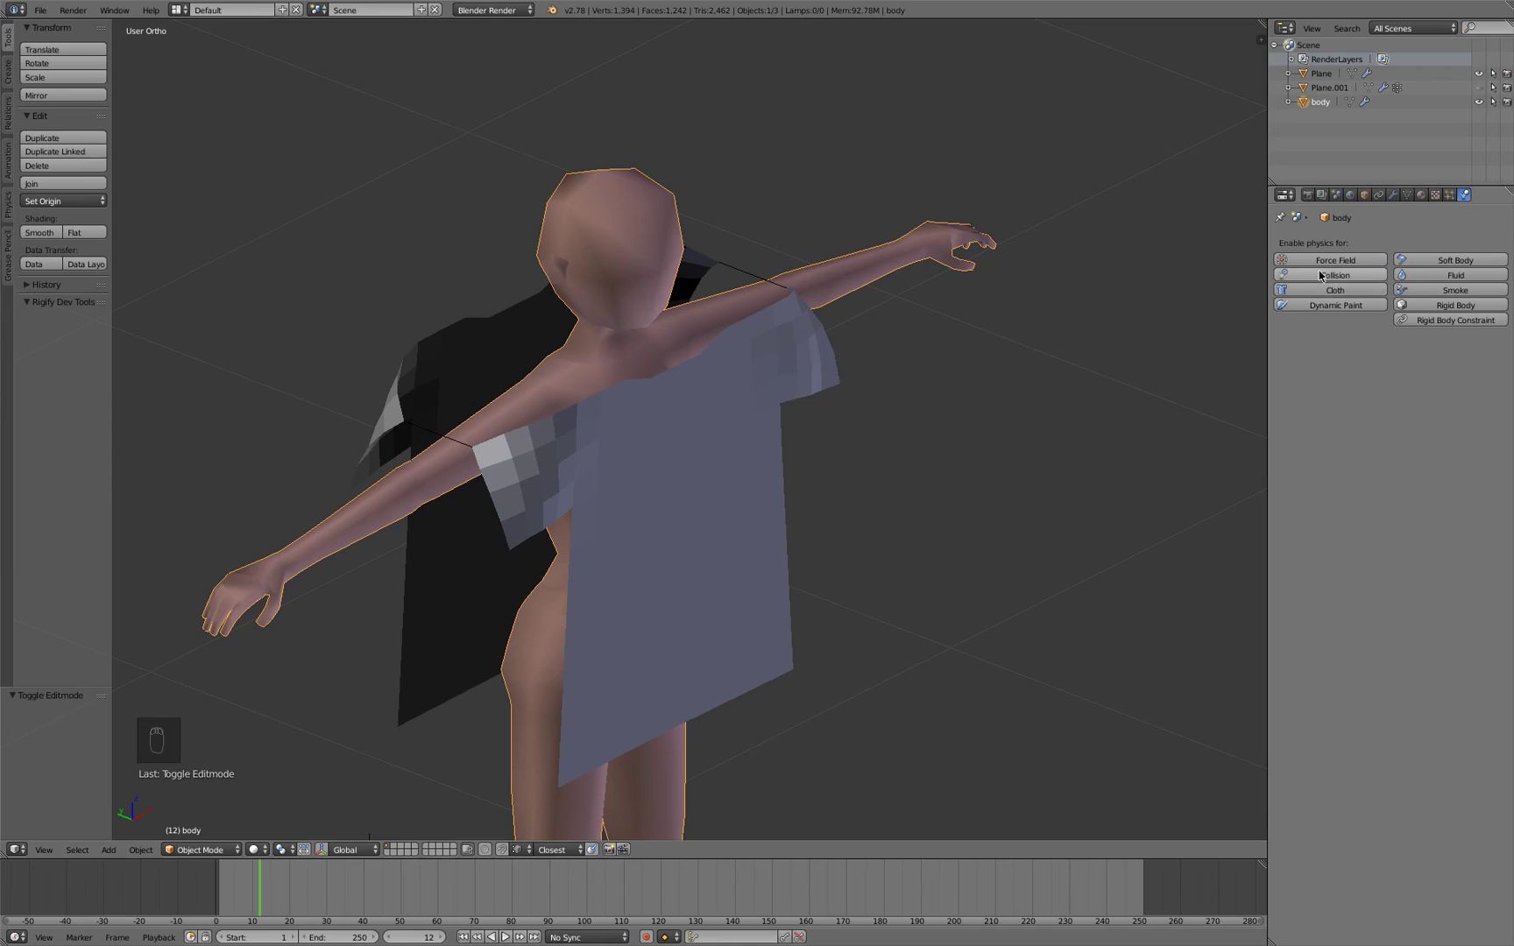
Give the body Collision physics and rewind the animation to frame 1 with the shirt selected again
{"action": "left_click", "coordinate": [1323, 271]}
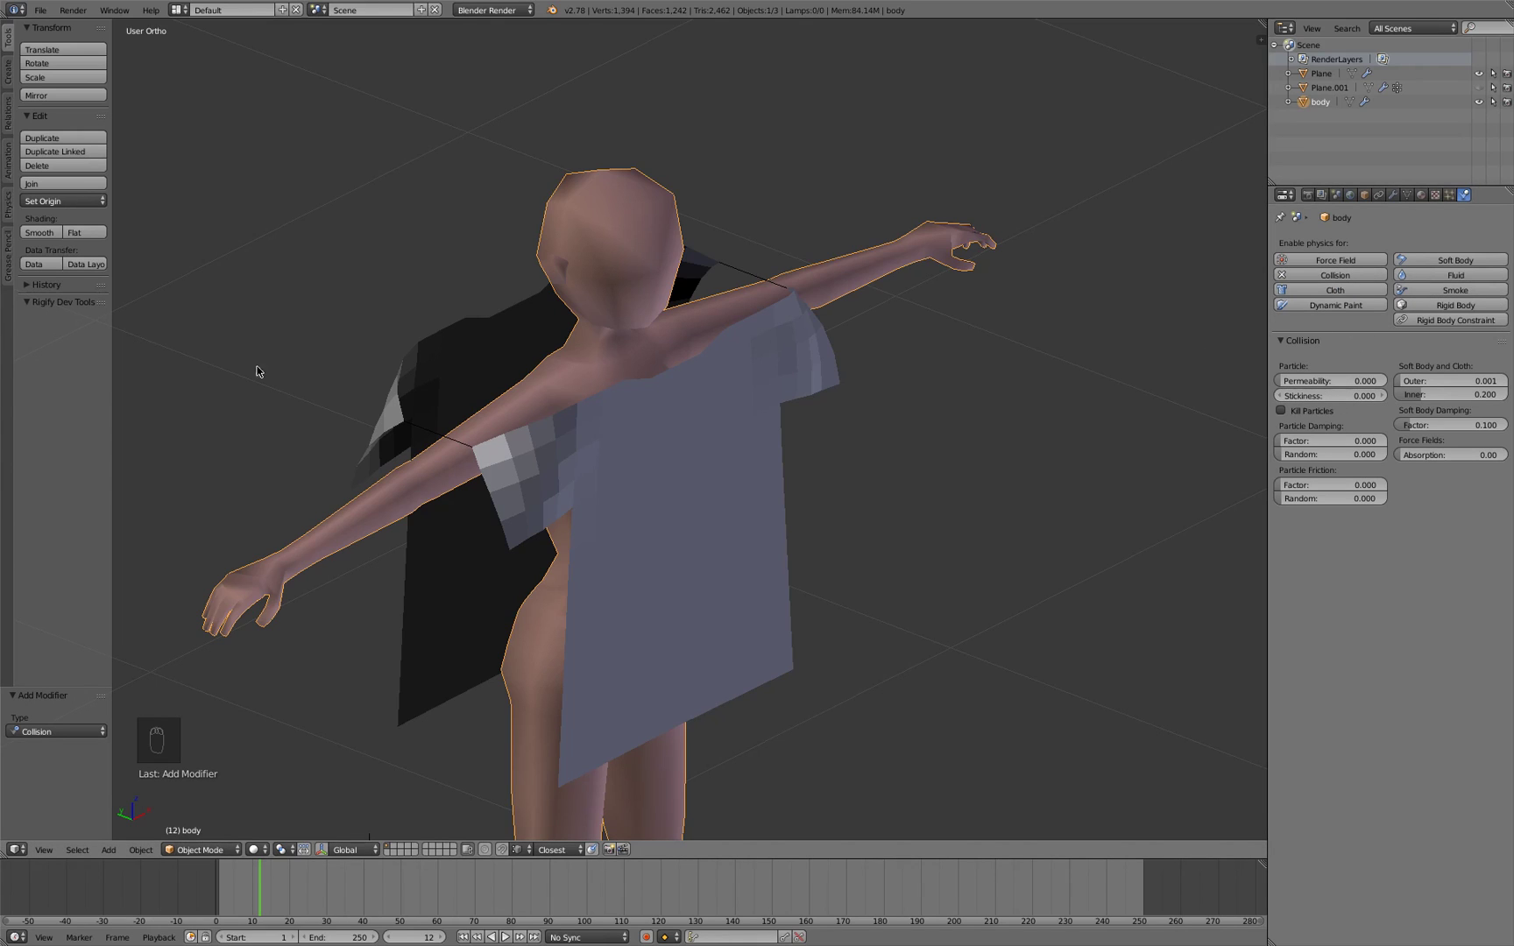
{"action": "key", "text": "Left"}
{"action": "key", "text": "Left"}
{"action": "key", "text": "Left"}
{"action": "key", "text": "Left"}
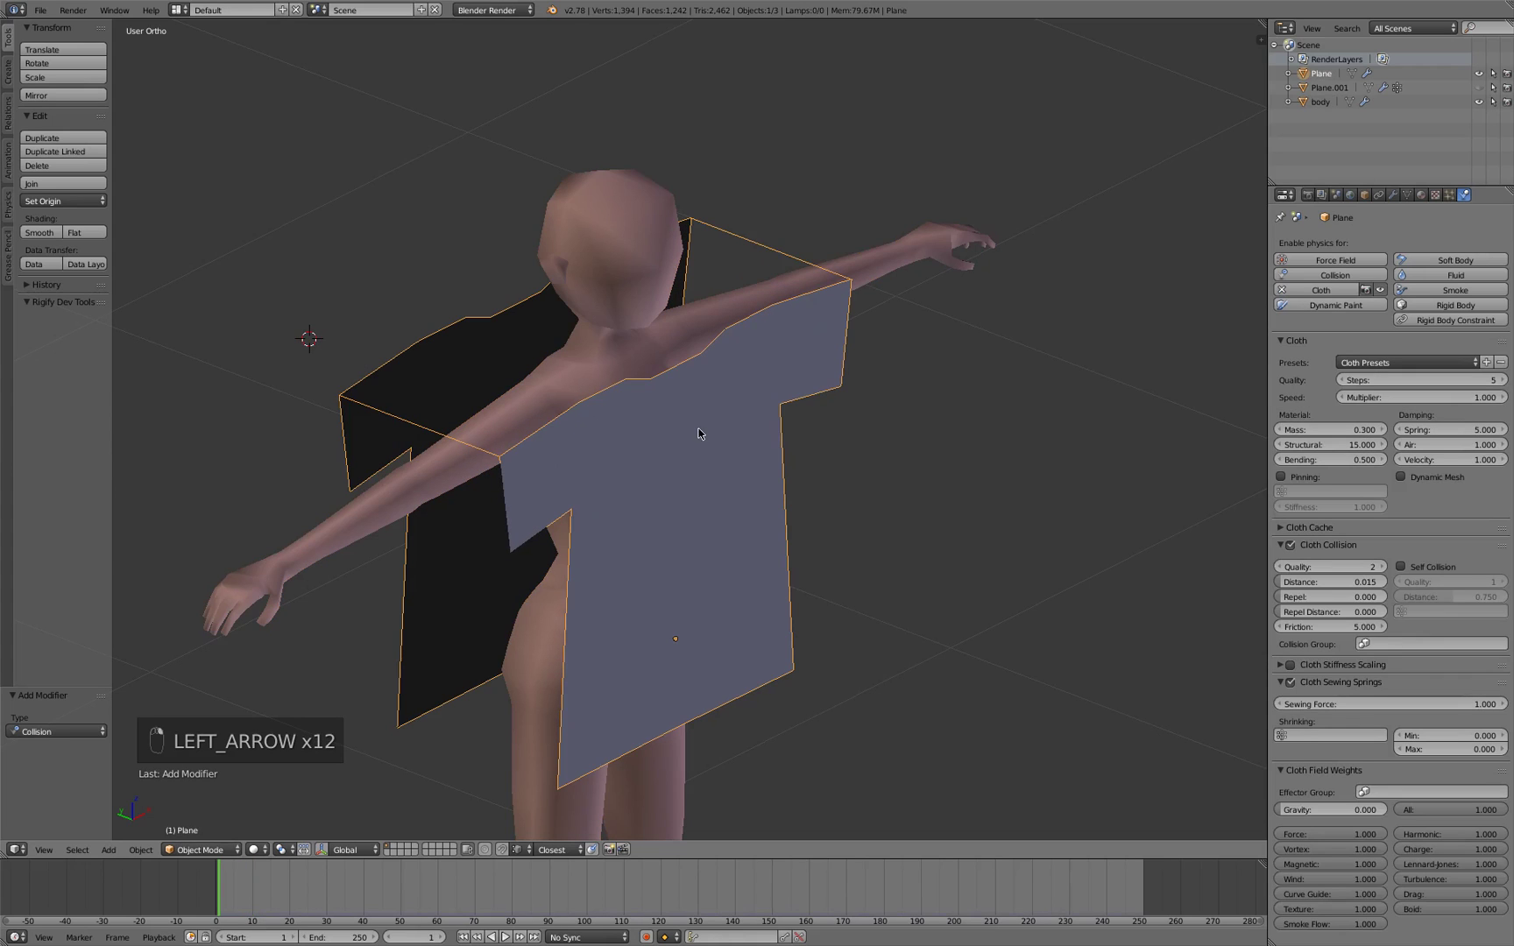
Test-play the cloth, then raise the shirt's Sewing Force to 5
{"action": "key", "text": "alt+a"}
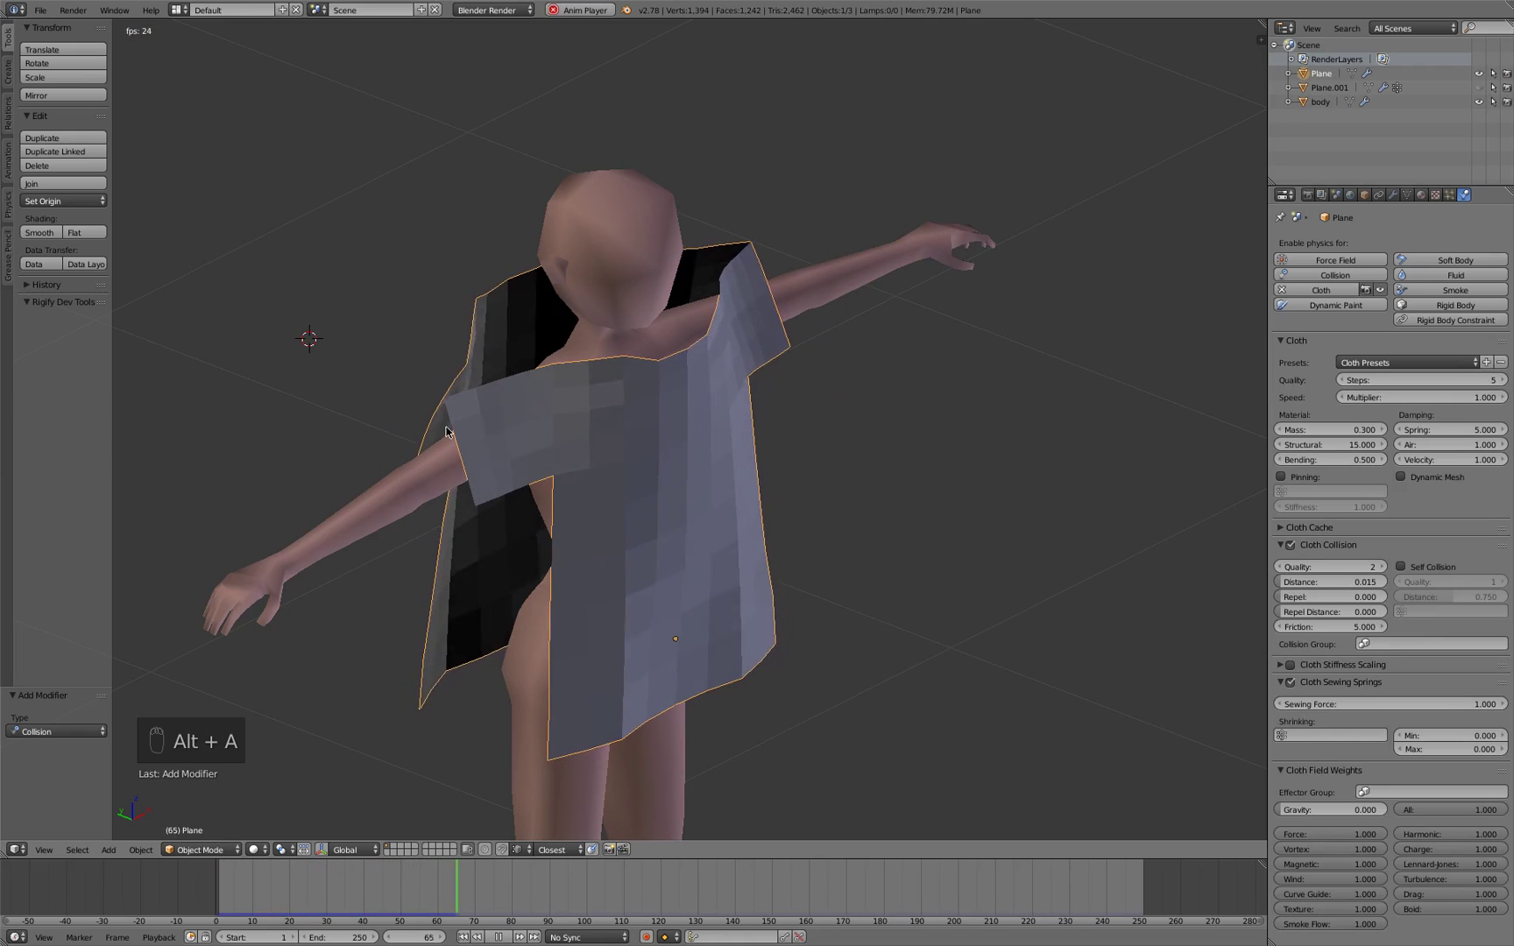
{"action": "key", "text": "alt+a"}
{"action": "left_click_drag", "start_coordinate": [399, 467], "coordinate": [432, 452]}
{"action": "left_click", "coordinate": [476, 450]}
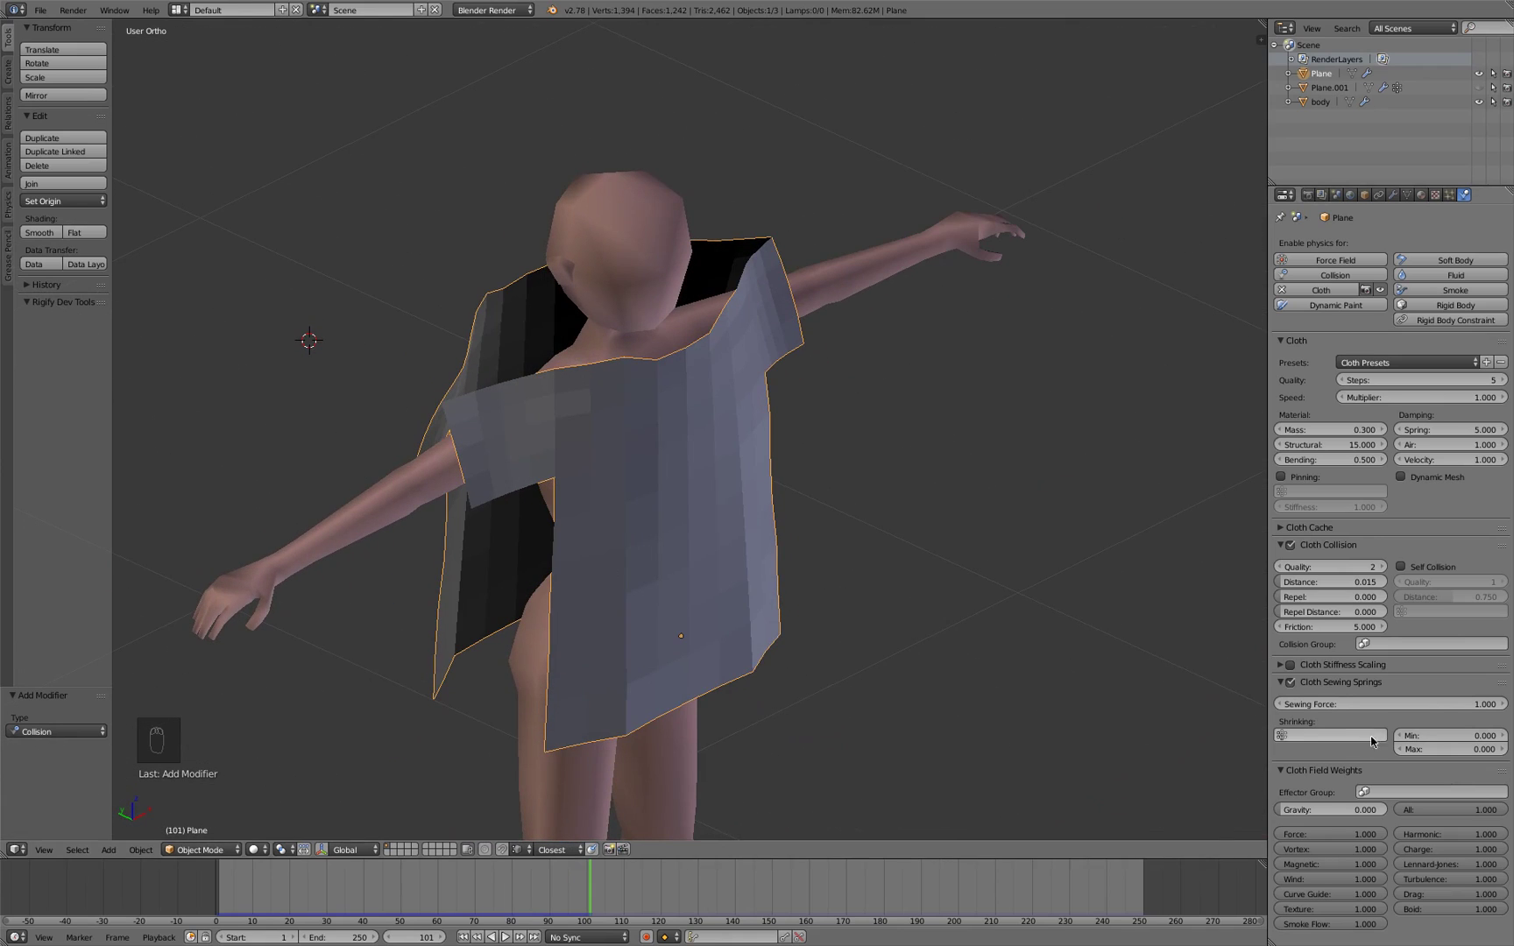
{"action": "left_click_drag", "start_coordinate": [1432, 706], "coordinate": [998, 663]}
Replay the simulation from frame 1 with the stronger sewing and rewind again
{"action": "key", "text": "shift+Left"}
{"action": "key", "text": "alt+a"}
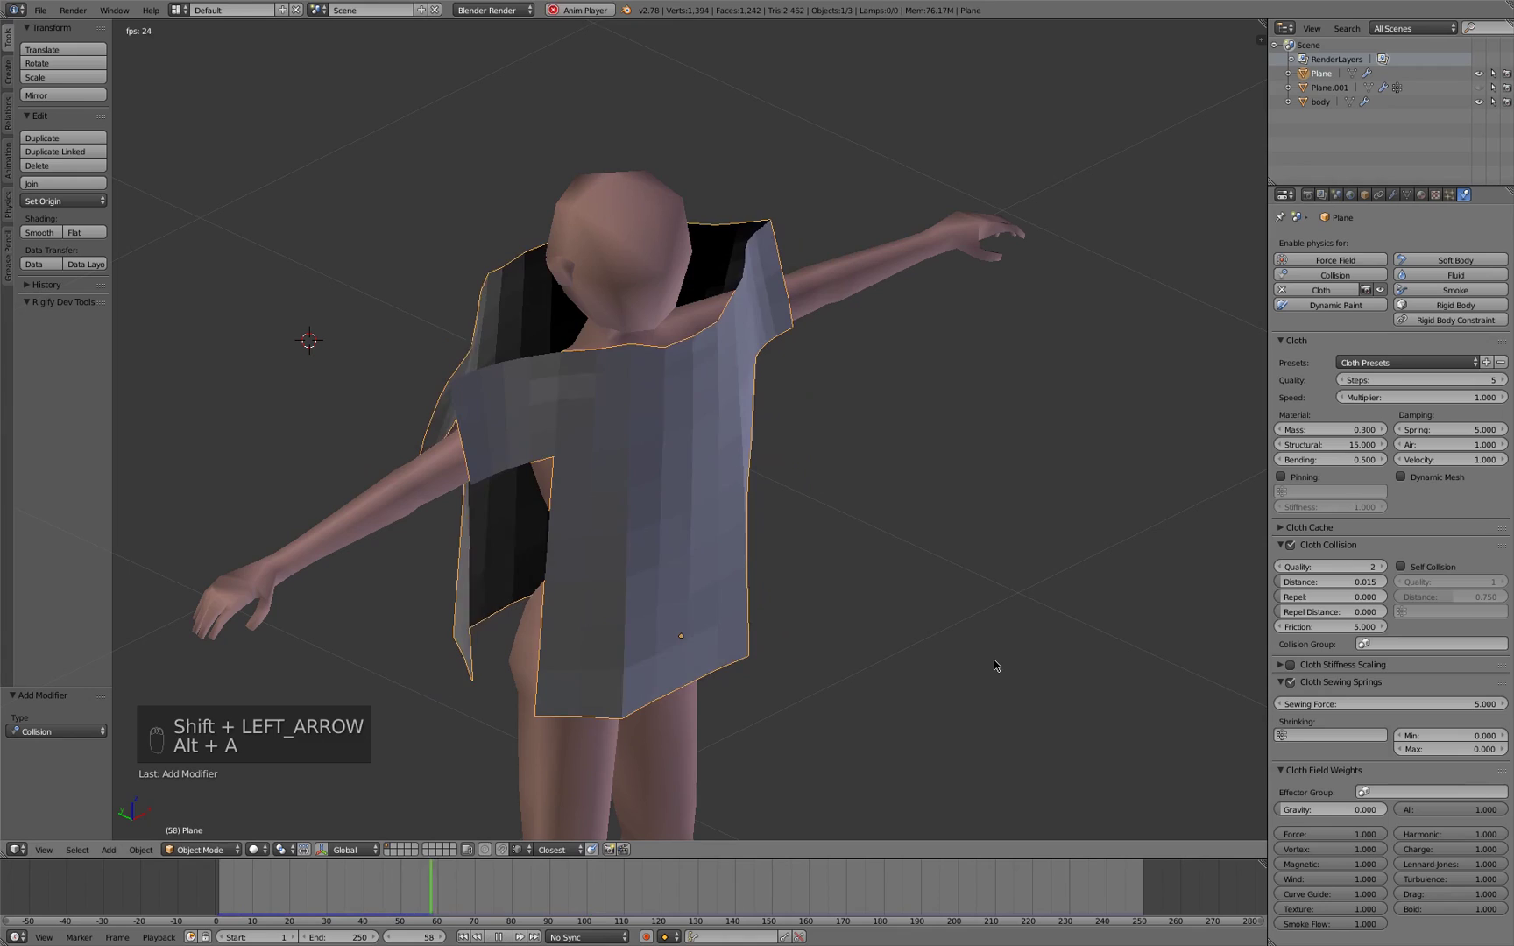
{"action": "key", "text": "alt+a"}
{"action": "key", "text": "shift+Left"}
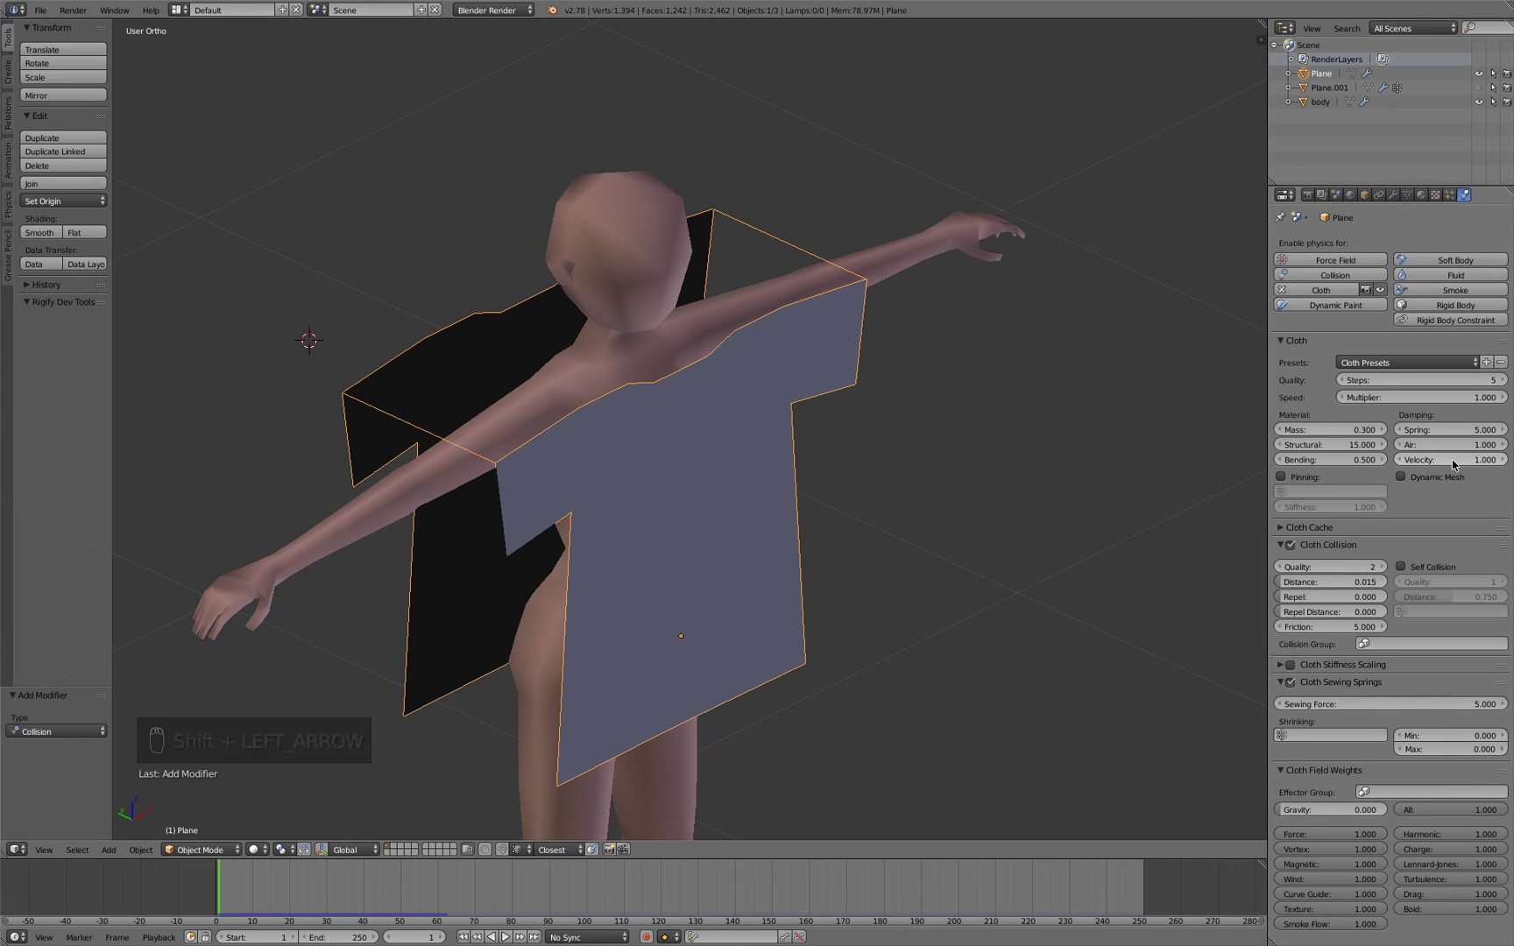
Tweak the cloth settings further, test-play twice, and leave the animation at frame 1
{"action": "left_click_drag", "start_coordinate": [1455, 460], "coordinate": [1052, 574]}
{"action": "key", "text": "shift+Left"}
{"action": "key", "text": "alt+a"}
{"action": "key", "text": "alt+a"}
{"action": "key", "text": "shift+Left"}
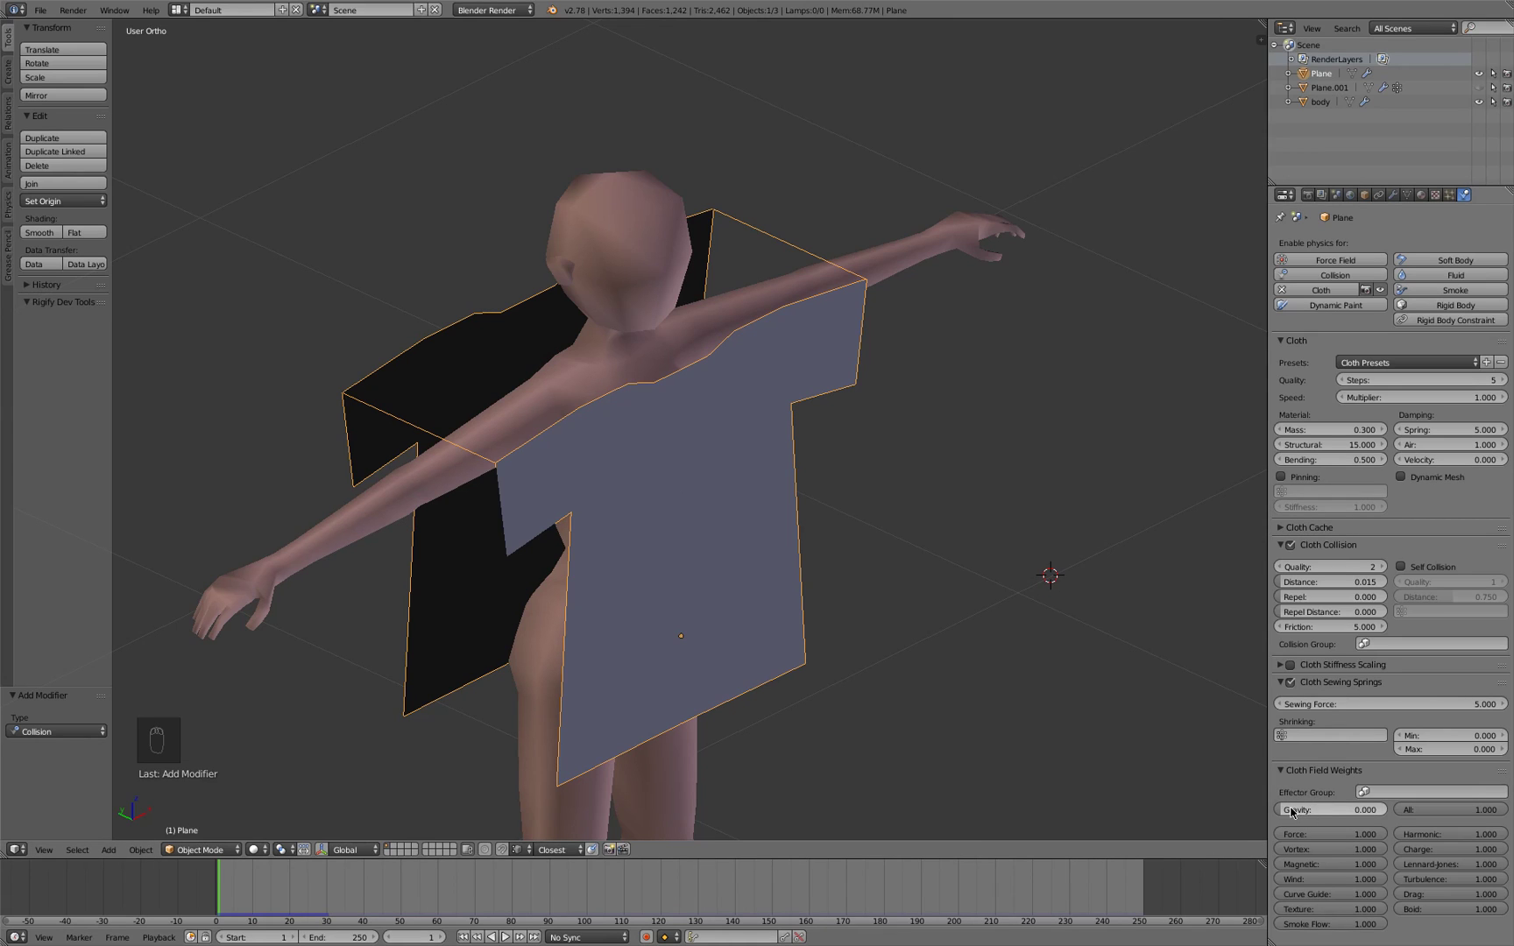
{"action": "left_click_drag", "start_coordinate": [1298, 811], "coordinate": [1010, 577]}
{"action": "key", "text": "alt+a"}
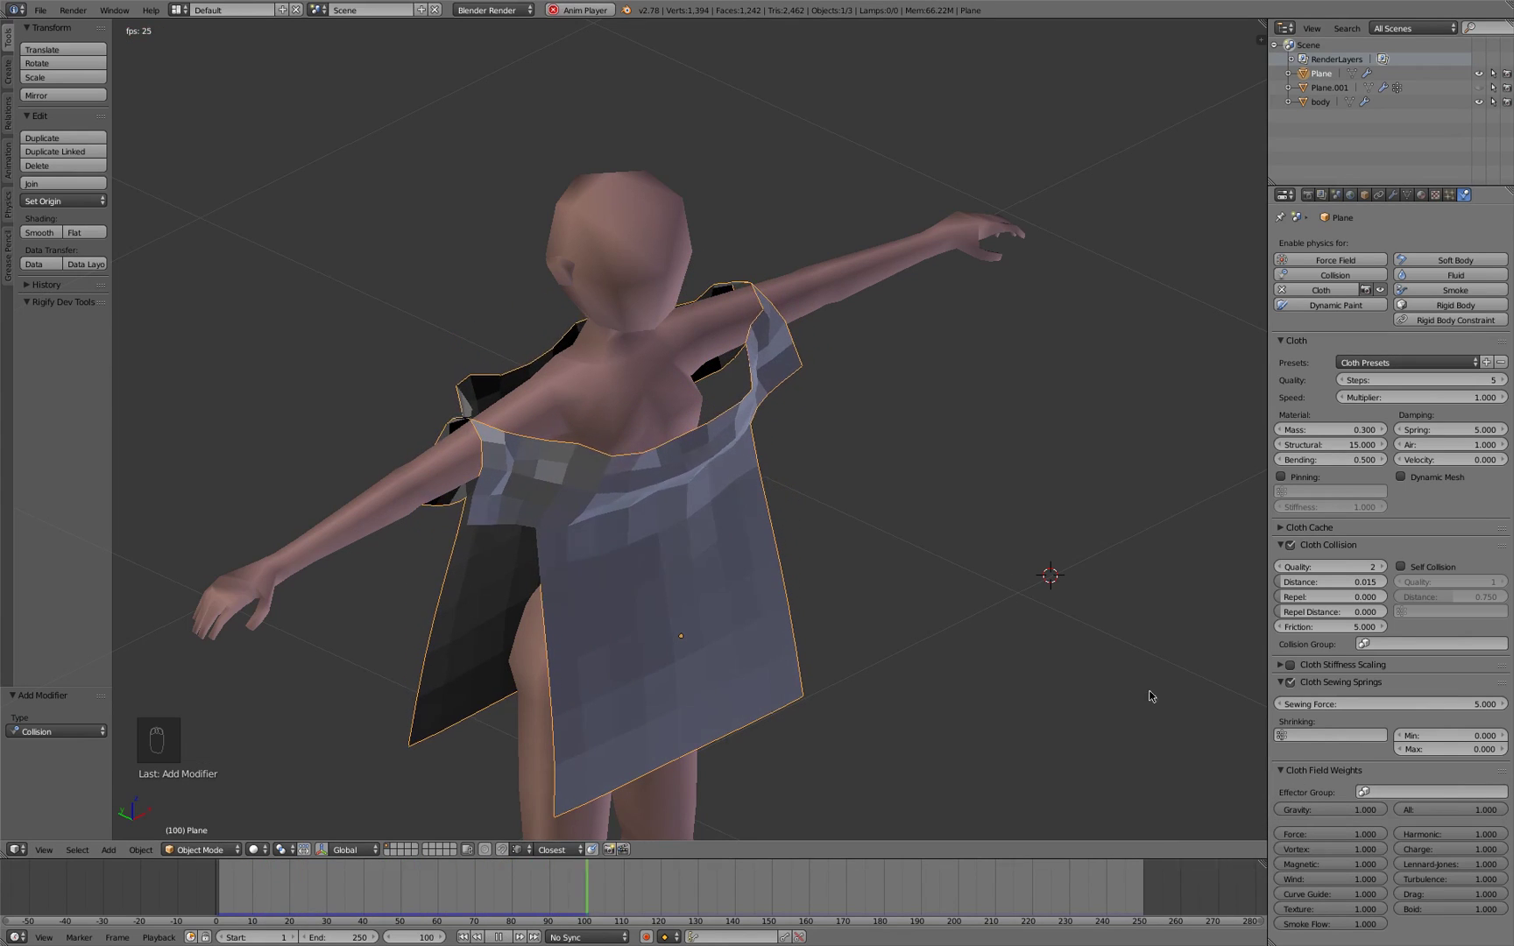
{"action": "key", "text": "alt+a"}
{"action": "key", "text": "shift+Left"}
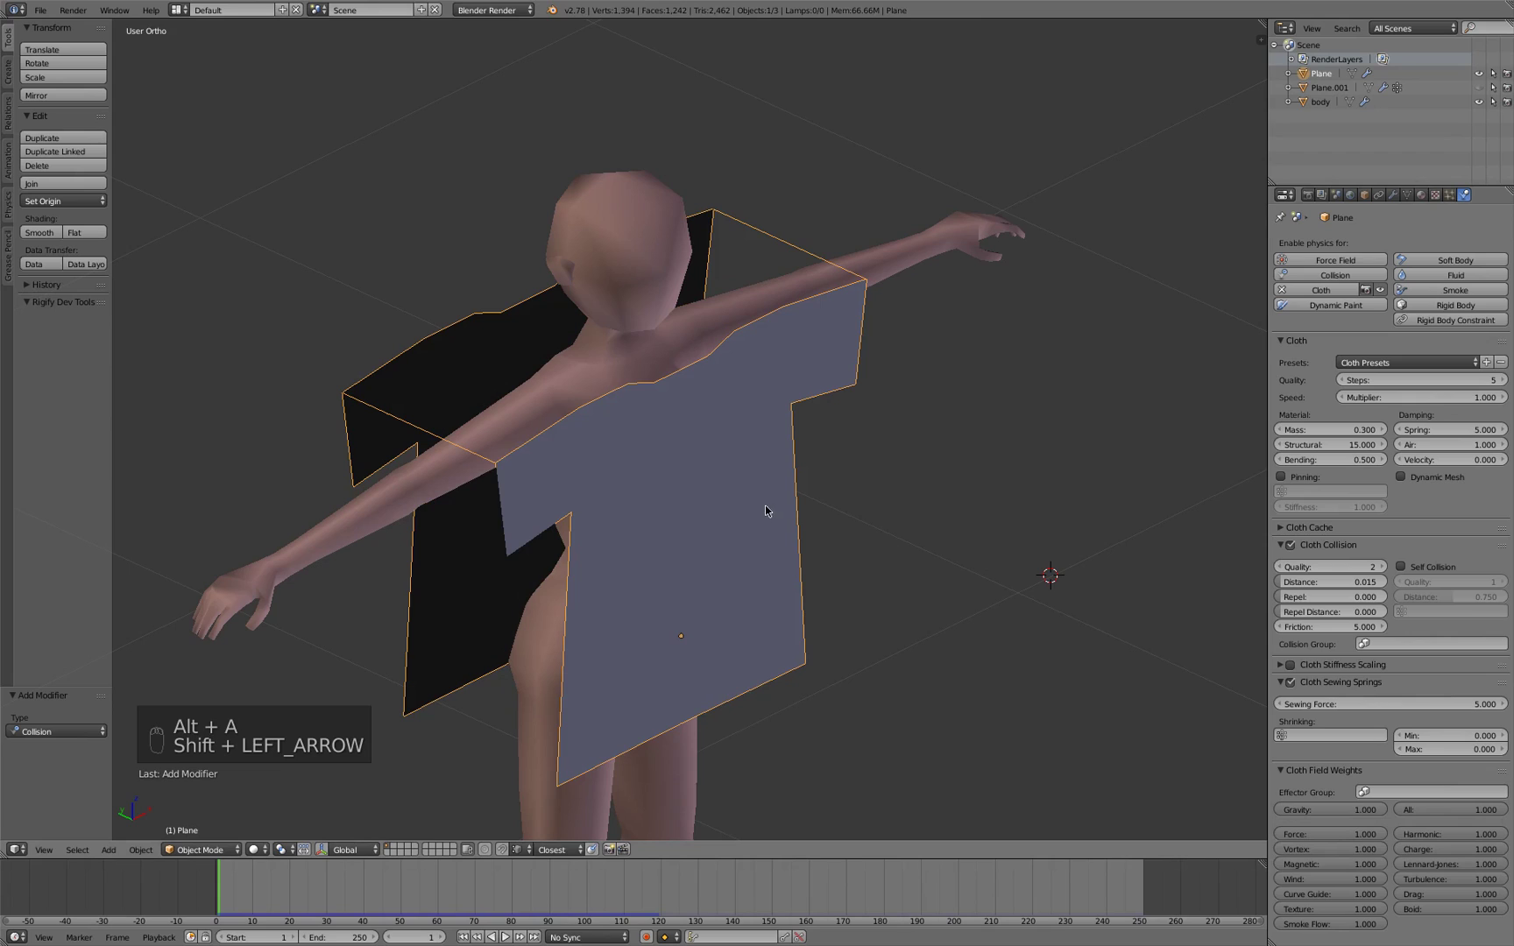
Delete the stray edge and bridge the front and back shoulder loops, keeping only sewing edges
{"action": "key", "text": "Tab"}
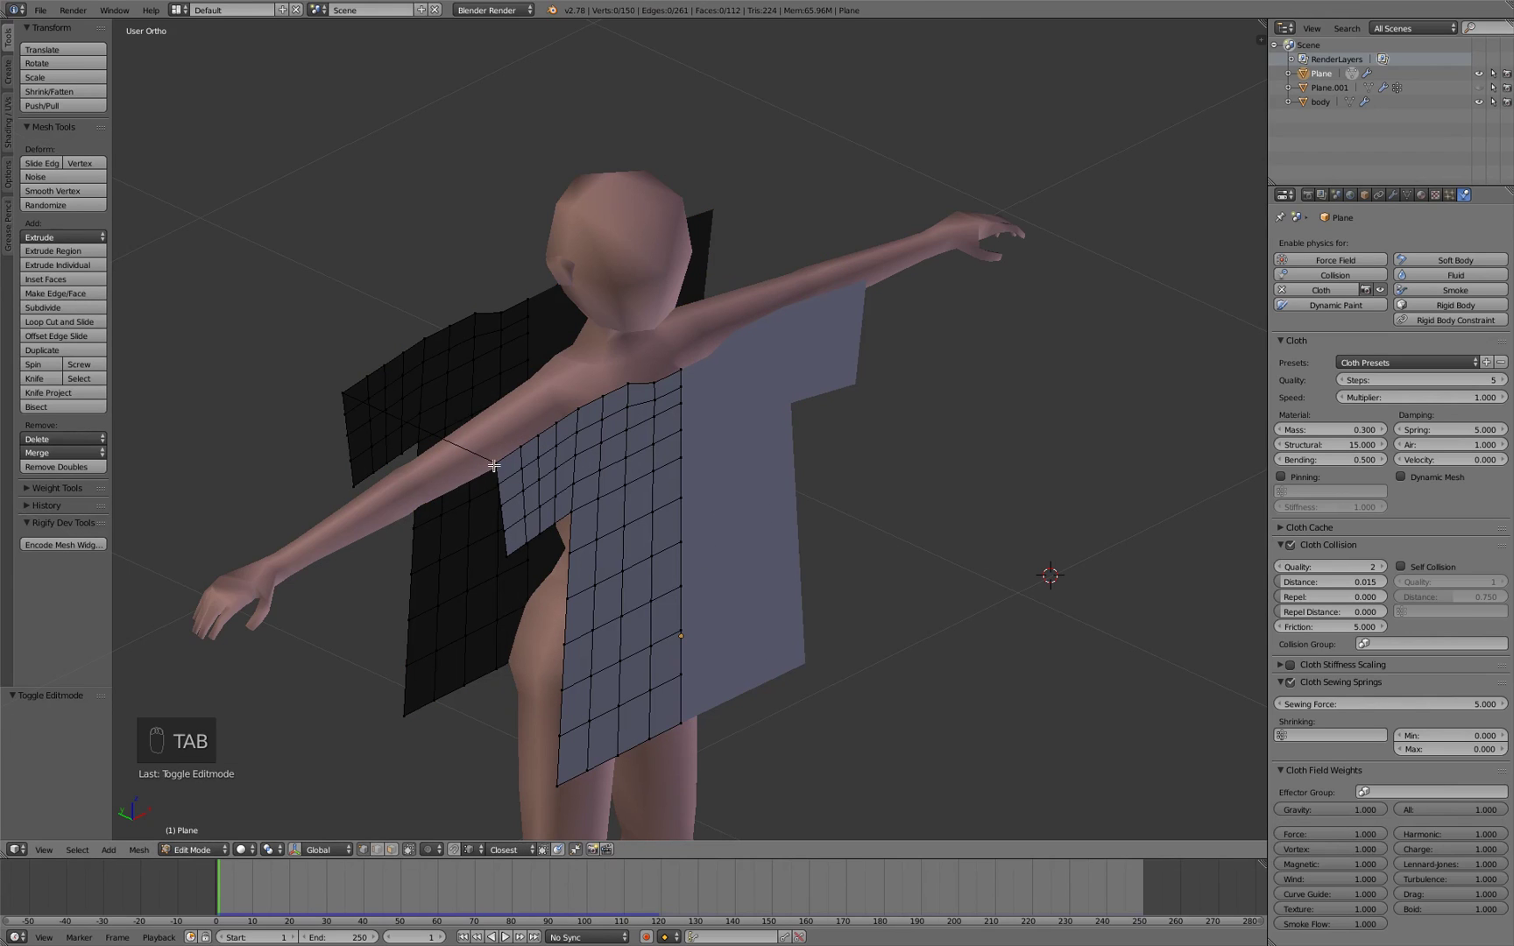
{"action": "key", "text": "x"}
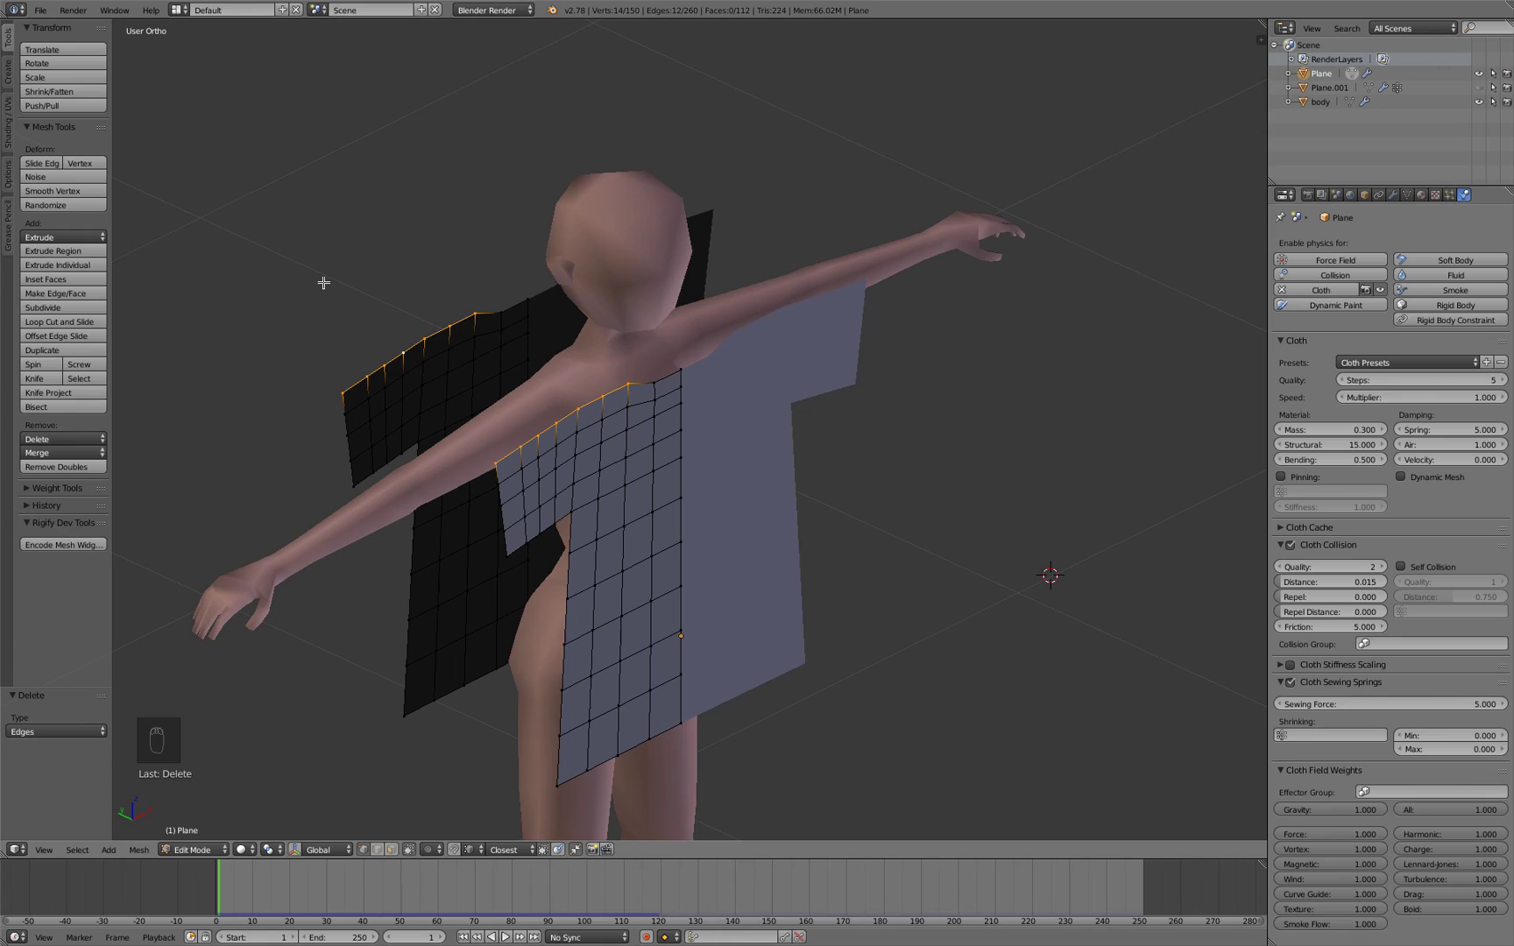
{"action": "key", "text": "space"}
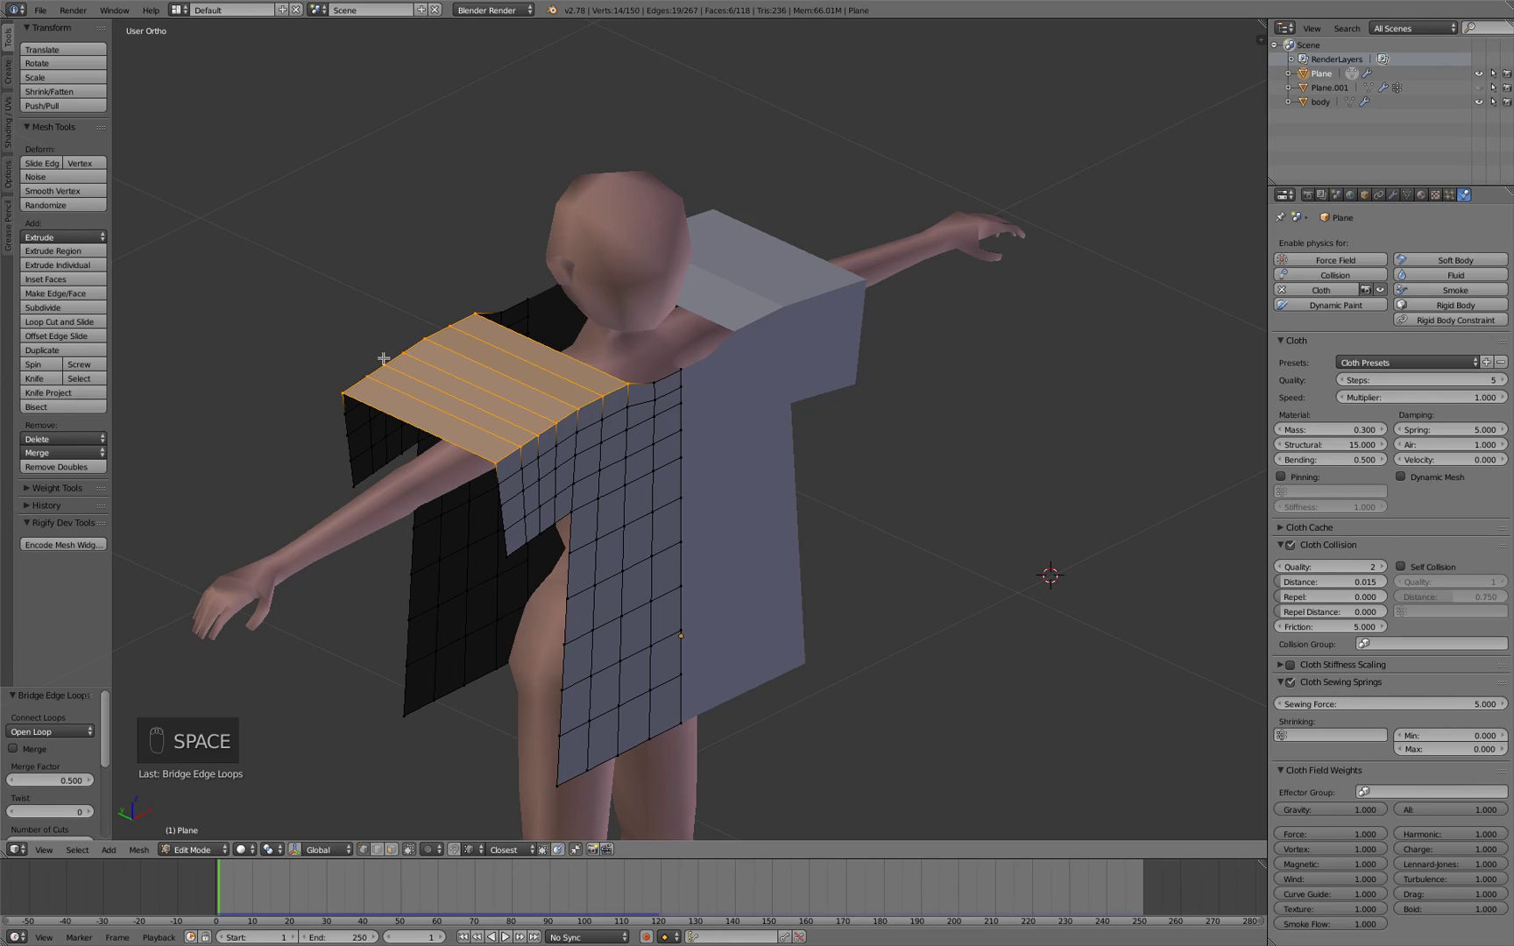
{"action": "key", "text": "x"}
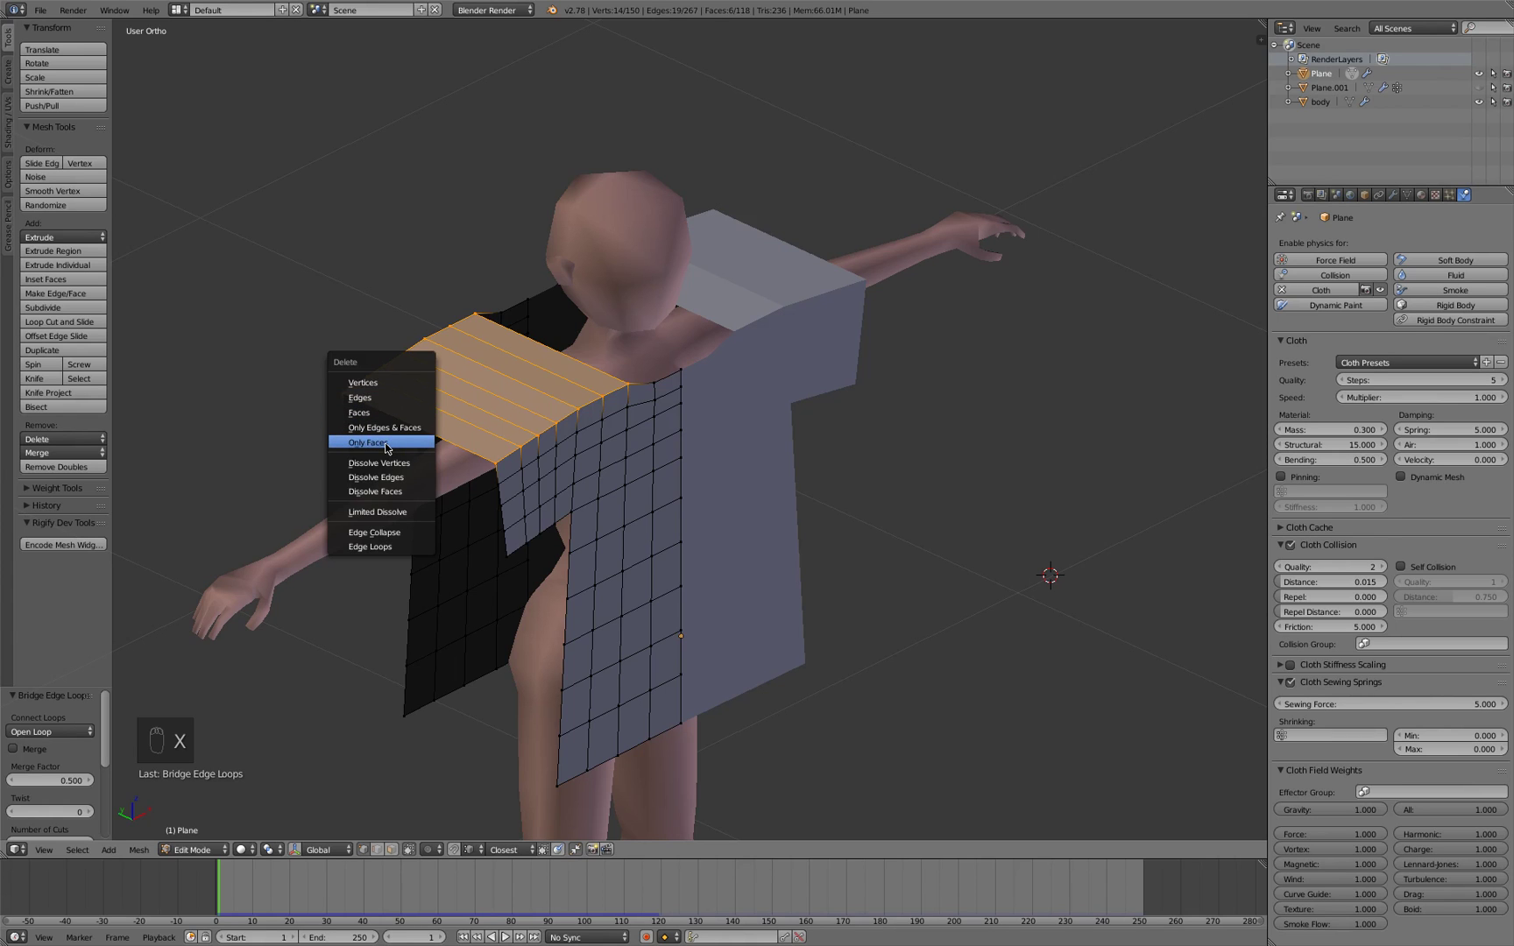
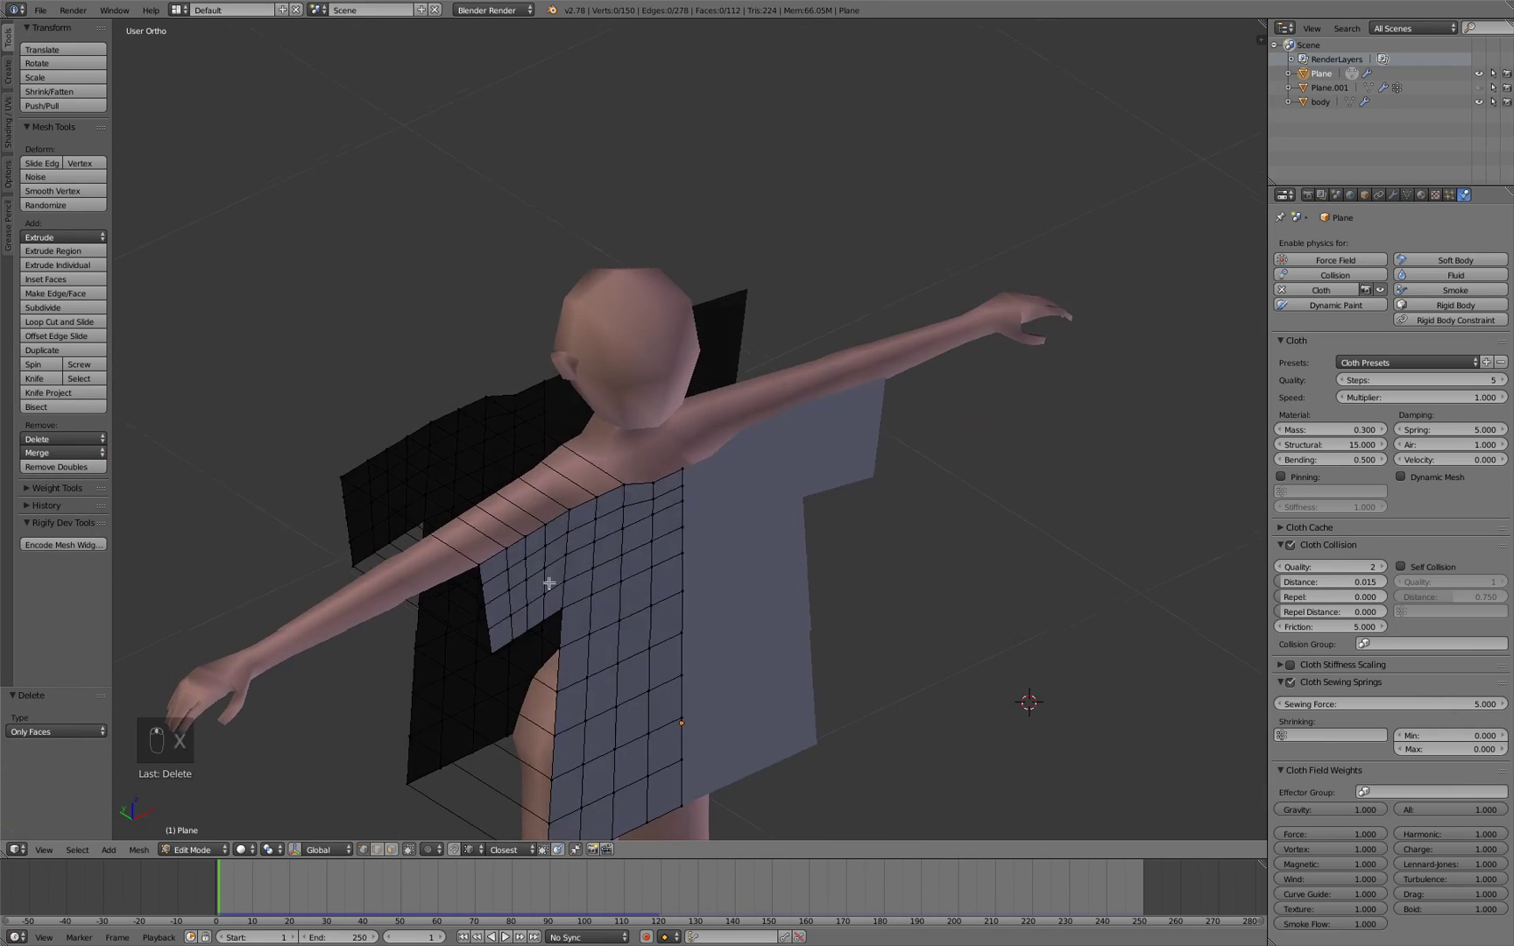
{"action": "key", "text": "Tab"}
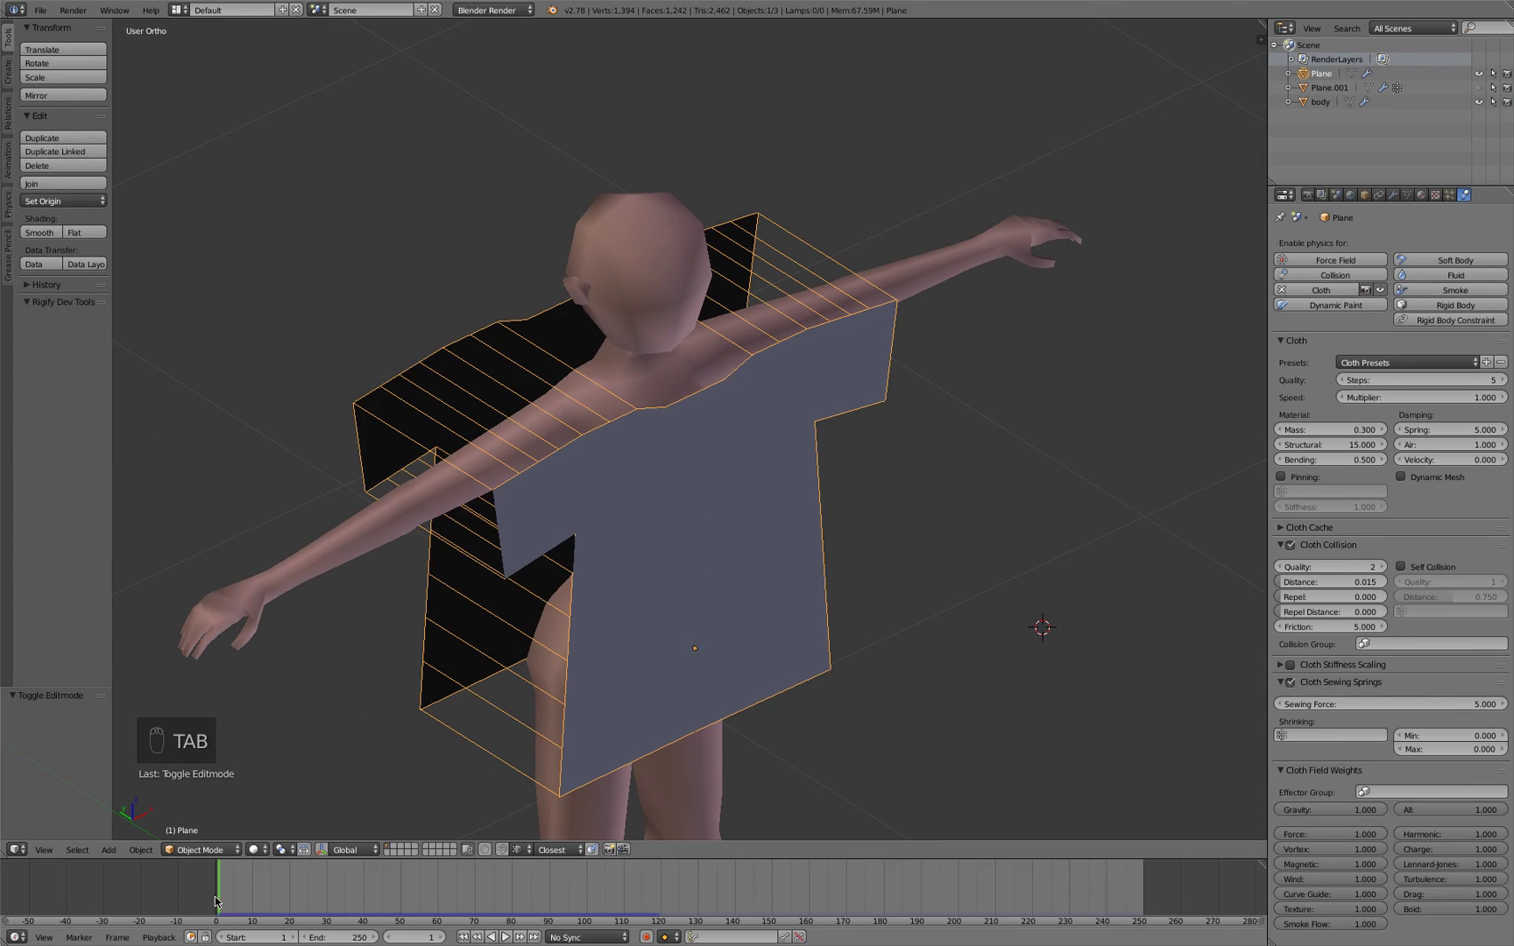
Play the simulation in bursts while orbiting to watch the panels close into a fitted T-shirt
{"action": "key", "text": "alt+a"}
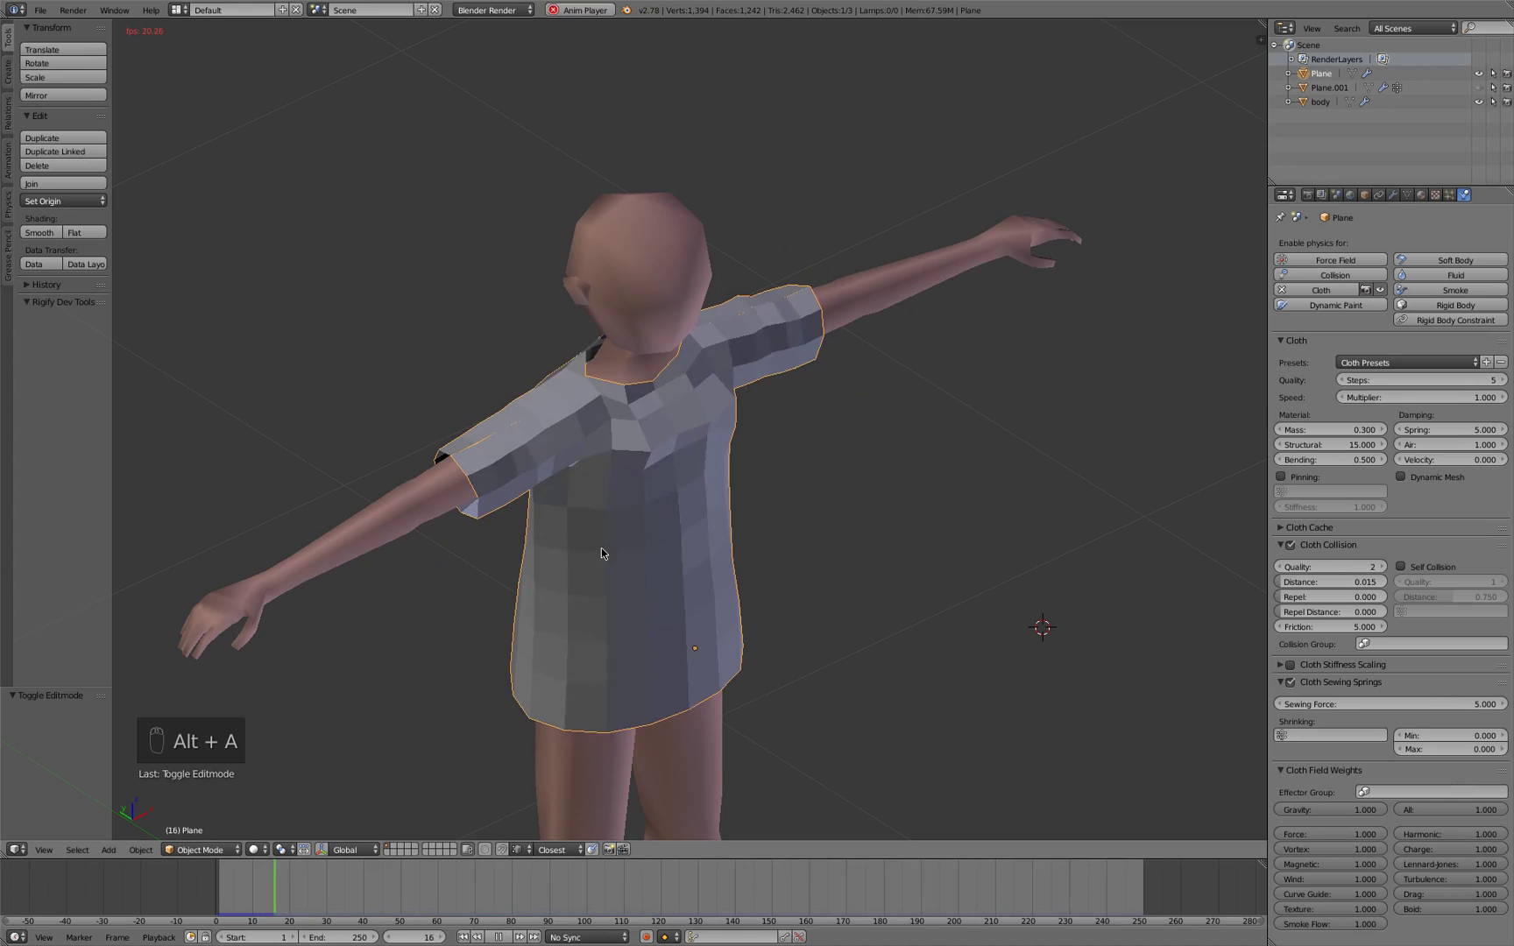
{"action": "key", "text": "alt+a"}
{"action": "left_click_drag", "start_coordinate": [696, 598], "coordinate": [719, 562]}
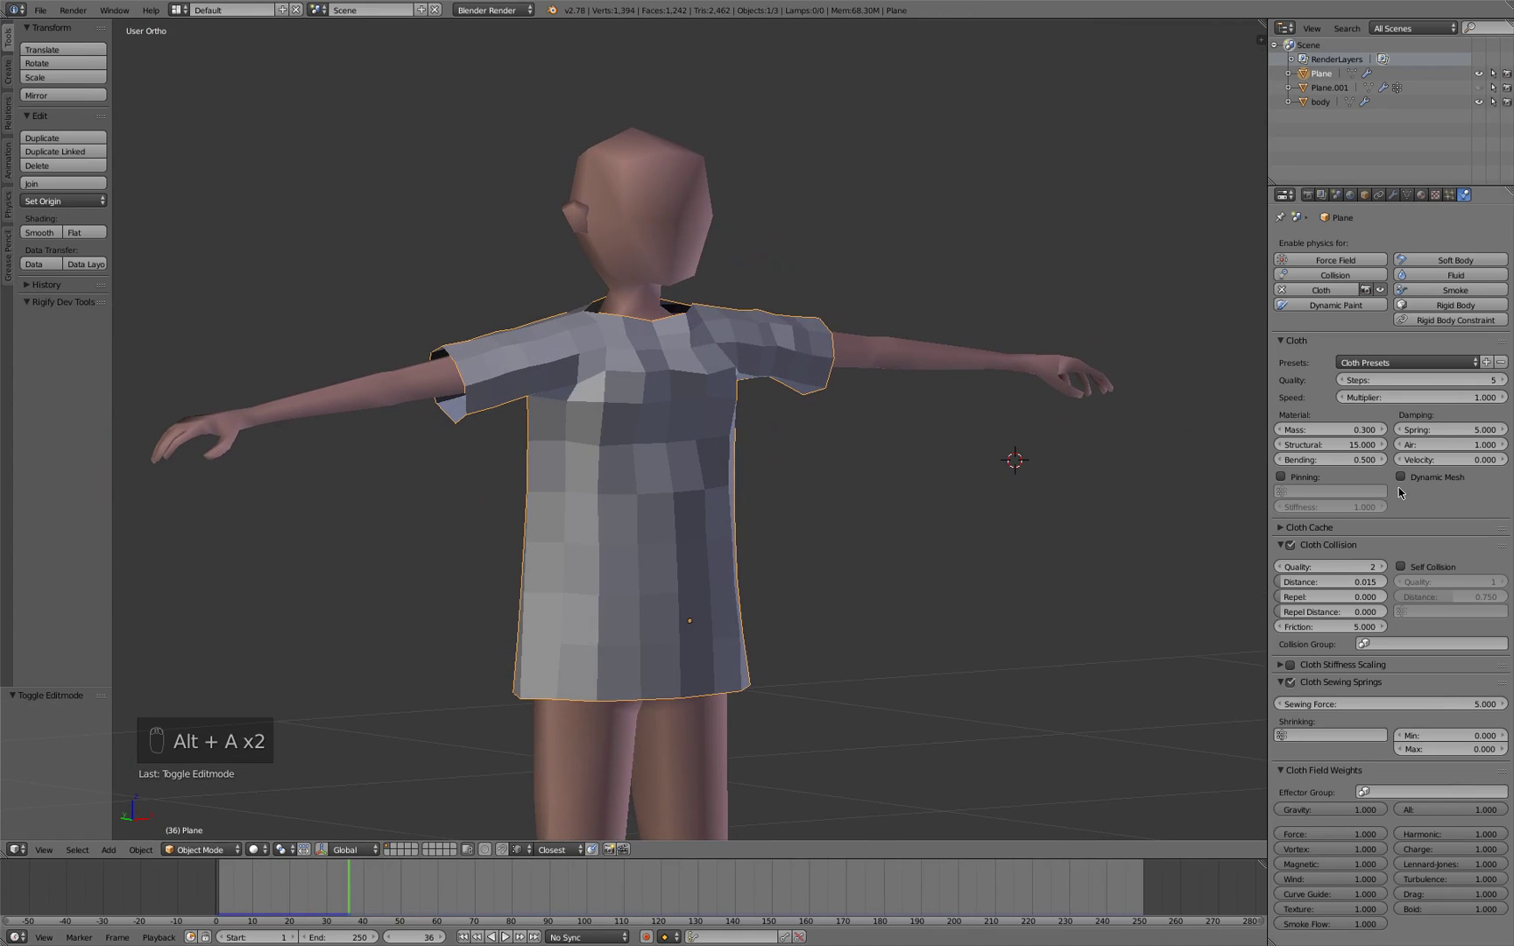
{"action": "left_click_drag", "start_coordinate": [1439, 461], "coordinate": [903, 525]}
{"action": "key", "text": "alt+a"}
{"action": "key", "text": "alt+a"}
{"action": "left_click_drag", "start_coordinate": [887, 519], "coordinate": [858, 539]}
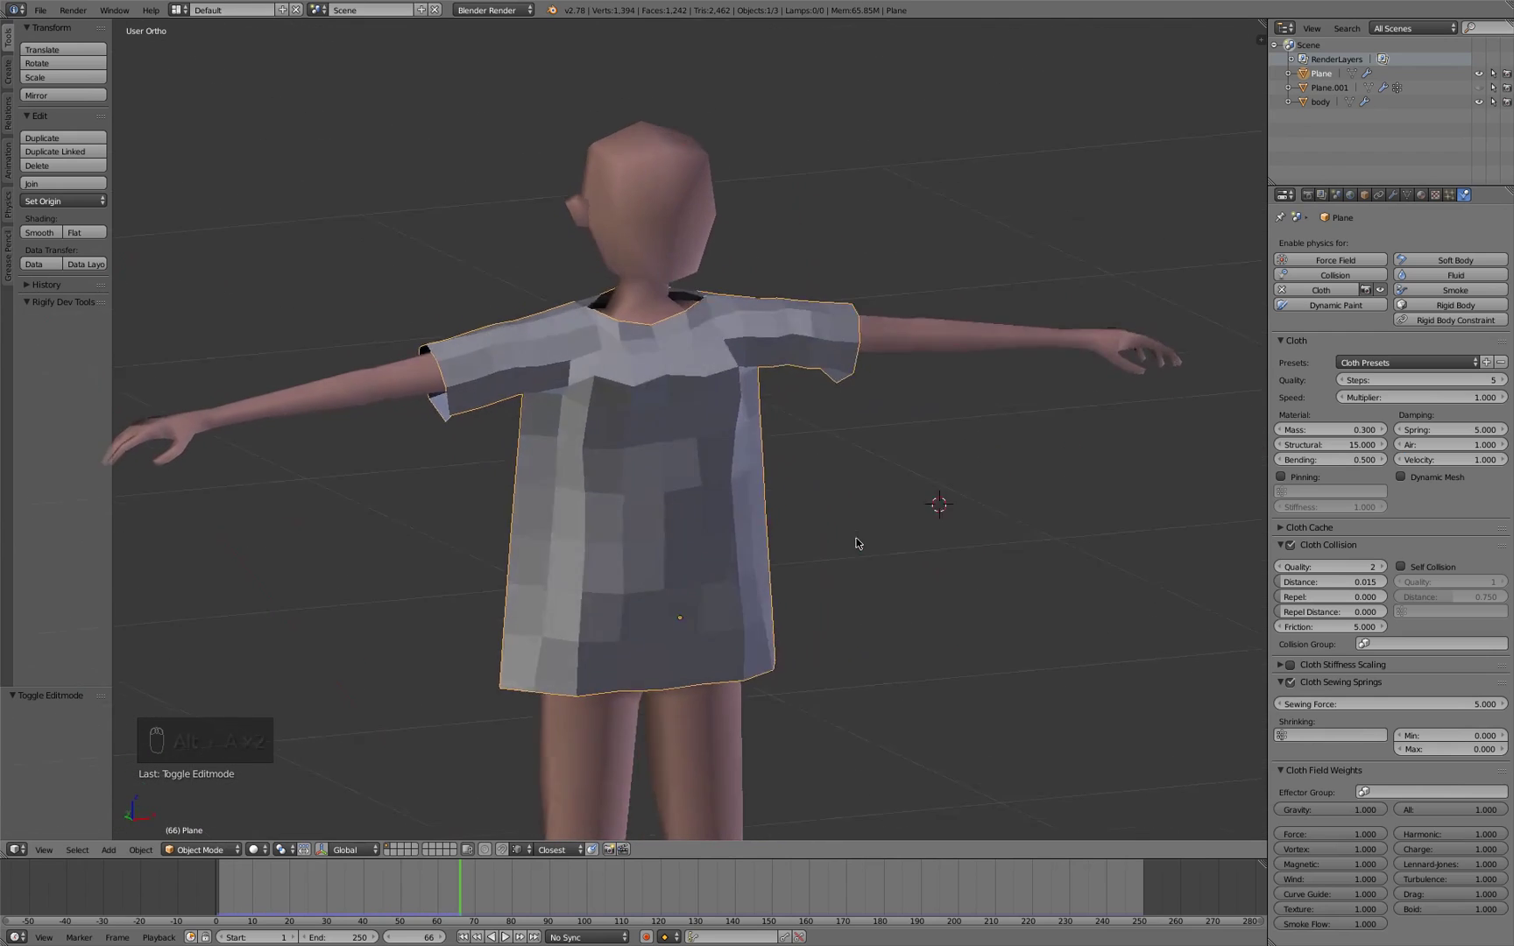
{"action": "key", "text": "alt+a"}
{"action": "key", "text": "alt+a"}
{"action": "left_click_drag", "start_coordinate": [793, 506], "coordinate": [746, 492]}
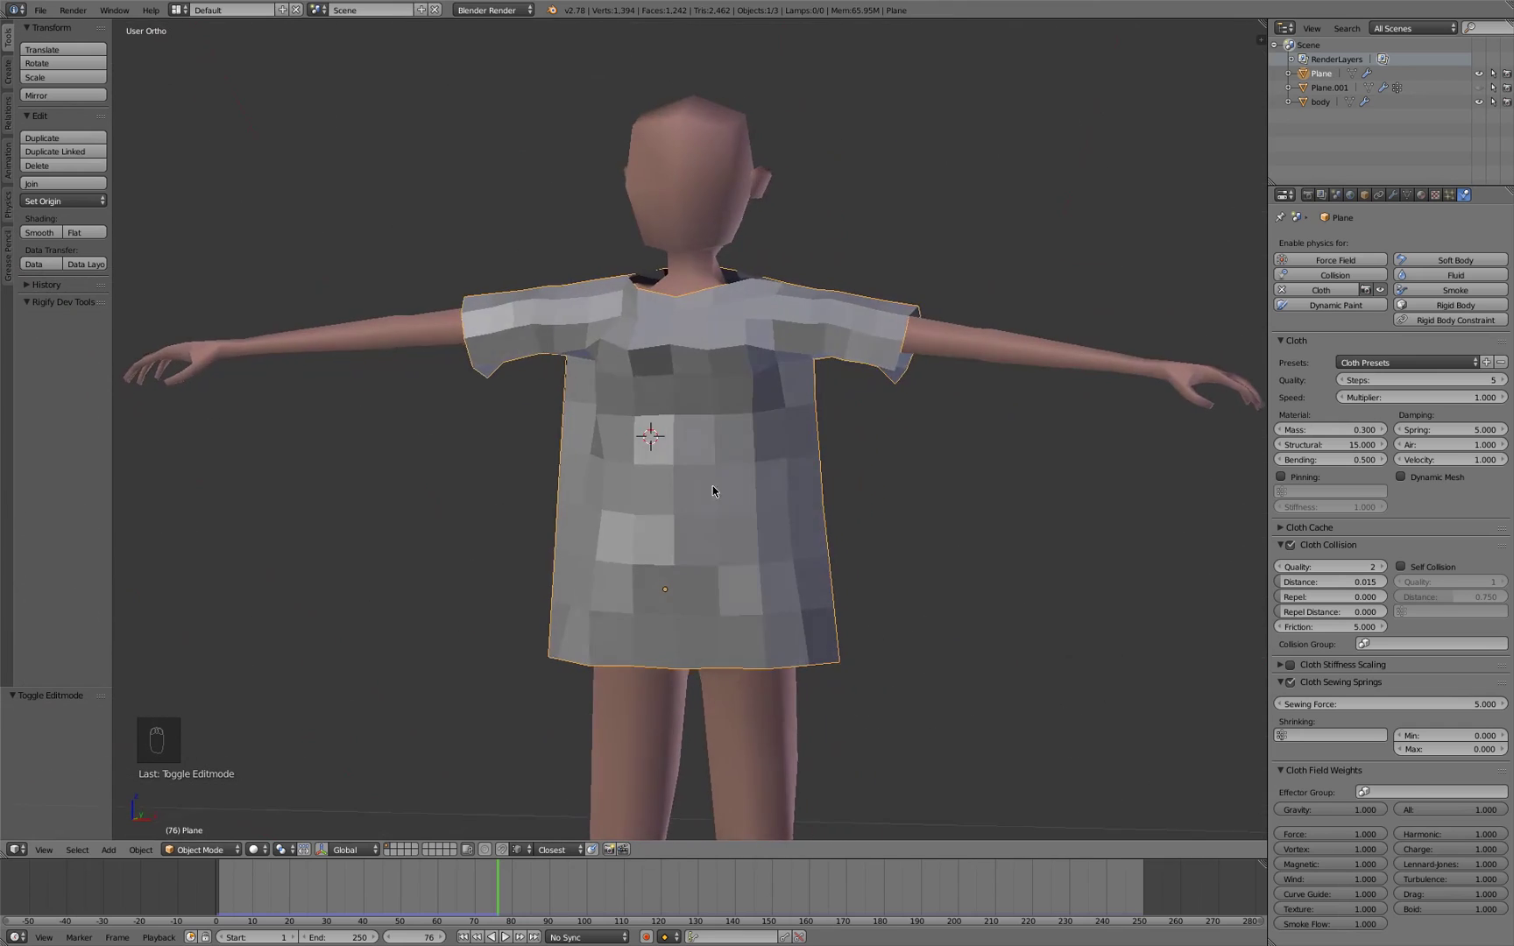
{"action": "left_click_drag", "start_coordinate": [571, 276], "coordinate": [656, 685]}
{"action": "middle_click", "coordinate": [643, 662]}
Shade the shirt smooth, inspect its side and sleeve drape, and show the Mirror/Cloth modifier stack
{"action": "middle_click", "coordinate": [669, 650]}
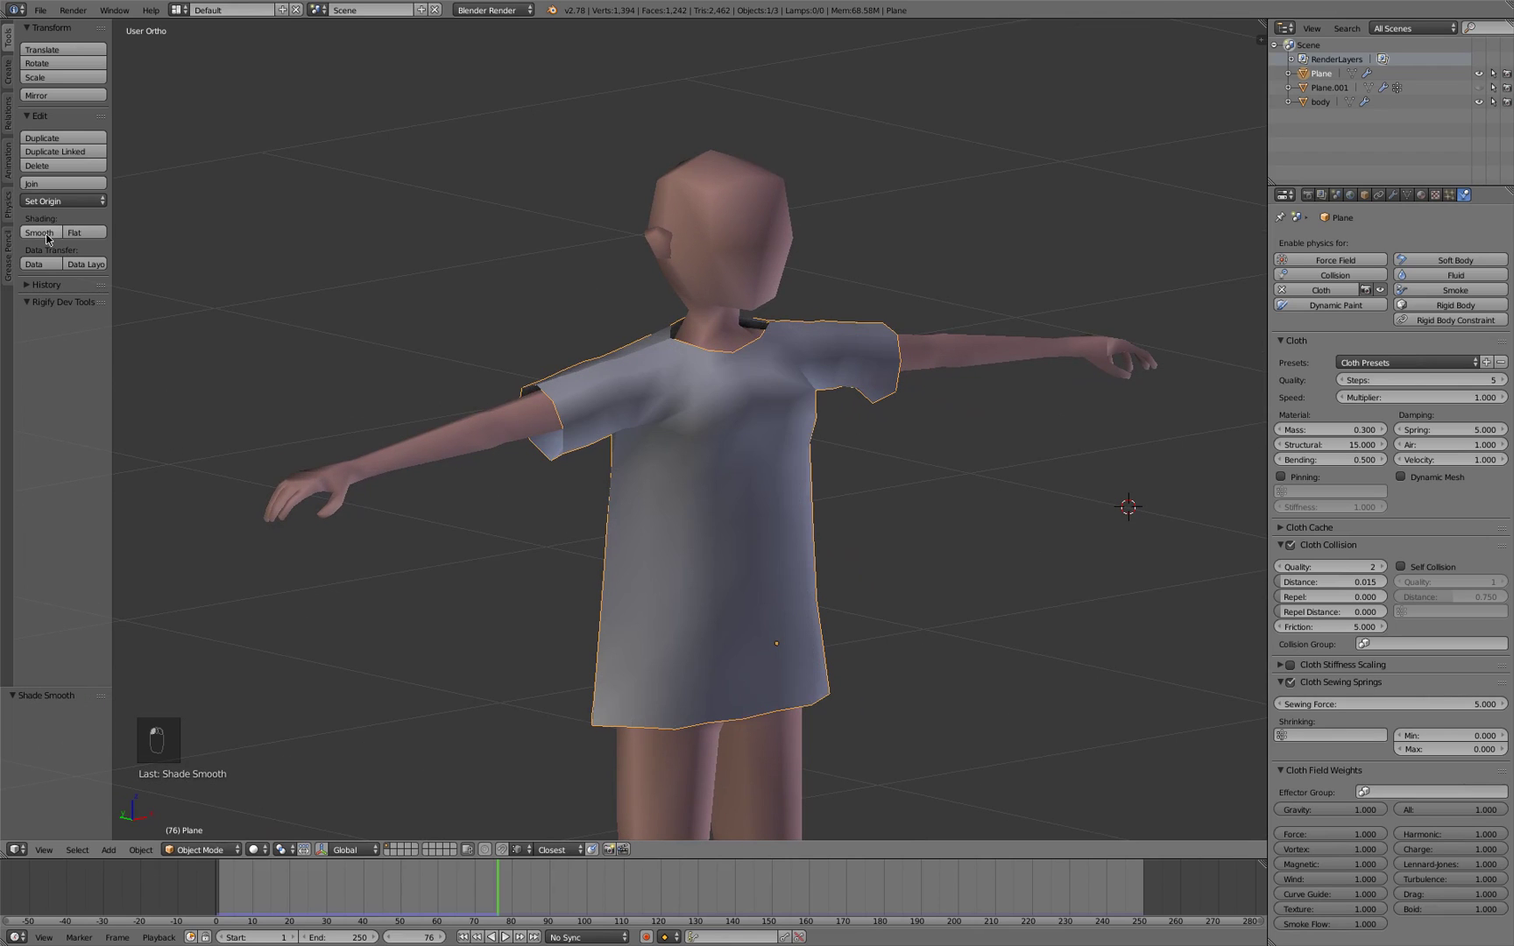
{"action": "left_click_drag", "start_coordinate": [816, 464], "coordinate": [666, 431]}
{"action": "left_click_drag", "start_coordinate": [744, 462], "coordinate": [727, 458]}
{"action": "left_click_drag", "start_coordinate": [666, 432], "coordinate": [761, 440]}
{"action": "key", "text": "KP_Decimal"}
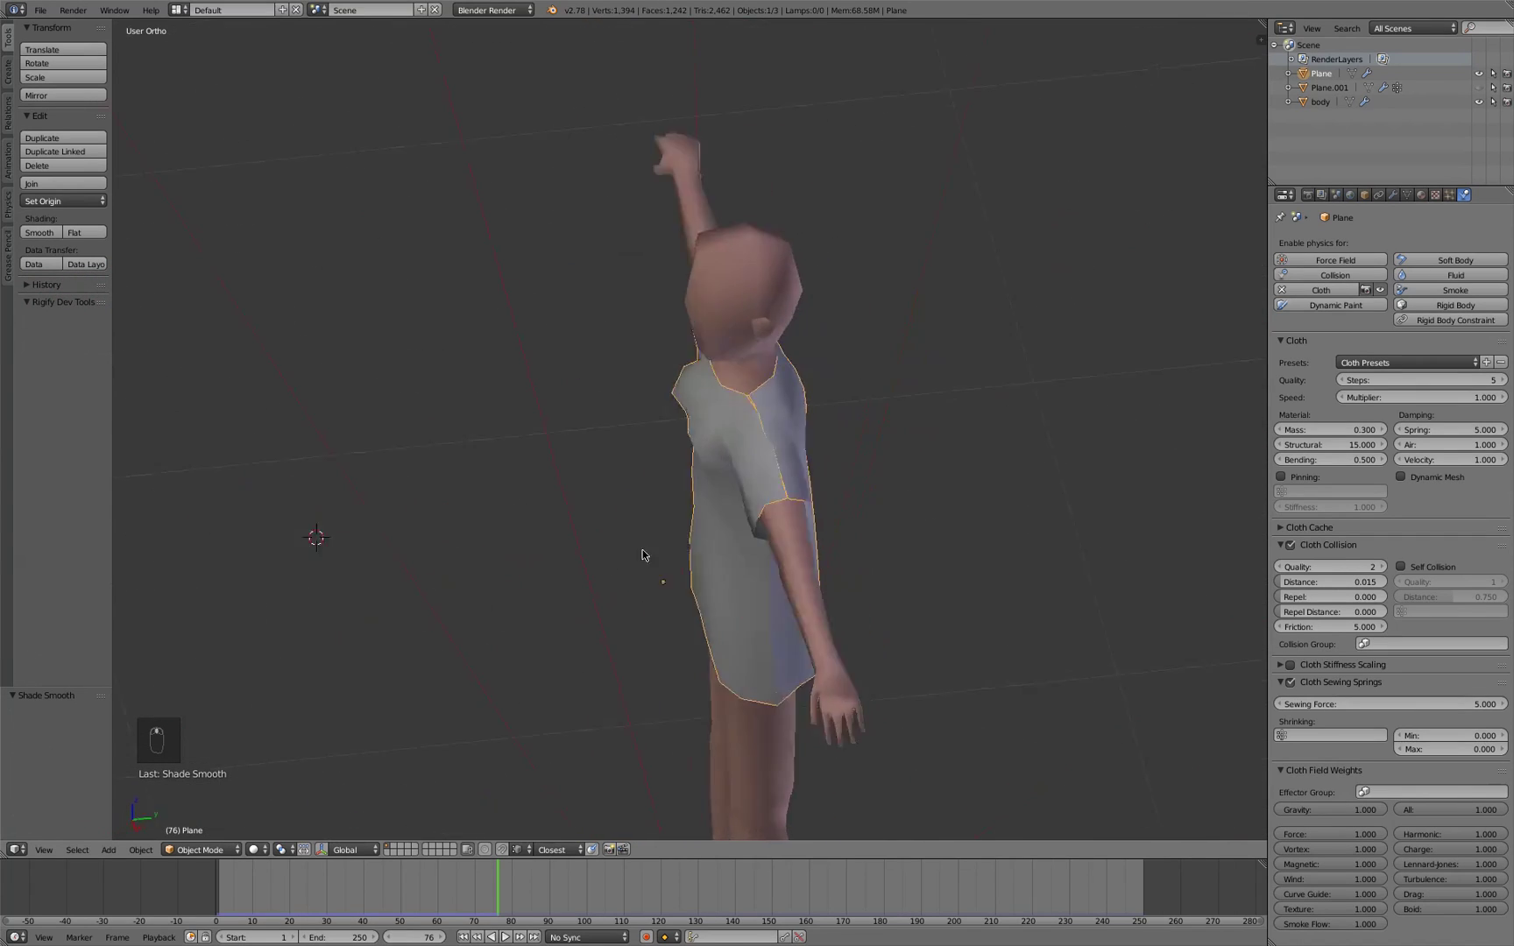
{"action": "left_click_drag", "start_coordinate": [750, 516], "coordinate": [1397, 194]}
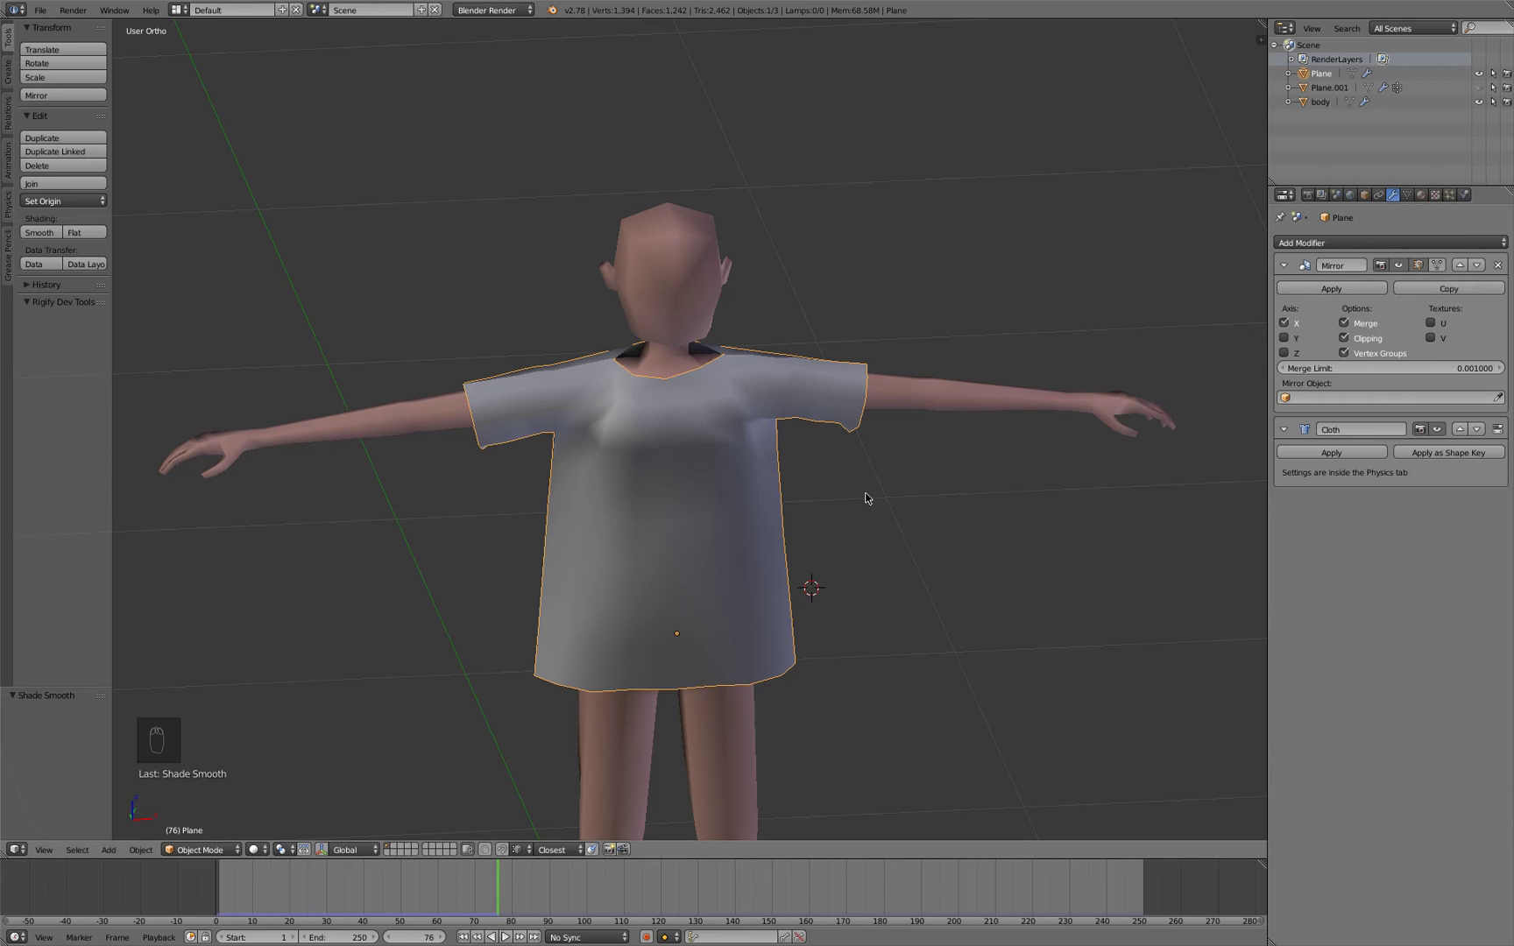
Keep a hidden duplicate of the shirt, then apply its Mirror and Cloth modifiers
{"action": "key", "text": "shift+d"}
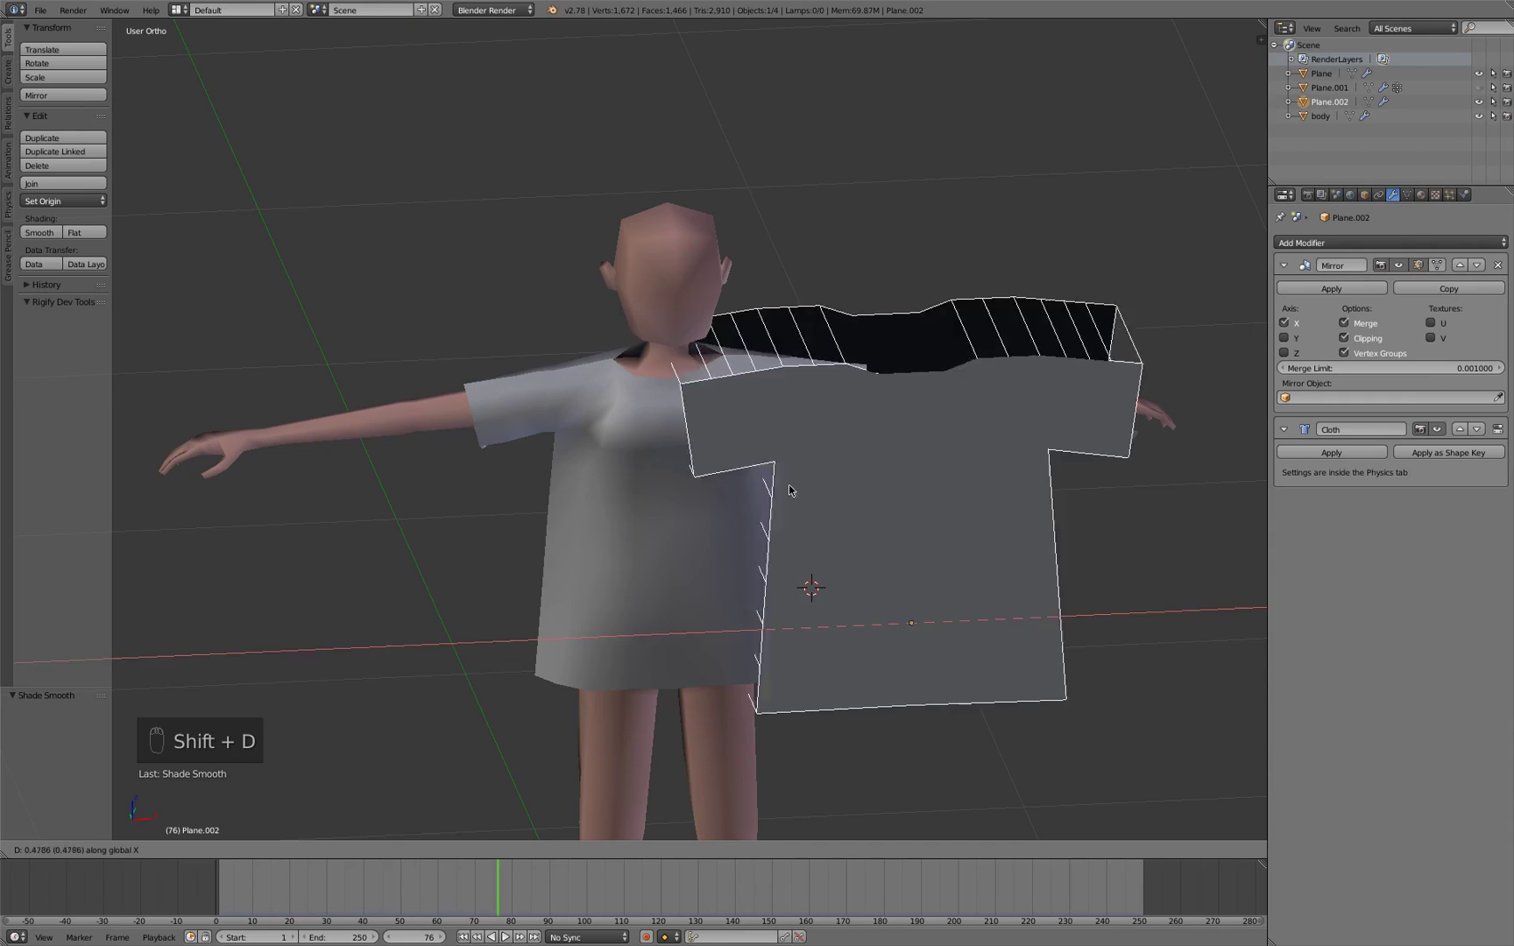
{"action": "key", "text": "h"}
{"action": "left_click_drag", "start_coordinate": [653, 567], "coordinate": [1328, 291]}
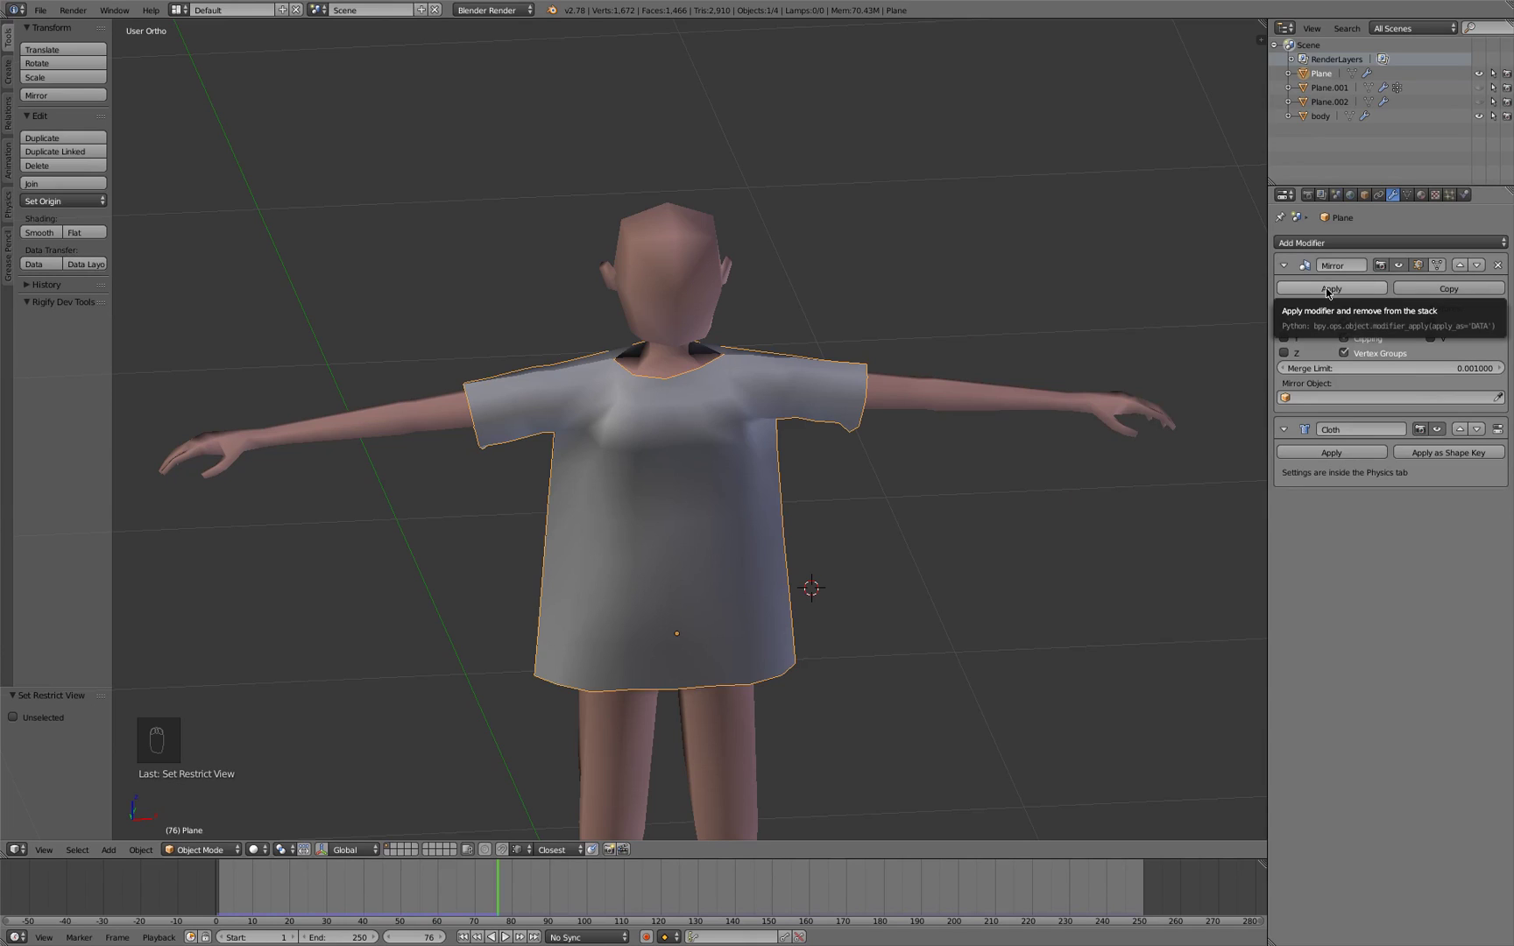
{"action": "left_click_drag", "start_coordinate": [1329, 291], "coordinate": [589, 345]}
{"action": "left_click_drag", "start_coordinate": [589, 346], "coordinate": [644, 372]}
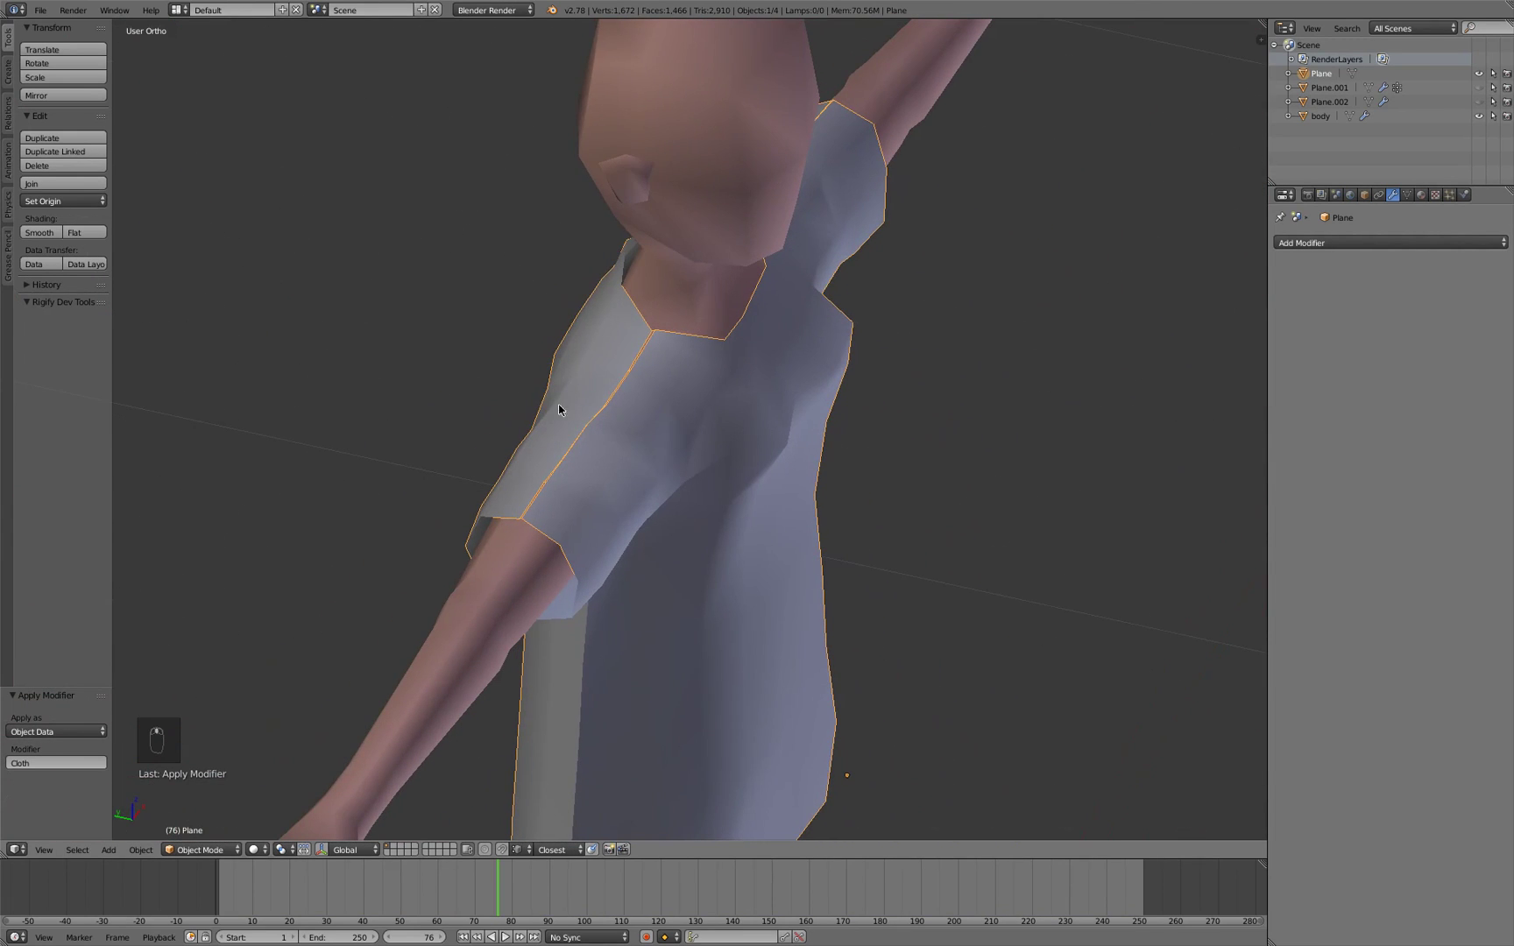
In edge mode select the loose geometry and edge-collapse it, leaving a 242-vertex shirt
{"action": "key", "text": "Tab"}
{"action": "key", "text": "ctrl+Tab"}
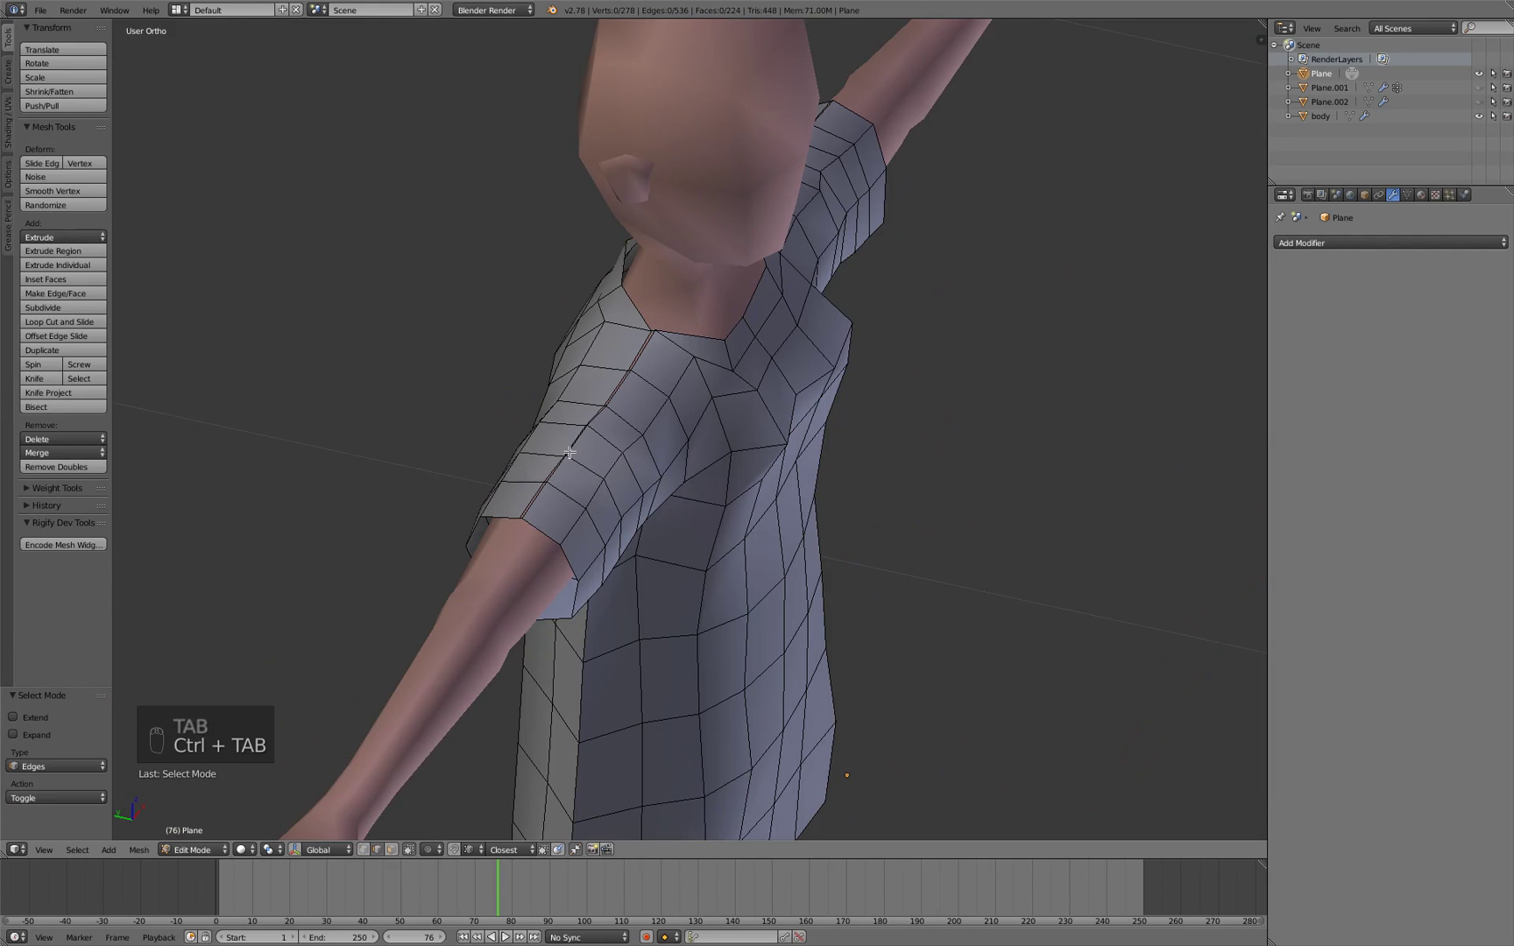
{"action": "key", "text": "space"}
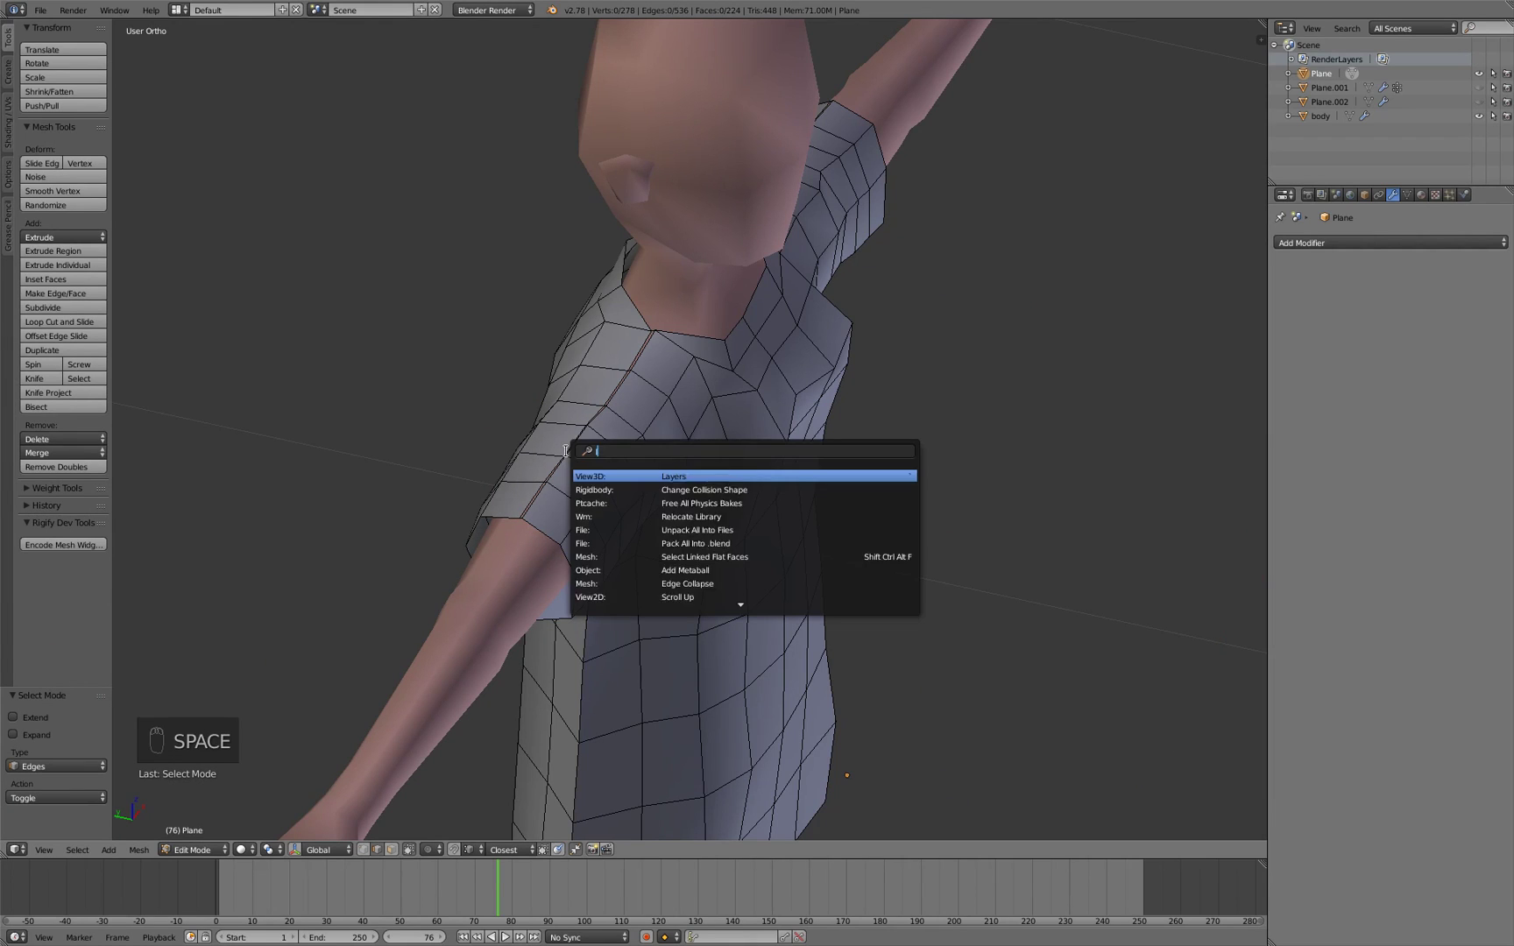
{"action": "key", "text": "o"}
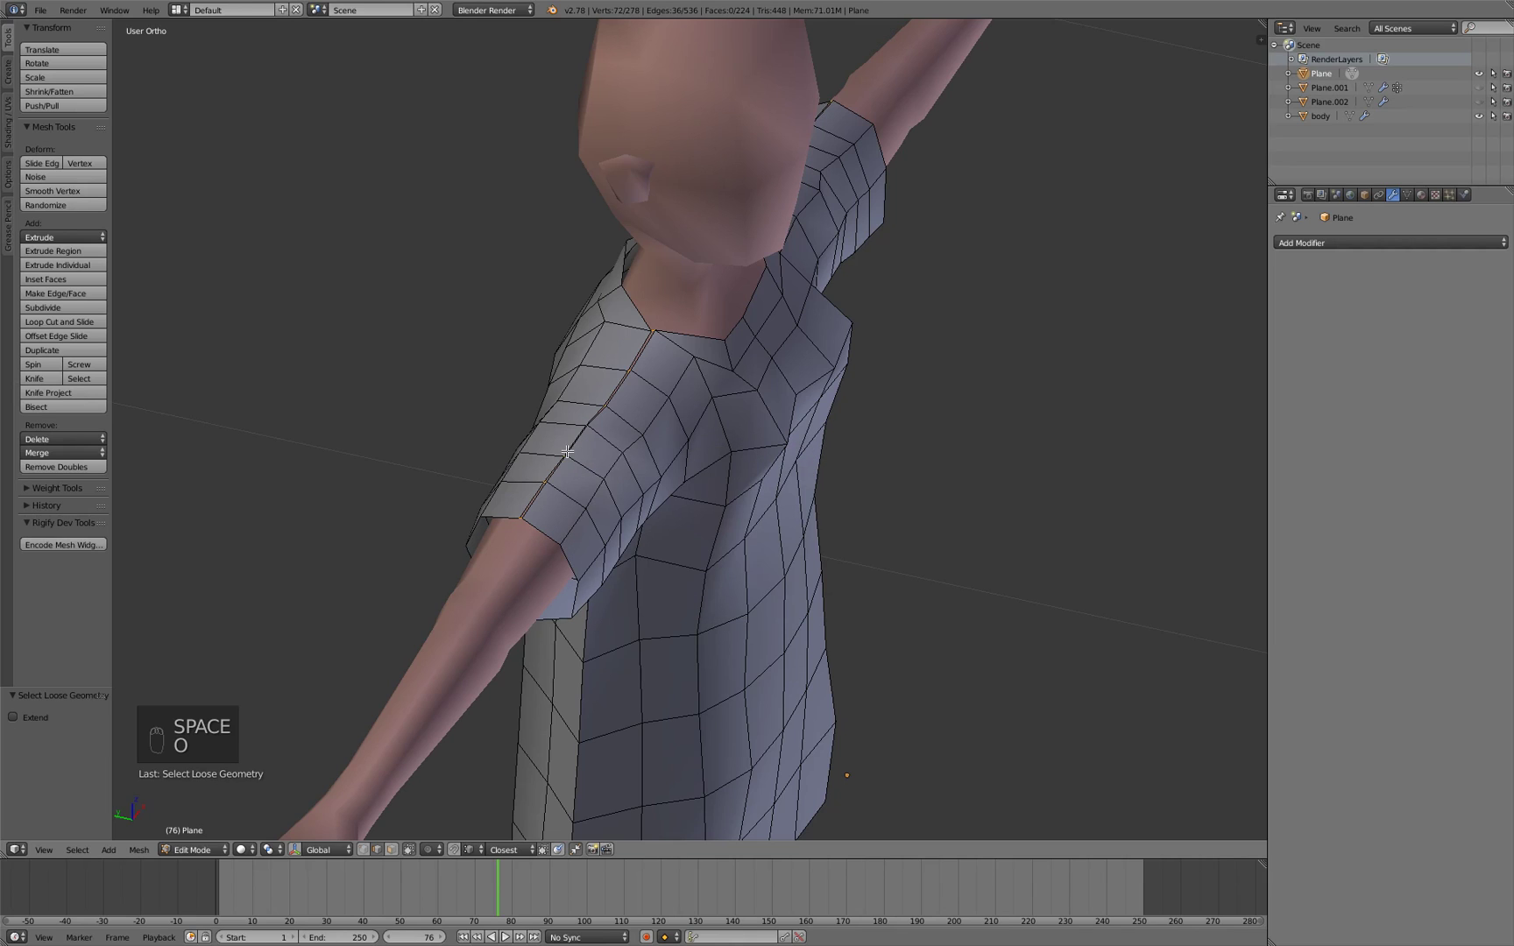
{"action": "key", "text": "x"}
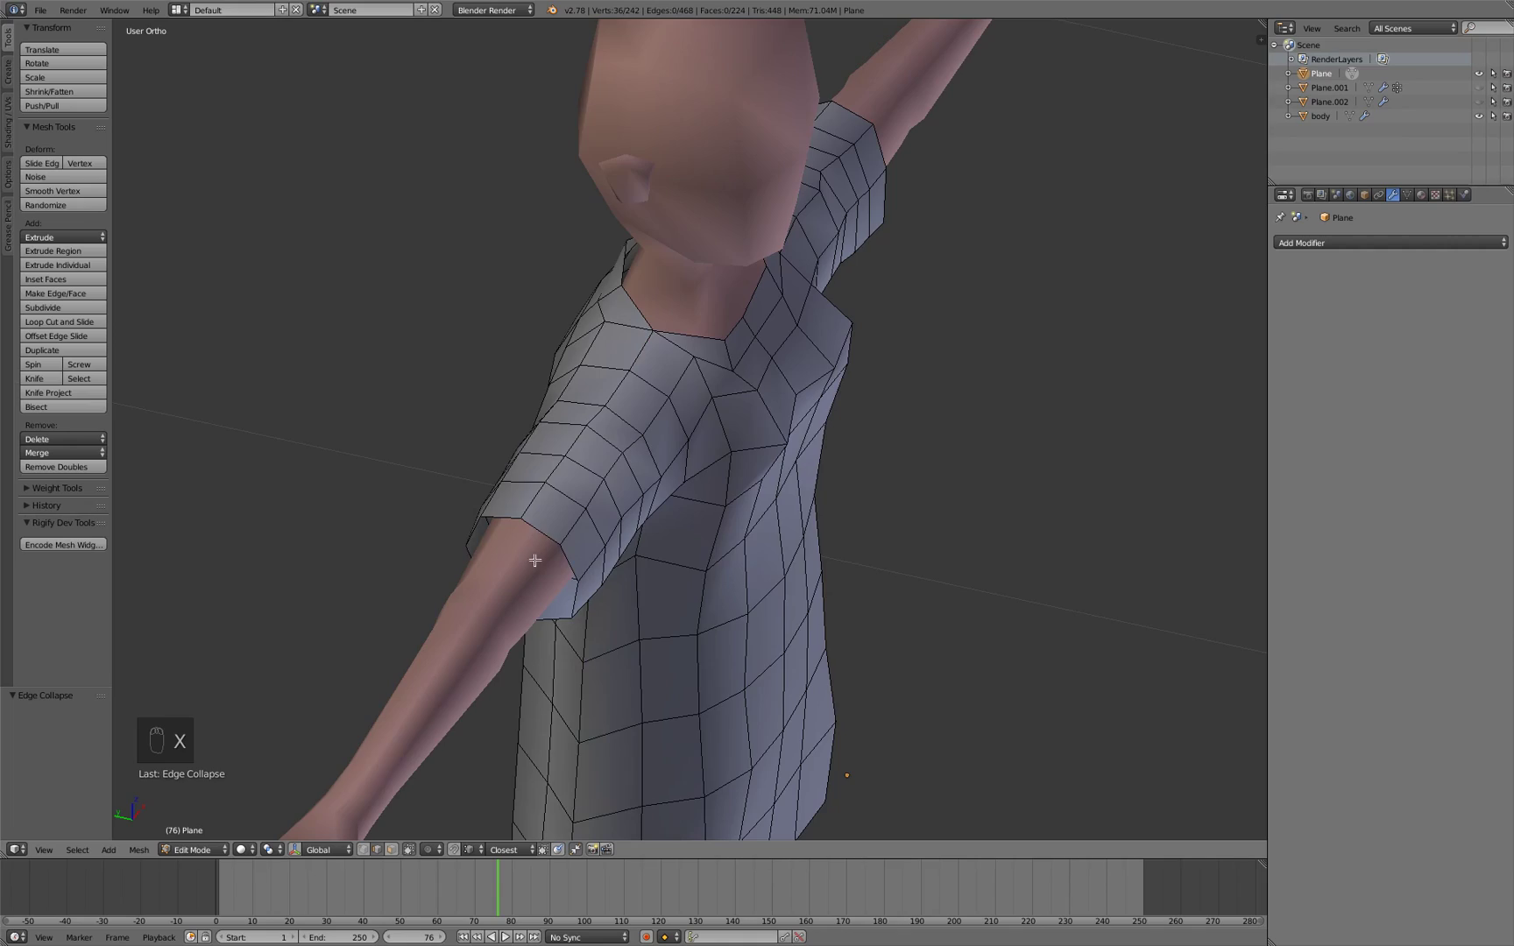
{"action": "left_click_drag", "start_coordinate": [690, 389], "coordinate": [703, 437]}
{"action": "left_click_drag", "start_coordinate": [579, 462], "coordinate": [594, 404]}
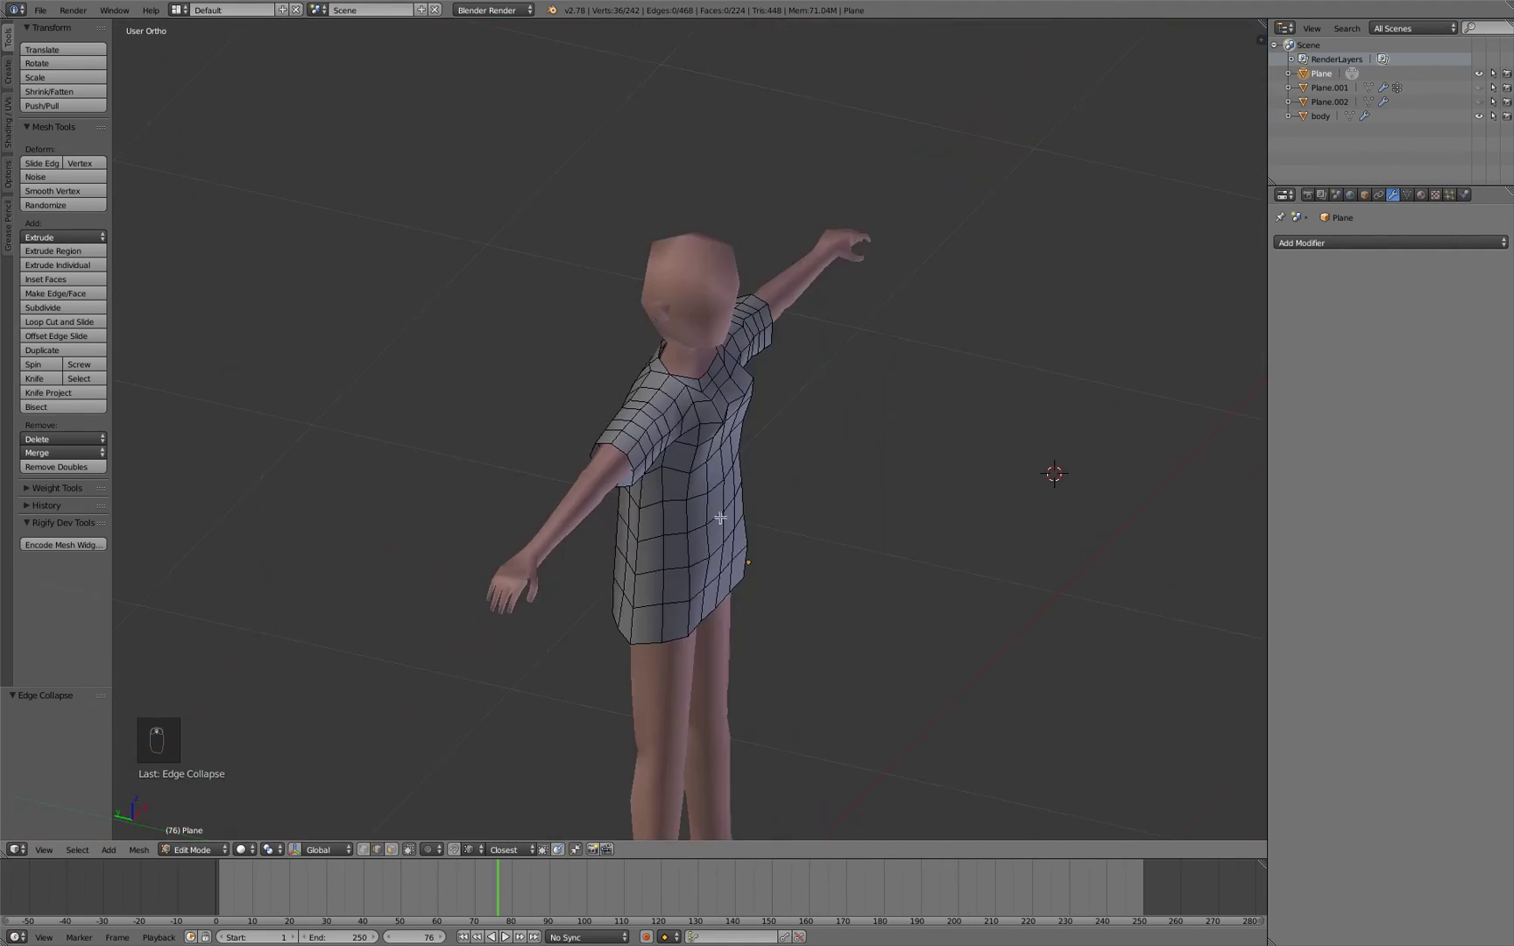
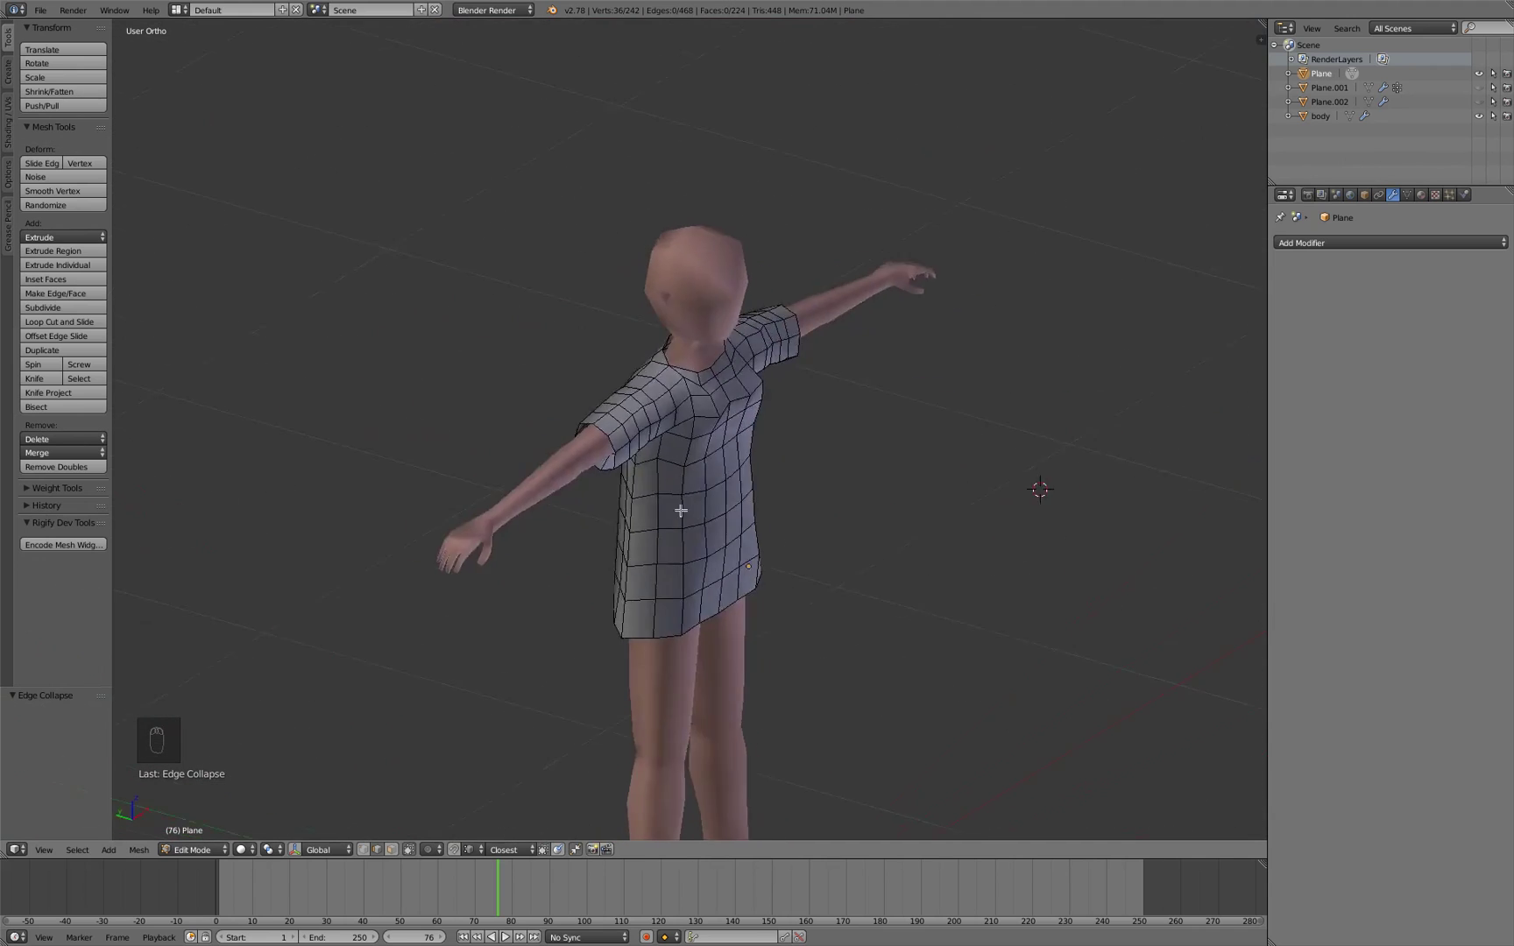
{"action": "key", "text": "Tab"}
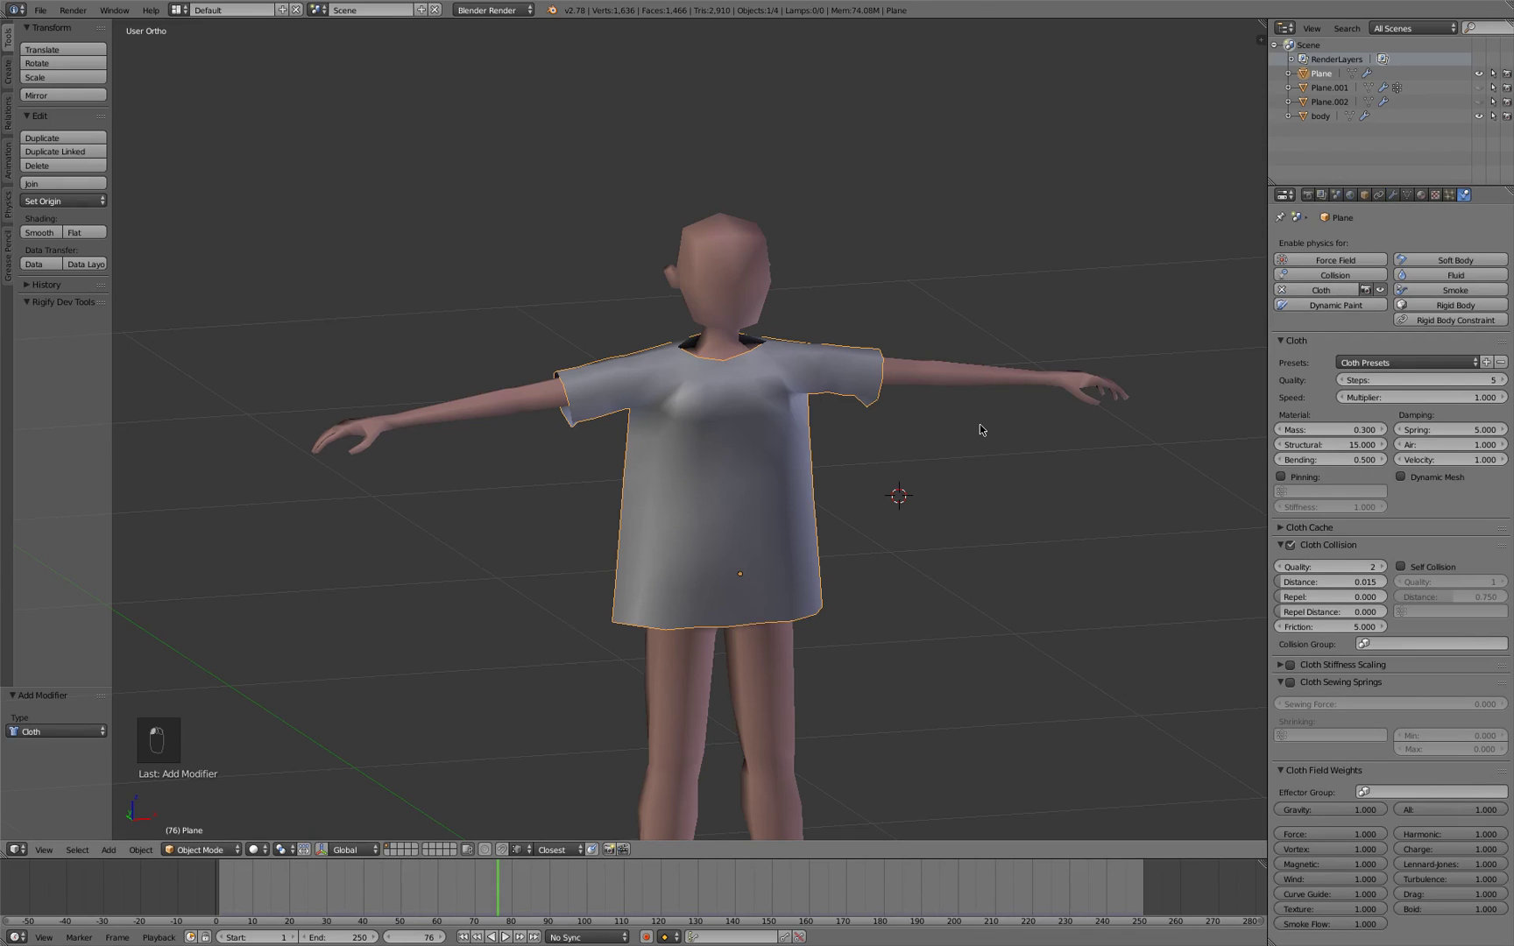
Play the new cloth simulation from frame 1, inspect the drape, then return to mesh editing
{"action": "key", "text": "shift+Left"}
{"action": "key", "text": "alt+a"}
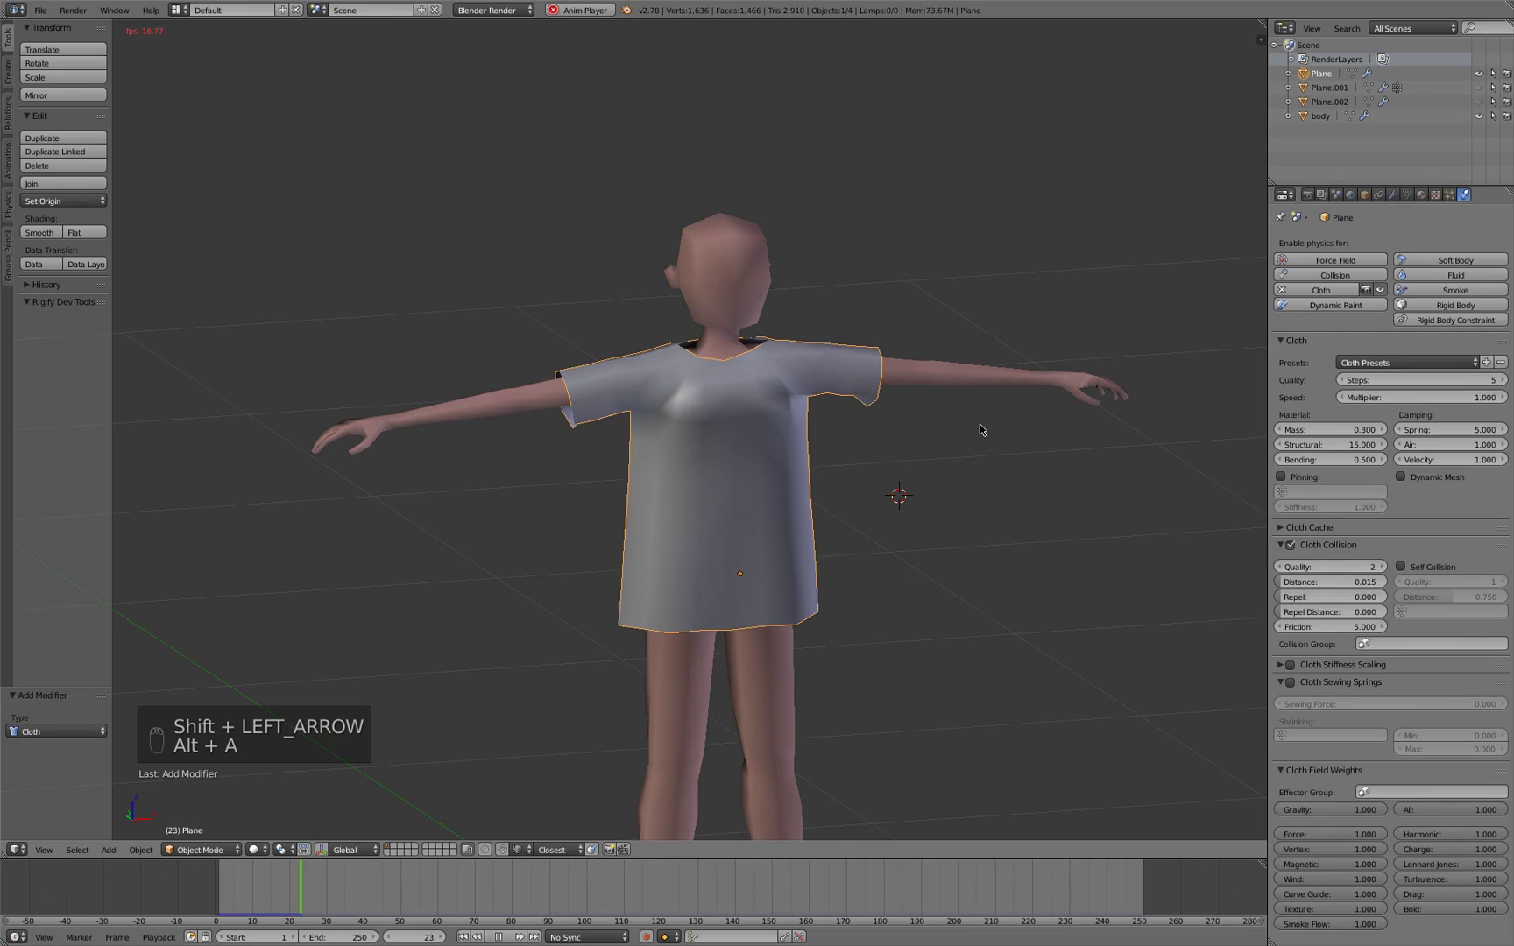
{"action": "key", "text": "alt+a"}
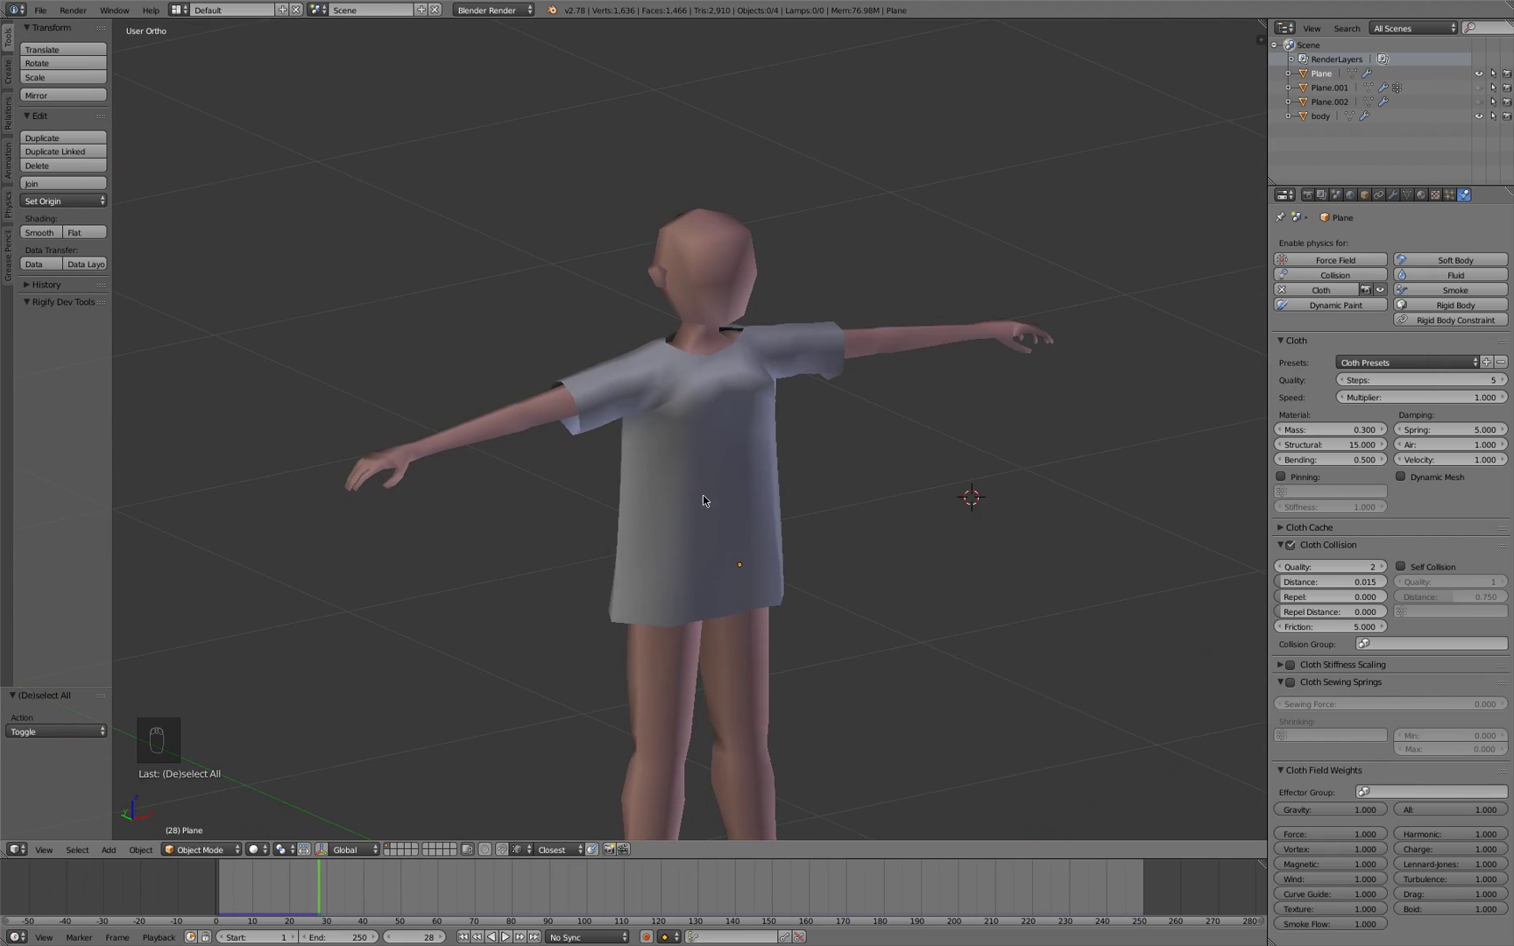
{"action": "left_click_drag", "start_coordinate": [724, 481], "coordinate": [737, 408]}
{"action": "left_click_drag", "start_coordinate": [737, 409], "coordinate": [673, 420]}
{"action": "key", "text": "Tab"}
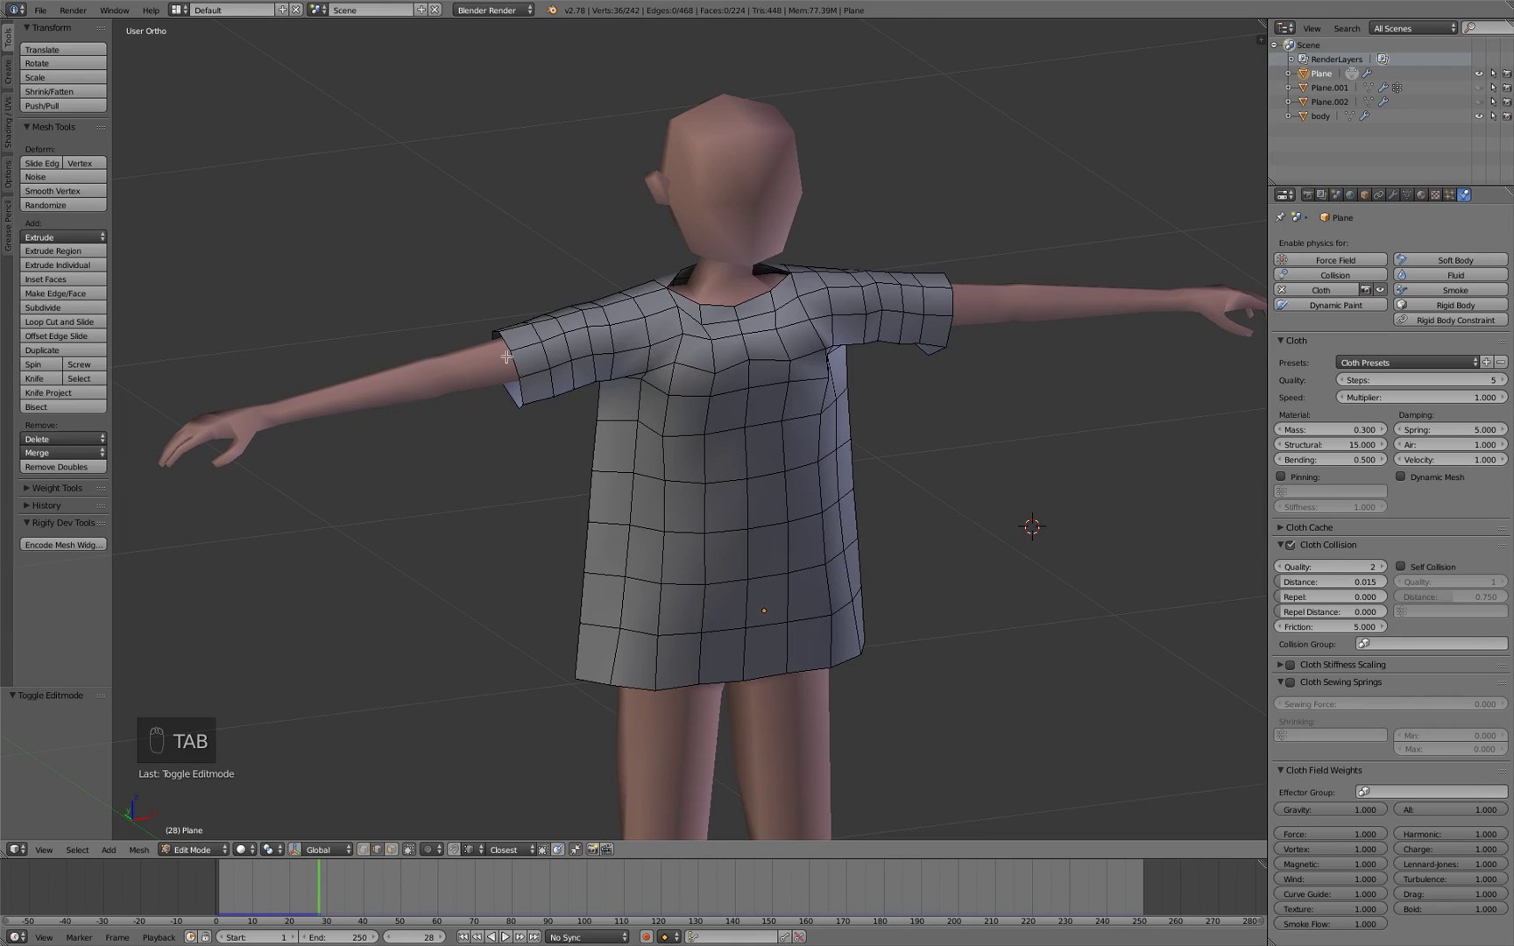
Loop-cut near both sleeve ends and assign the cuff bands to a new vertex group 'Elastic'
{"action": "middle_click", "coordinate": [548, 369]}
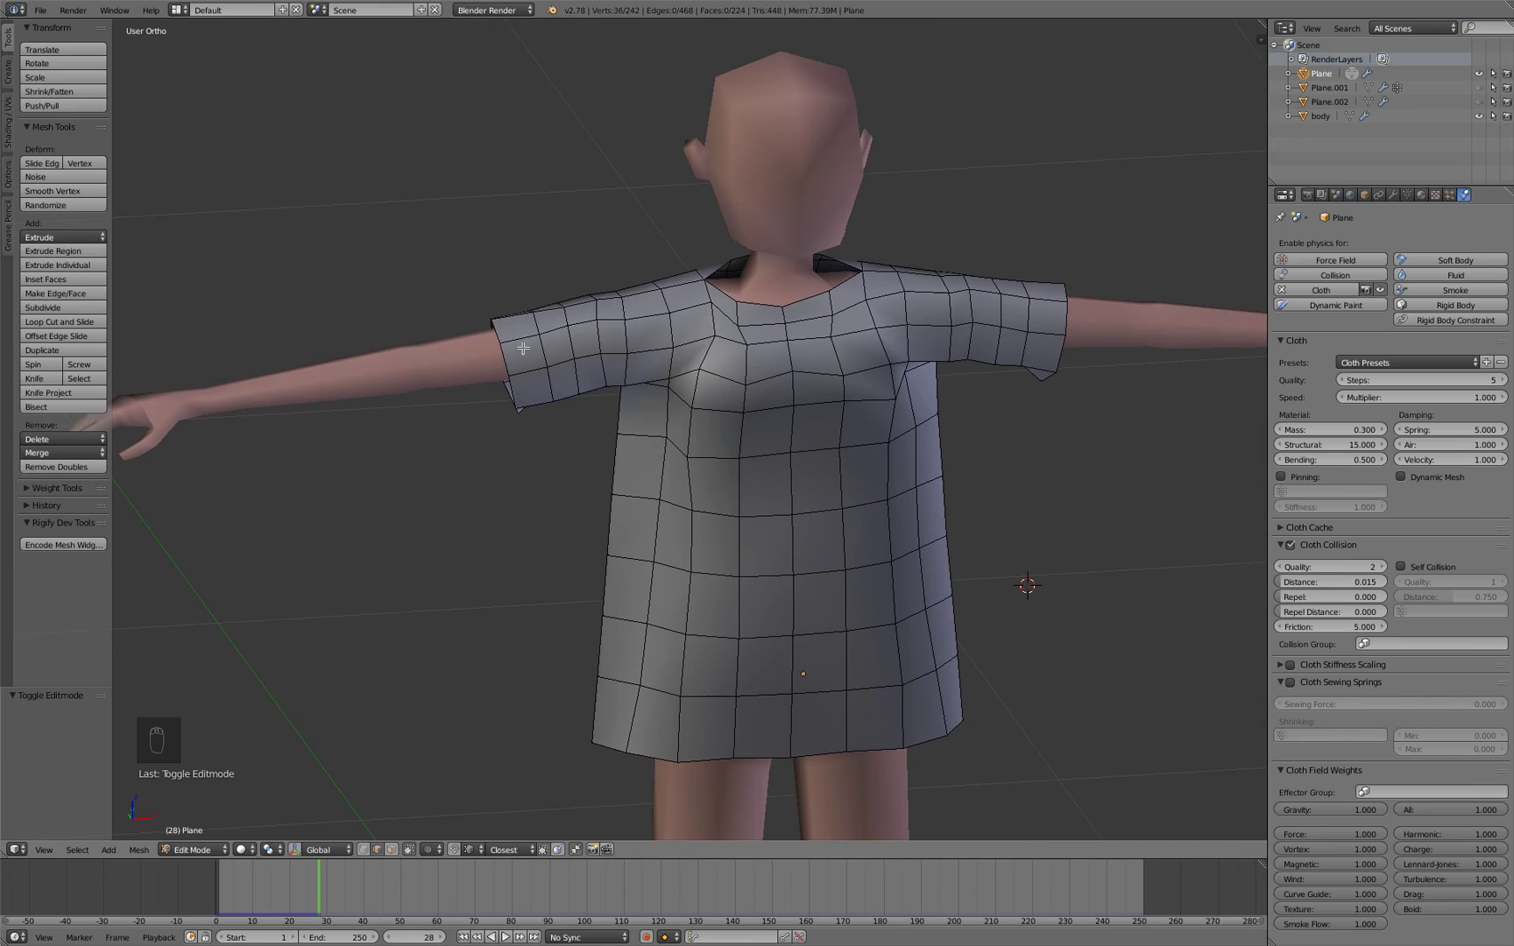
{"action": "key", "text": "ctrl+r"}
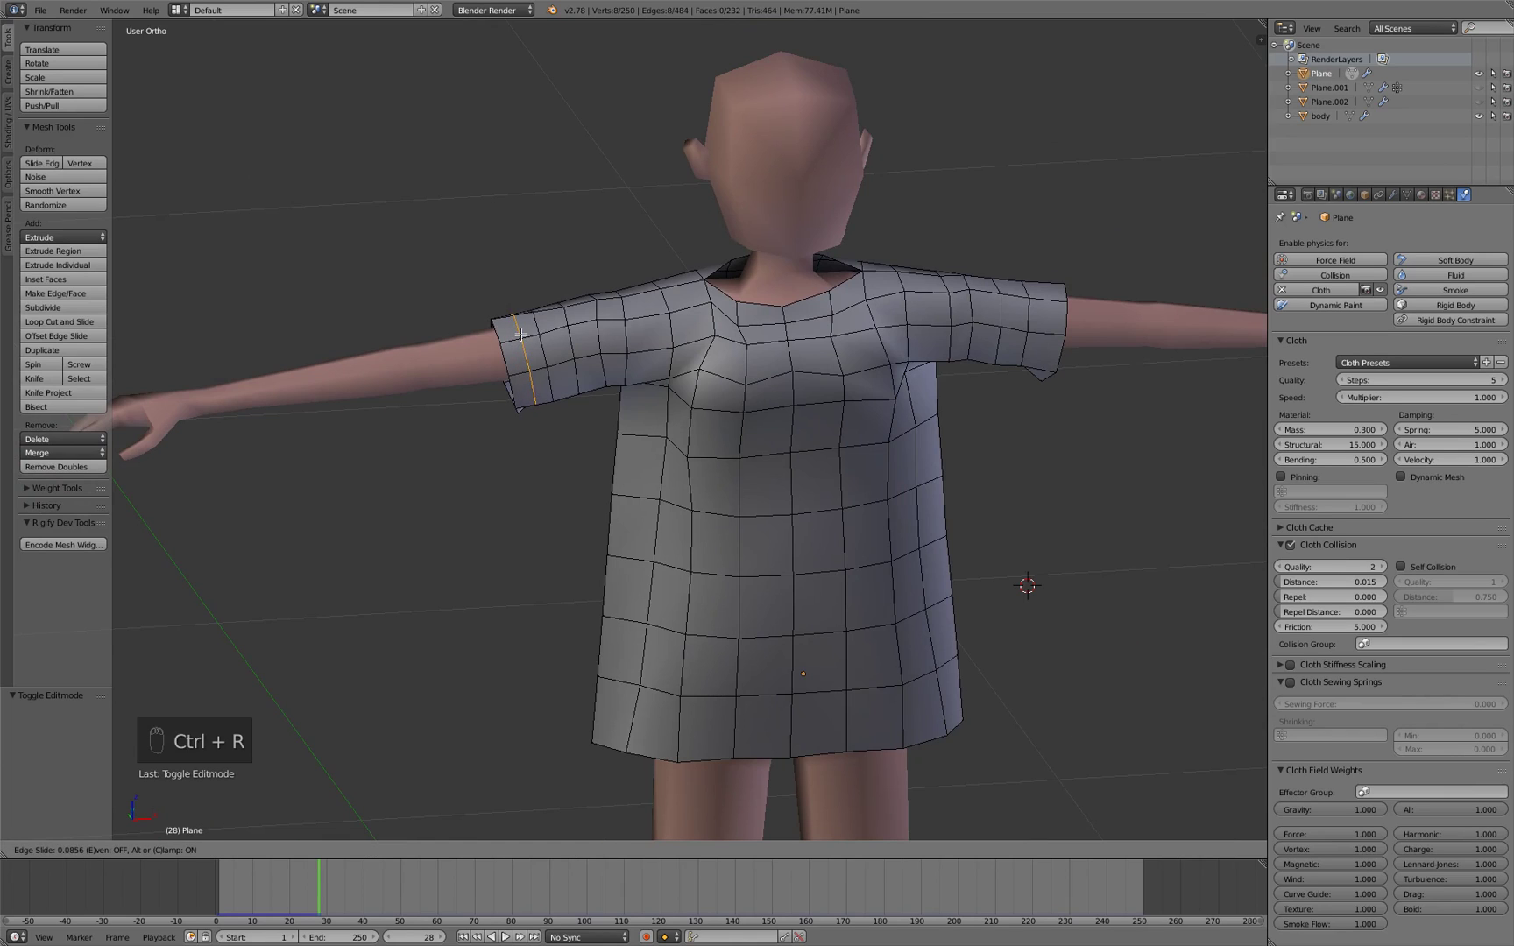
{"action": "key", "text": "ctrl+r"}
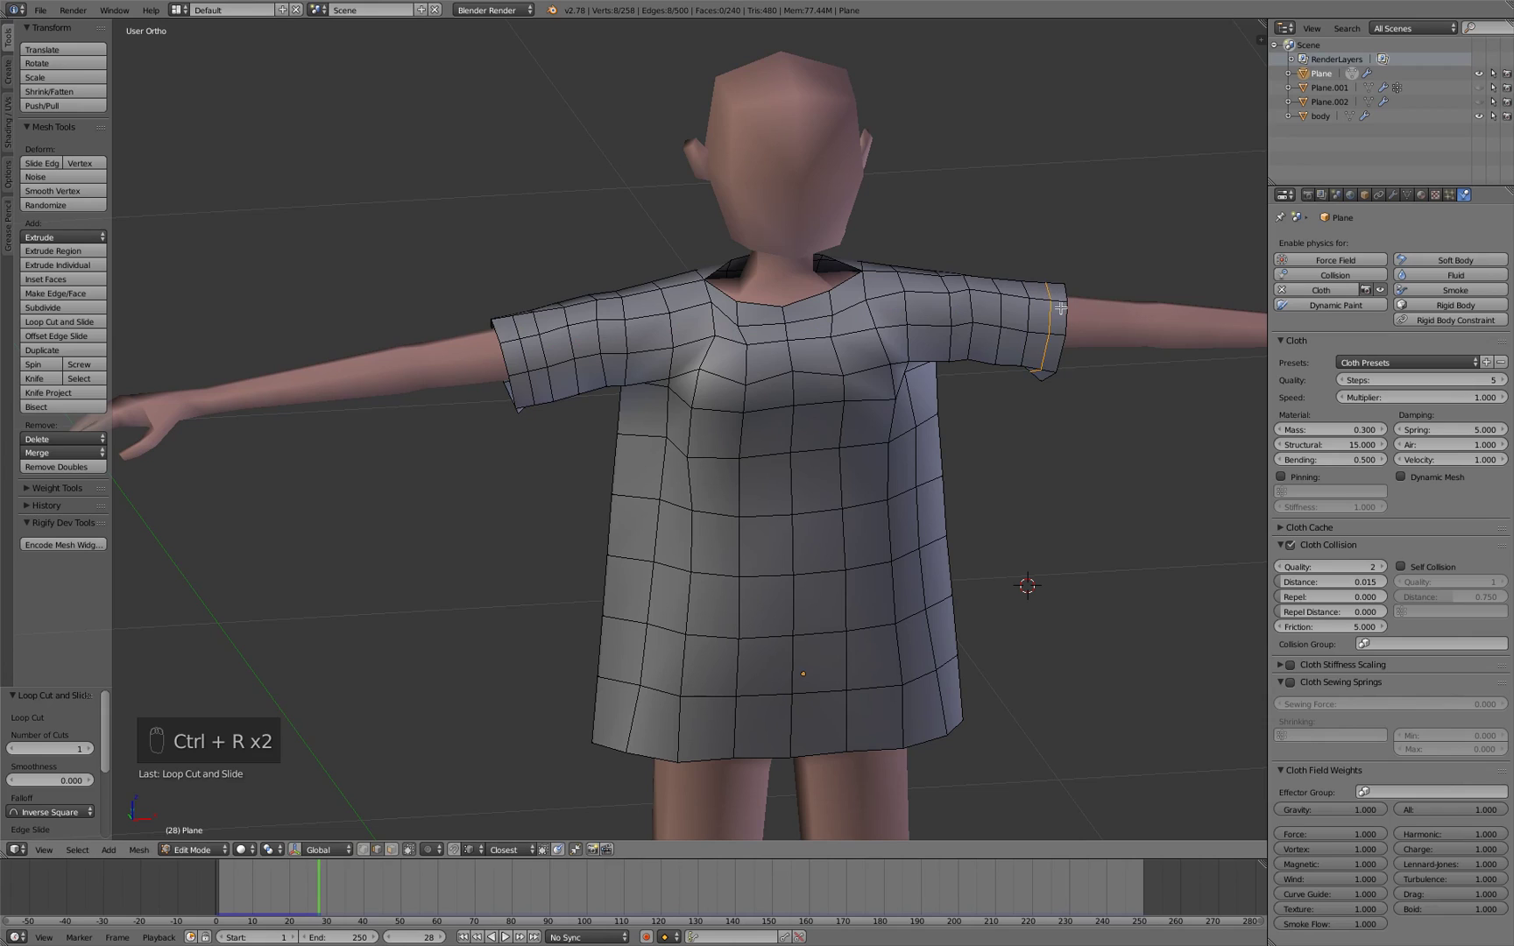
{"action": "key", "text": "ctrl+Tab"}
{"action": "key", "text": "a"}
{"action": "key", "text": "a"}
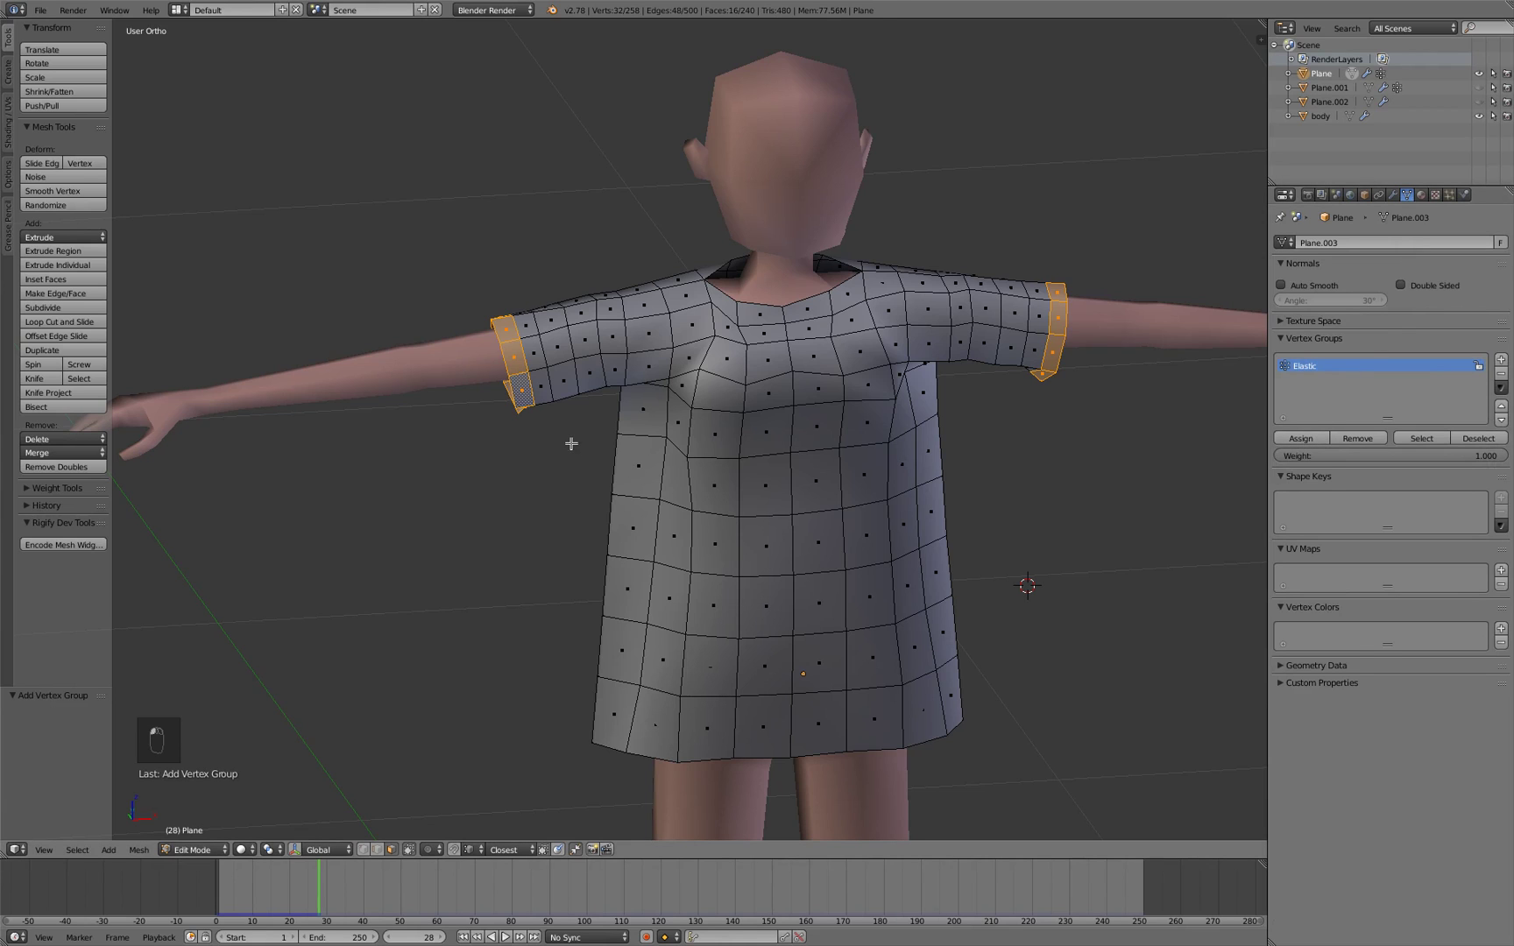
Back in object mode, test-play the cloth from frame 1
{"action": "key", "text": "Tab"}
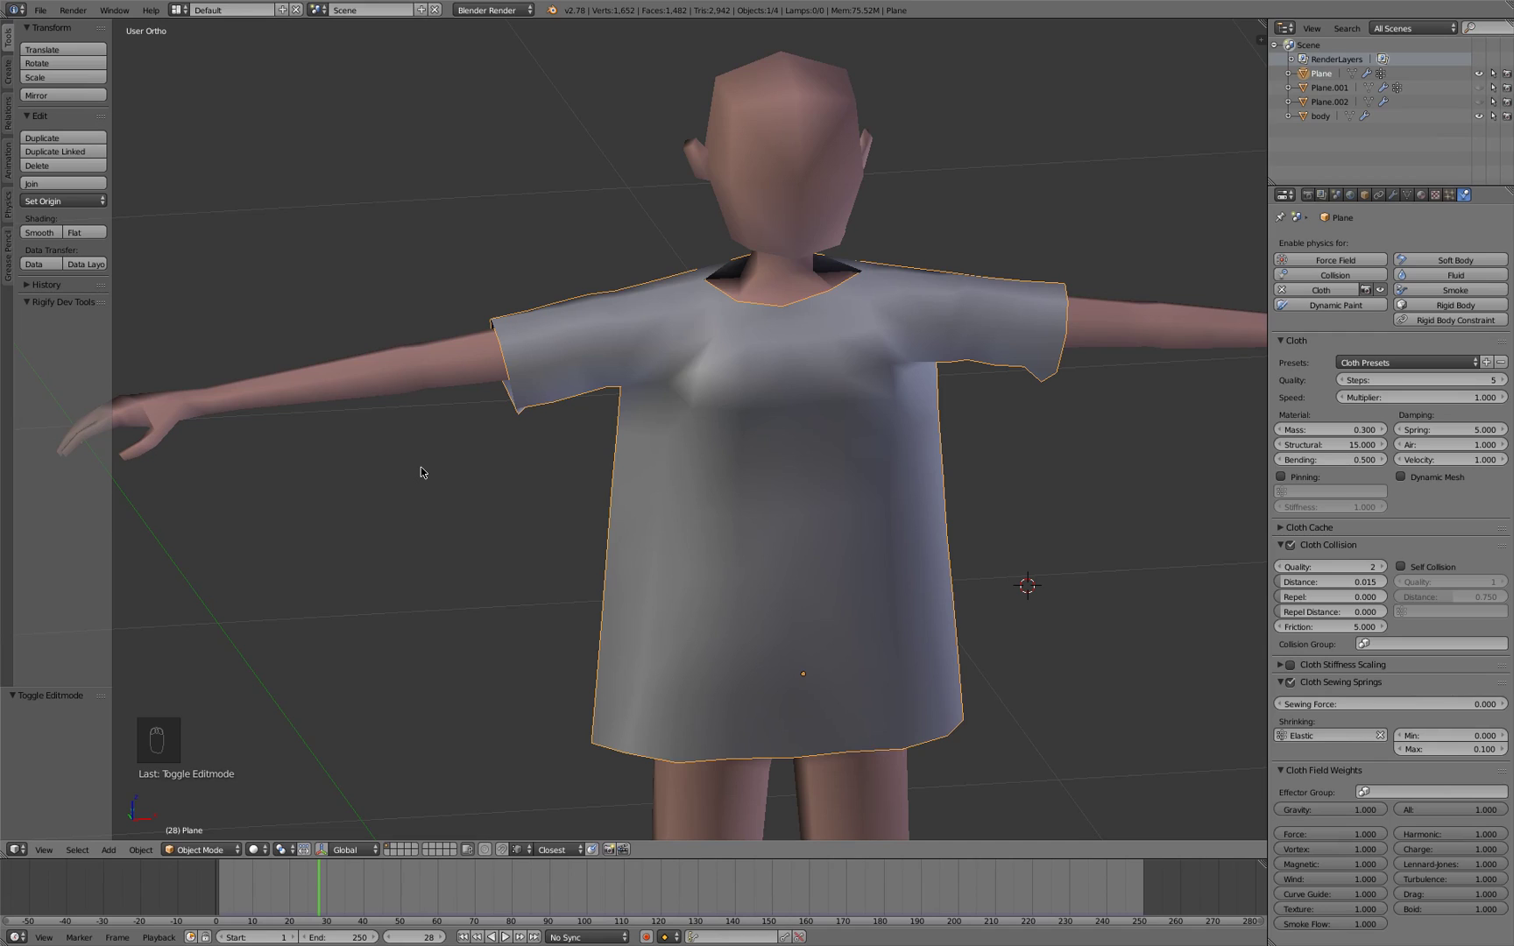
{"action": "key", "text": "shift+Left"}
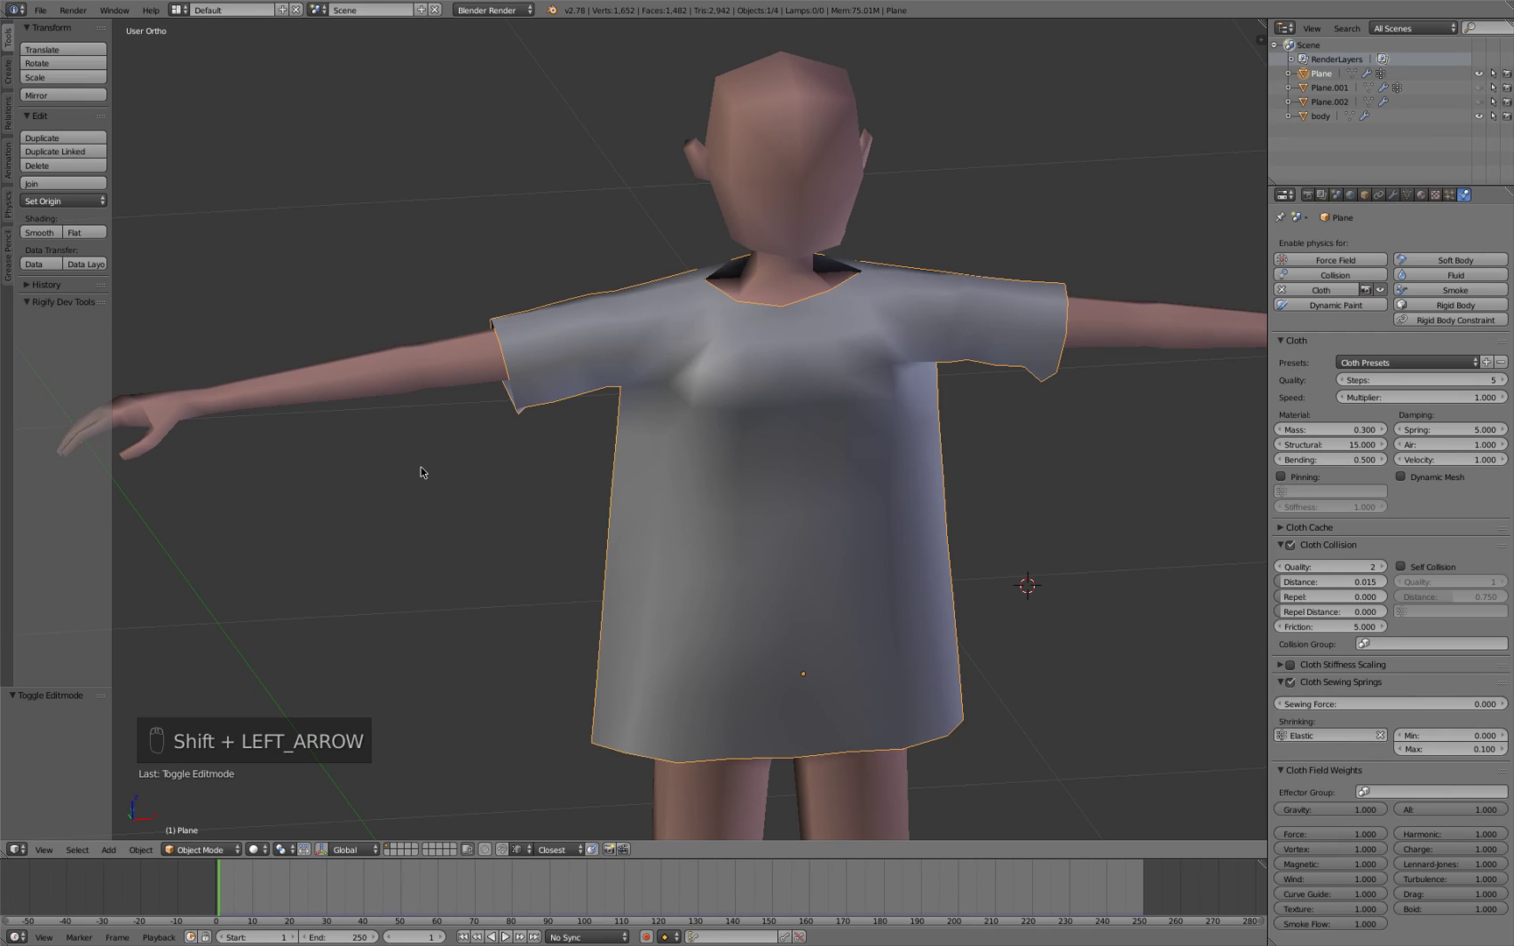
{"action": "key", "text": "alt+a"}
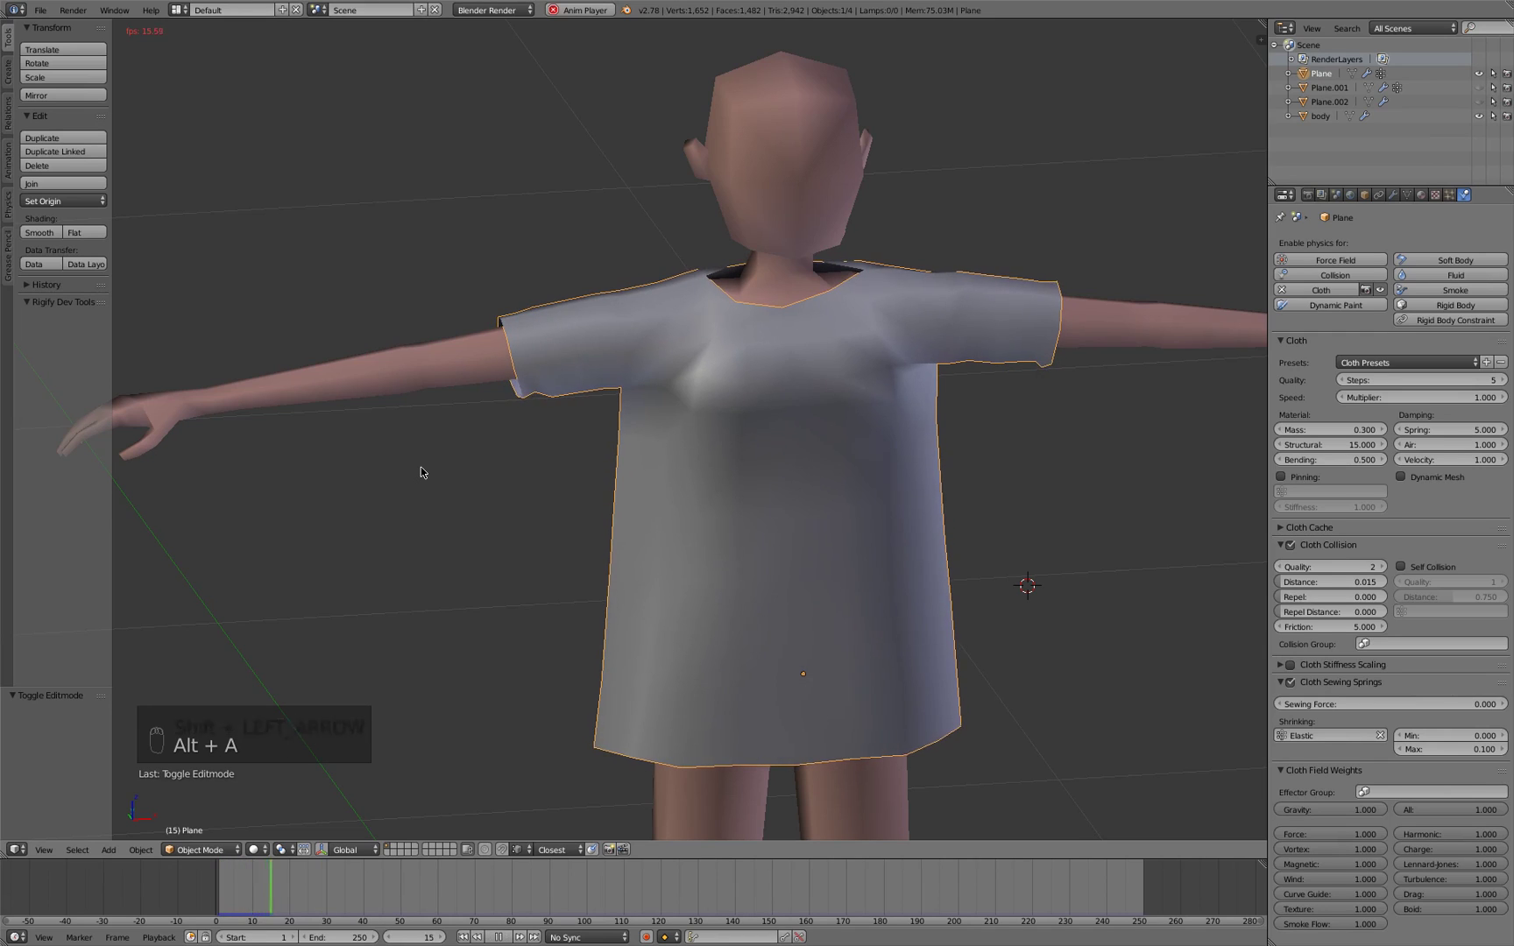
{"action": "key", "text": "alt+a"}
Raise the Elastic group's Shrinking Max to 0.2 while test-playing
{"action": "left_click", "coordinate": [506, 358]}
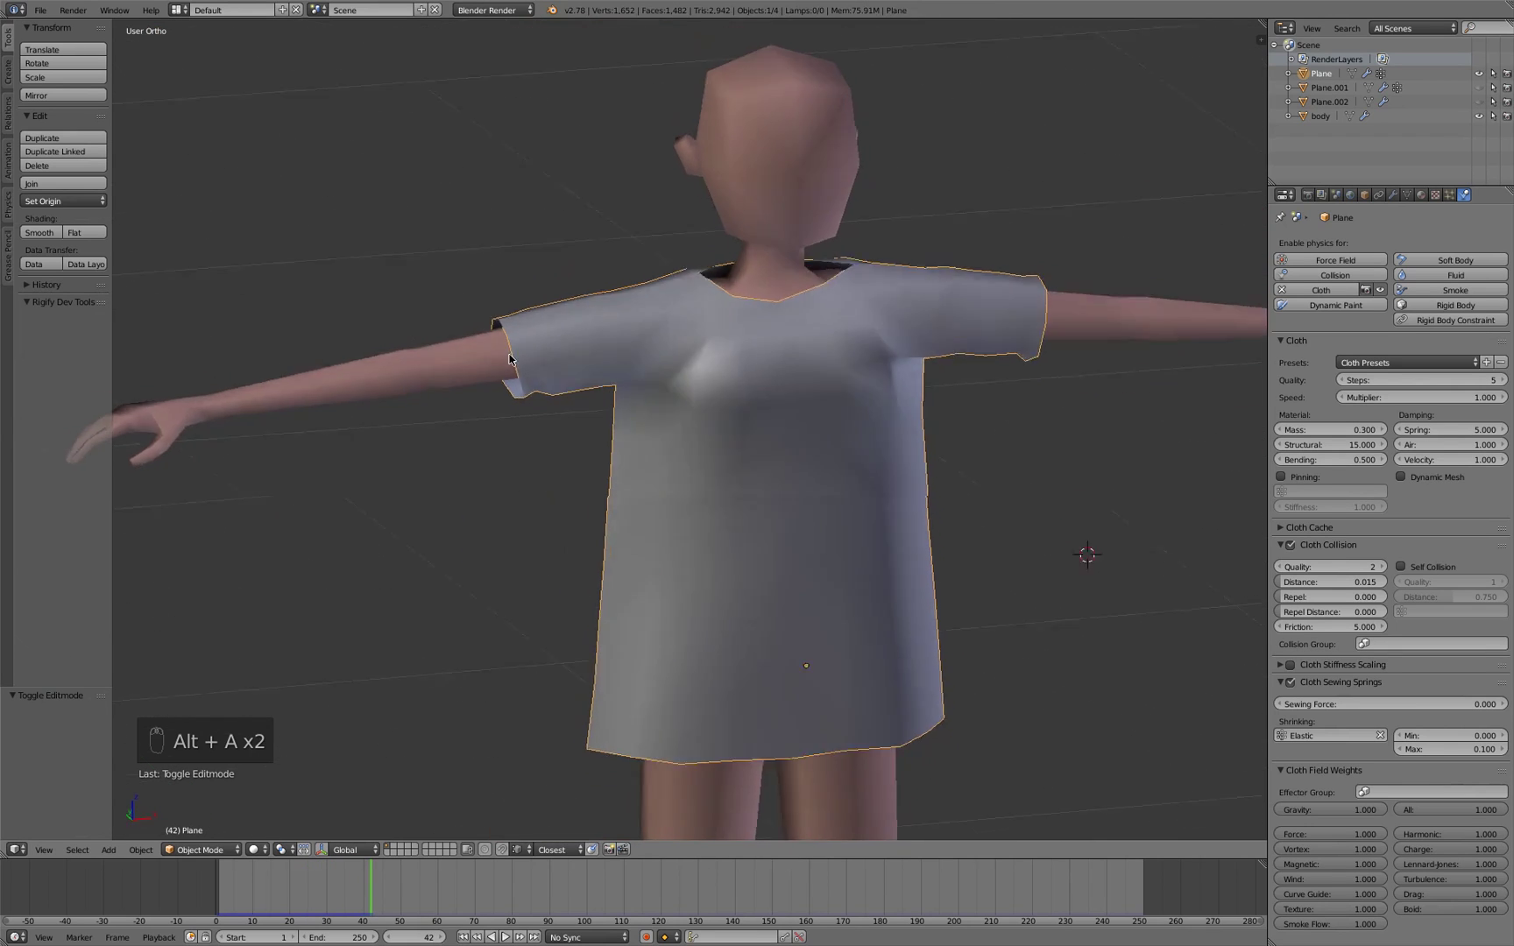
{"action": "key", "text": "alt+a"}
{"action": "key", "text": "alt+a"}
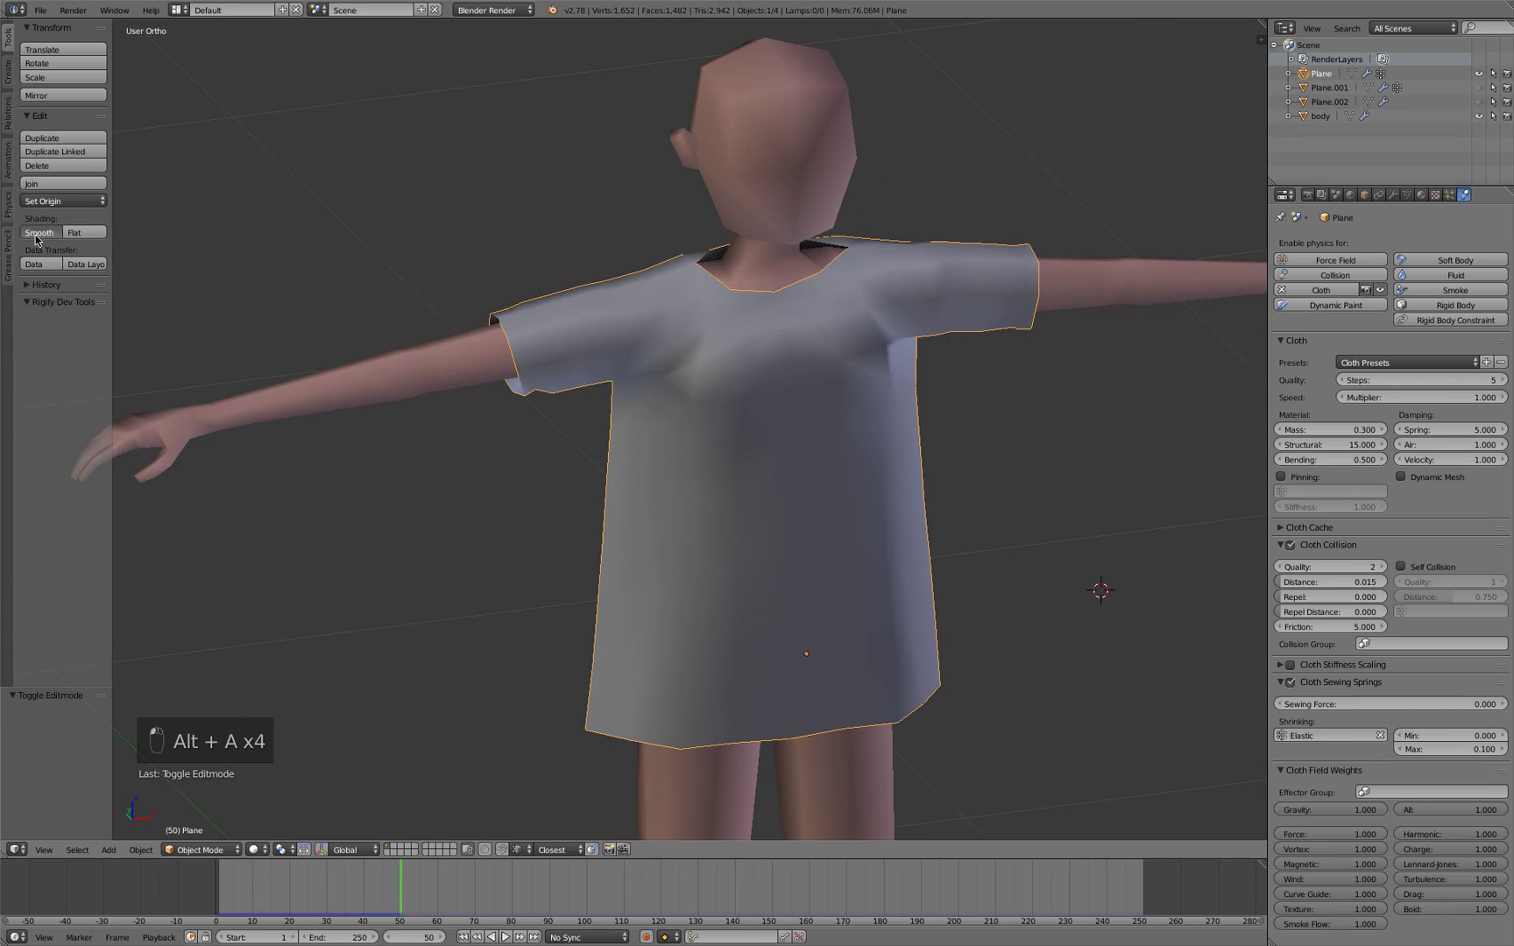
{"action": "key", "text": "alt+a"}
{"action": "key", "text": "alt+a"}
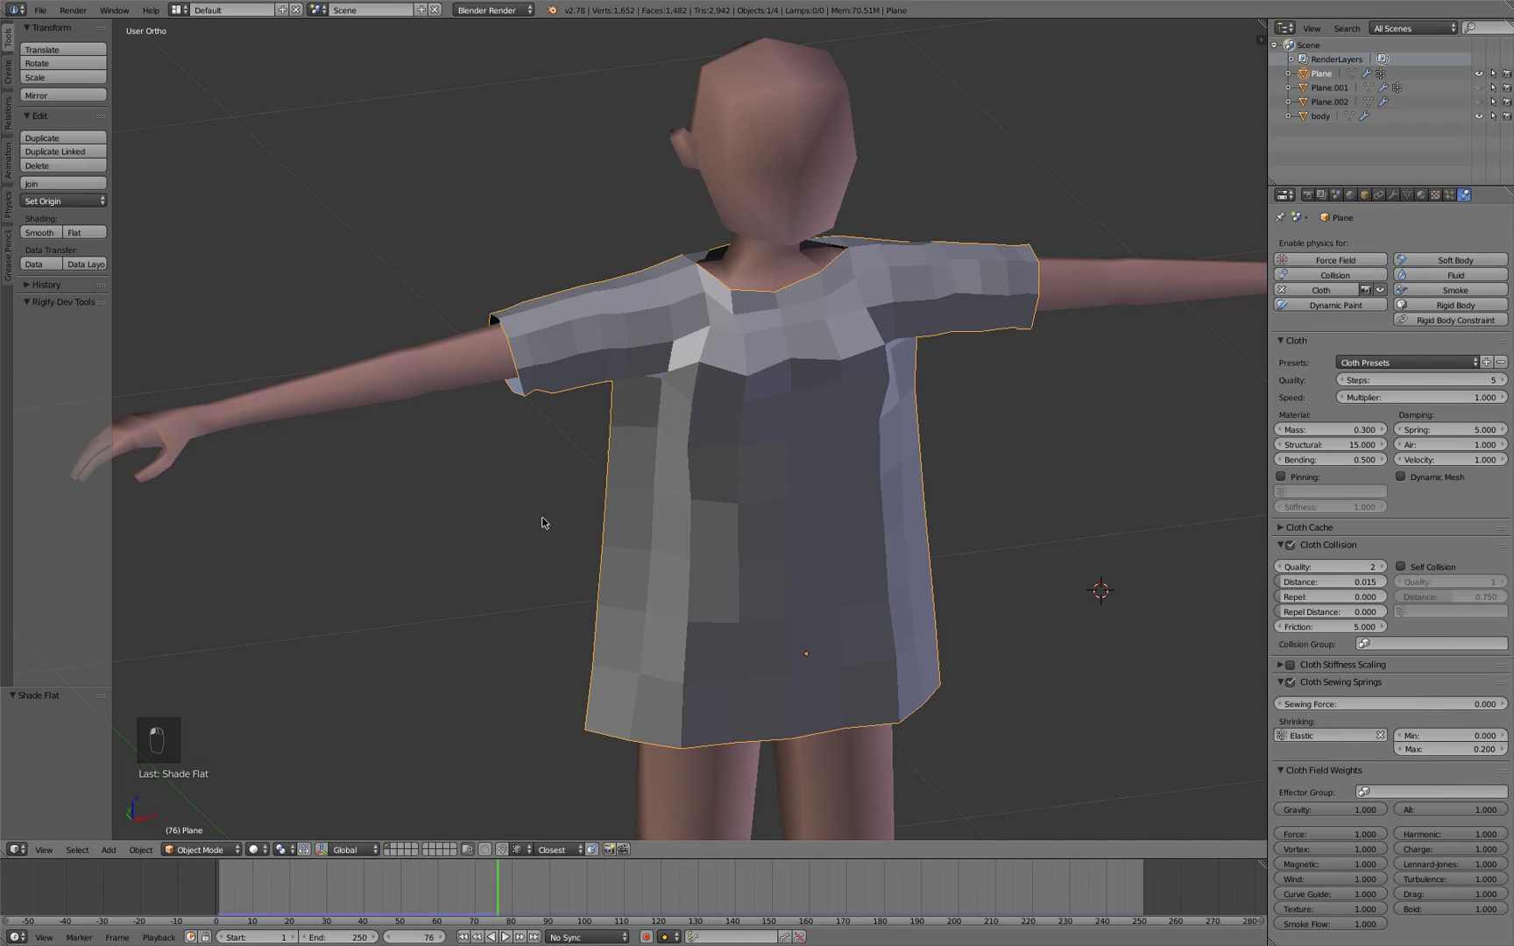
Replay from frame 1 and inspect the tightened sleeves from above and the front
{"action": "key", "text": "shift+Left"}
{"action": "key", "text": "alt+a"}
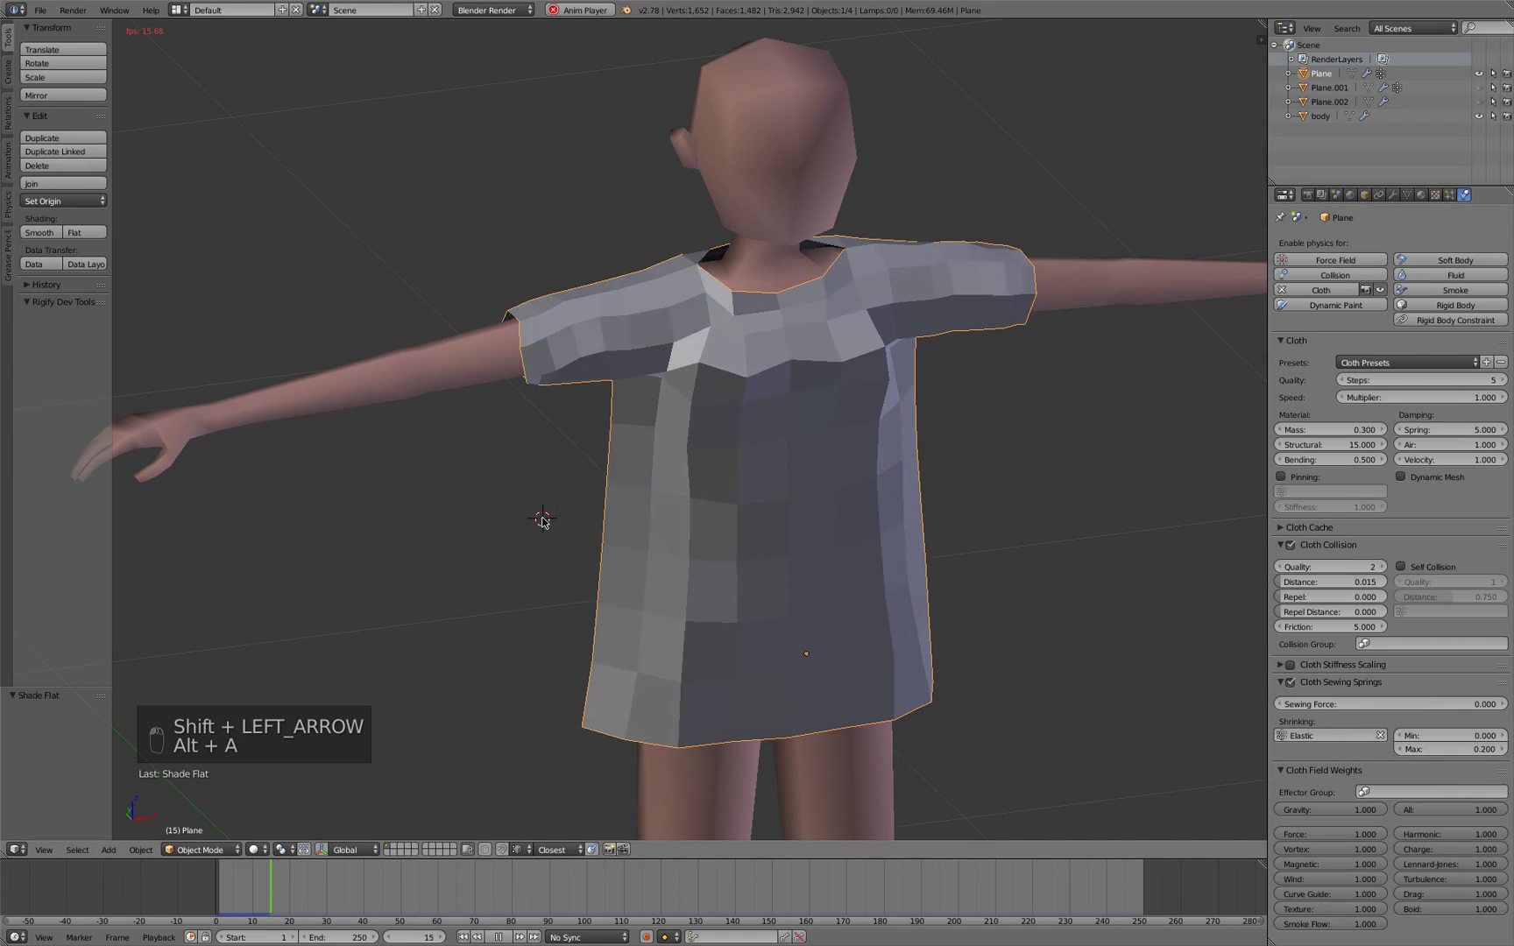
{"action": "key", "text": "alt+a"}
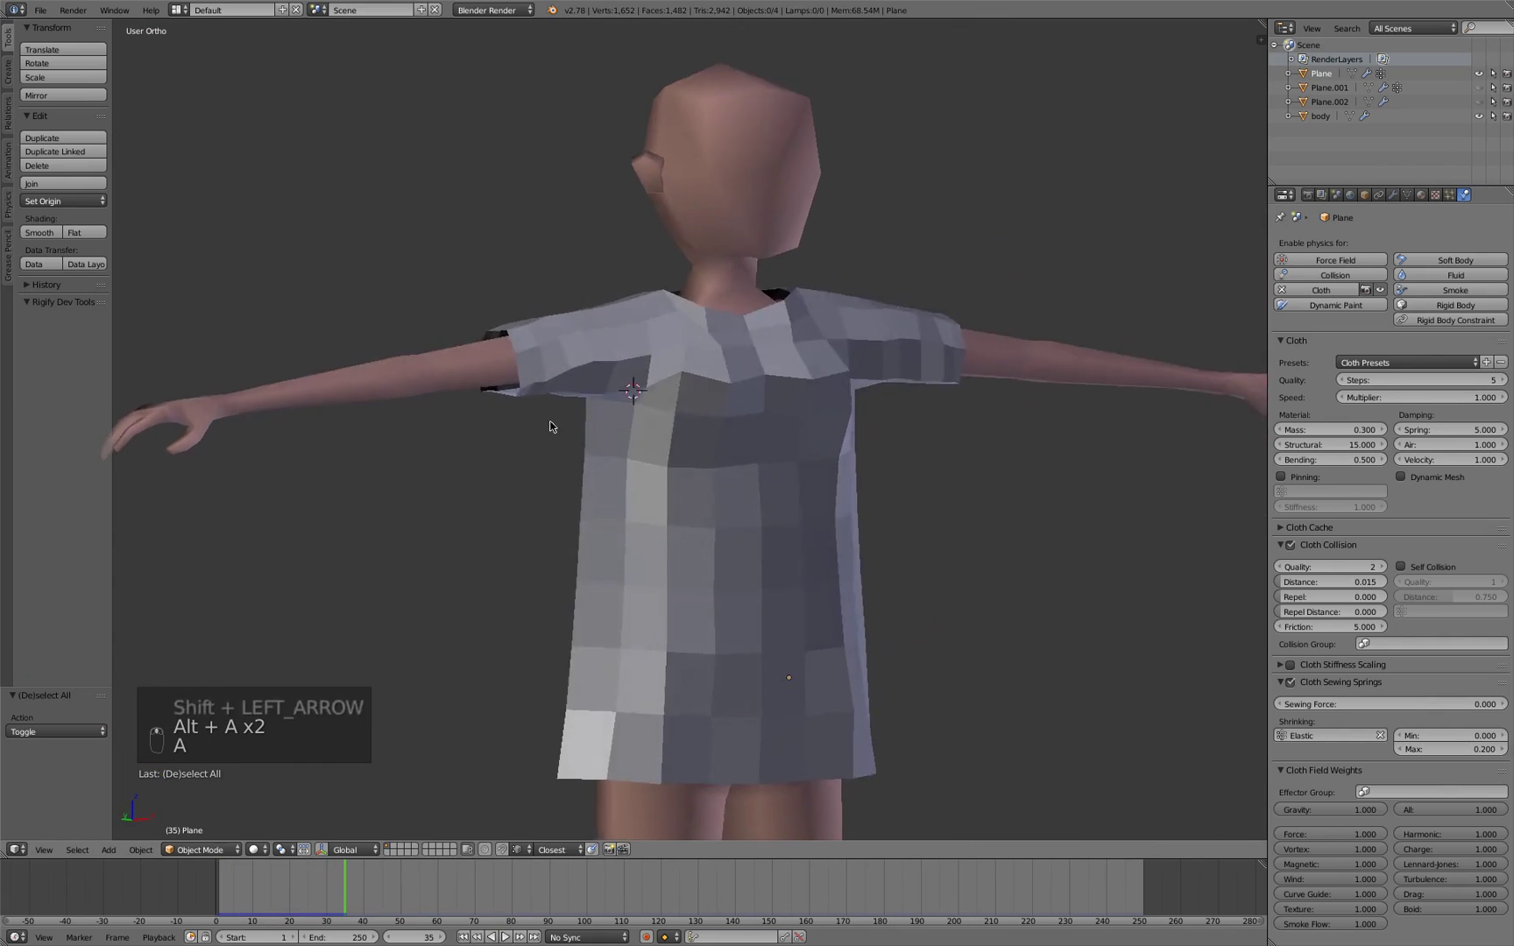
{"action": "key", "text": "alt+a"}
{"action": "key", "text": "alt+a"}
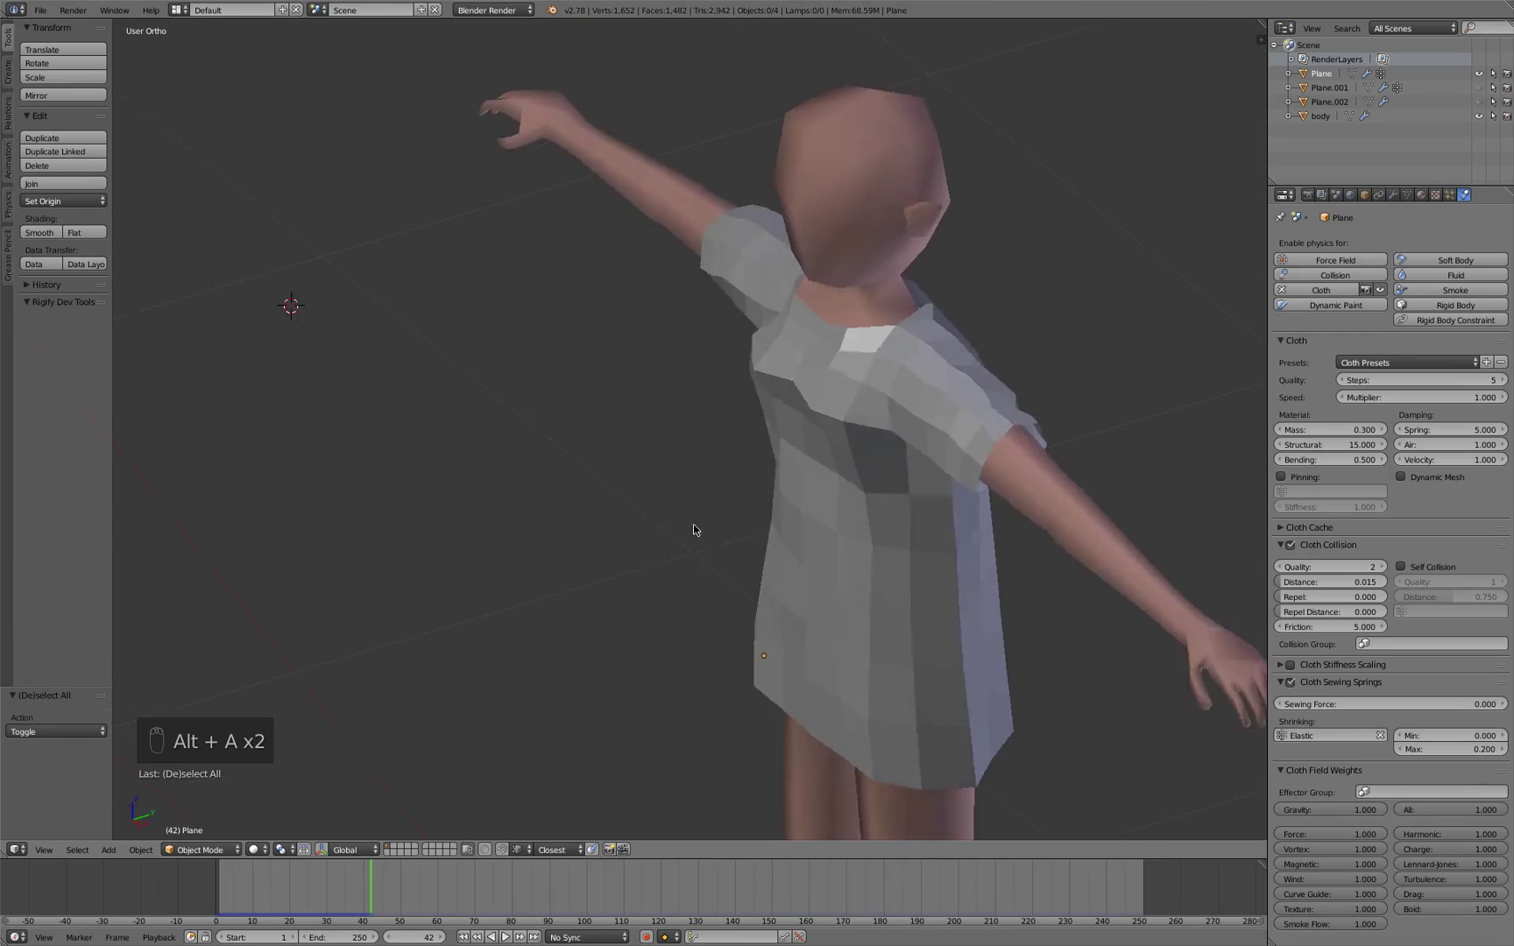
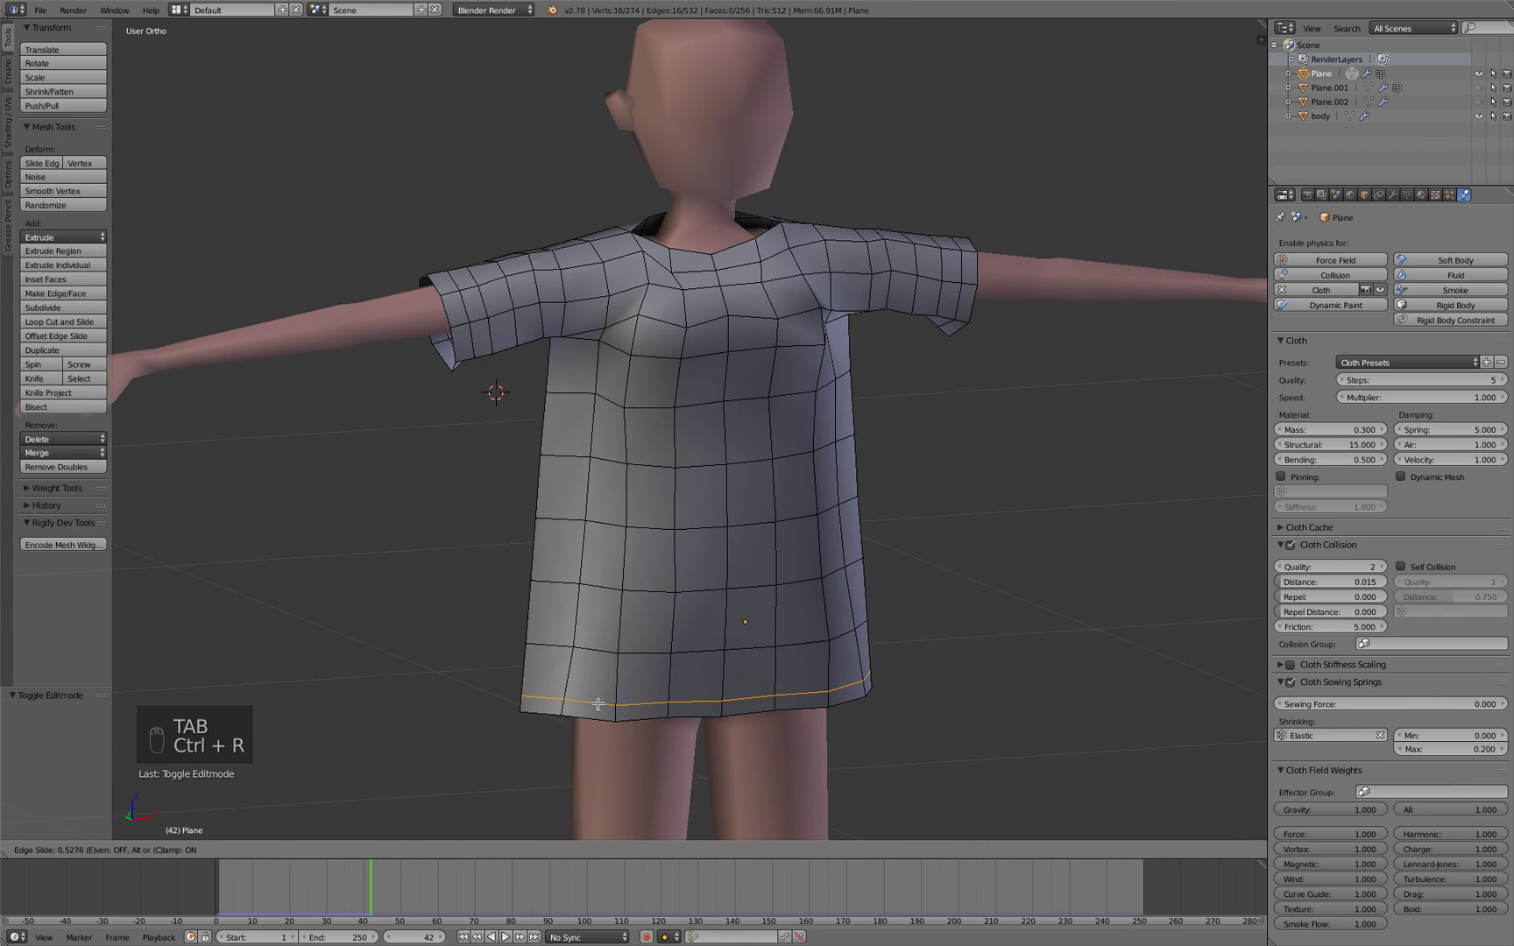
Select the shirt's hem ring and add it to the Elastic vertex group
{"action": "key", "text": "ctrl+Tab"}
{"action": "key", "text": "a"}
{"action": "key", "text": "a"}
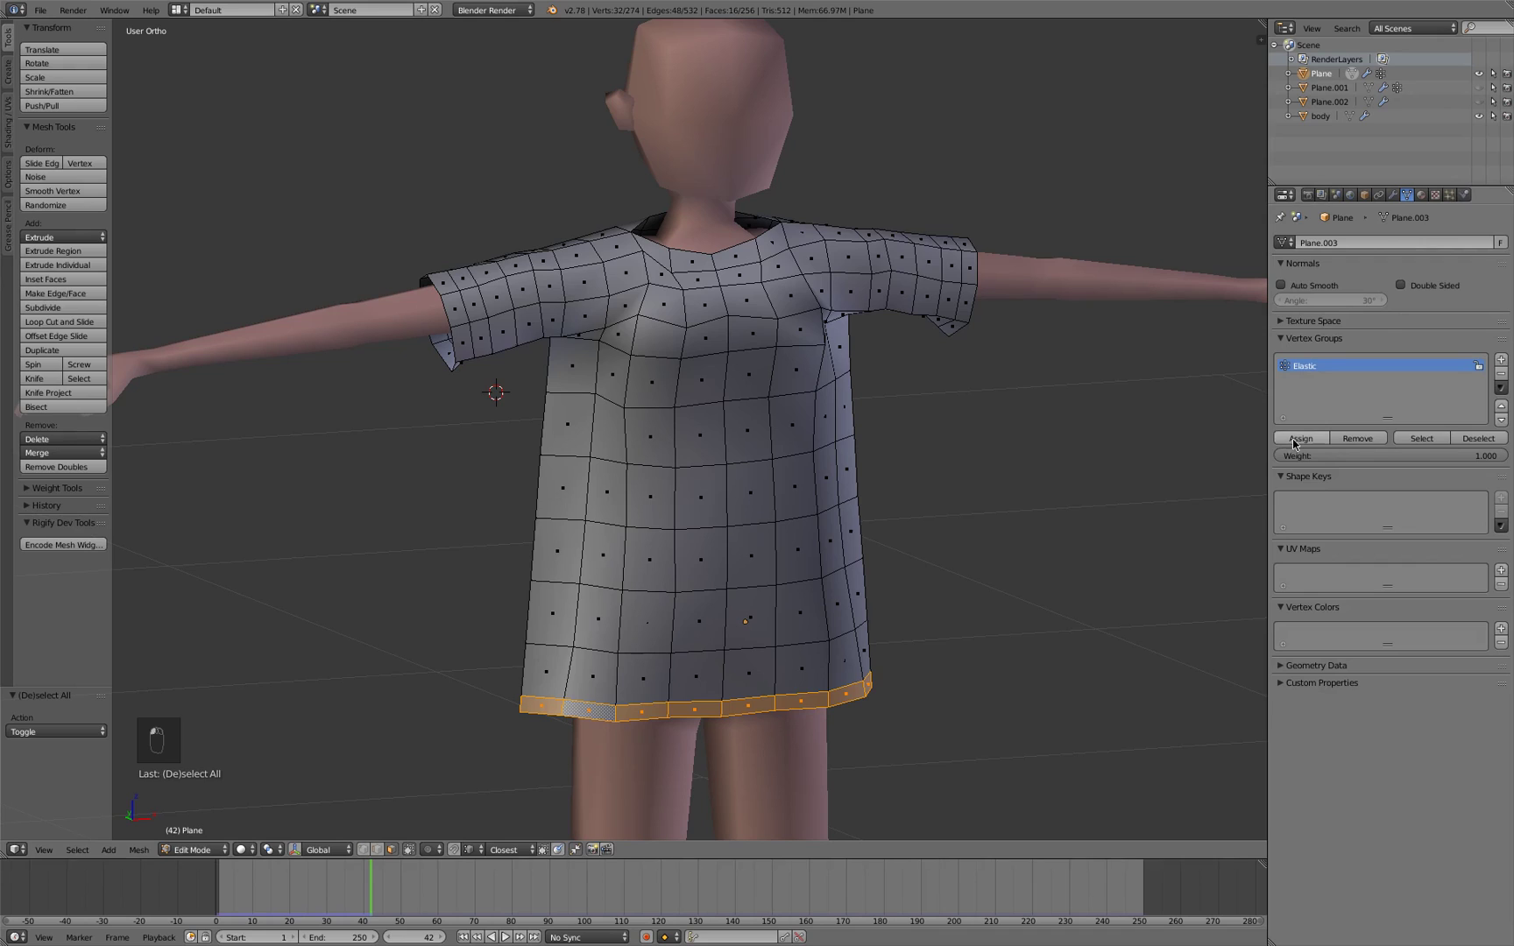
Play the simulation to frame 27, then return to mesh editing with everything deselected
{"action": "key", "text": "Tab"}
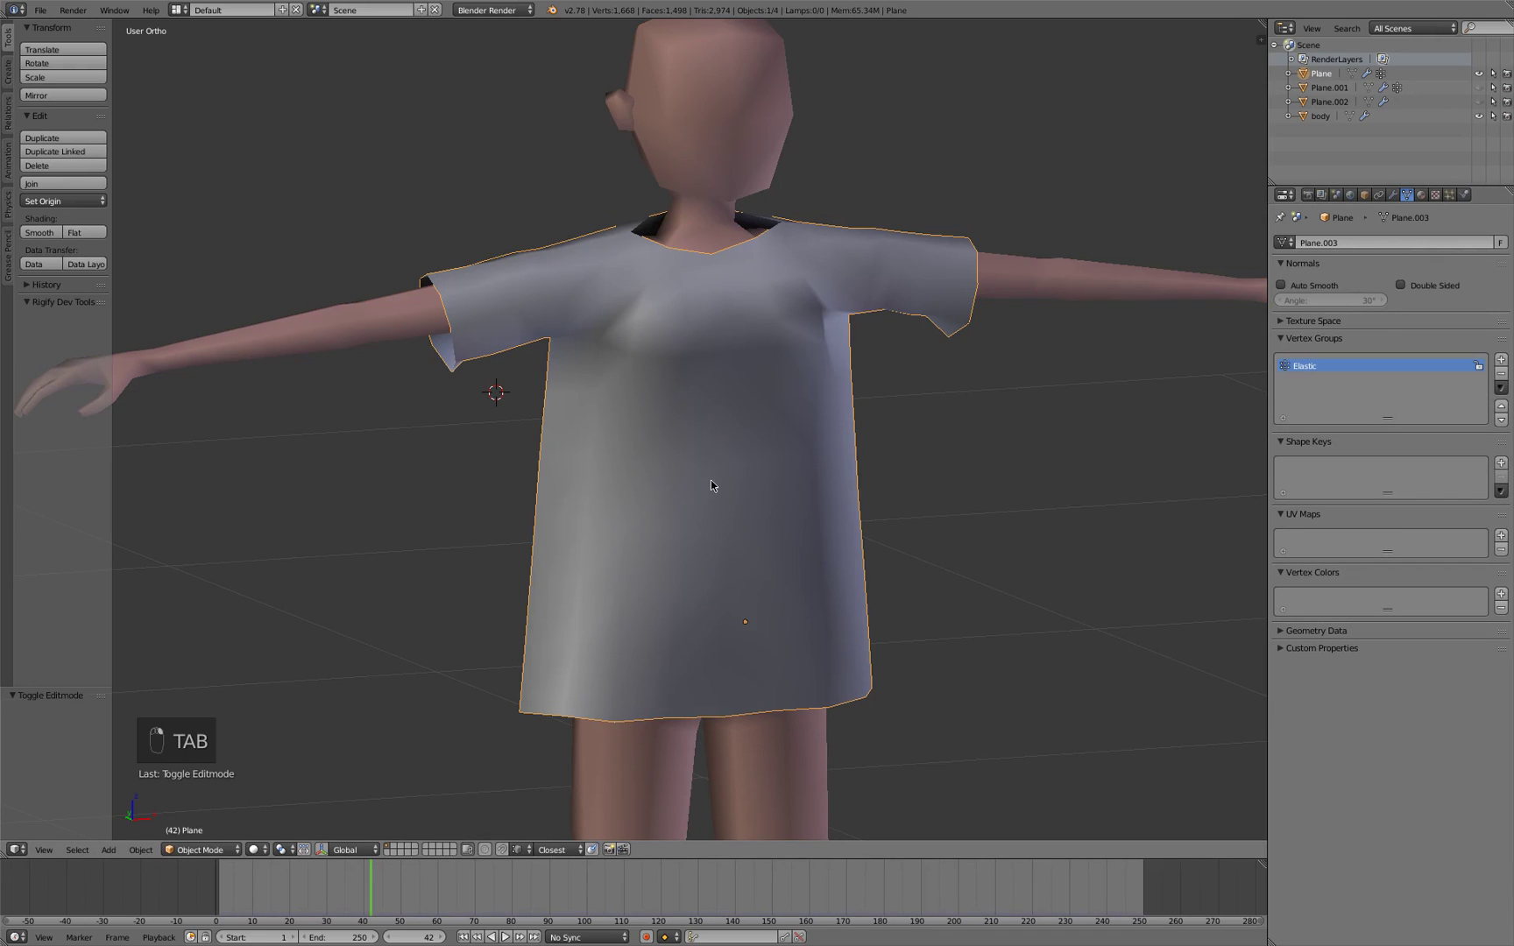
{"action": "key", "text": "shift+Left"}
{"action": "key", "text": "alt+a"}
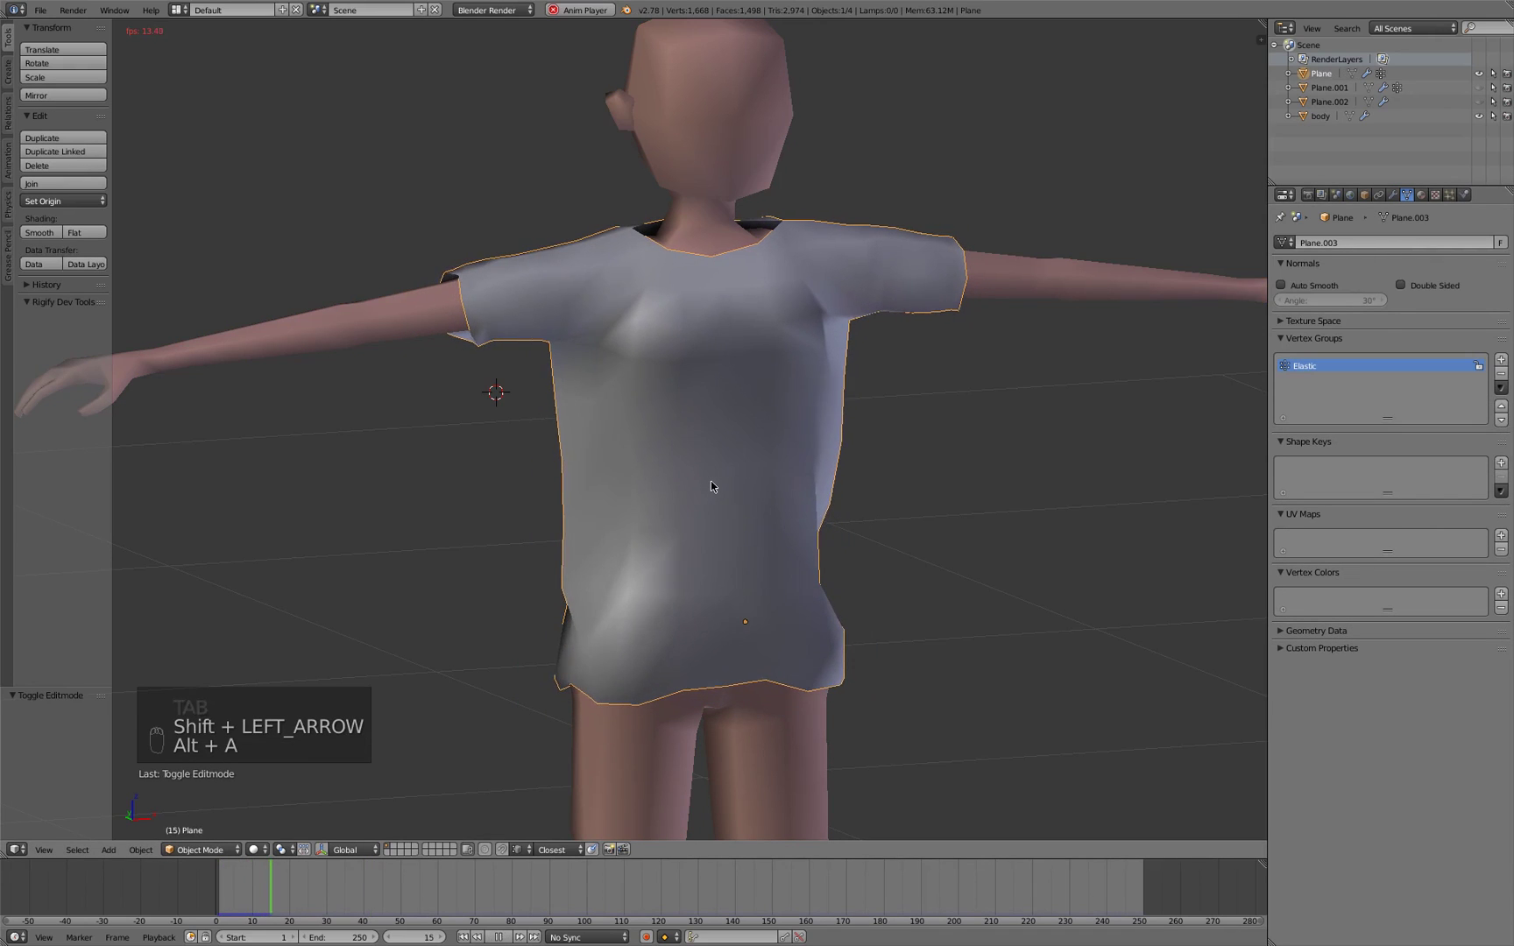
{"action": "key", "text": "alt+a"}
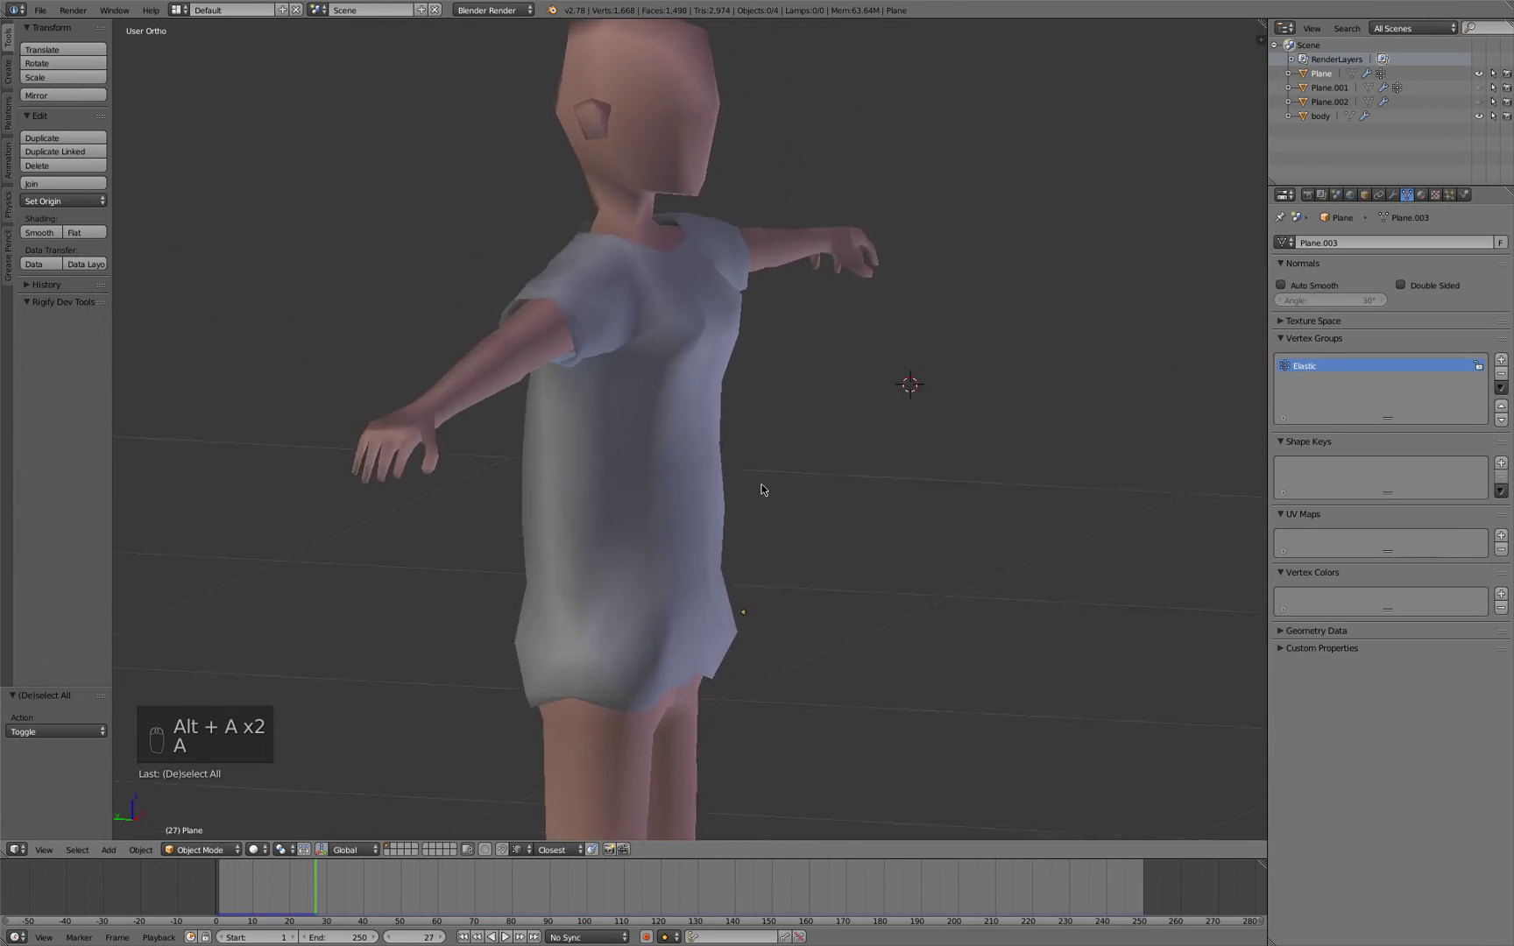
{"action": "key", "text": "Tab"}
{"action": "key", "text": "a"}
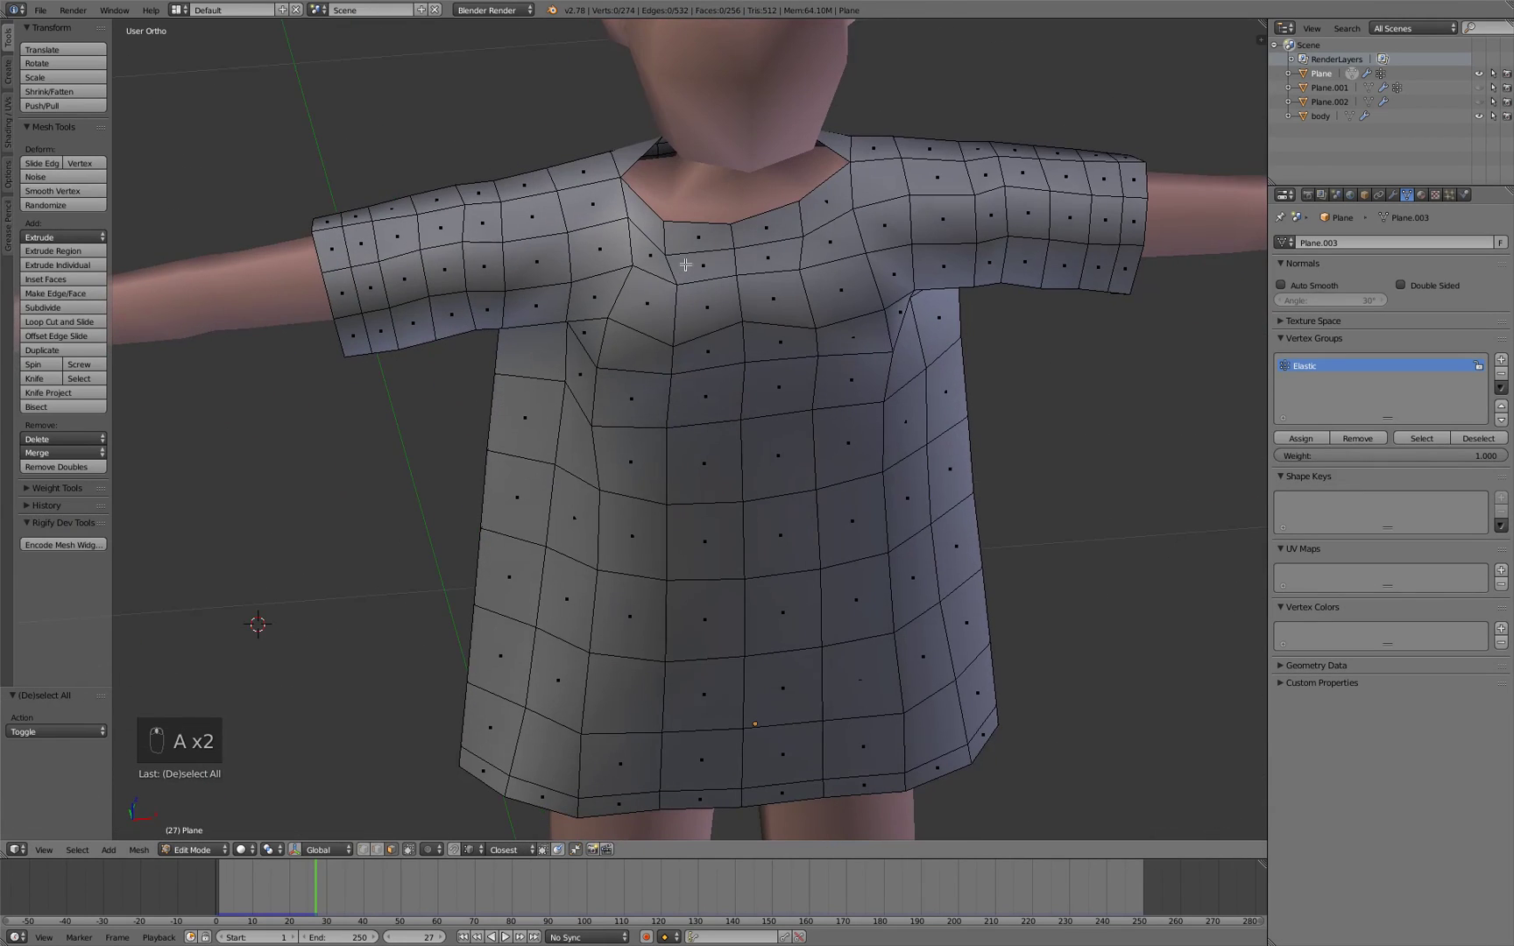
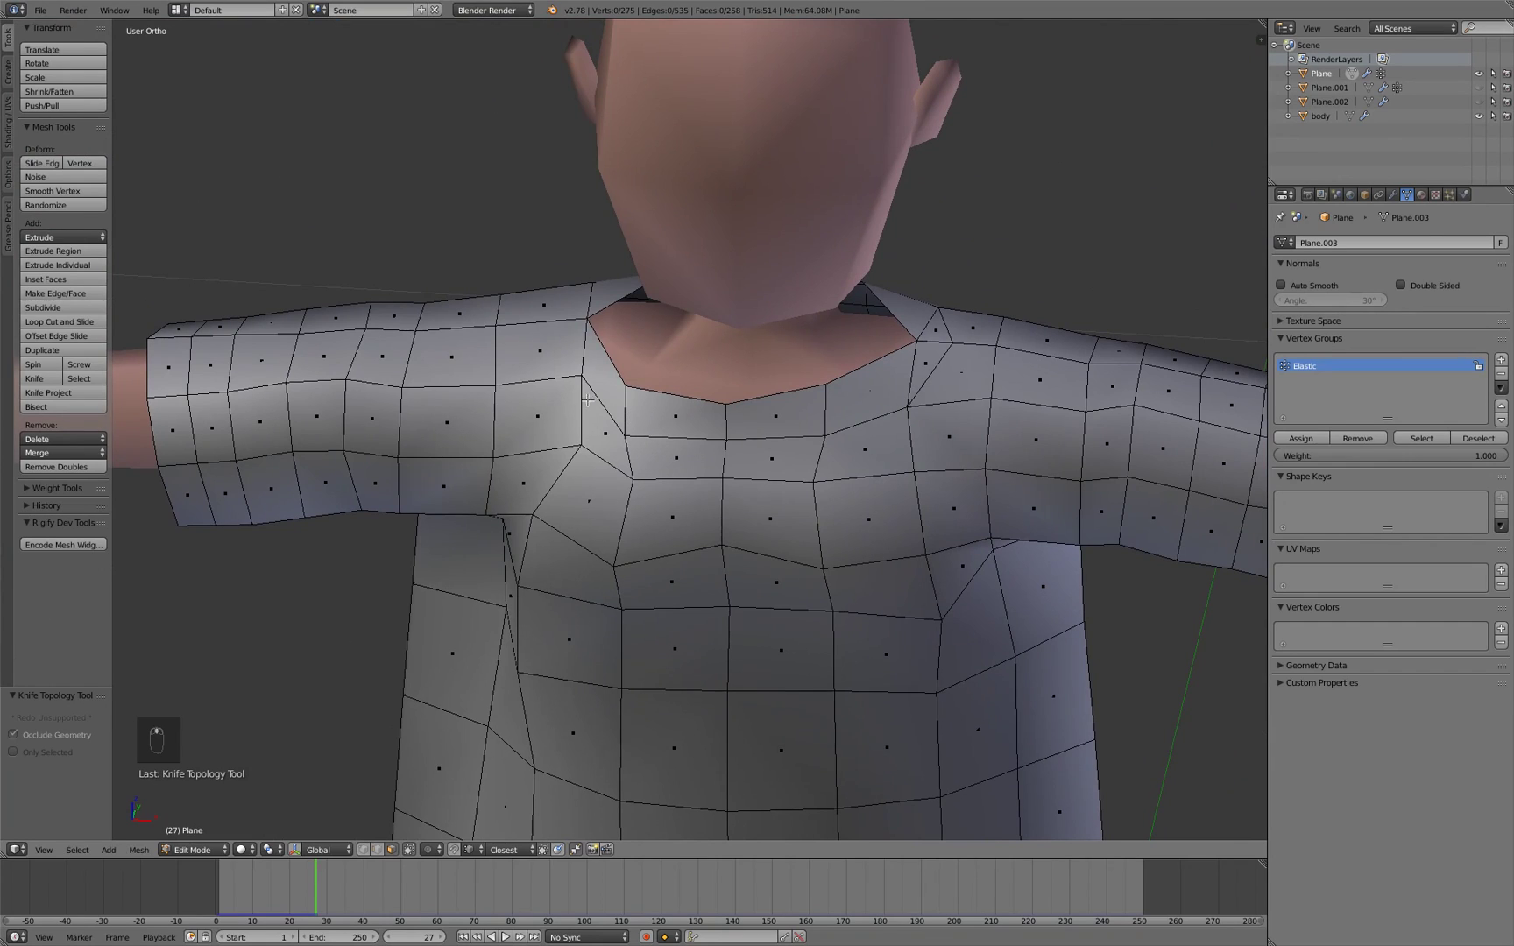
Knife-cut new edges at the neckline and add an edge loop running close around the collar
{"action": "key", "text": "k"}
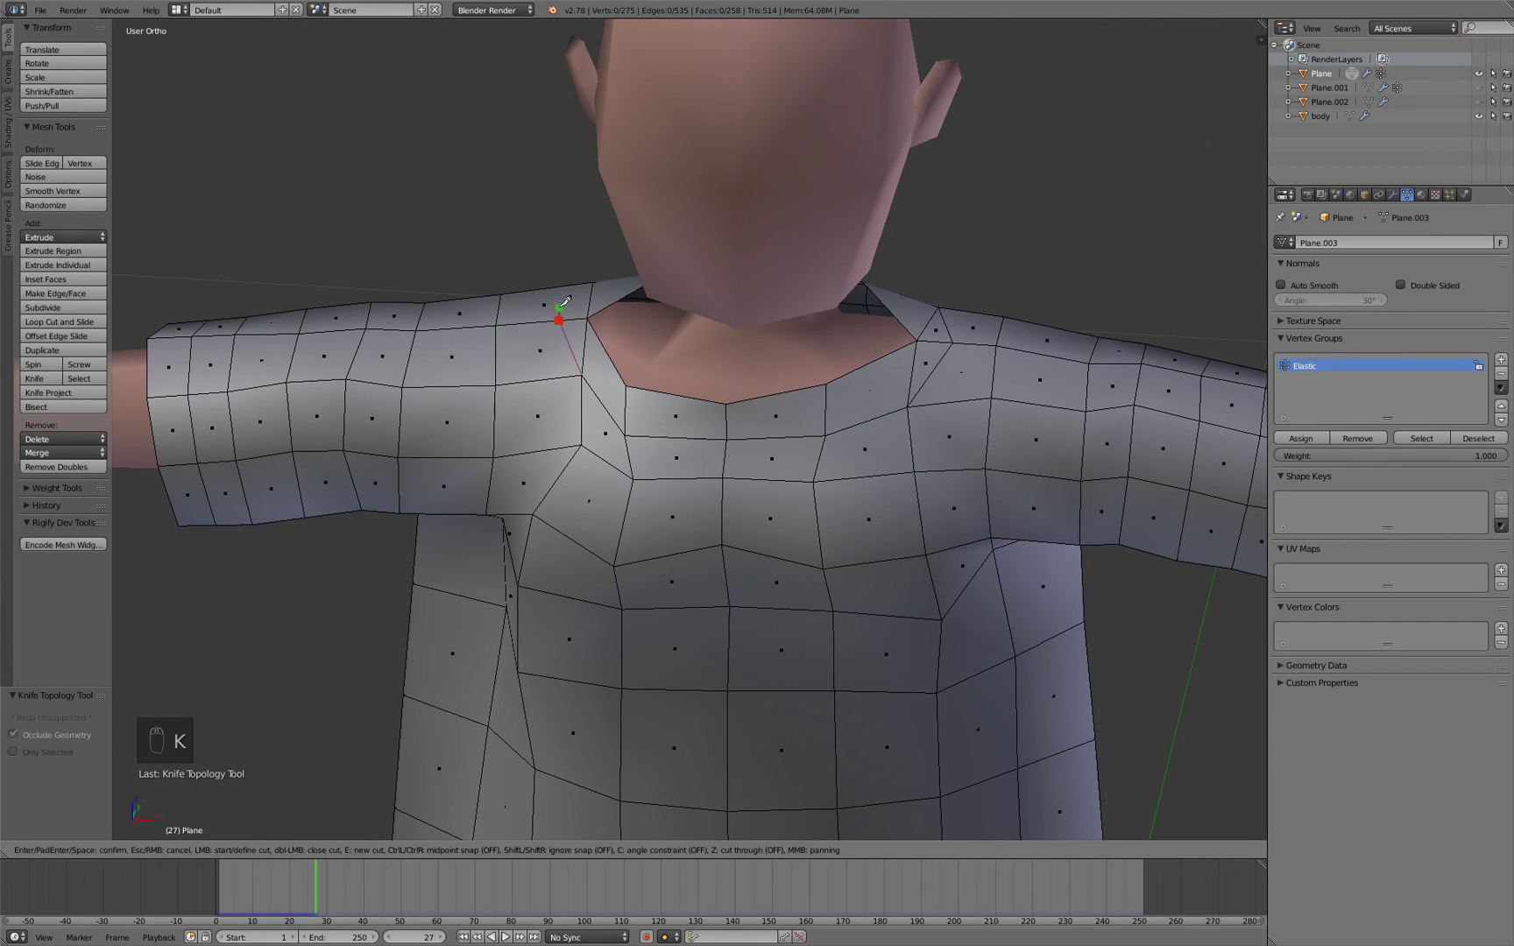
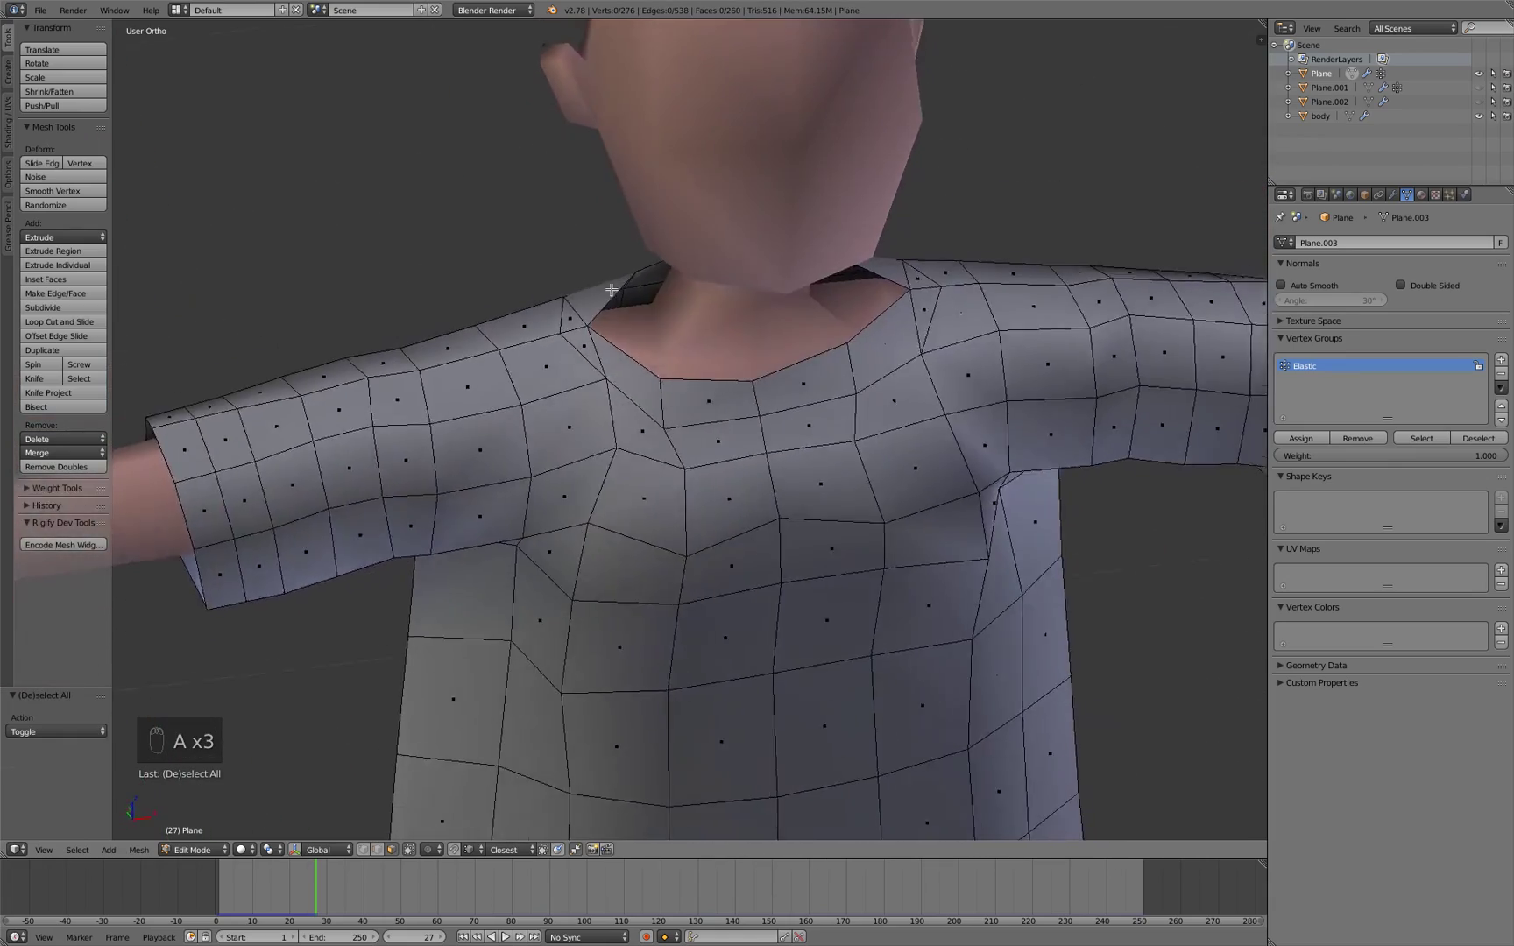
{"action": "key", "text": "ctrl+r"}
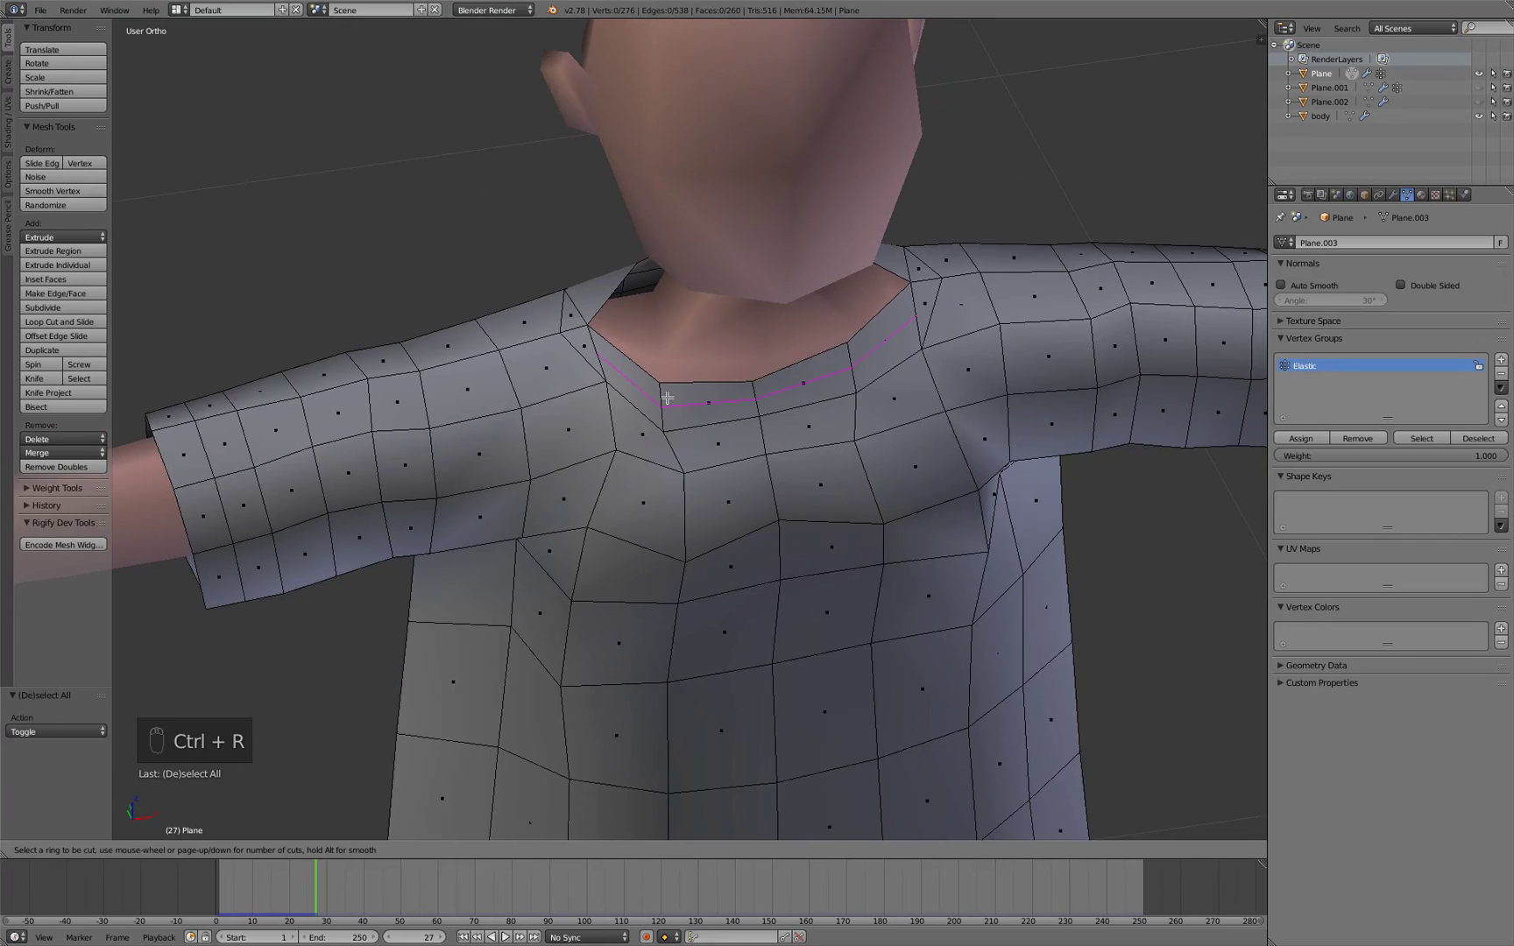
{"action": "left_click_drag", "start_coordinate": [573, 315], "coordinate": [629, 329]}
{"action": "key", "text": "ctrl+r"}
{"action": "key", "text": "a"}
Cut the remaining neckline corner and select the collar face ring as the elastic neck band
{"action": "key", "text": "ctrl+Tab"}
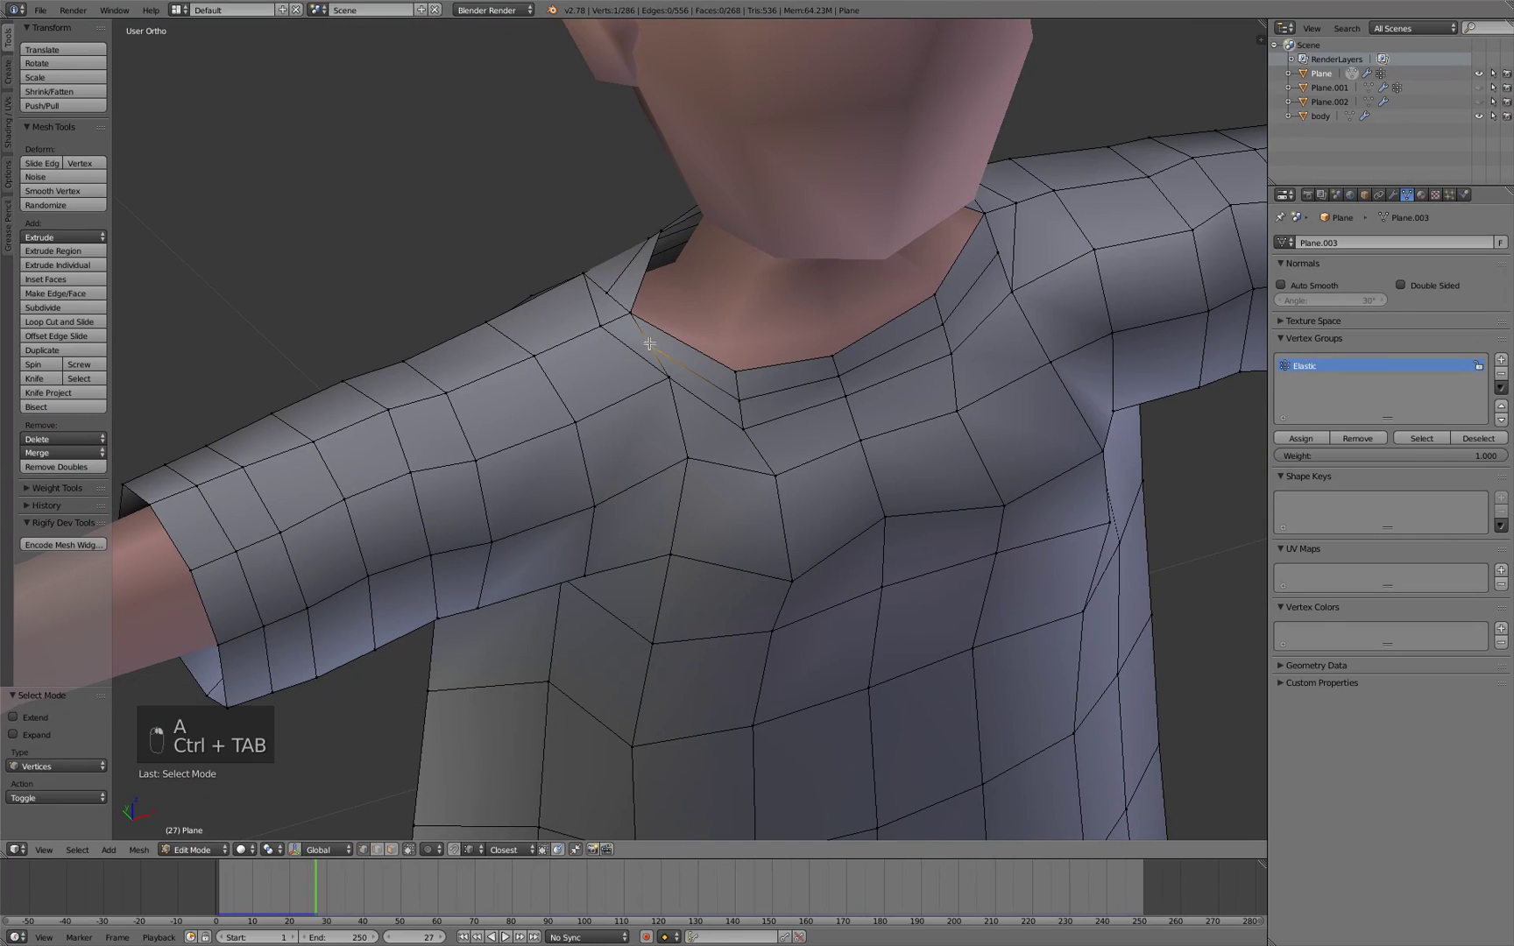
{"action": "key", "text": "a"}
{"action": "key", "text": "k"}
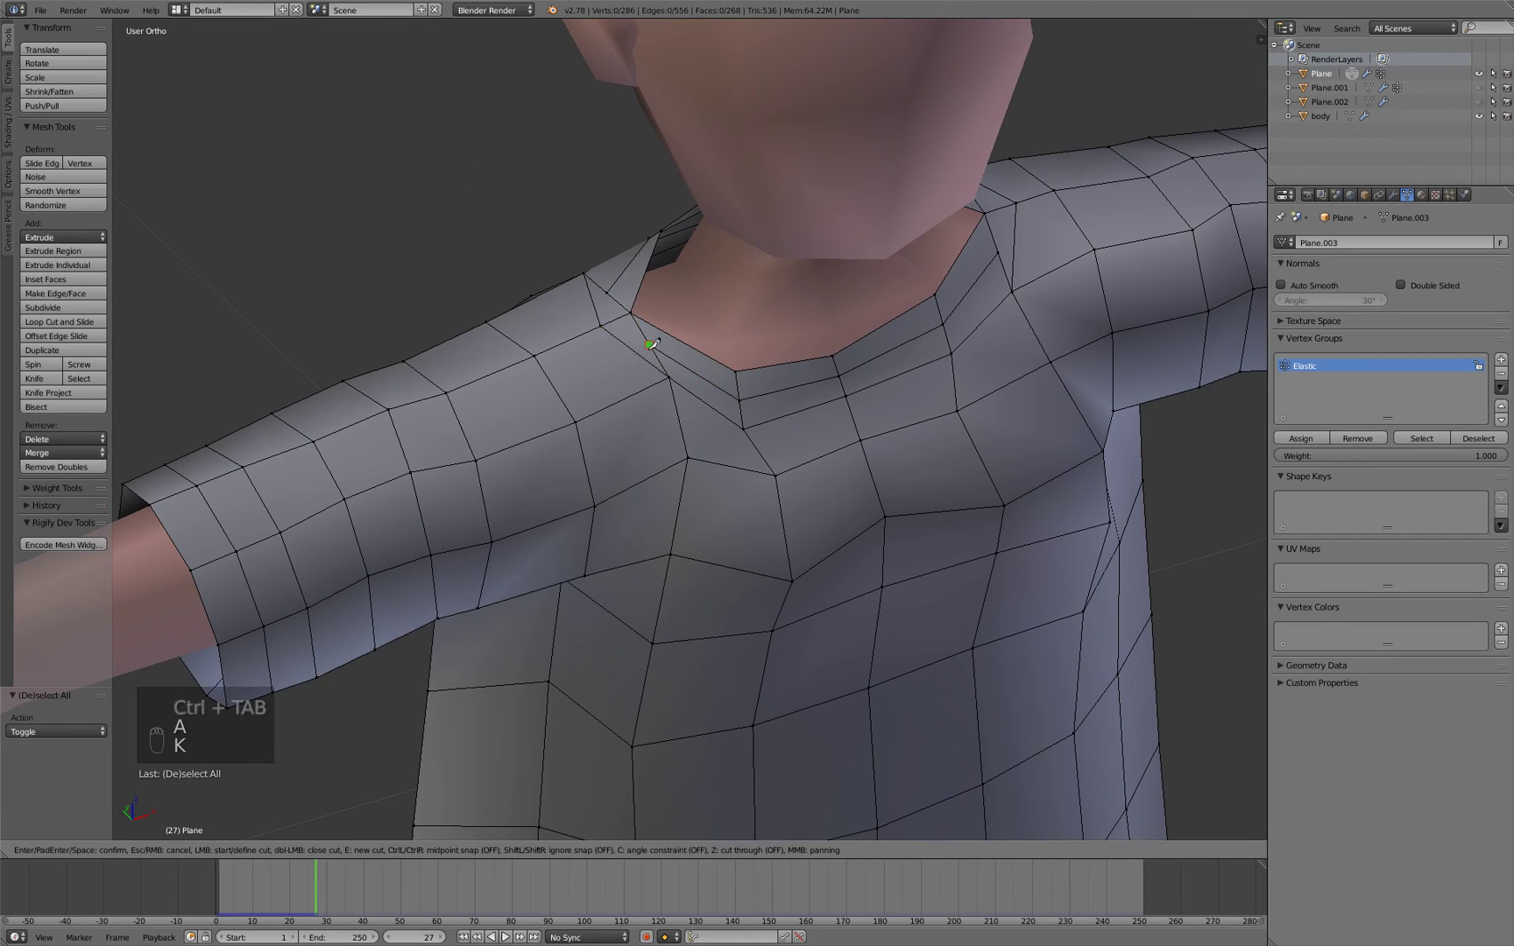
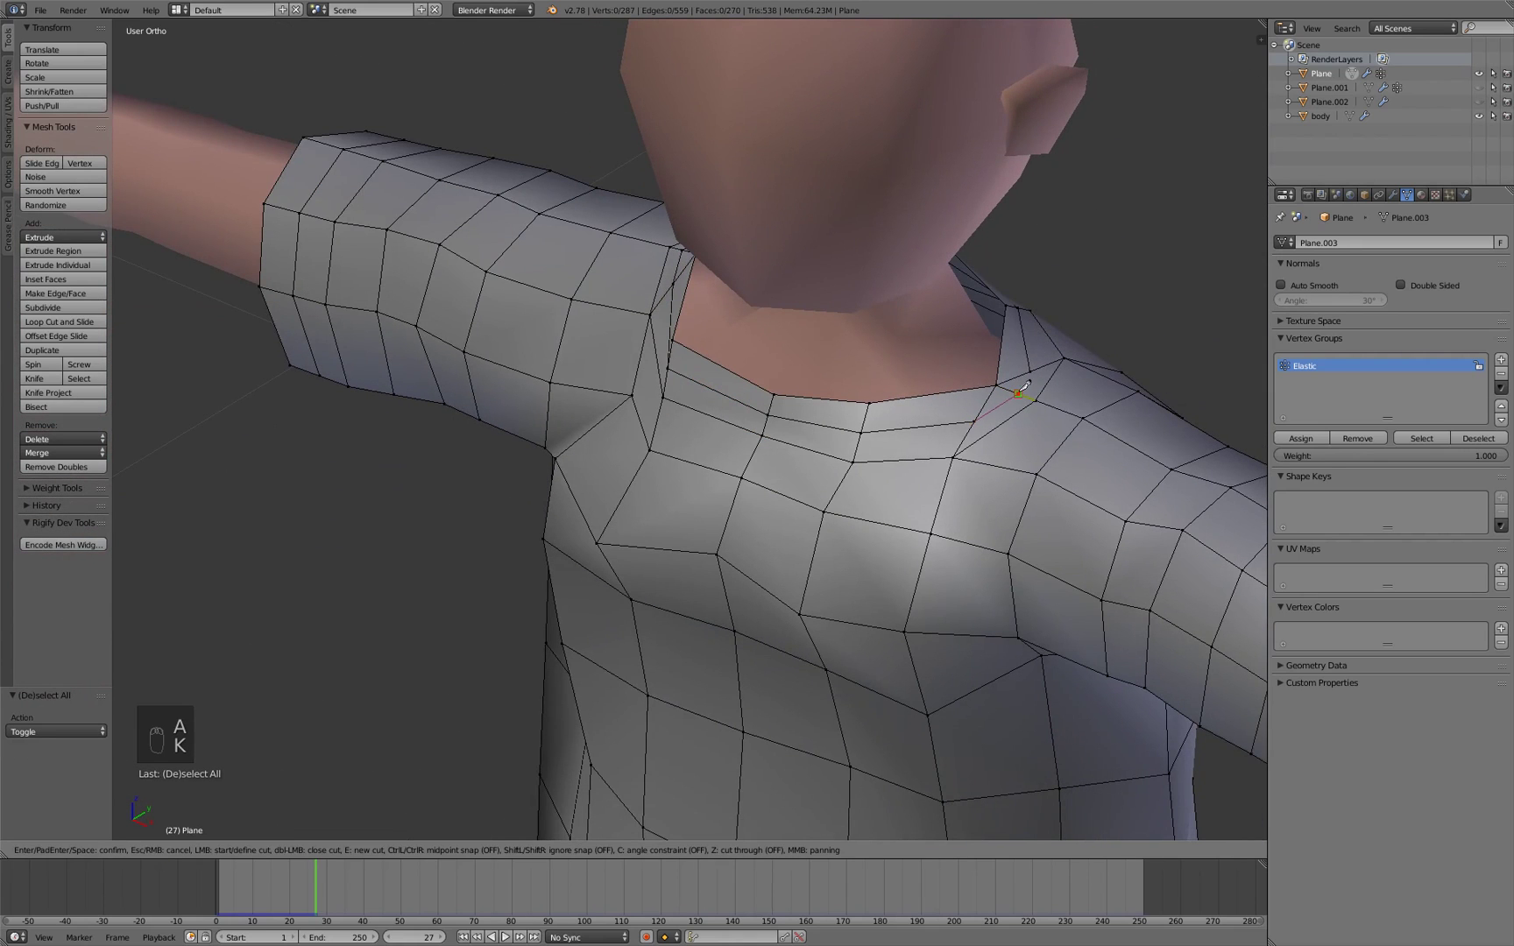
{"action": "key", "text": "a"}
{"action": "key", "text": "ctrl+Tab"}
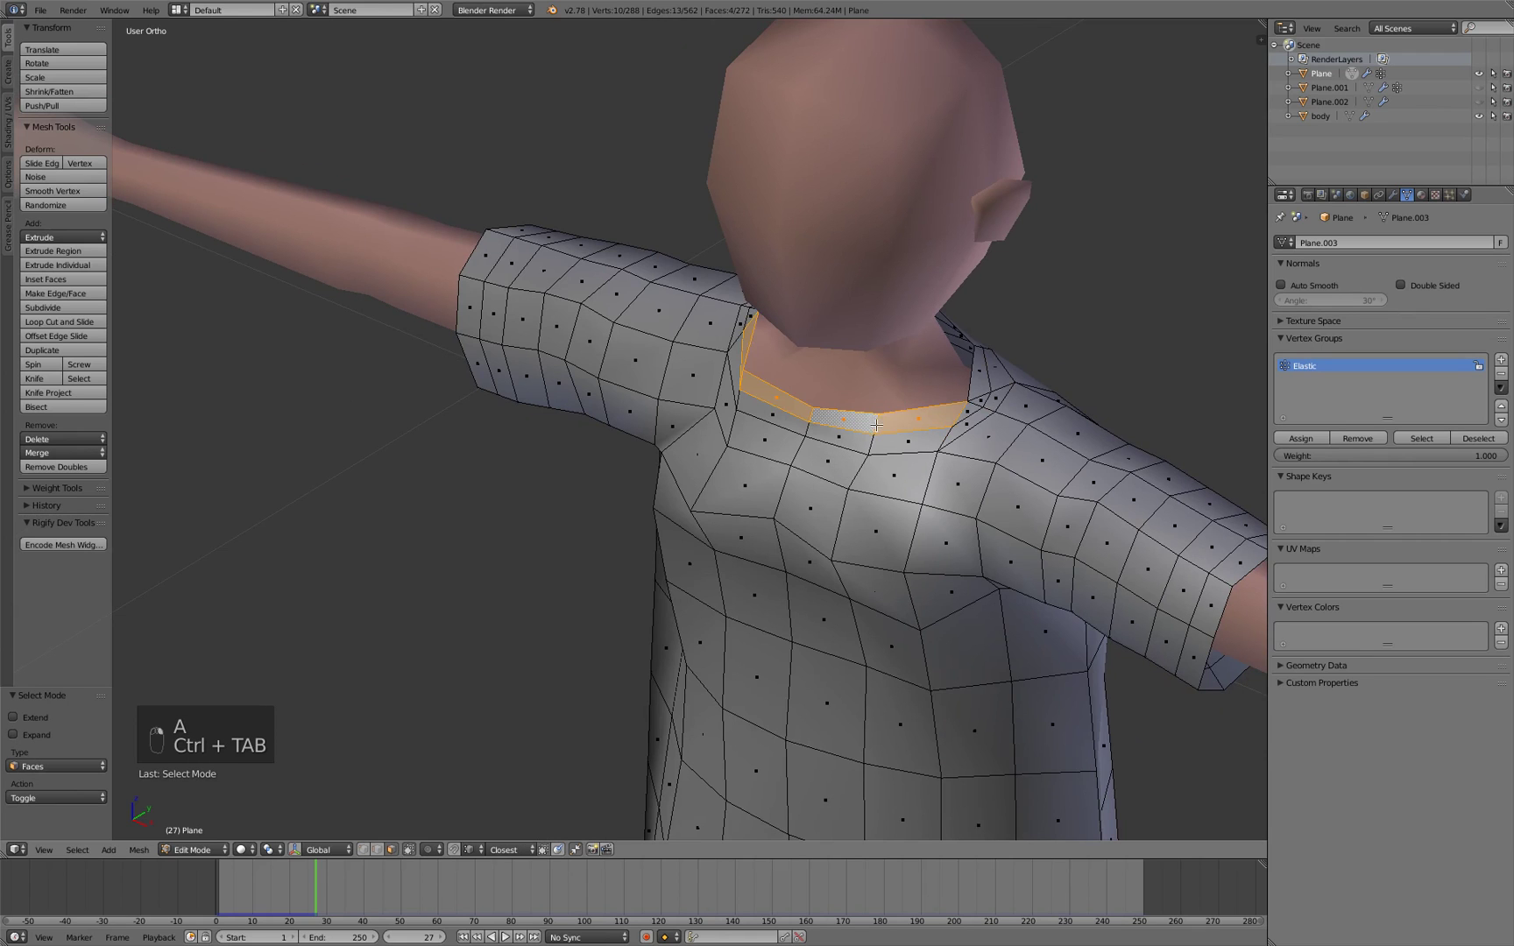
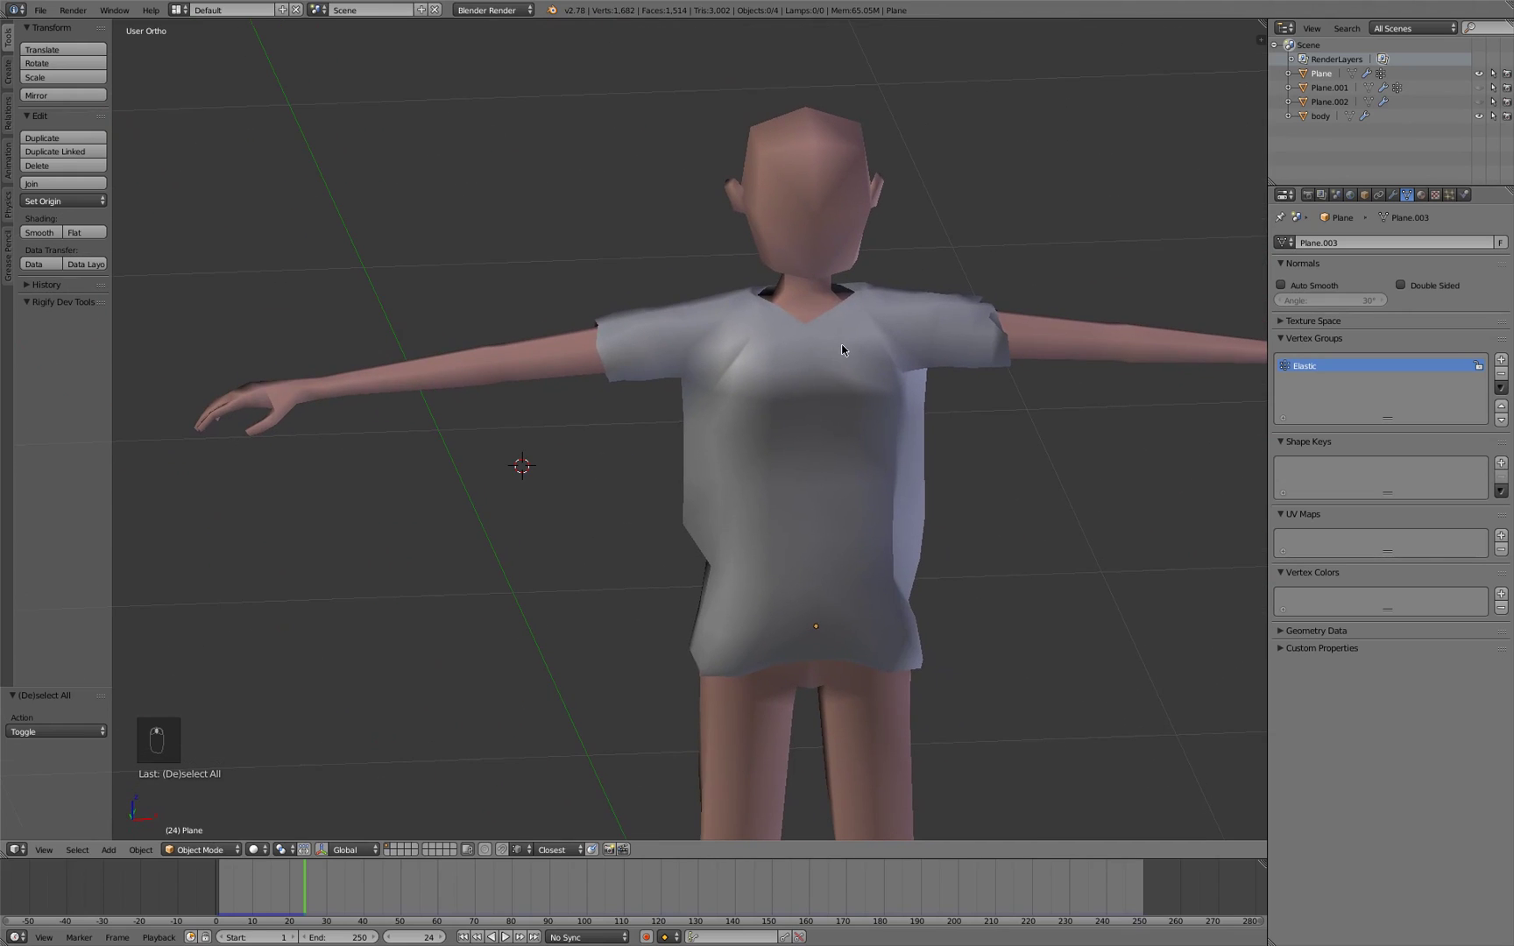
Rewind to the first frame and replay the cloth simulation so the shirt settles on the body
{"action": "key", "text": "shift+Left"}
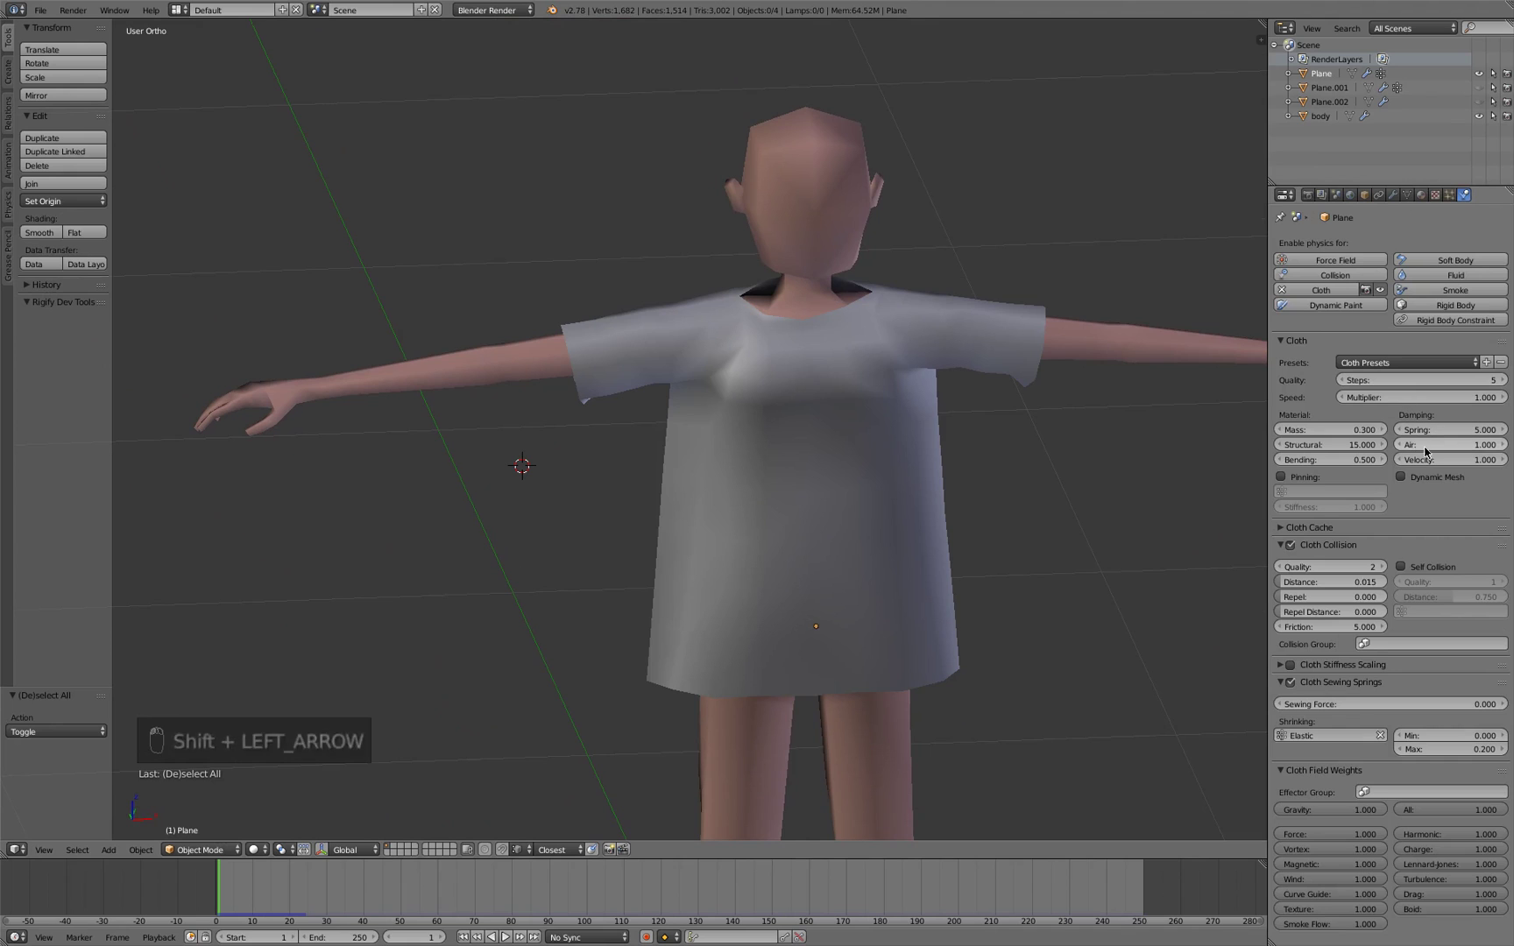
{"action": "key", "text": "alt+a"}
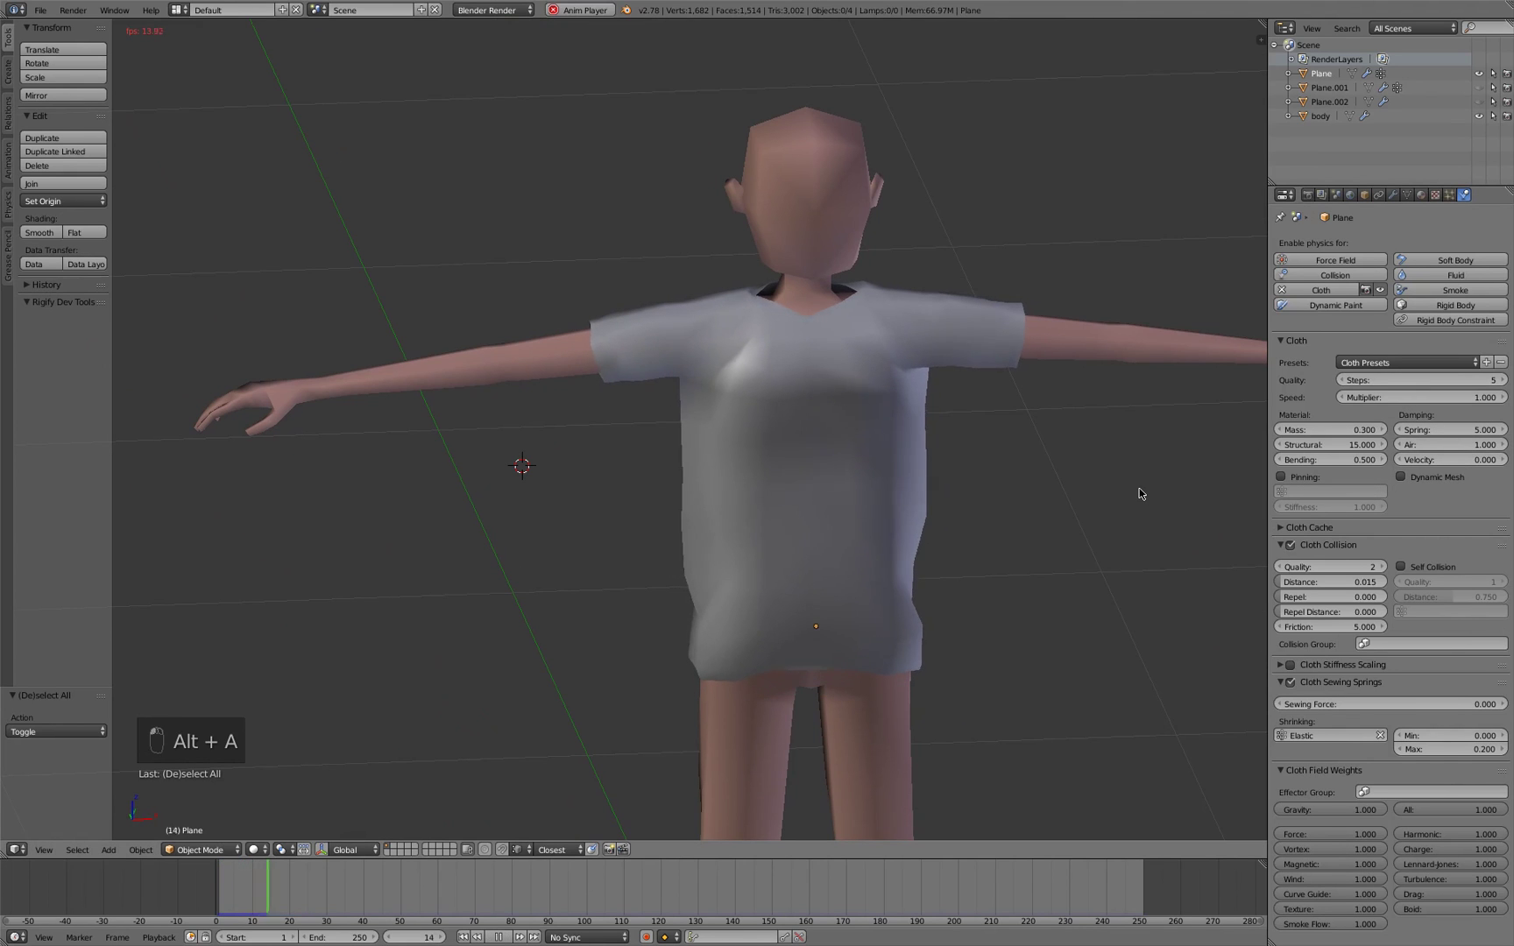
{"action": "key", "text": "alt+a"}
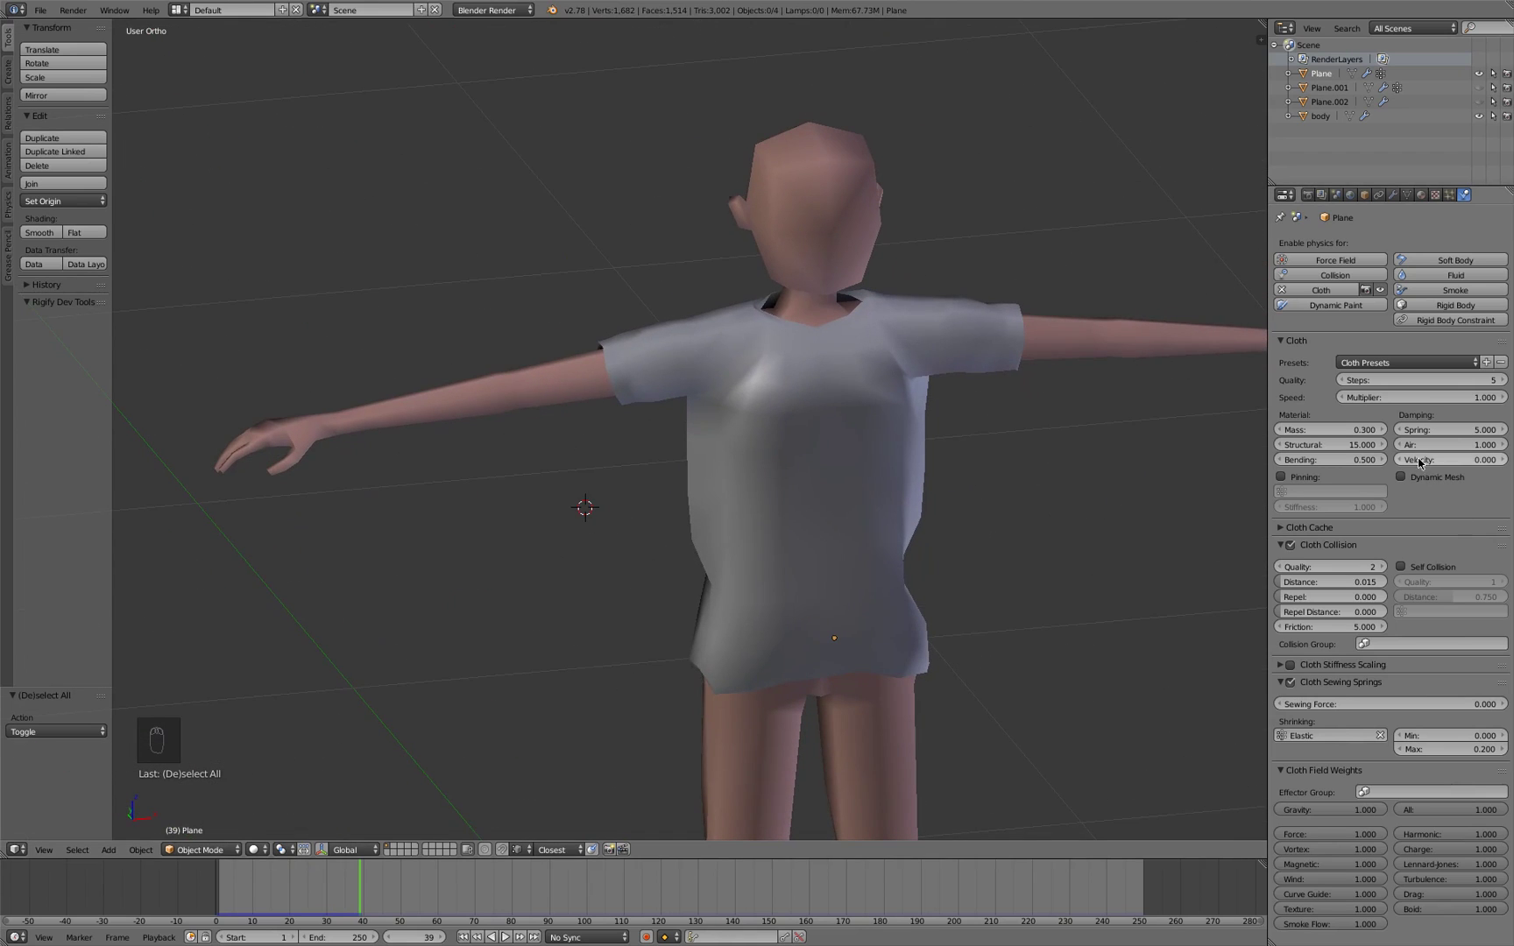
{"action": "key", "text": "alt+a"}
{"action": "key", "text": "alt+a"}
Orbit around the shirted figure, then view it from the front to check the V-shaped neckline fit
{"action": "left_click_drag", "start_coordinate": [759, 374], "coordinate": [798, 354]}
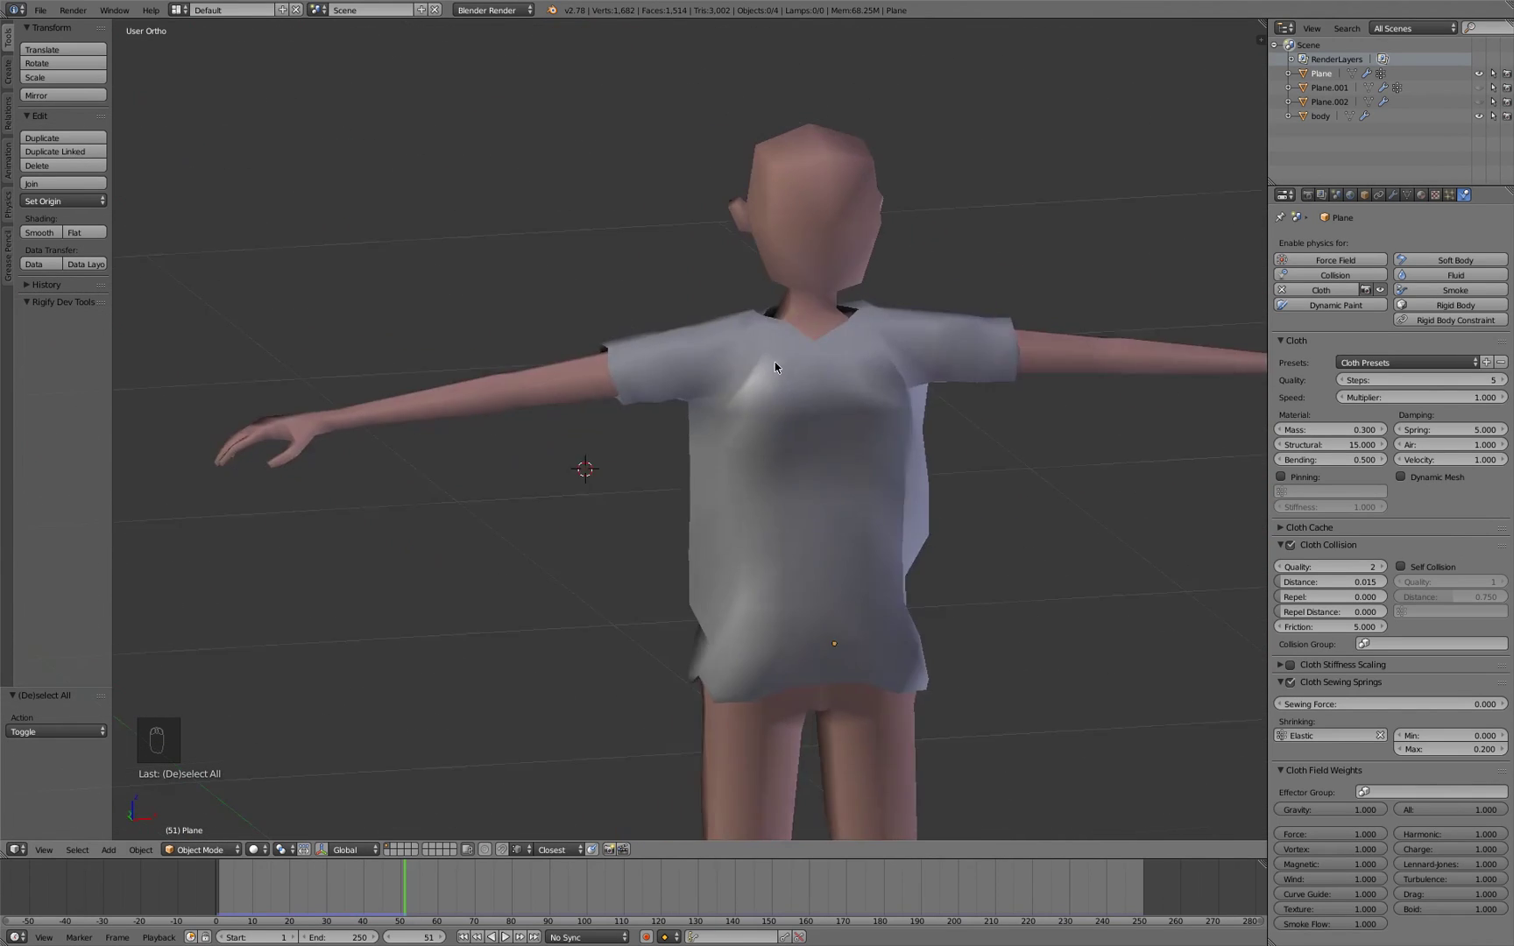
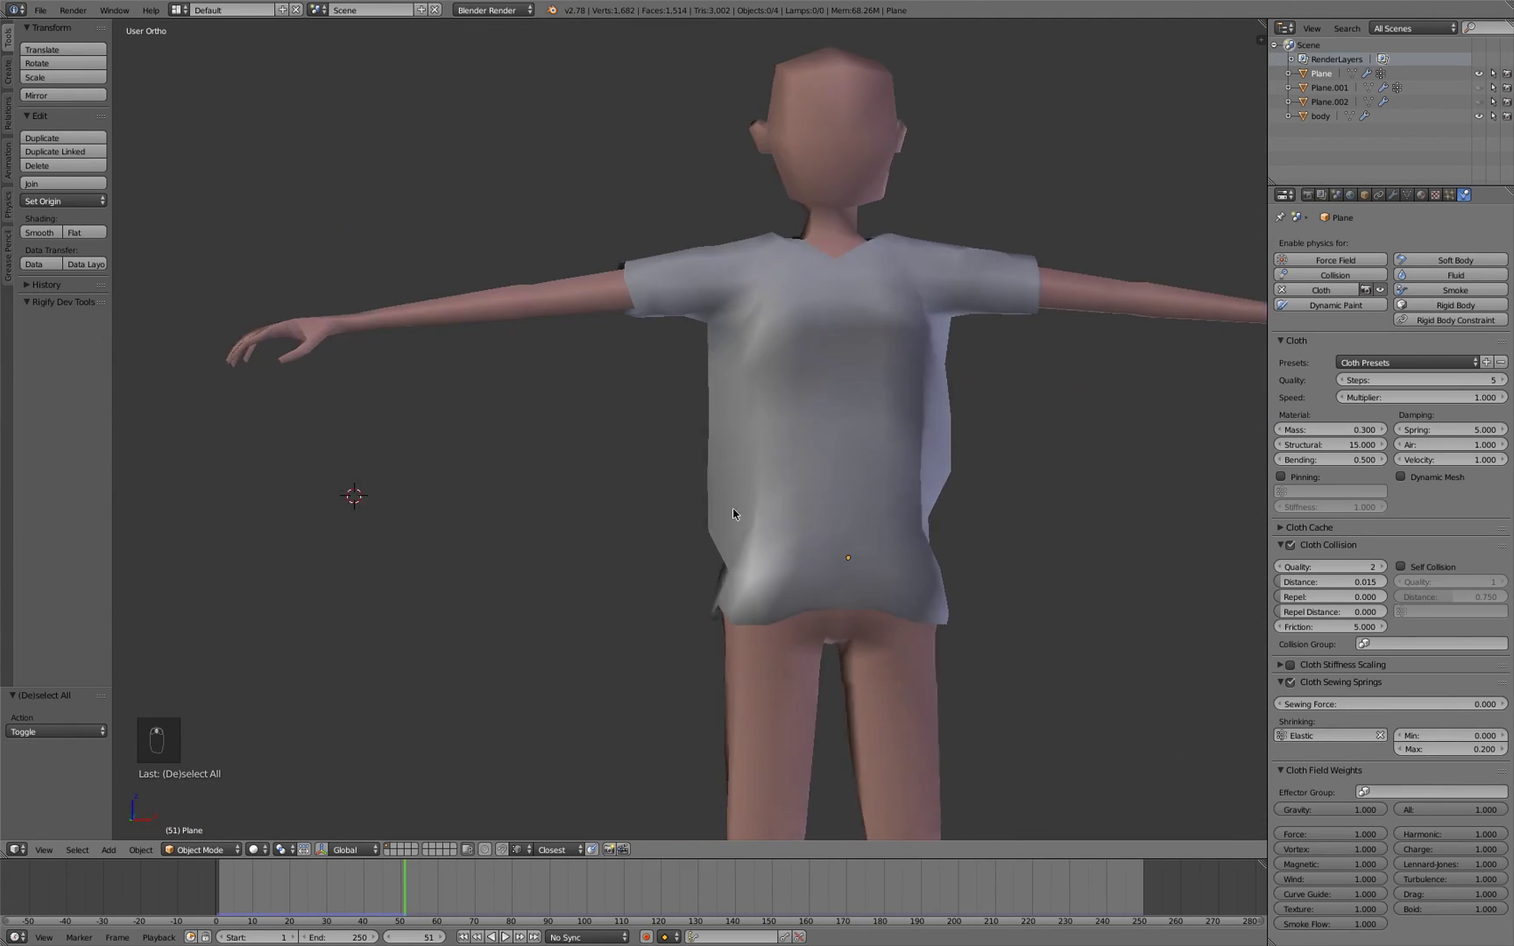
{"action": "left_click_drag", "start_coordinate": [780, 524], "coordinate": [667, 412]}
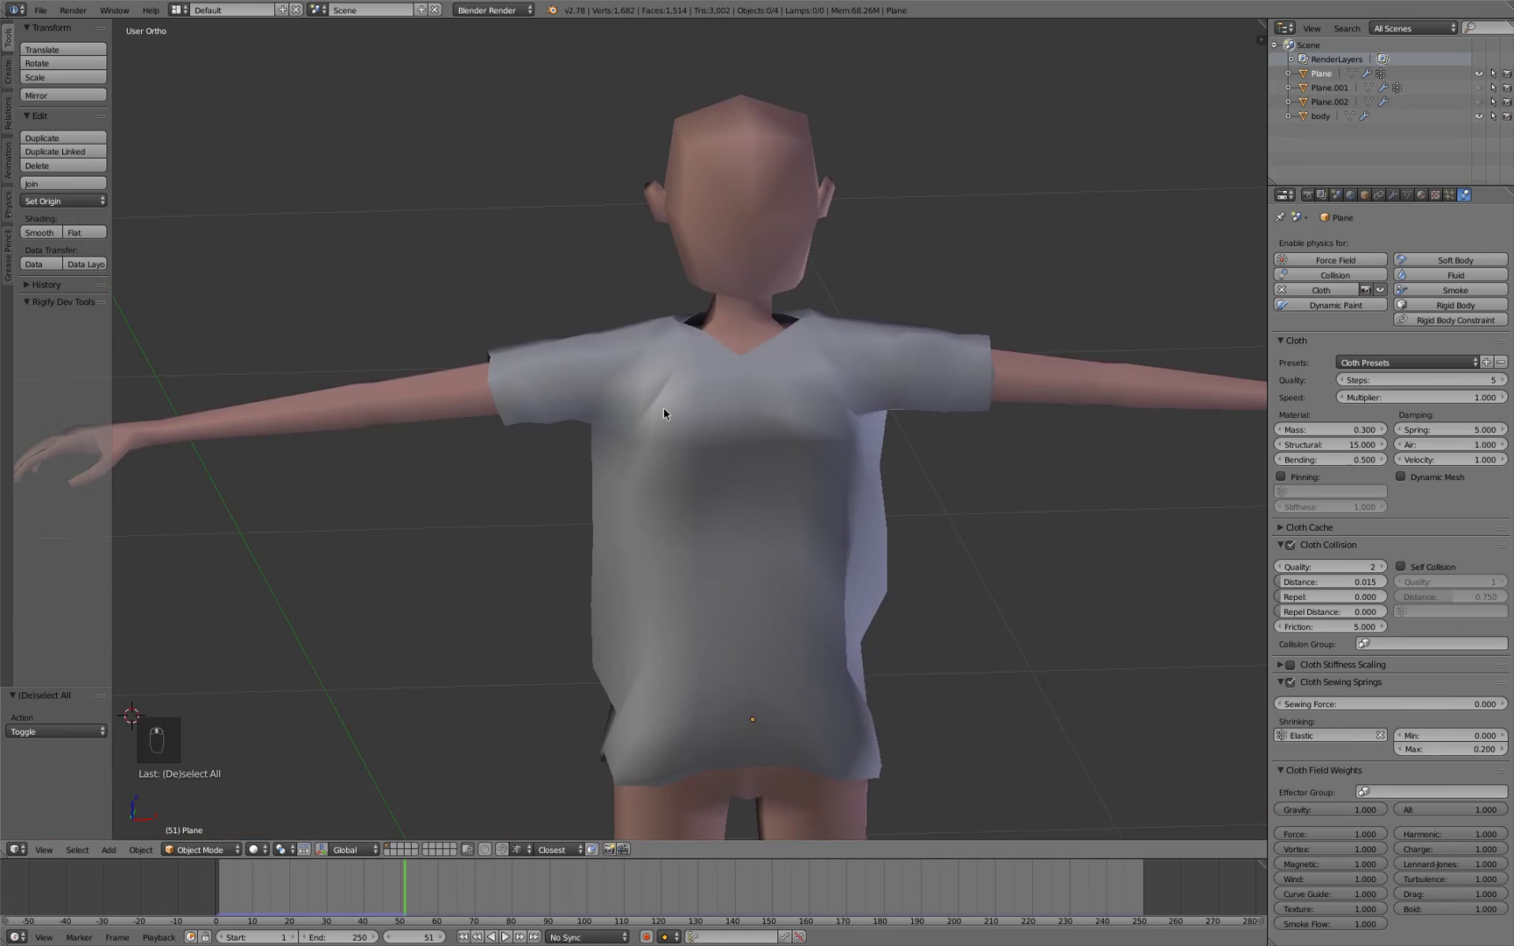
{"action": "left_click_drag", "start_coordinate": [702, 448], "coordinate": [717, 452]}
{"action": "middle_click", "coordinate": [810, 462]}
{"action": "middle_click", "coordinate": [710, 456]}
{"action": "key", "text": "KP_1"}
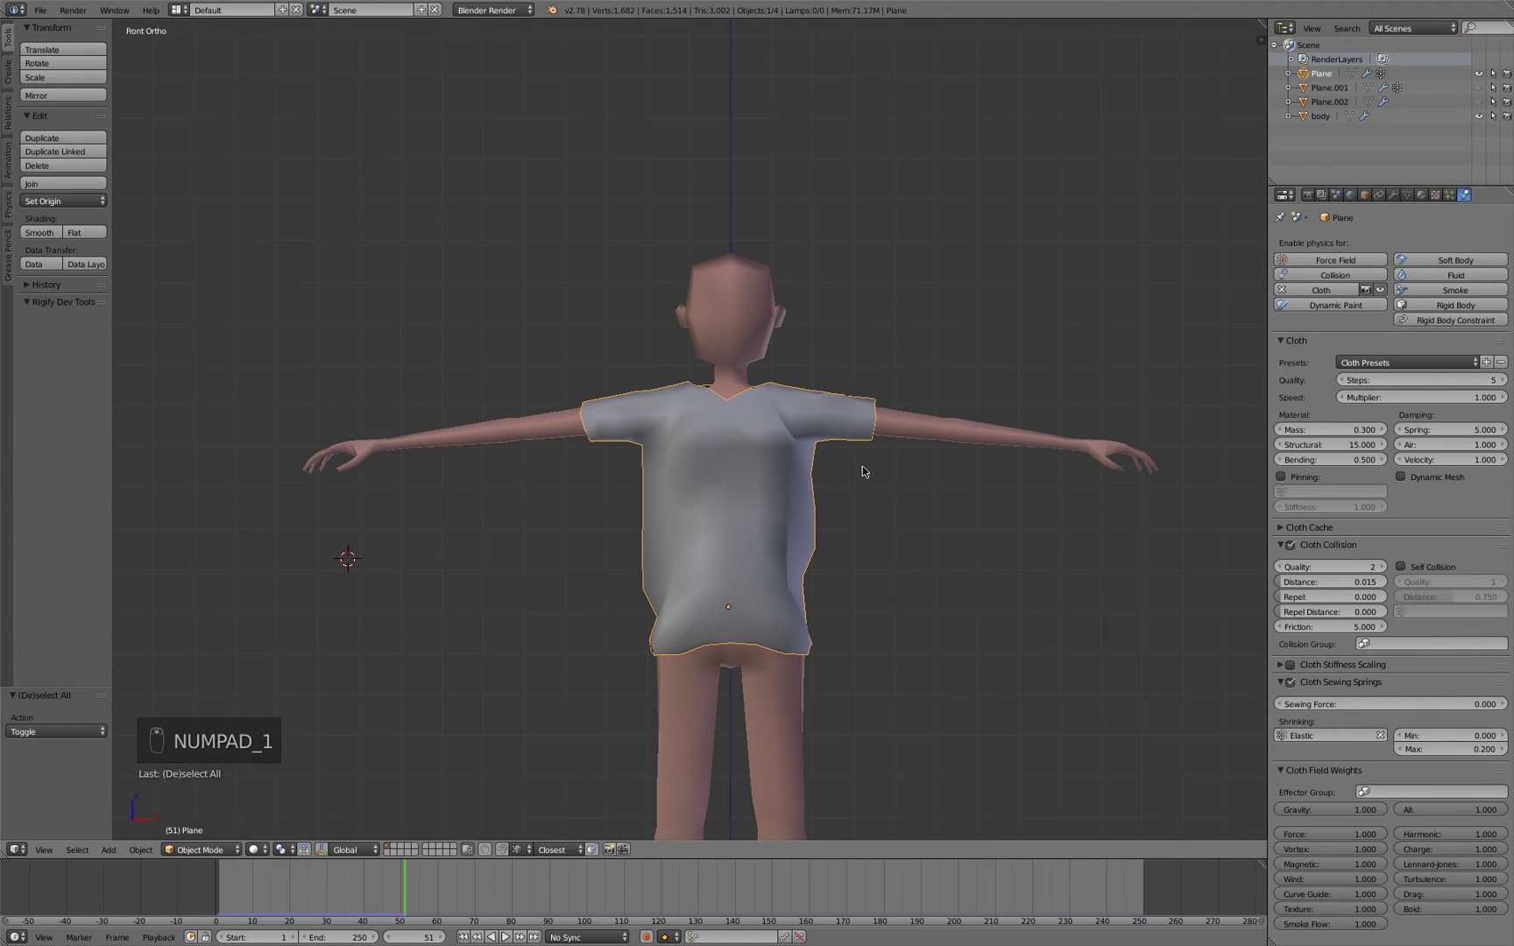
{"action": "key", "text": "a"}
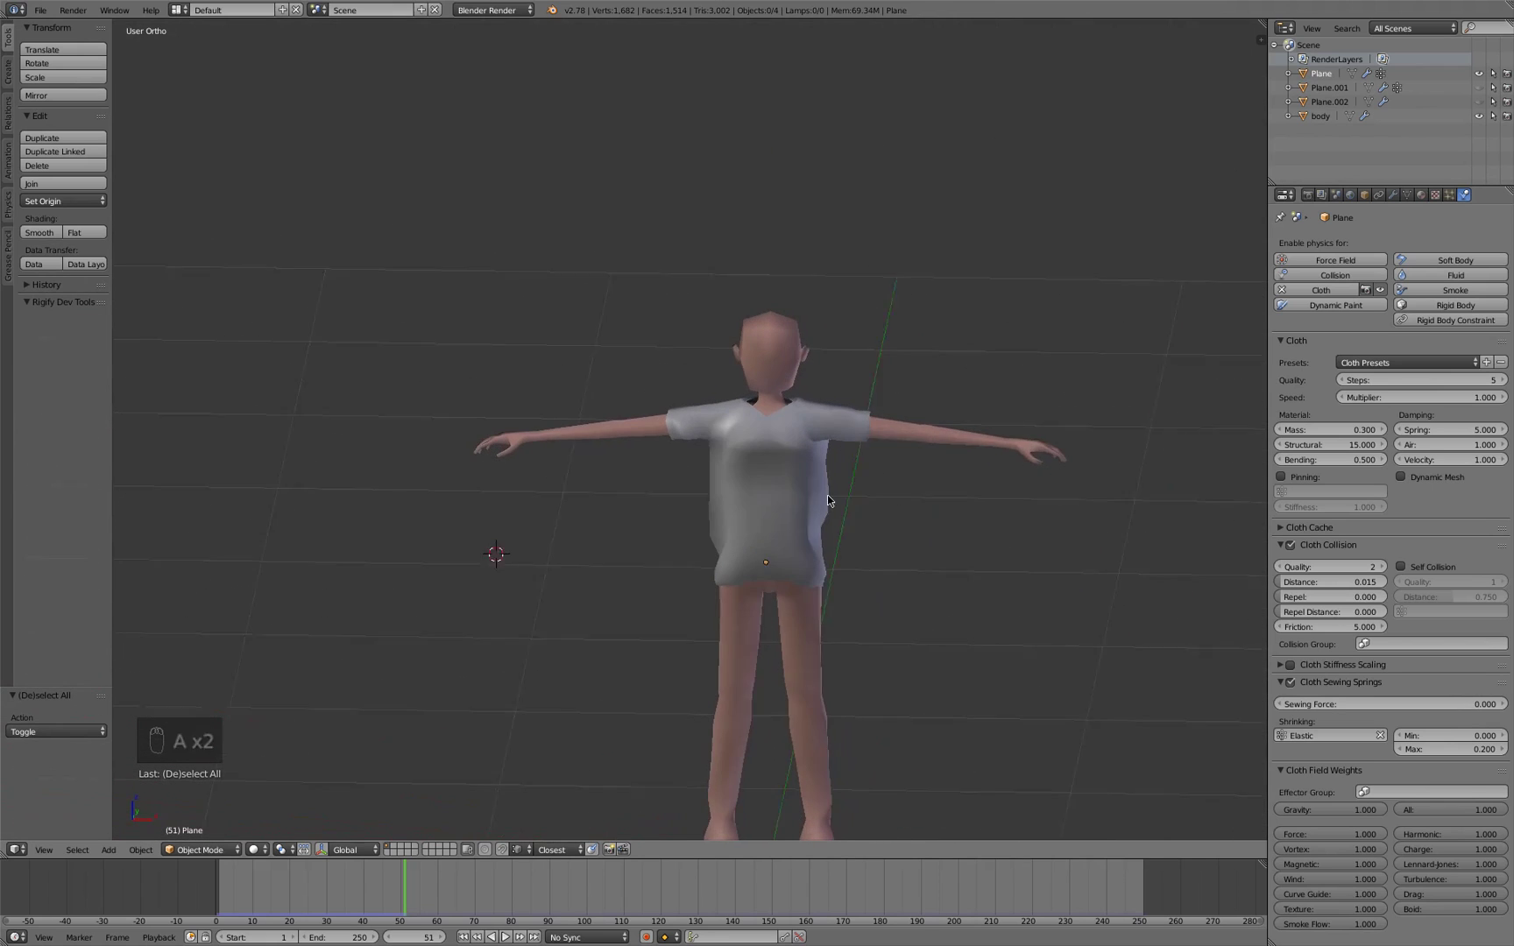
Give the shirt a new material with a dark diffuse base colour
{"action": "left_click_drag", "start_coordinate": [802, 450], "coordinate": [743, 416]}
{"action": "key", "text": "KP_5"}
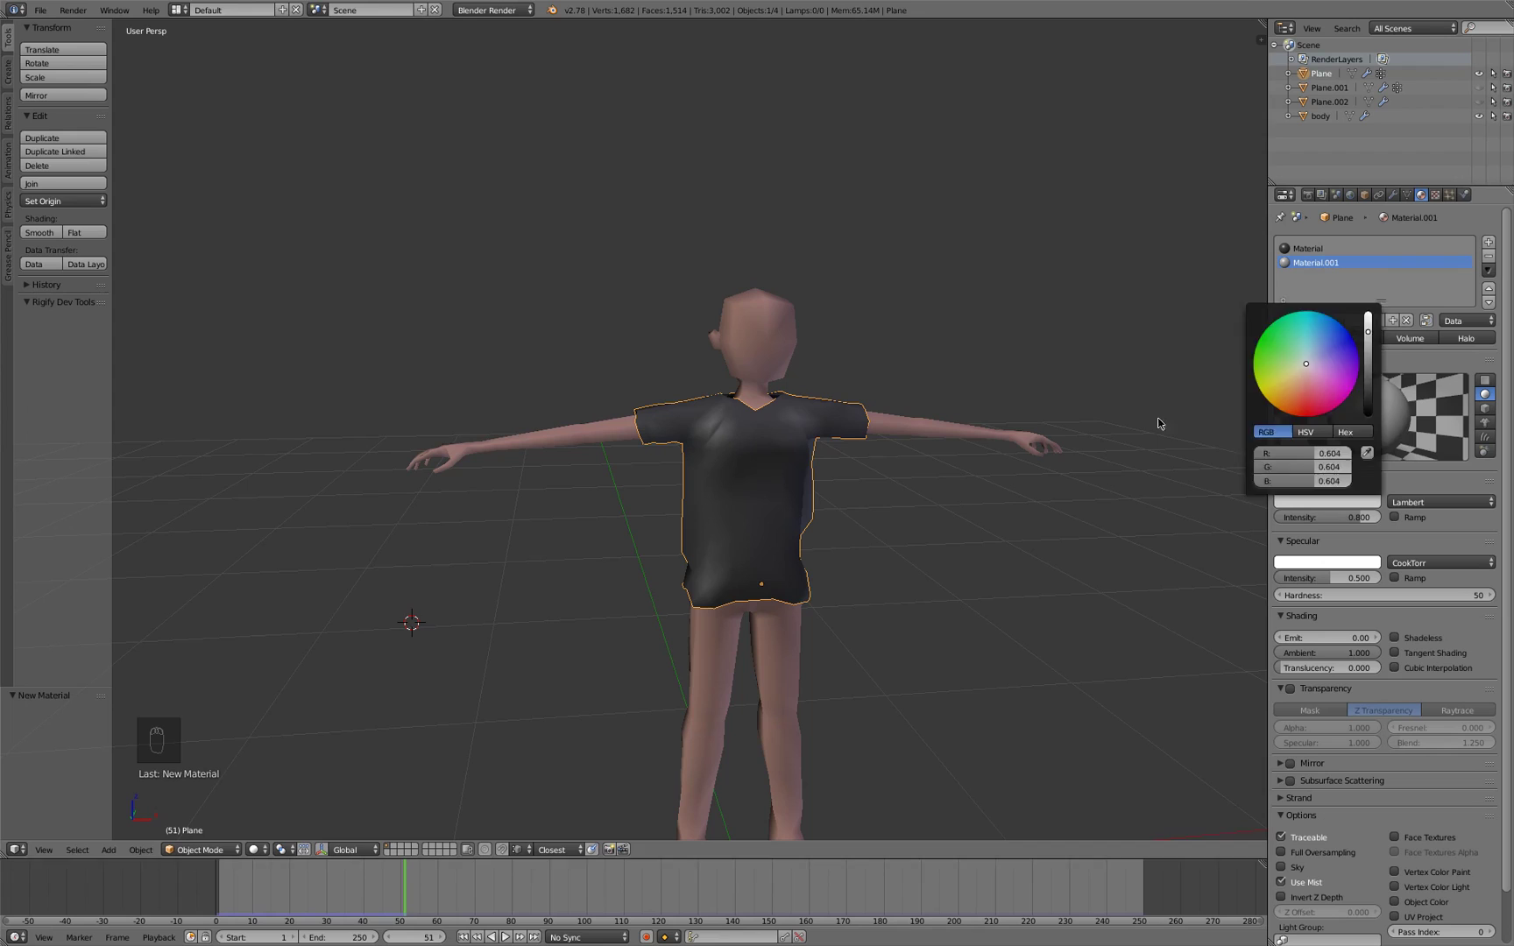
{"action": "key", "text": "a"}
{"action": "left_click_drag", "start_coordinate": [753, 441], "coordinate": [625, 398]}
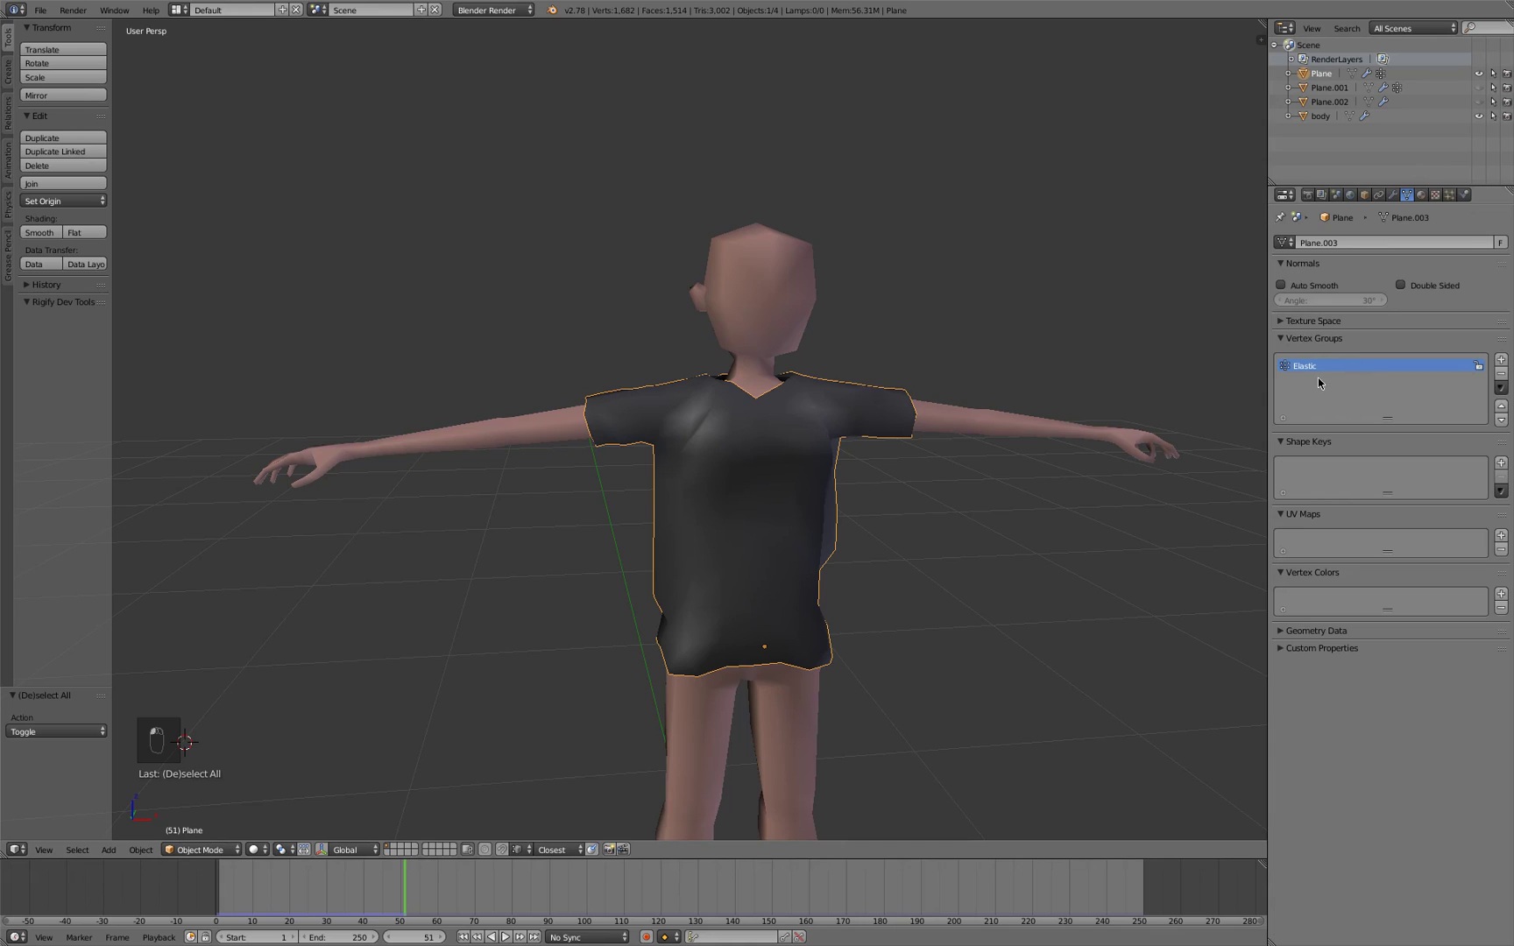
Assign the lighter Material.001 to the neck, sleeve and hem bands and replay the simulation to inspect them
{"action": "key", "text": "Tab"}
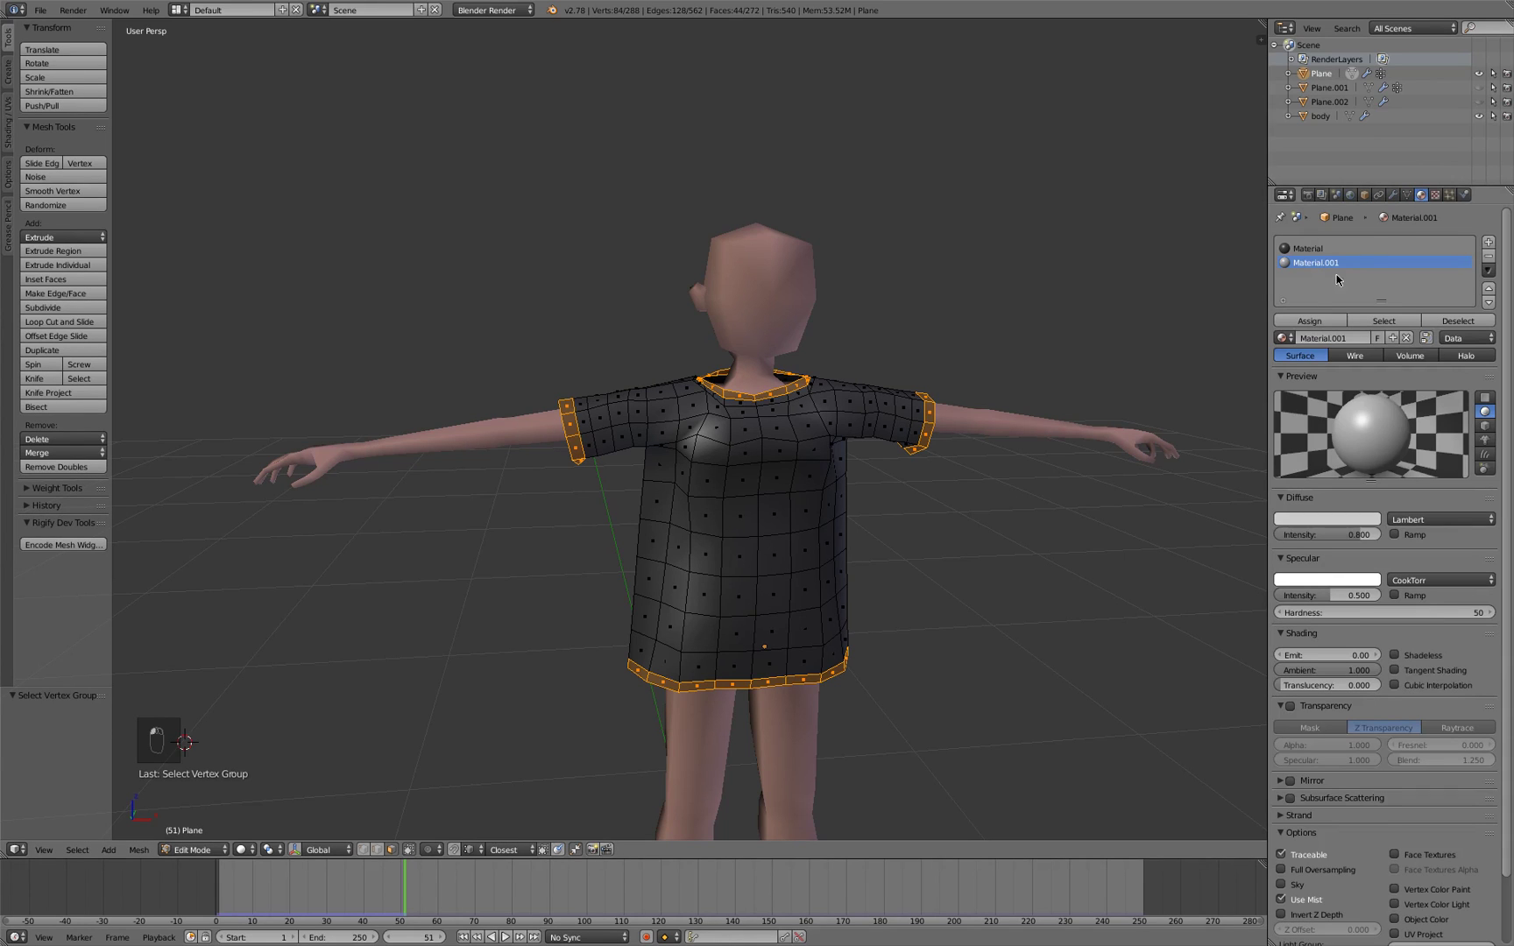
{"action": "key", "text": "Tab"}
{"action": "key", "text": "a"}
{"action": "key", "text": "shift+Left"}
{"action": "key", "text": "alt+a"}
{"action": "key", "text": "alt+a"}
{"action": "key", "text": "a"}
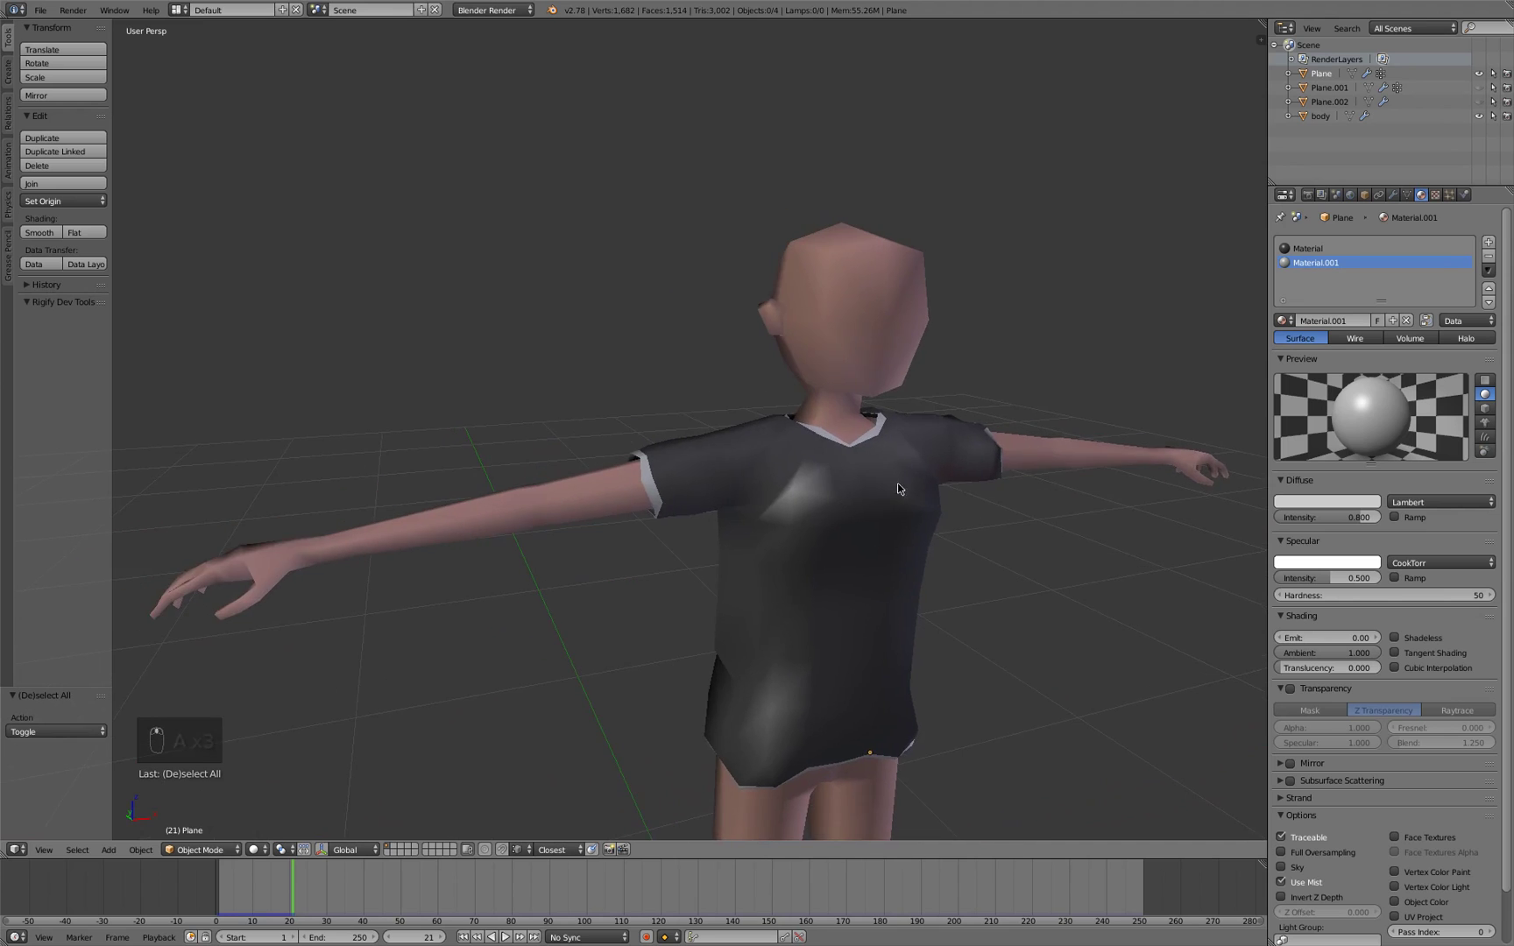
{"action": "left_click_drag", "start_coordinate": [979, 529], "coordinate": [619, 492]}
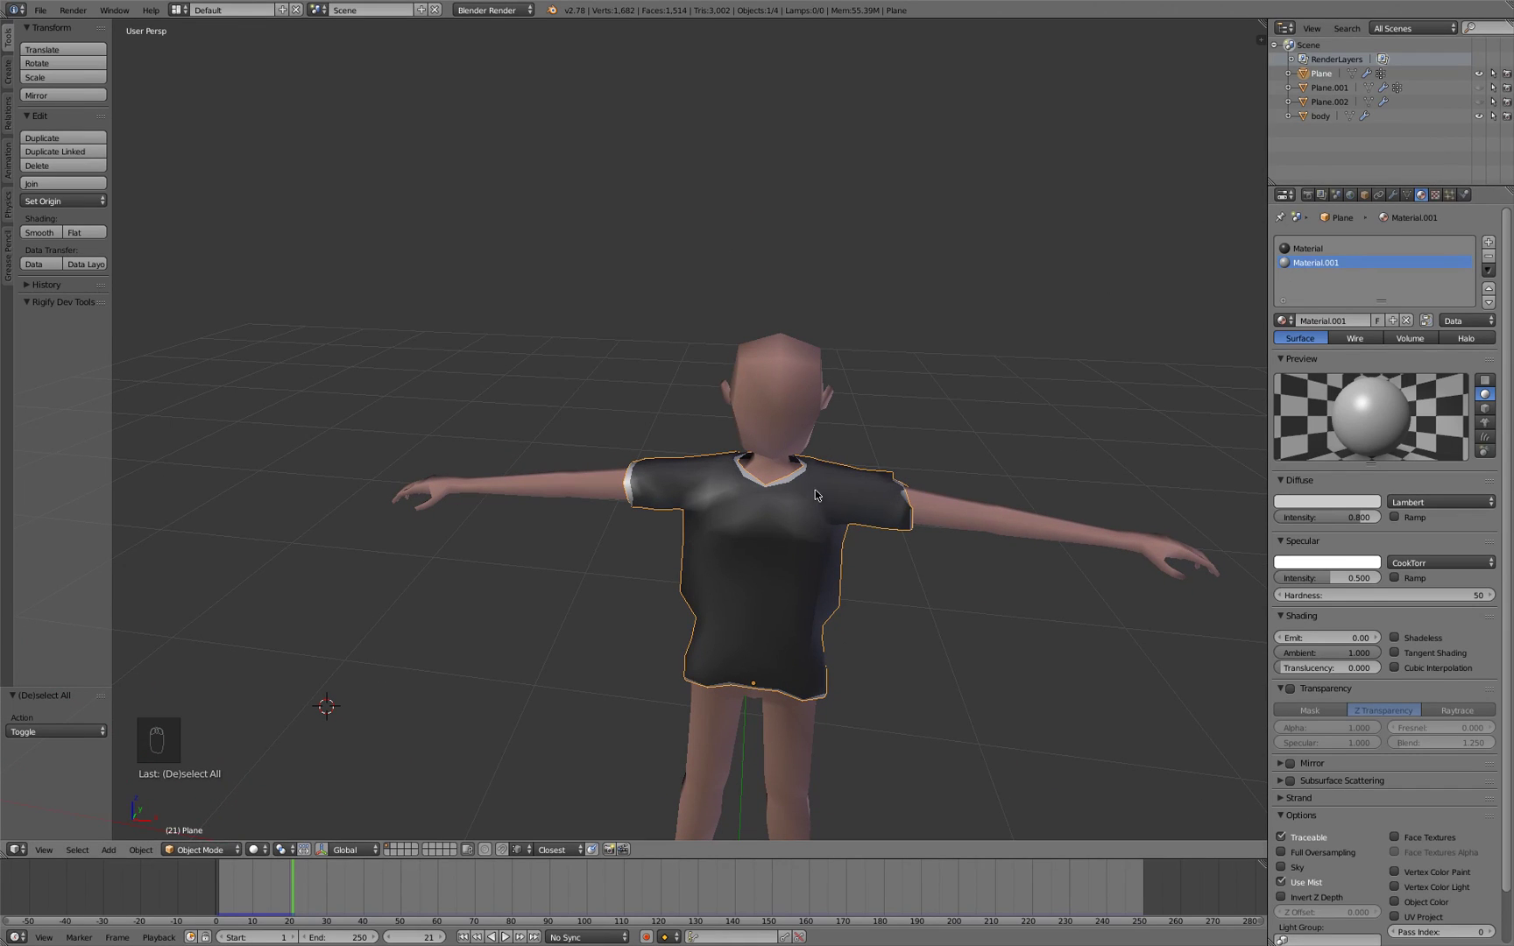
{"action": "left_click_drag", "start_coordinate": [768, 594], "coordinate": [857, 592]}
{"action": "left_click_drag", "start_coordinate": [810, 506], "coordinate": [862, 505]}
{"action": "left_click_drag", "start_coordinate": [861, 506], "coordinate": [745, 498]}
{"action": "left_click_drag", "start_coordinate": [746, 498], "coordinate": [842, 511]}
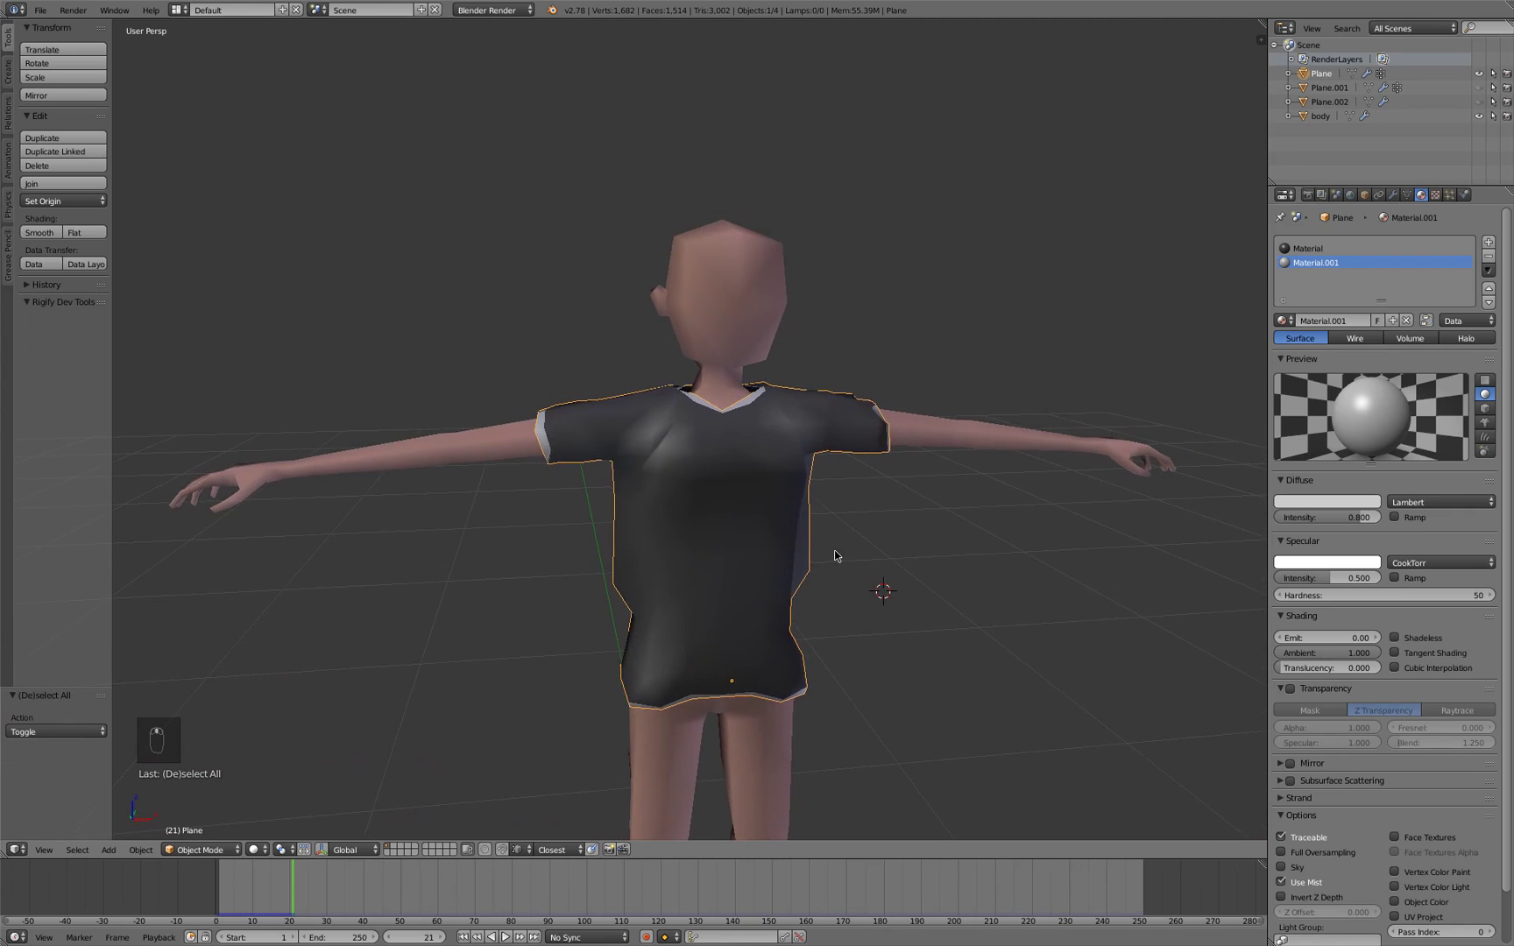
{"action": "left_click_drag", "start_coordinate": [643, 538], "coordinate": [542, 534]}
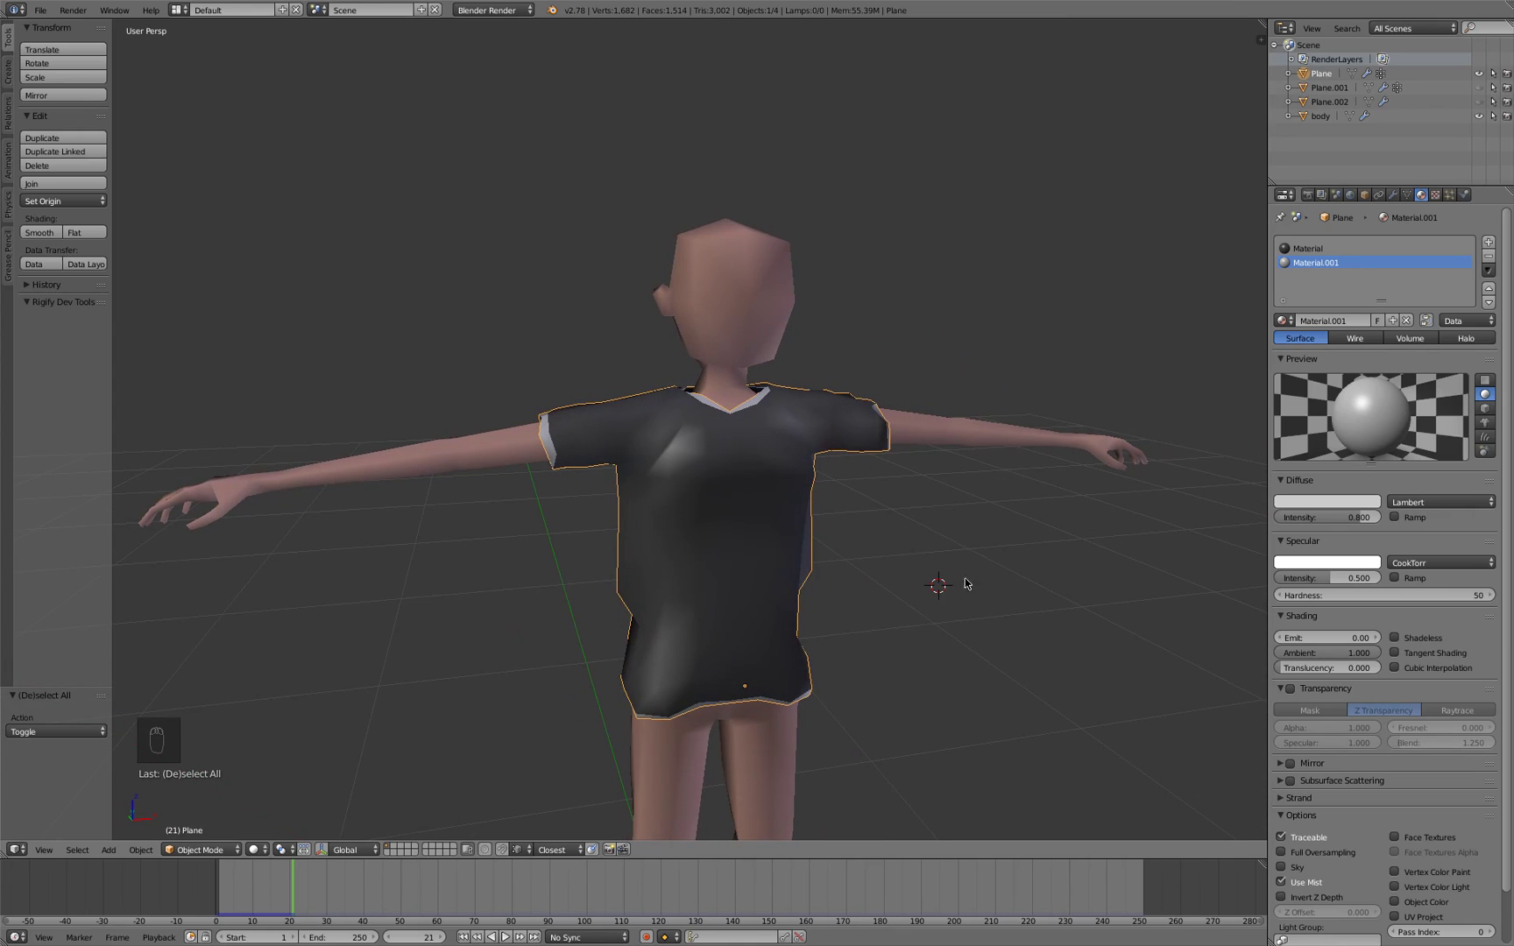
{"action": "left_click_drag", "start_coordinate": [905, 630], "coordinate": [385, 690]}
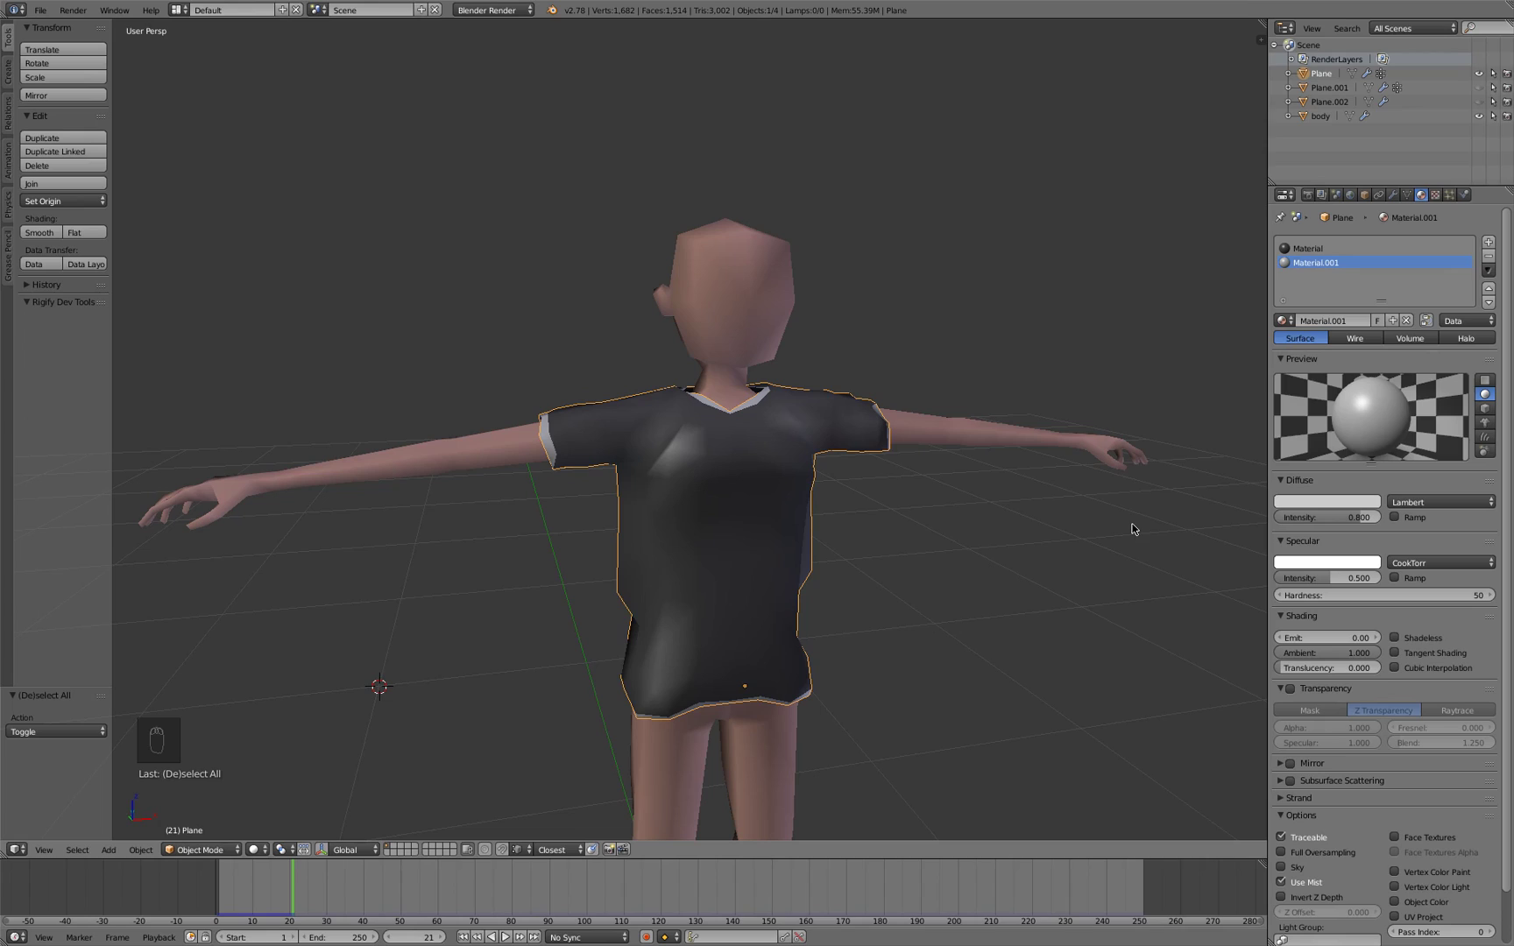